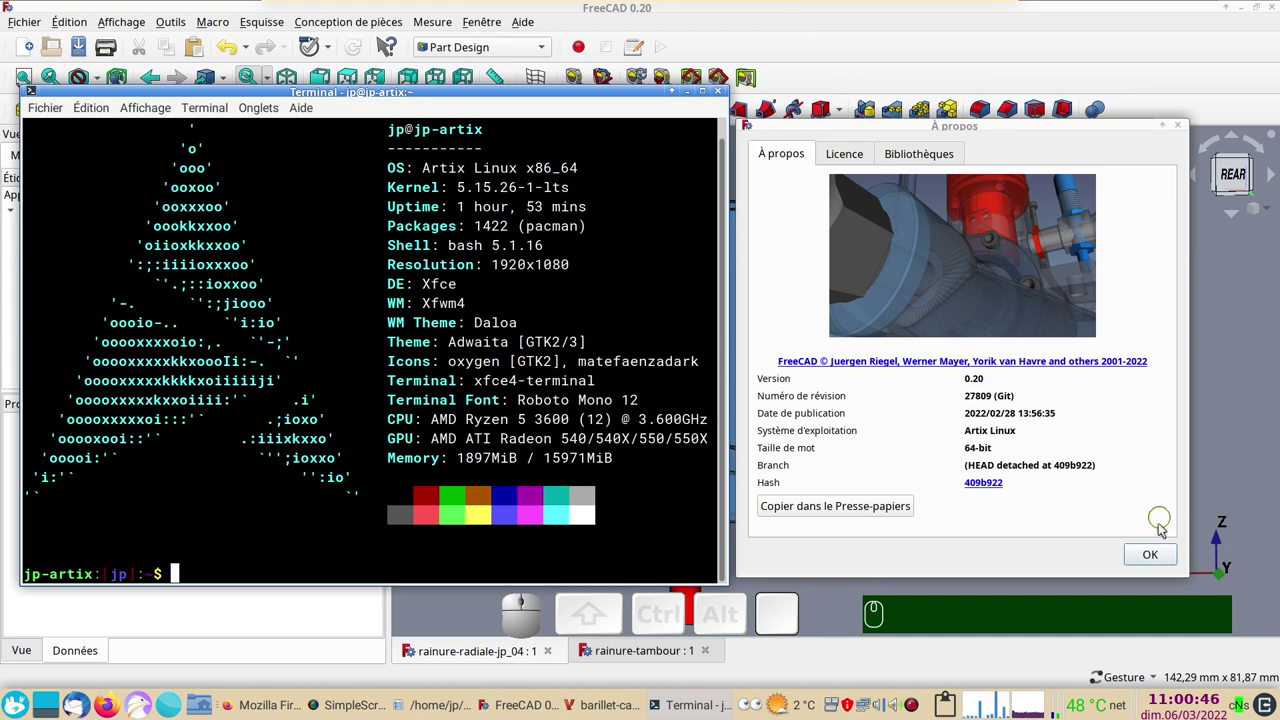
Step: Dismiss the About FreeCAD dialog and orbit the grooved cylinder slightly
left_click(1172, 560)
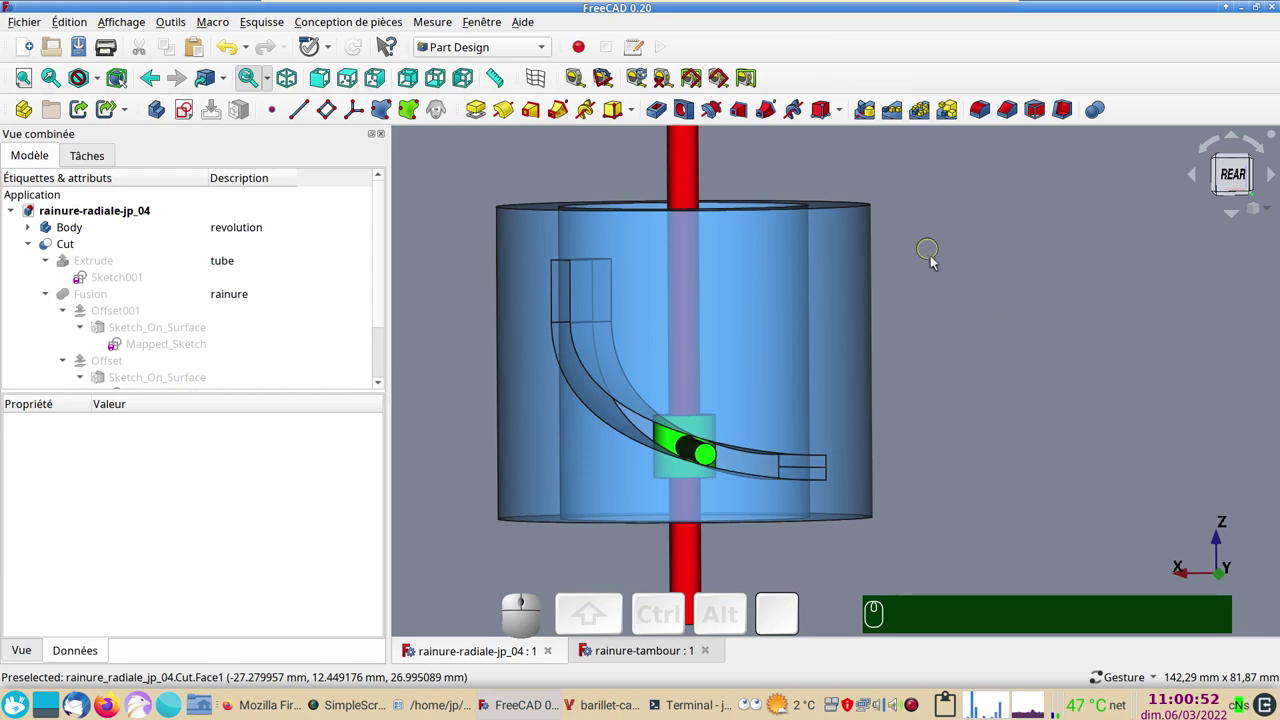
left_click_drag(958, 280, 982, 328)
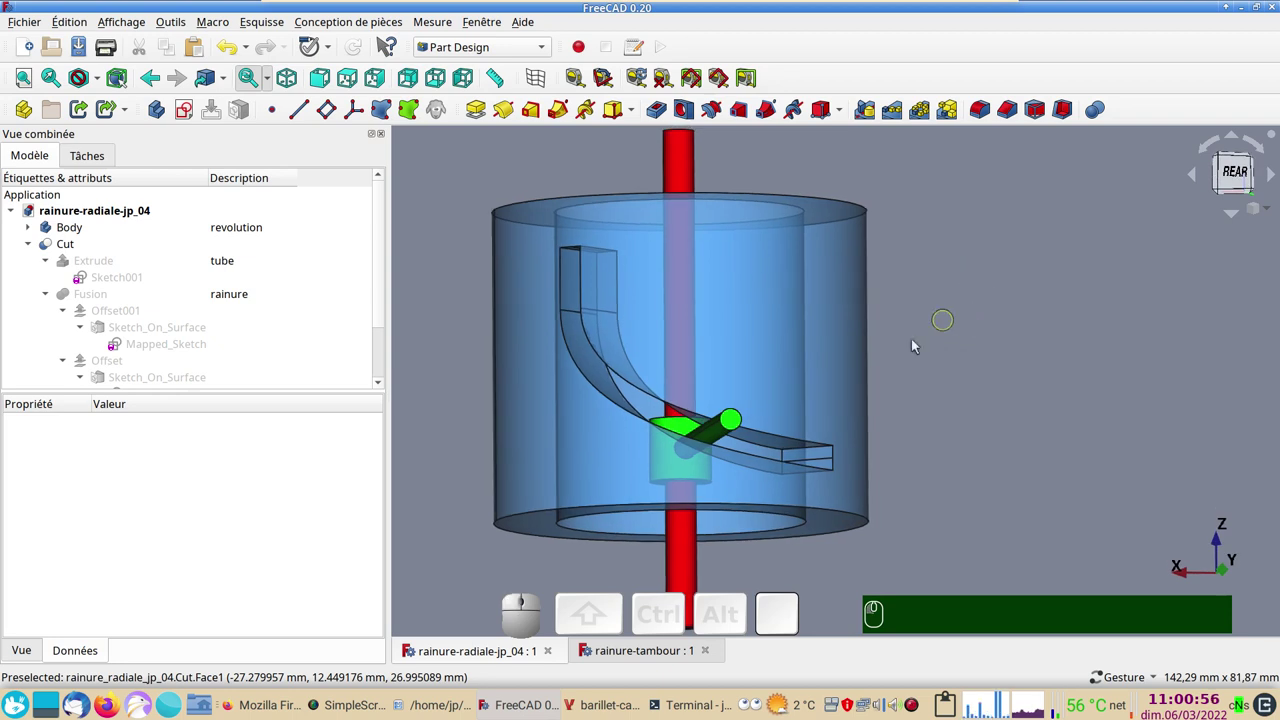
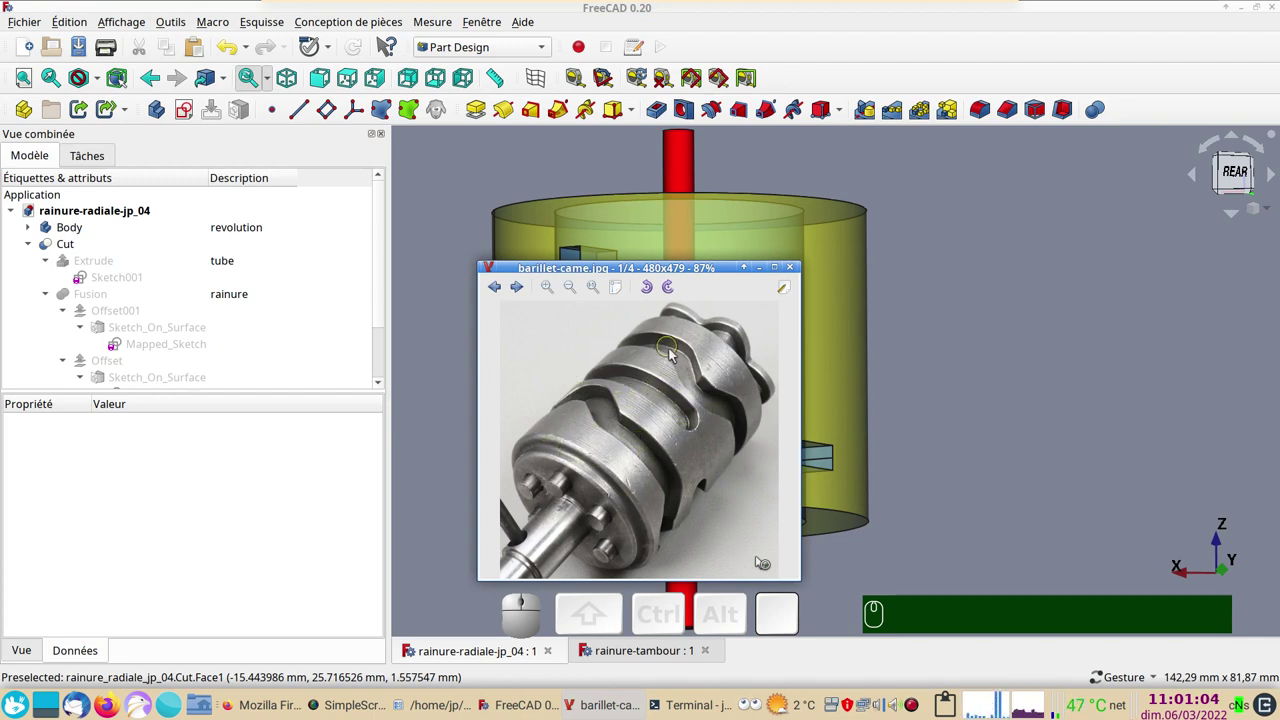
Step: Close the cam barrel photo and orbit the grooved tube to view it from above
left_click(970, 398)
left_click_drag(714, 315, 783, 387)
left_click_drag(800, 413, 982, 367)
left_click(985, 362)
Step: Orbit the radial groove cylinder around the groove and back to a side view
left_click_drag(1000, 377, 984, 388)
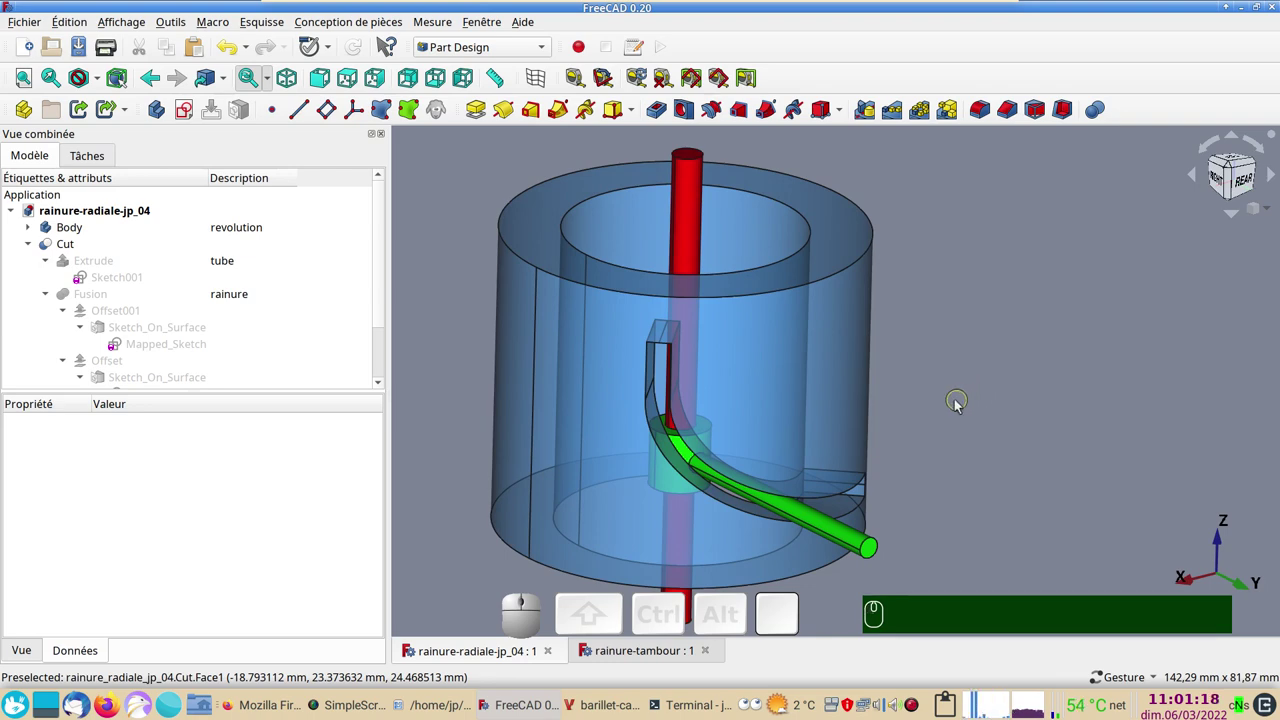
left_click_drag(949, 417, 992, 477)
left_click_drag(1012, 518, 937, 499)
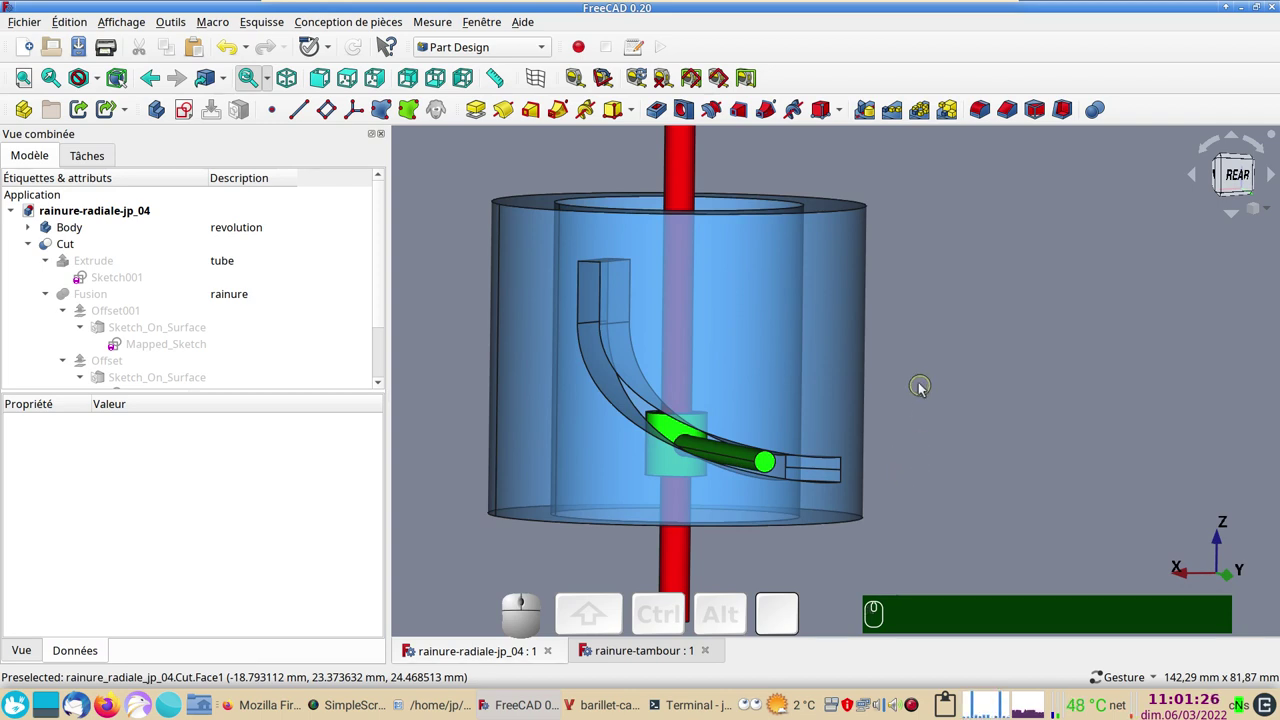
left_click_drag(933, 322, 931, 331)
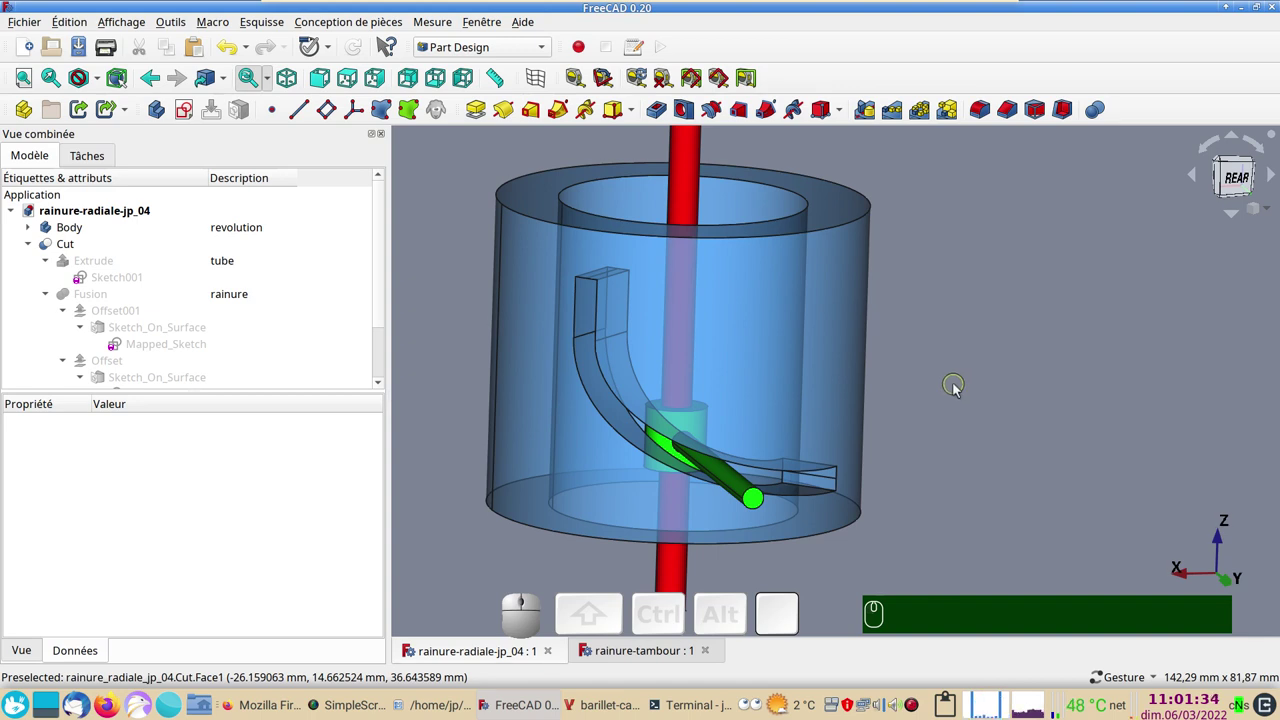
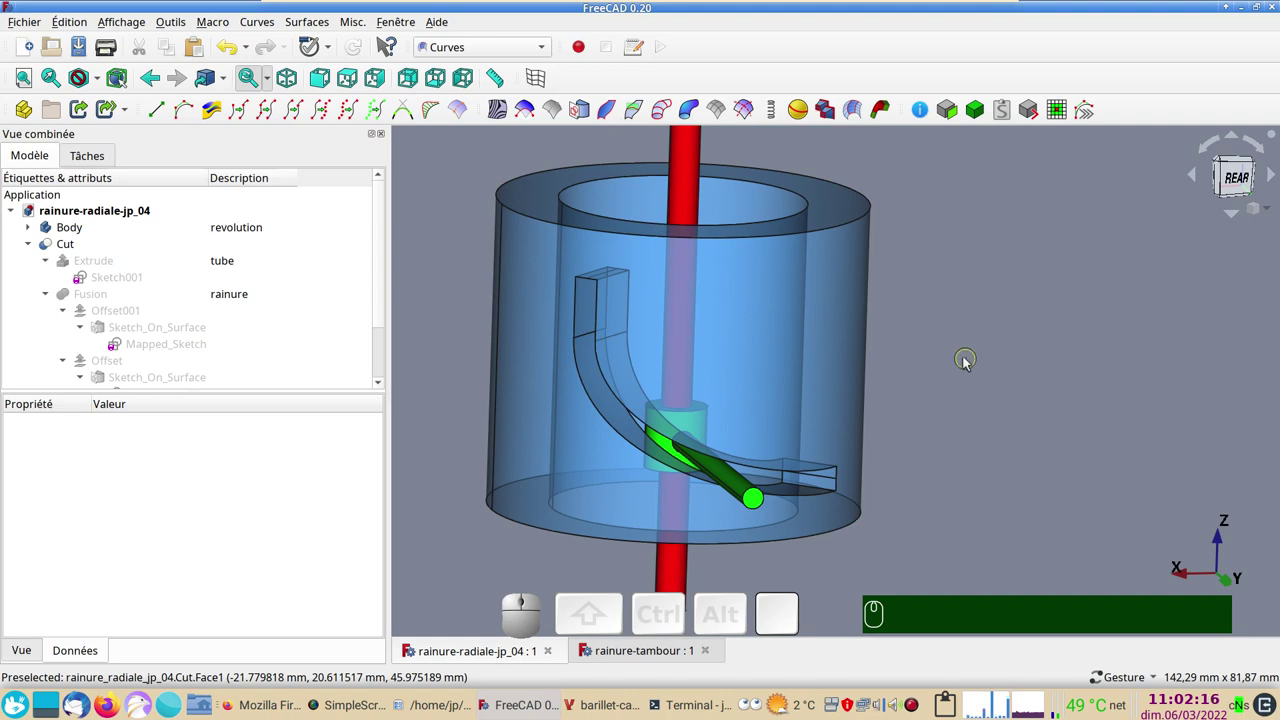
left_click_drag(970, 380, 993, 372)
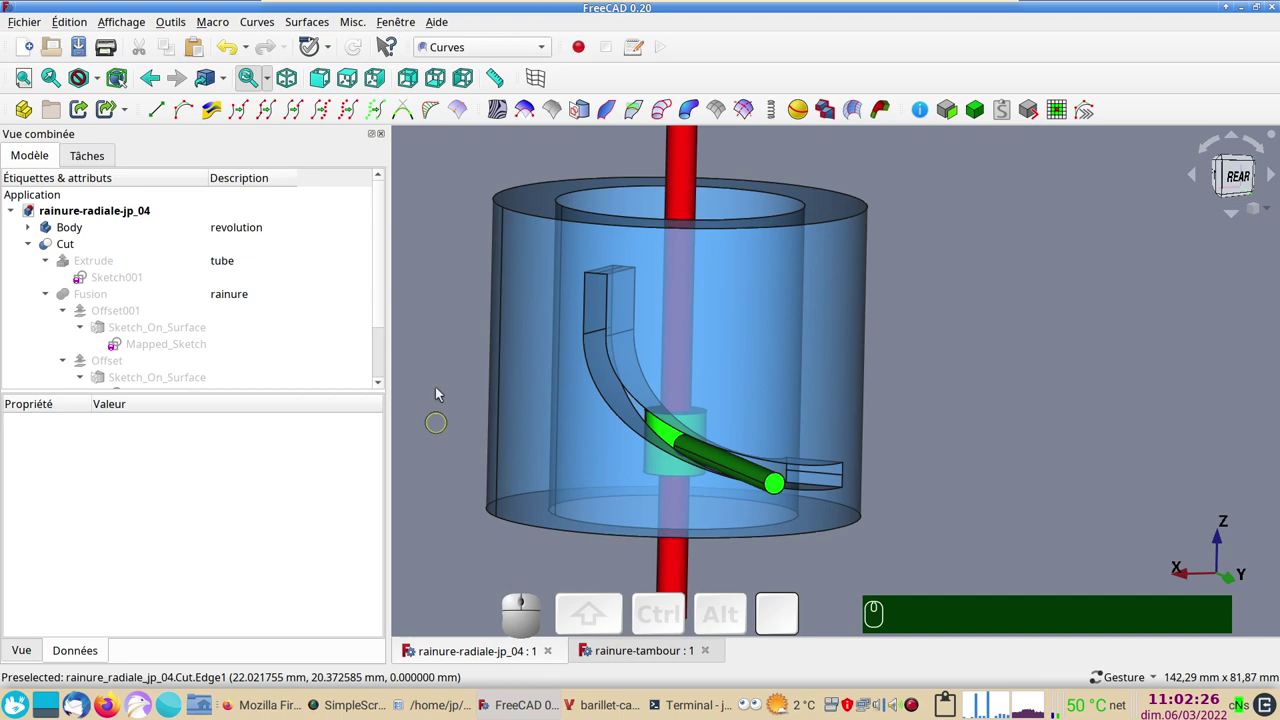
Step: Switch to the rainure-tambour drum document and orbit it to see its S-shaped cut
left_click(633, 649)
left_click_drag(1005, 499, 656, 382)
left_click_drag(645, 383, 923, 380)
left_click_drag(988, 369, 822, 413)
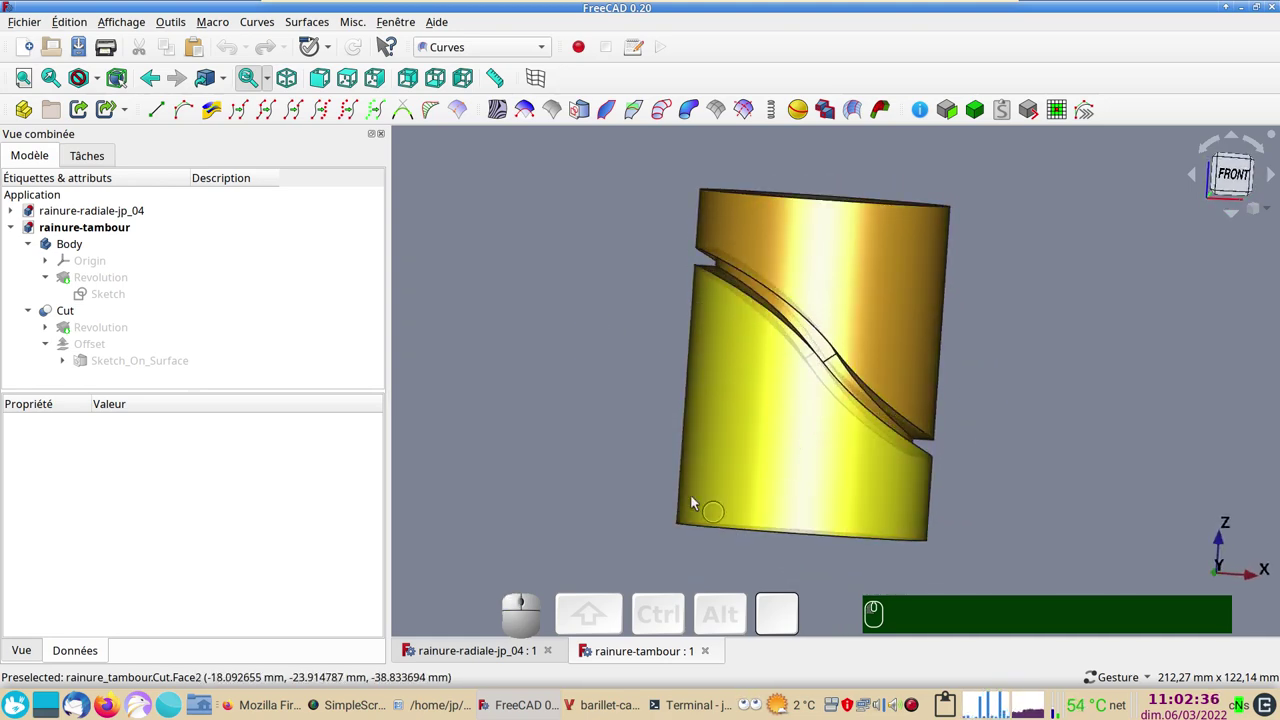
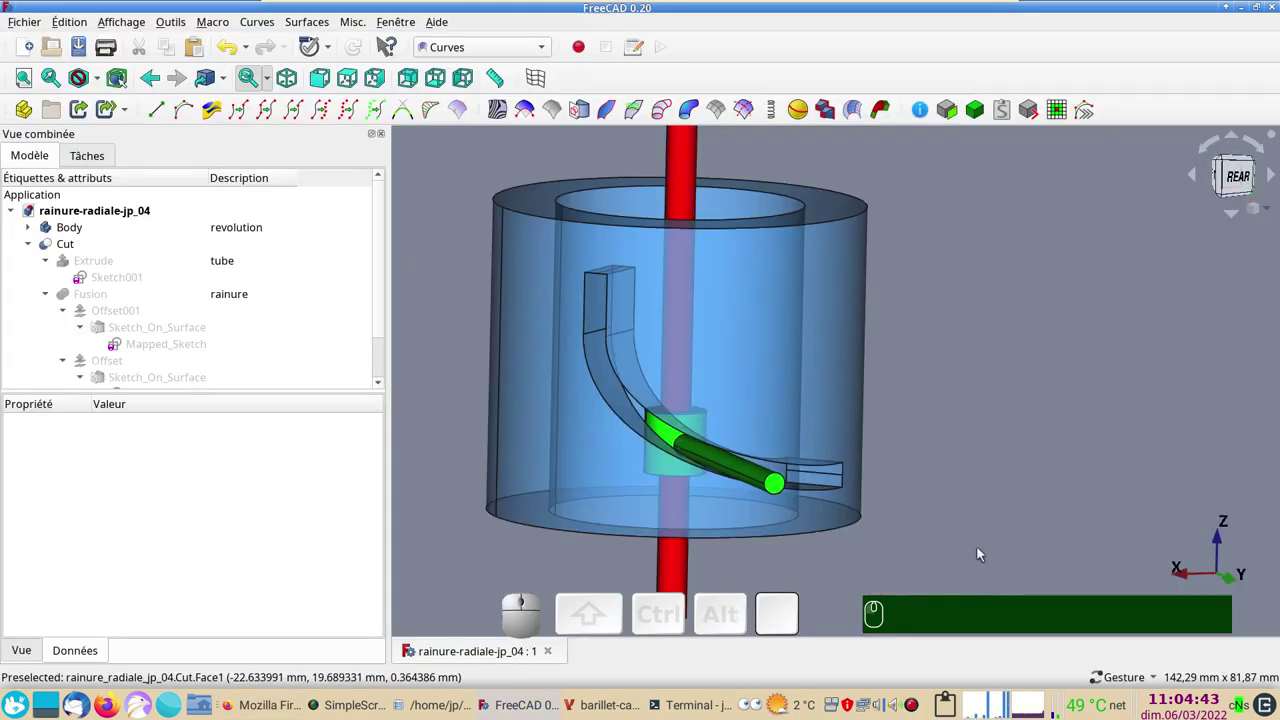
Step: Orbit the cylinder, then open Sketch001 under Extrude showing the 40 mm and 60 mm circles
left_click_drag(932, 530, 634, 380)
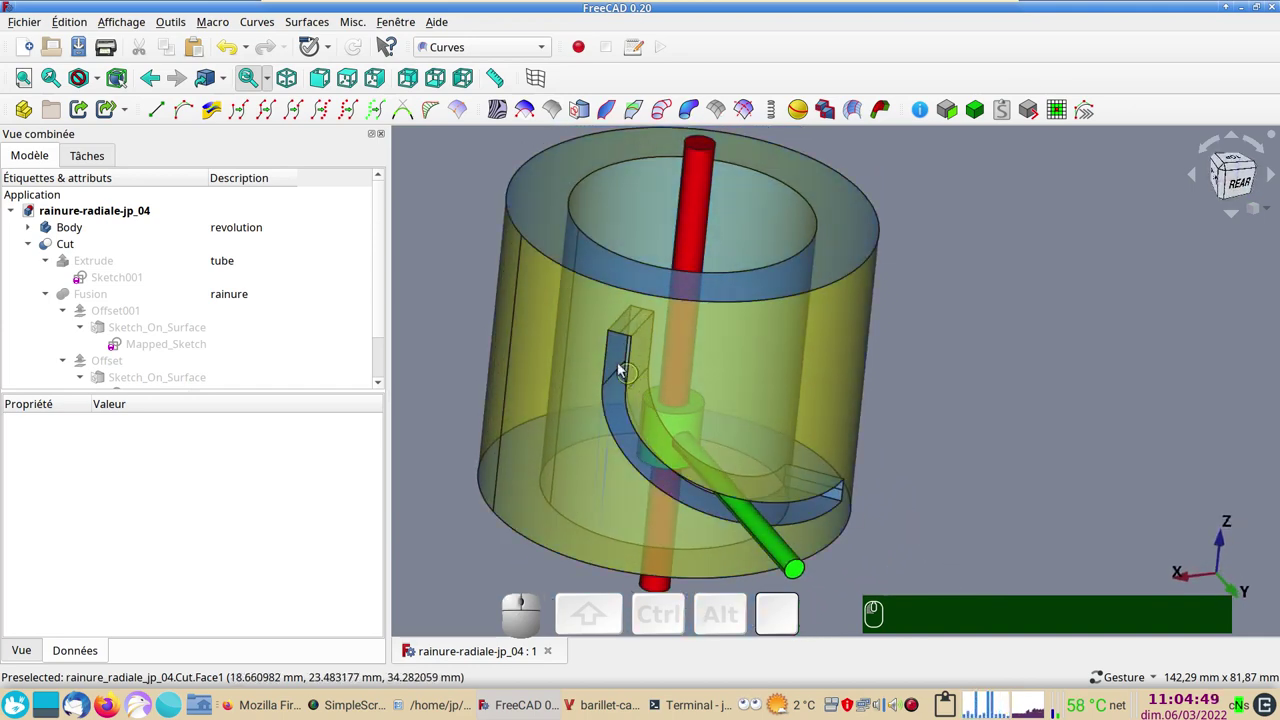
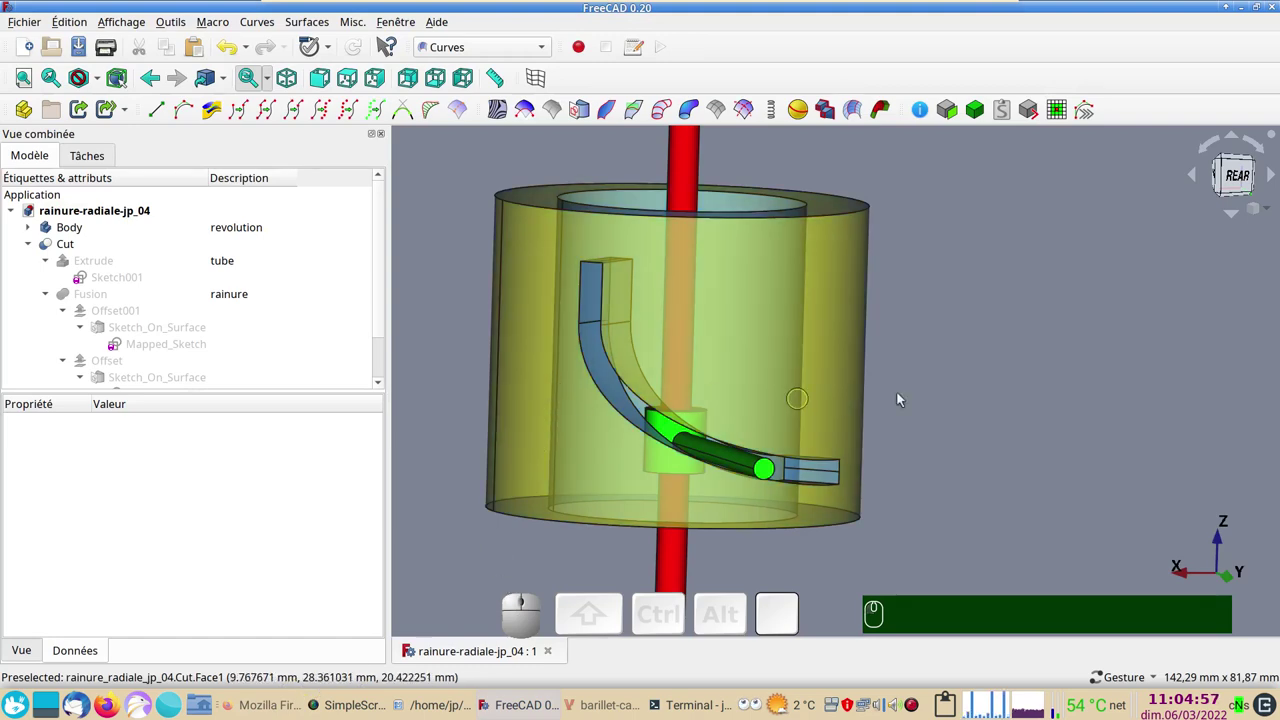
left_click_drag(954, 381, 189, 275)
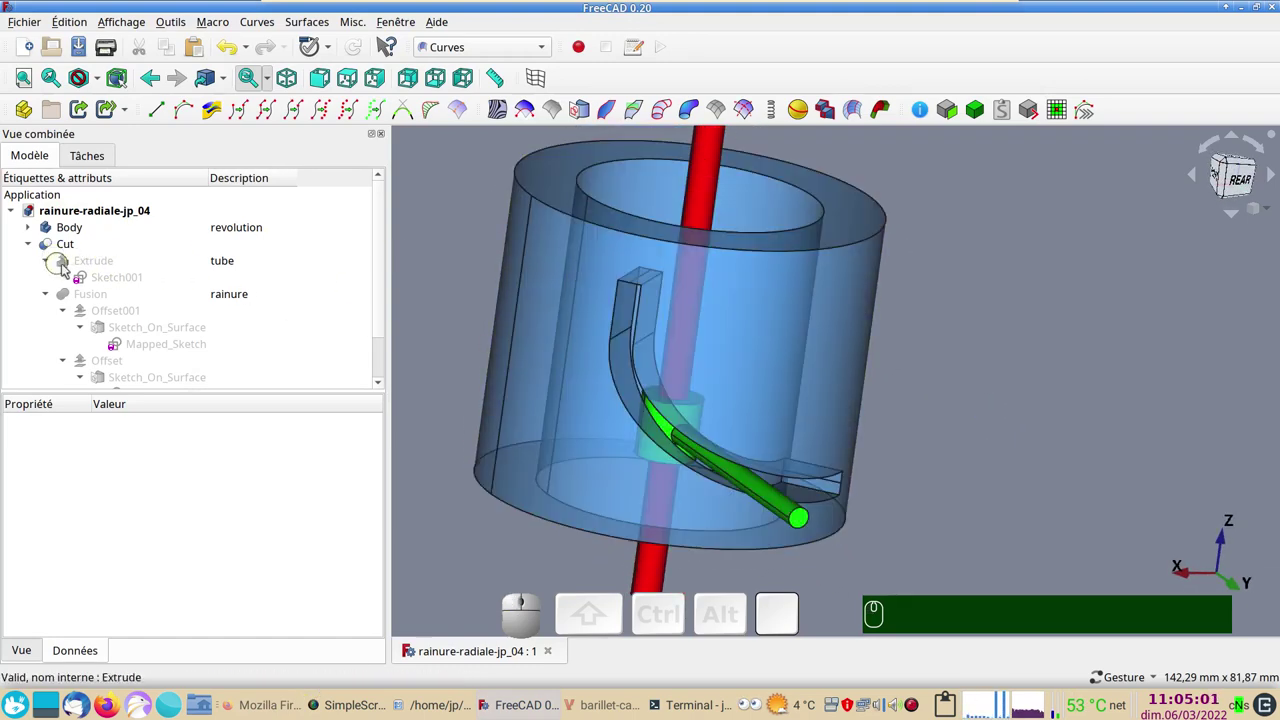
left_click(125, 286)
left_click_drag(958, 414, 736, 291)
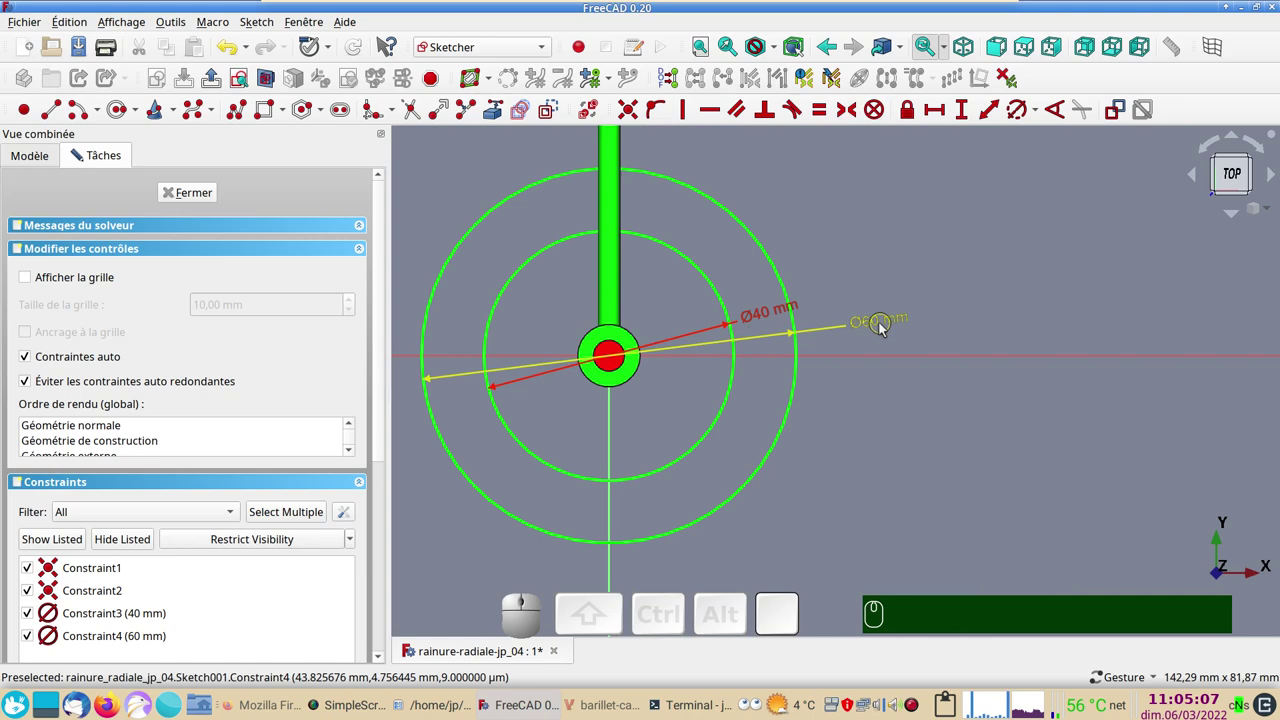
Step: Close the tube sketch and orbit the solid tube to look from above
left_click(197, 194)
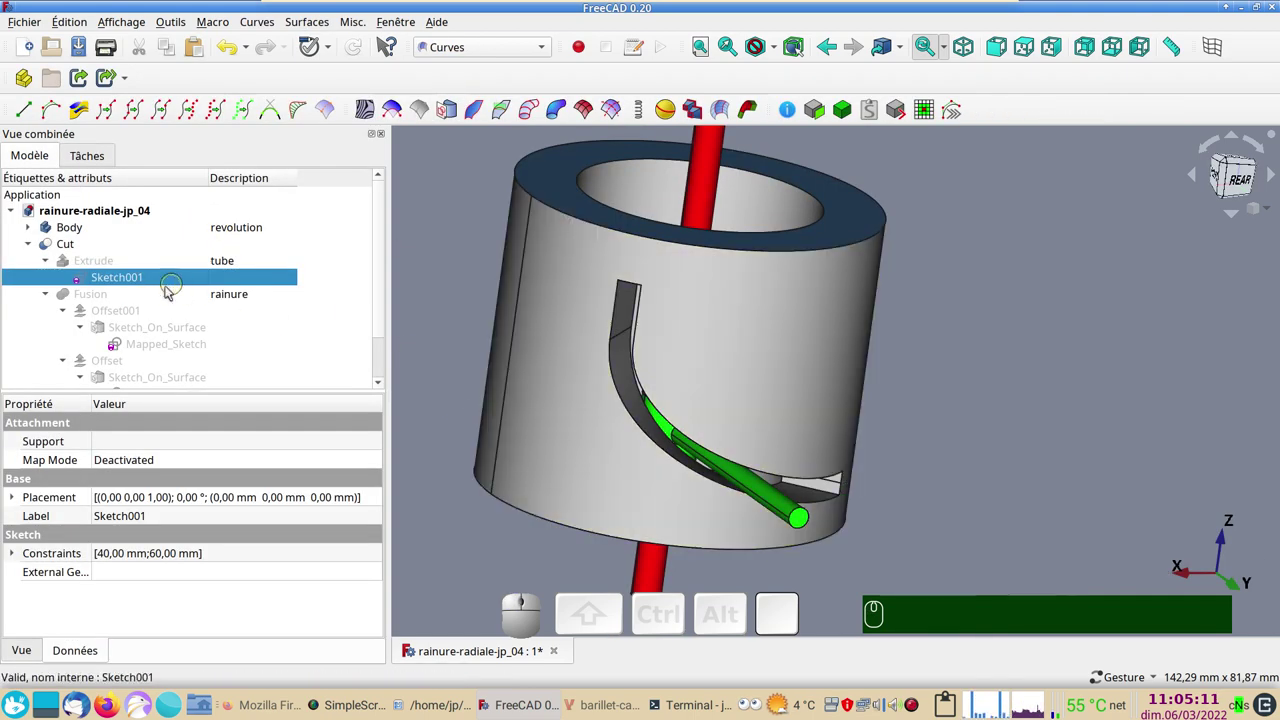
left_click_drag(716, 350, 658, 401)
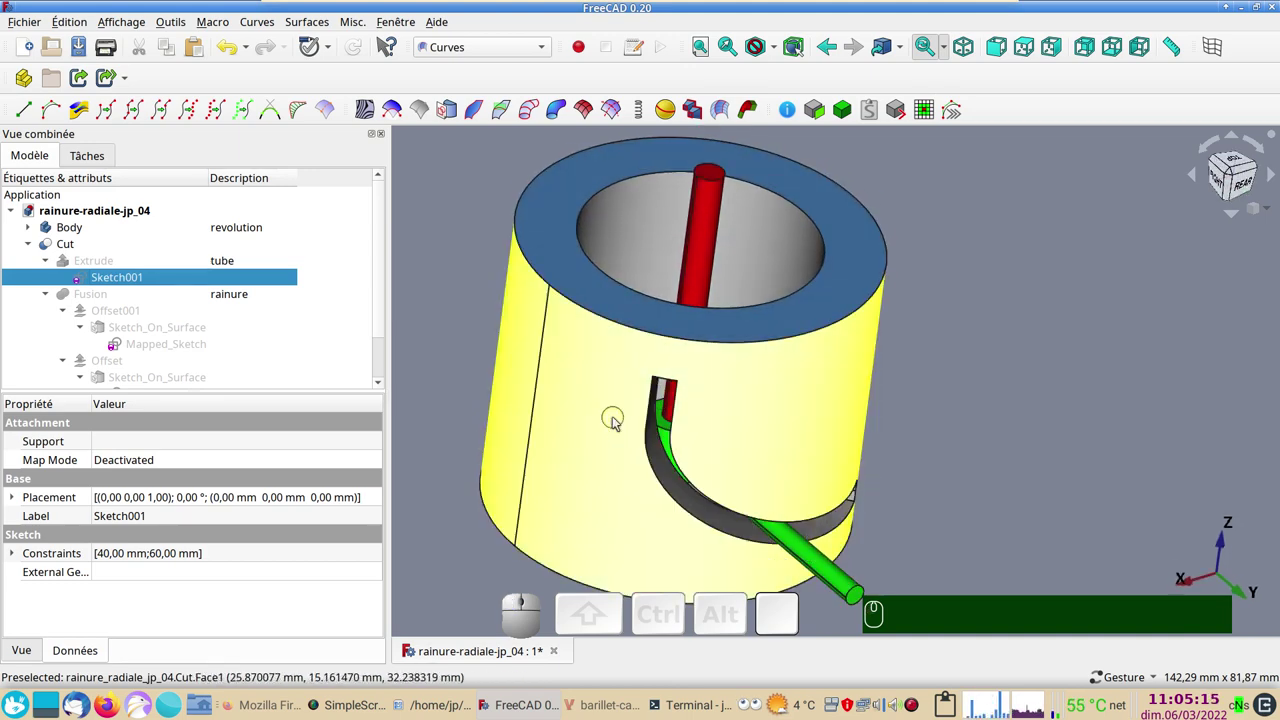
left_click_drag(494, 345, 872, 443)
left_click_drag(972, 449, 363, 325)
Step: Show the hidden quarter-sector Revolution follower, look down into the tube, and switch to the Arch workbench
left_click(36, 226)
left_click(92, 267)
key("space")
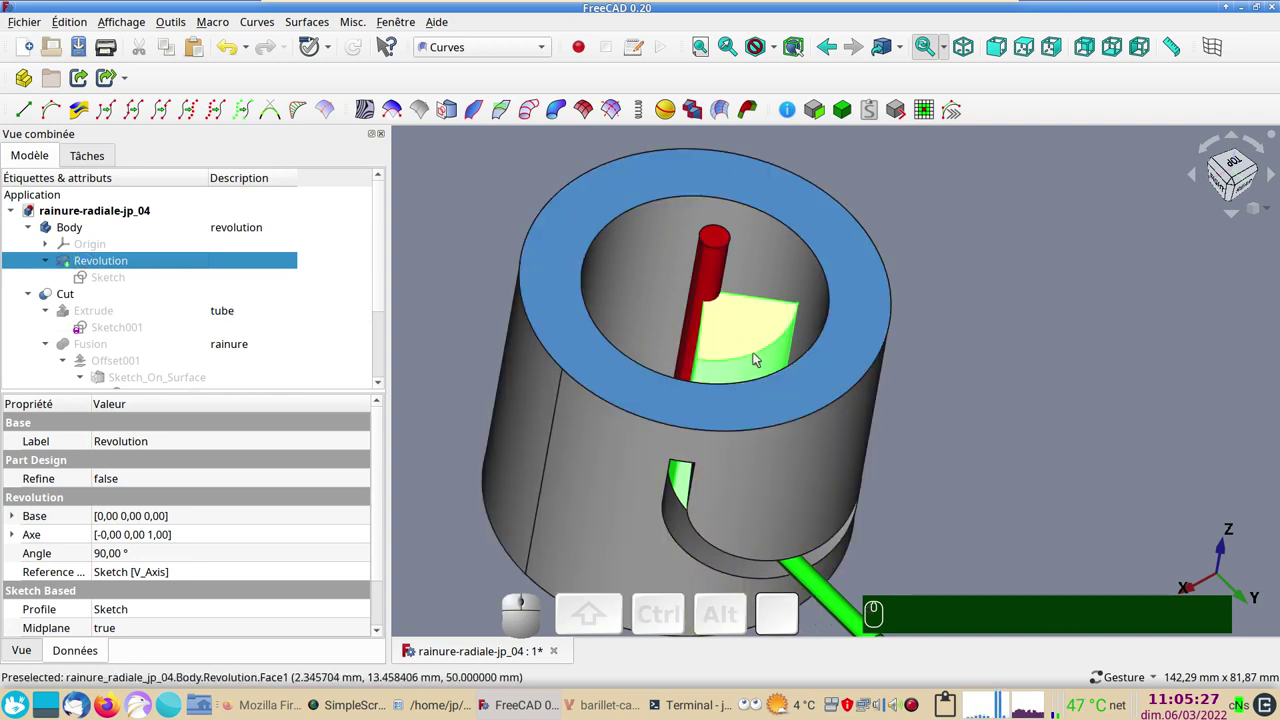
left_click_drag(1043, 394, 813, 378)
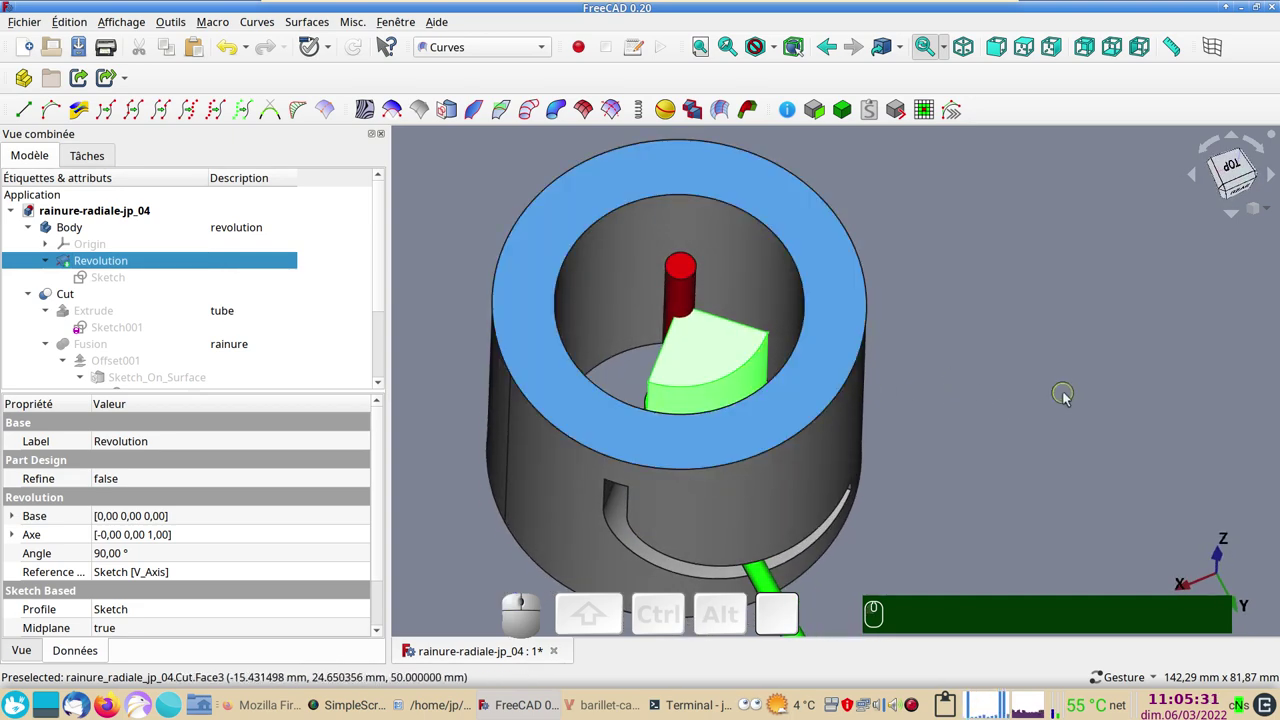
left_click(1077, 400)
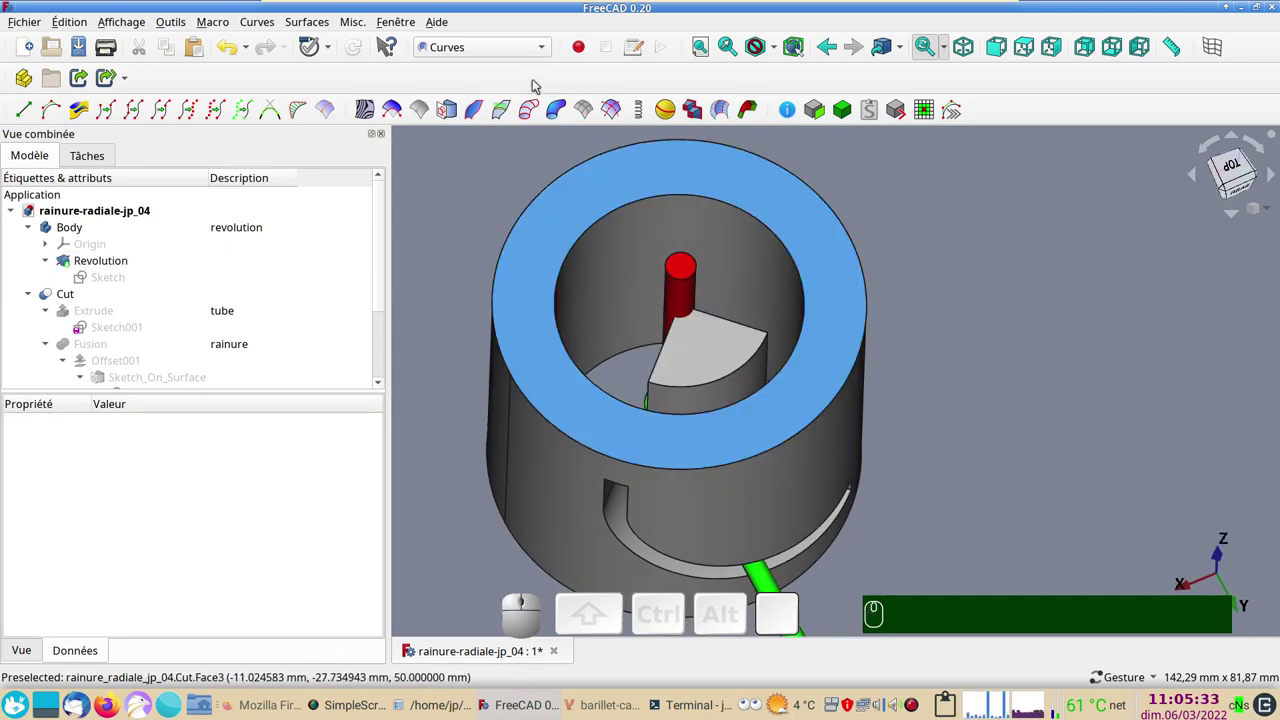
left_click(475, 22)
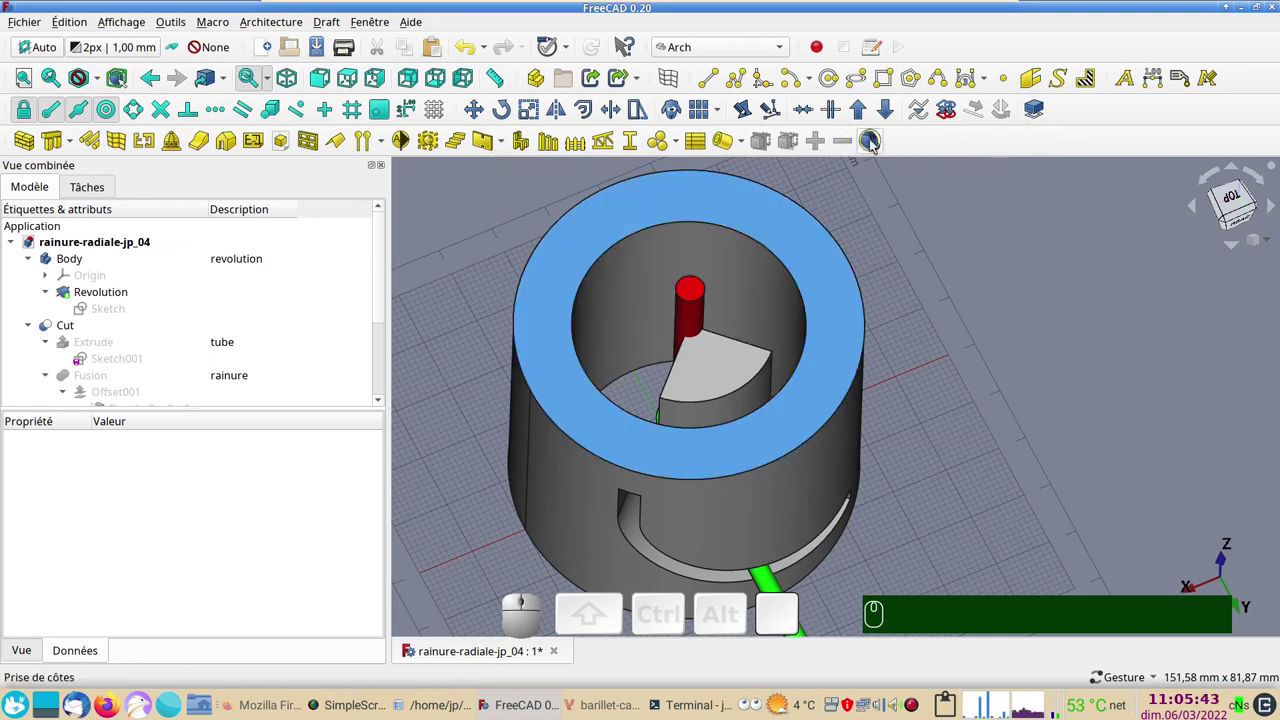
Step: Measure the follower's curved outer edge at 23,56 mm with Arch Survey, then orbit back to a side view
left_click(874, 147)
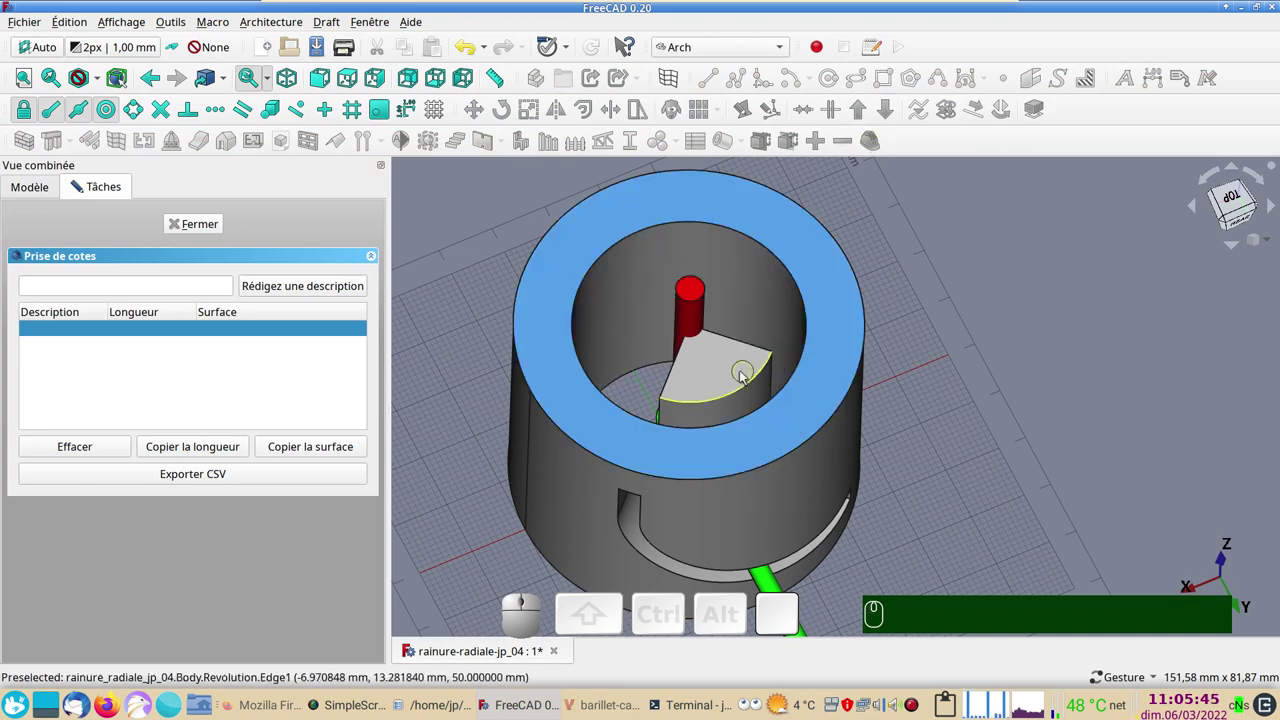
left_click(75, 180)
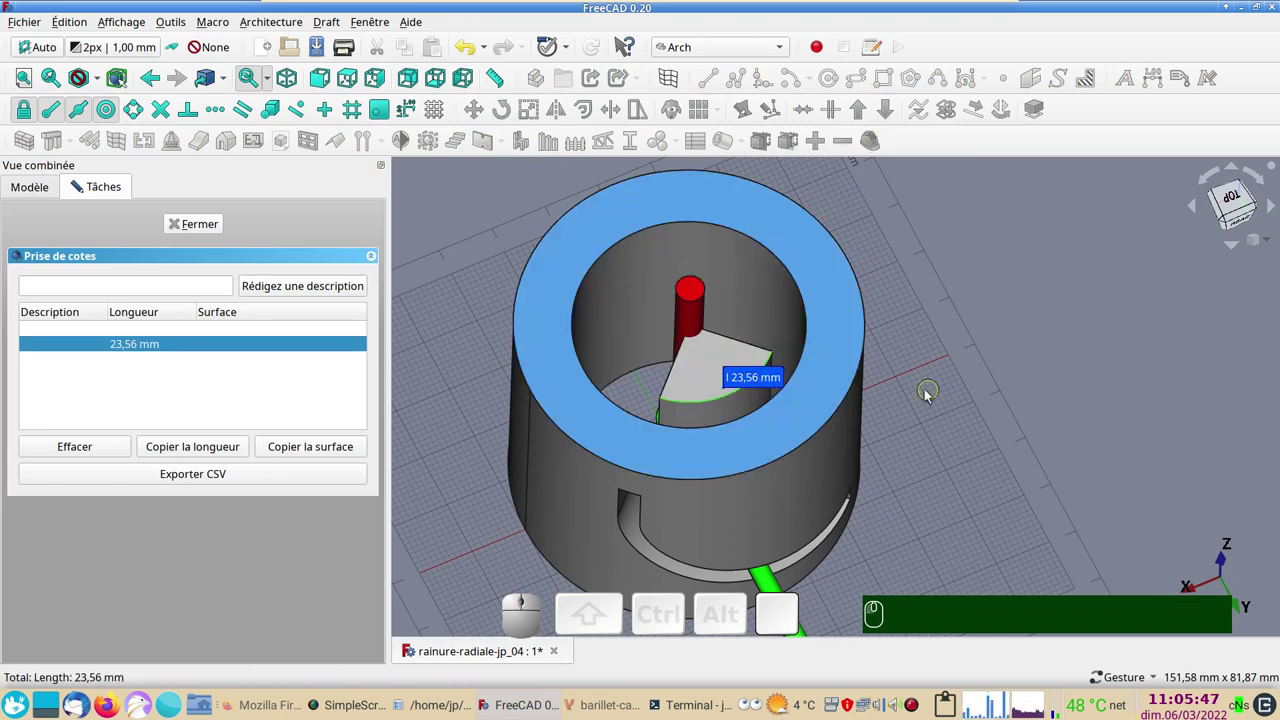
scroll("up", 3)
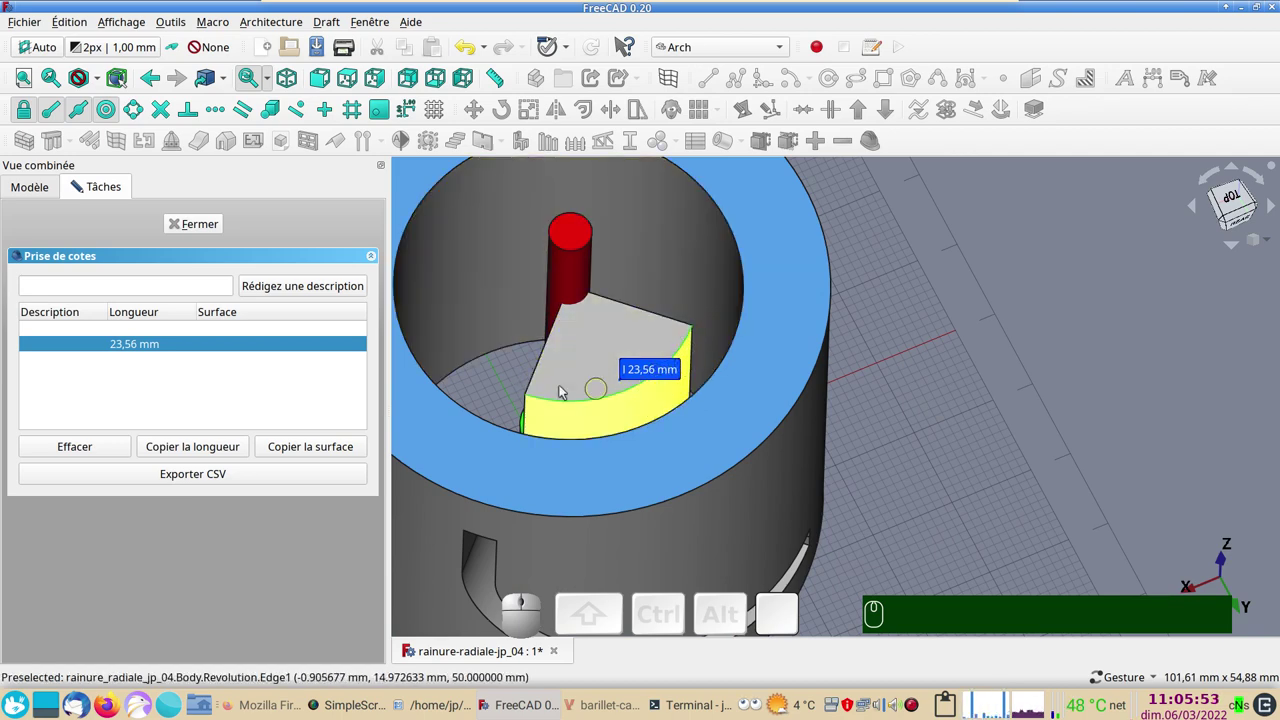
left_click(75, 180)
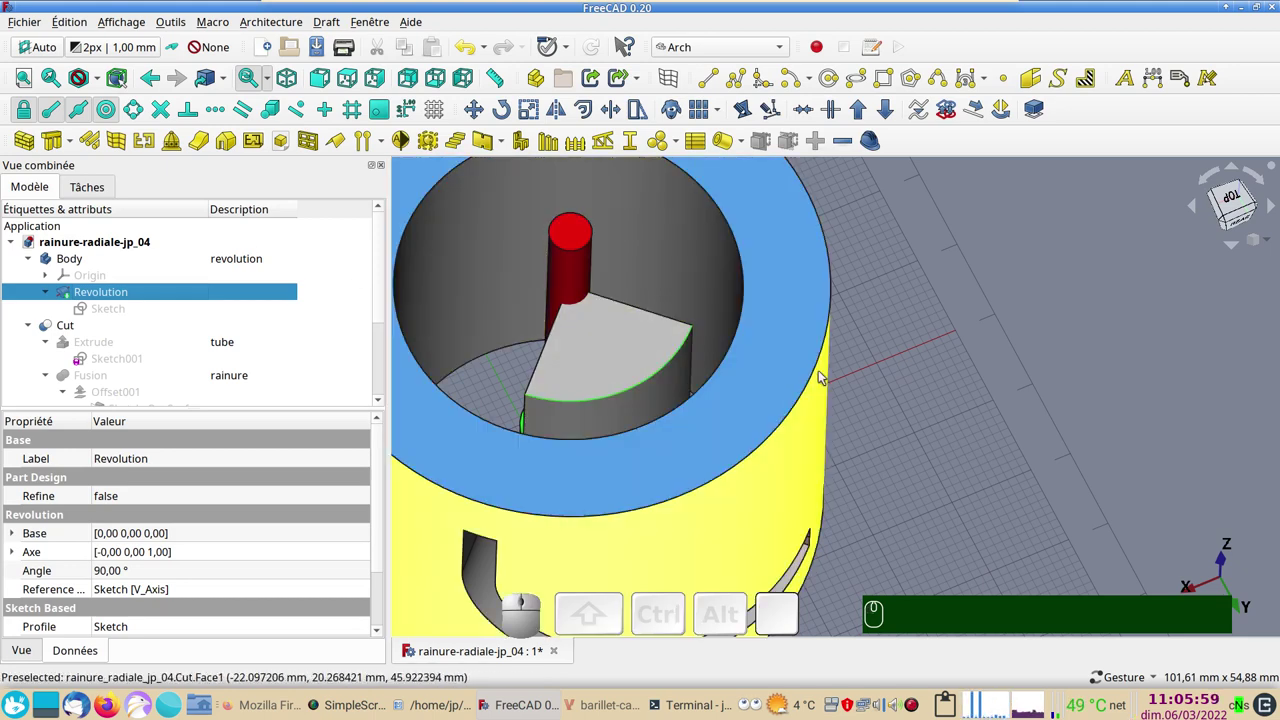
scroll("down", 3)
left_click_drag(888, 430, 779, 309)
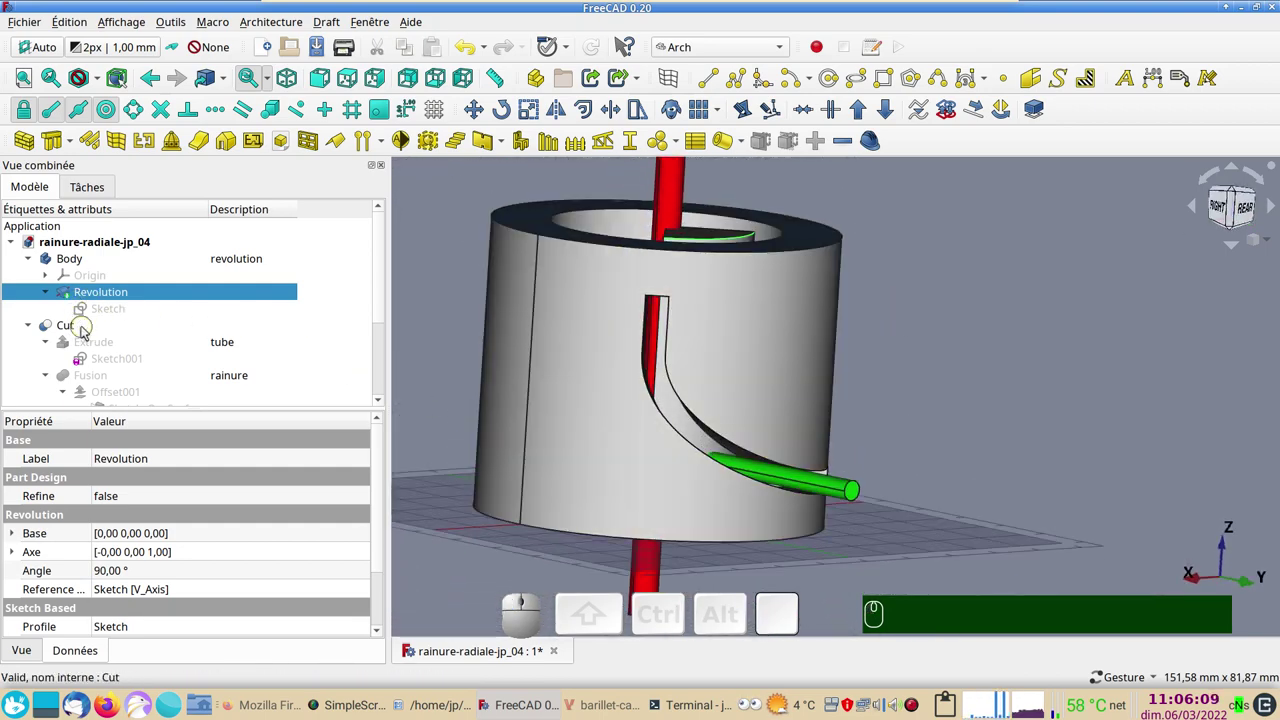
Step: Start a new empty document with File > New and bring up the workbench list
left_click(88, 311)
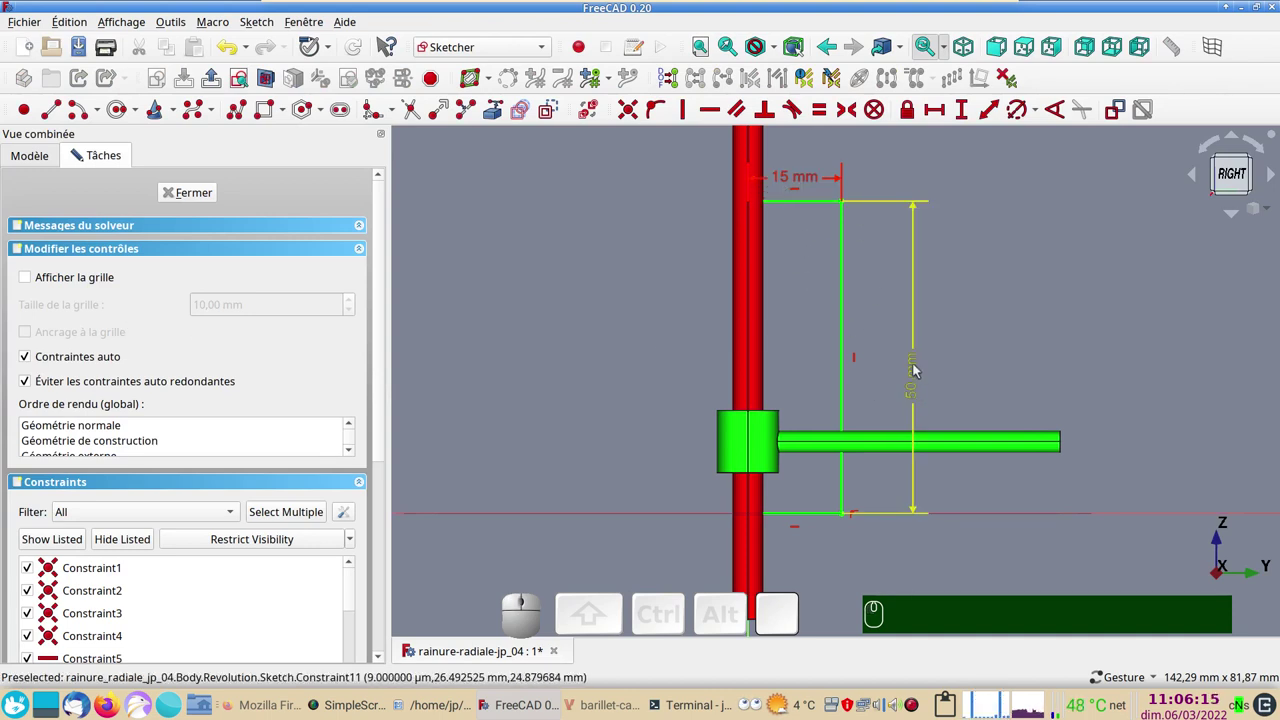
left_click(206, 191)
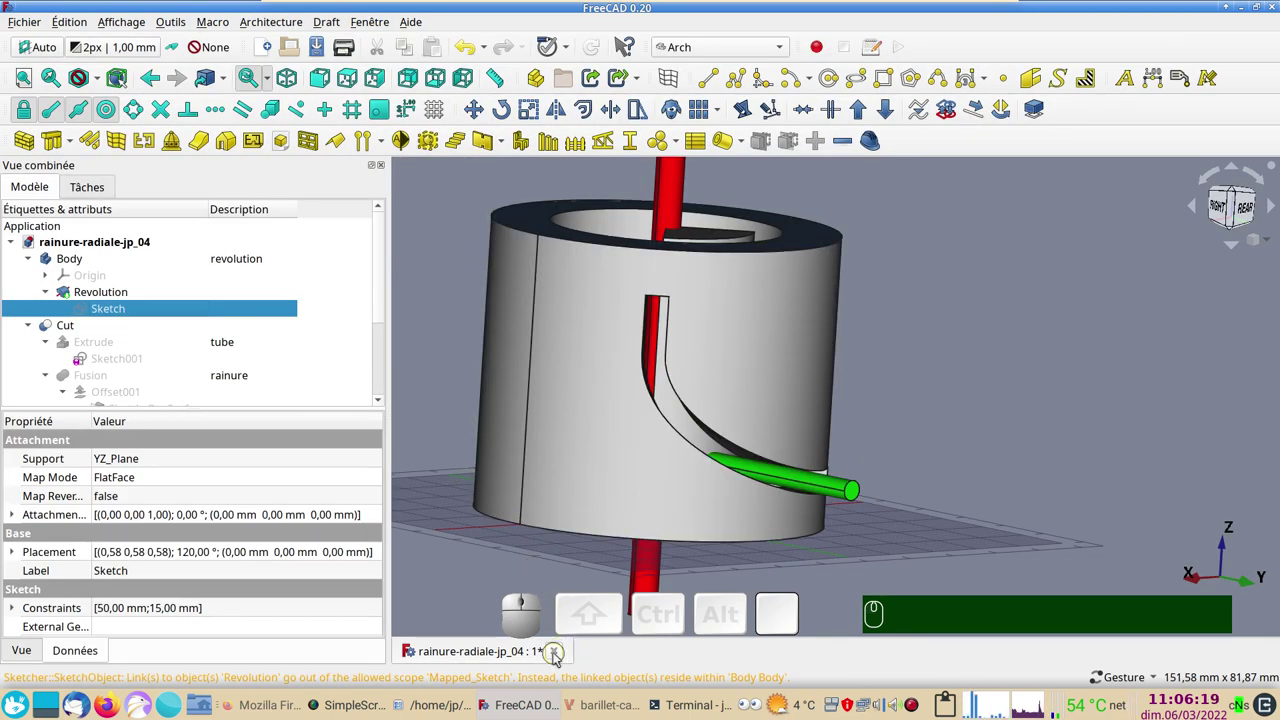
left_click(562, 657)
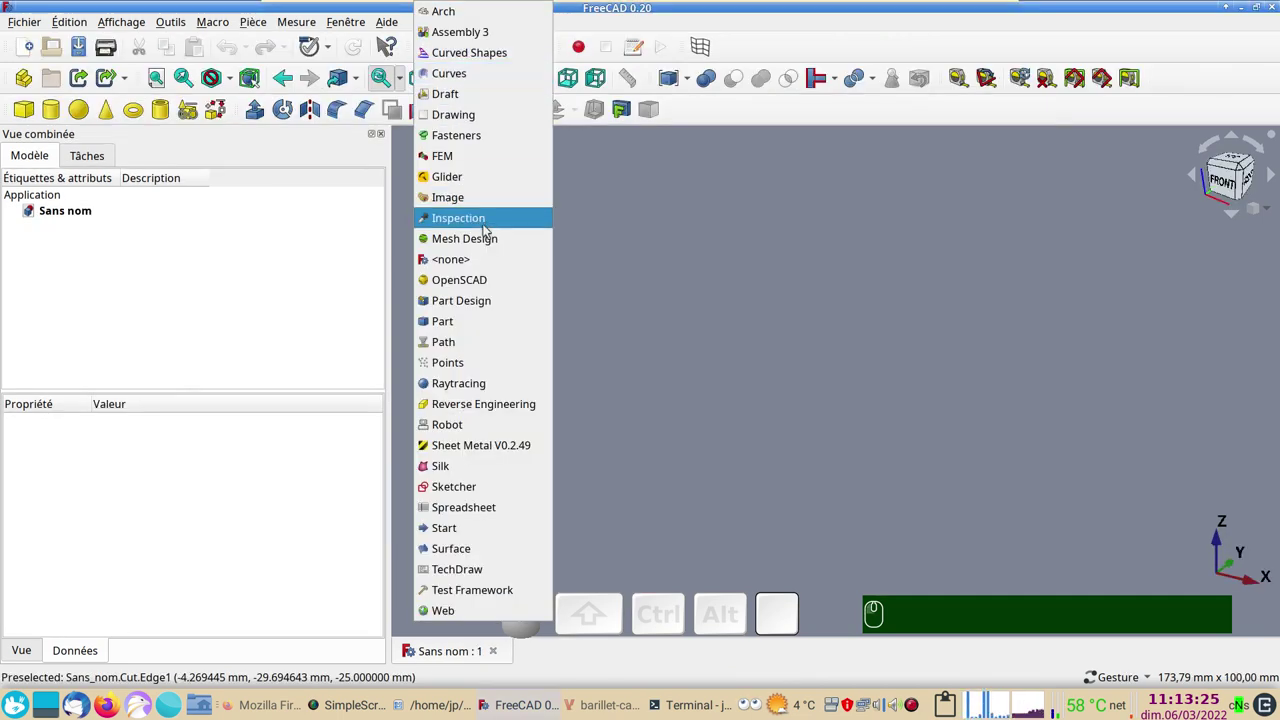
Step: Switch to Part Design, create a body and start a sketch on its XY_Plane
left_click(490, 303)
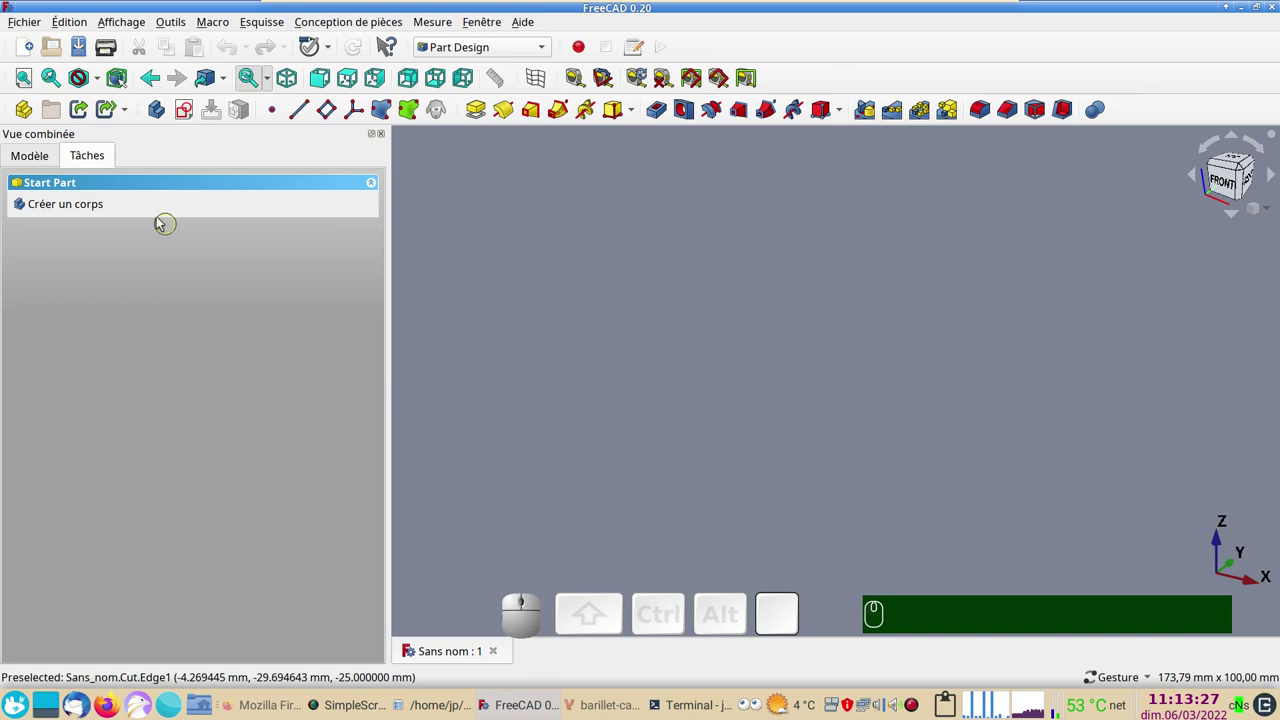
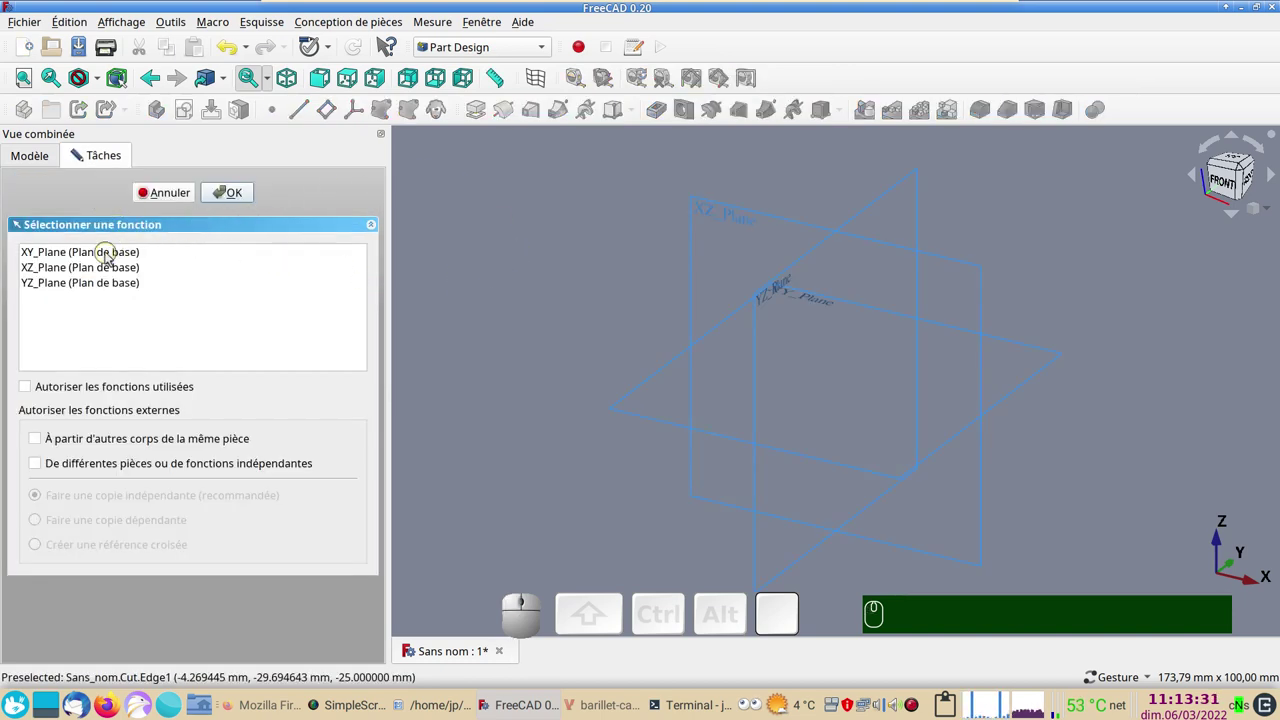
left_click(113, 257)
left_click(239, 204)
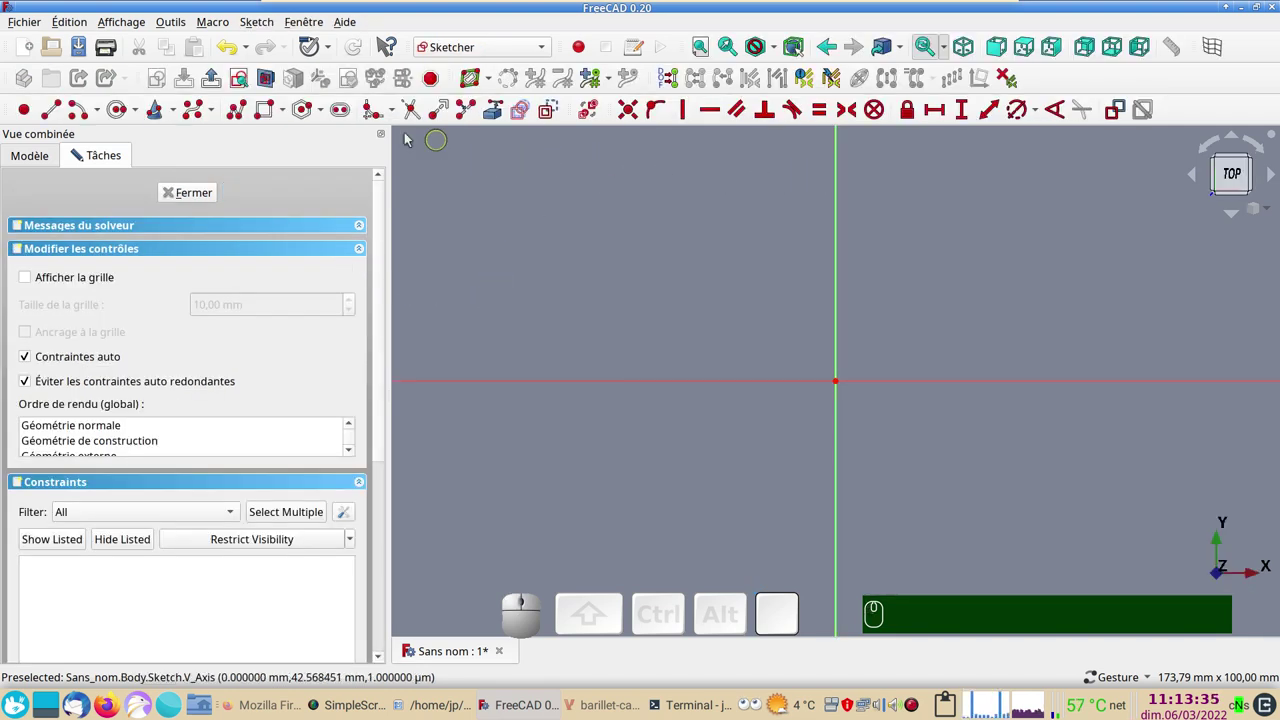
Step: Draw a circle on the origin and constrain its diameter to 40 mm
left_click(123, 111)
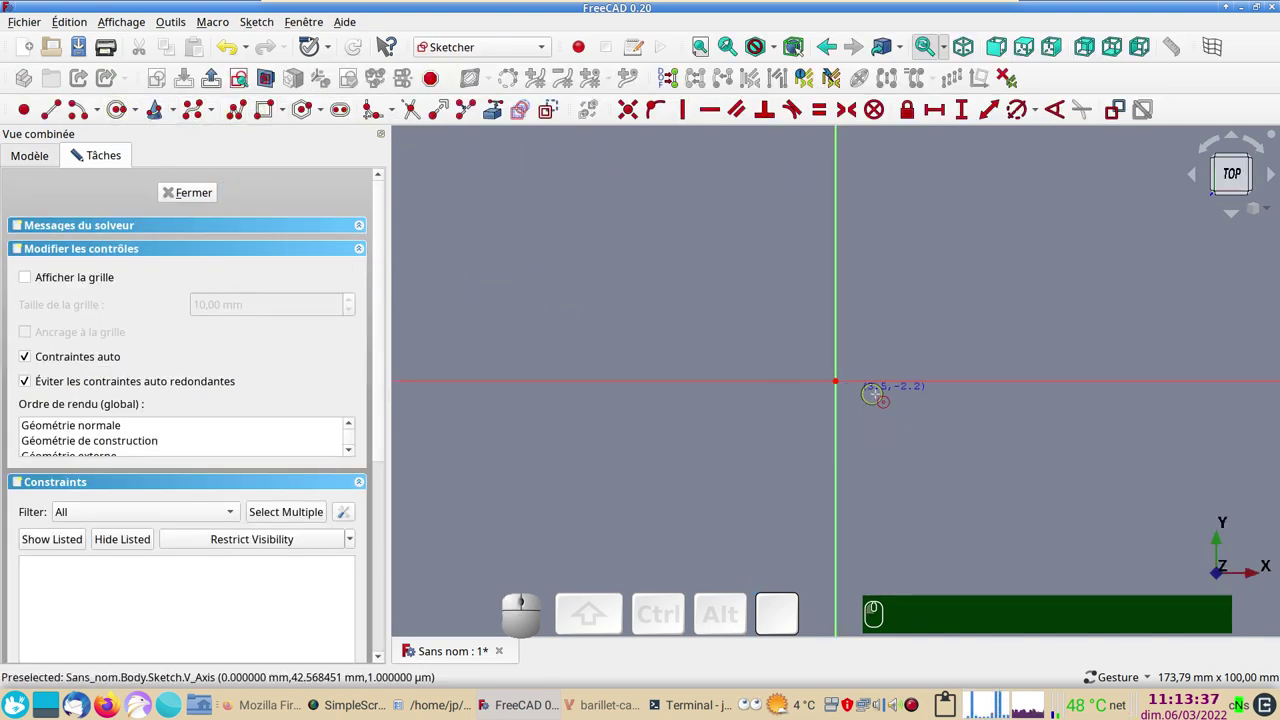
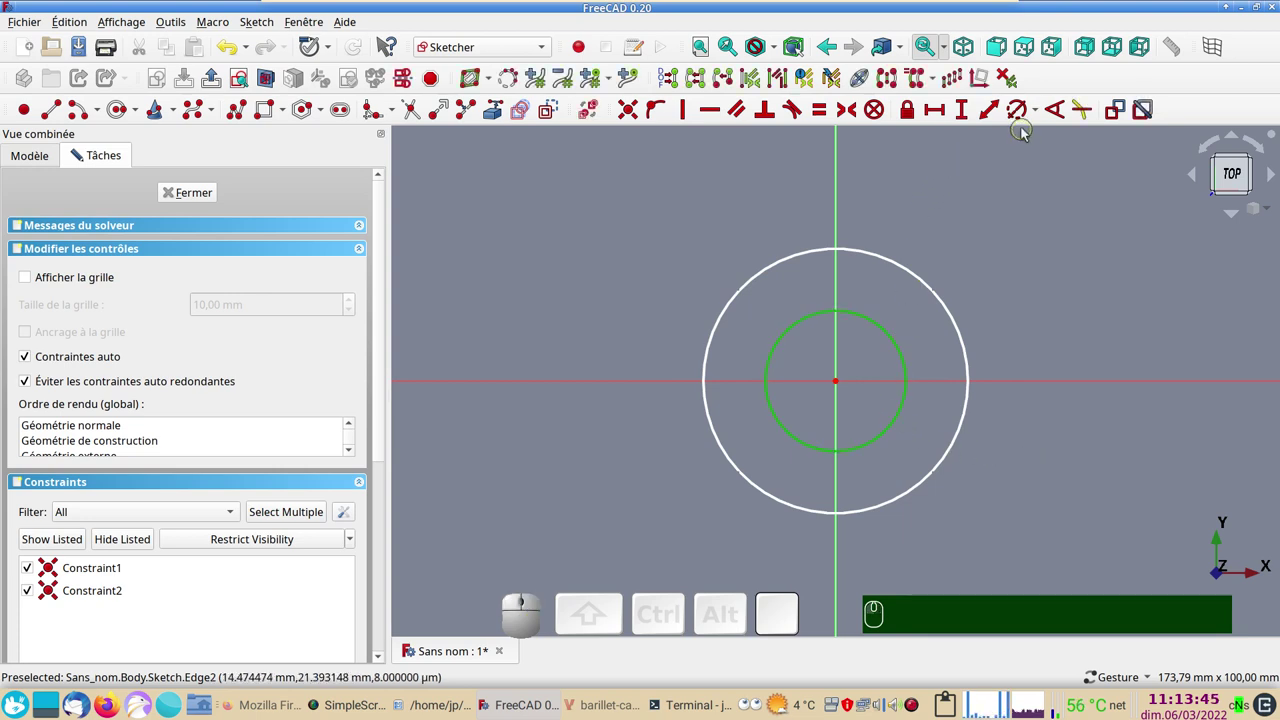
left_click(1023, 128)
key("KP_4")
key("KP_0")
key("Return")
Step: Constrain the second concentric circle to 60 mm diameter and close the sketch
left_click(954, 315)
left_click(1020, 117)
key("KP_6")
key("KP_0")
key("KP_4")
key("KP_0")
key("Return")
key("KP_6")
key("KP_Enter")
left_click(184, 195)
left_click(993, 486)
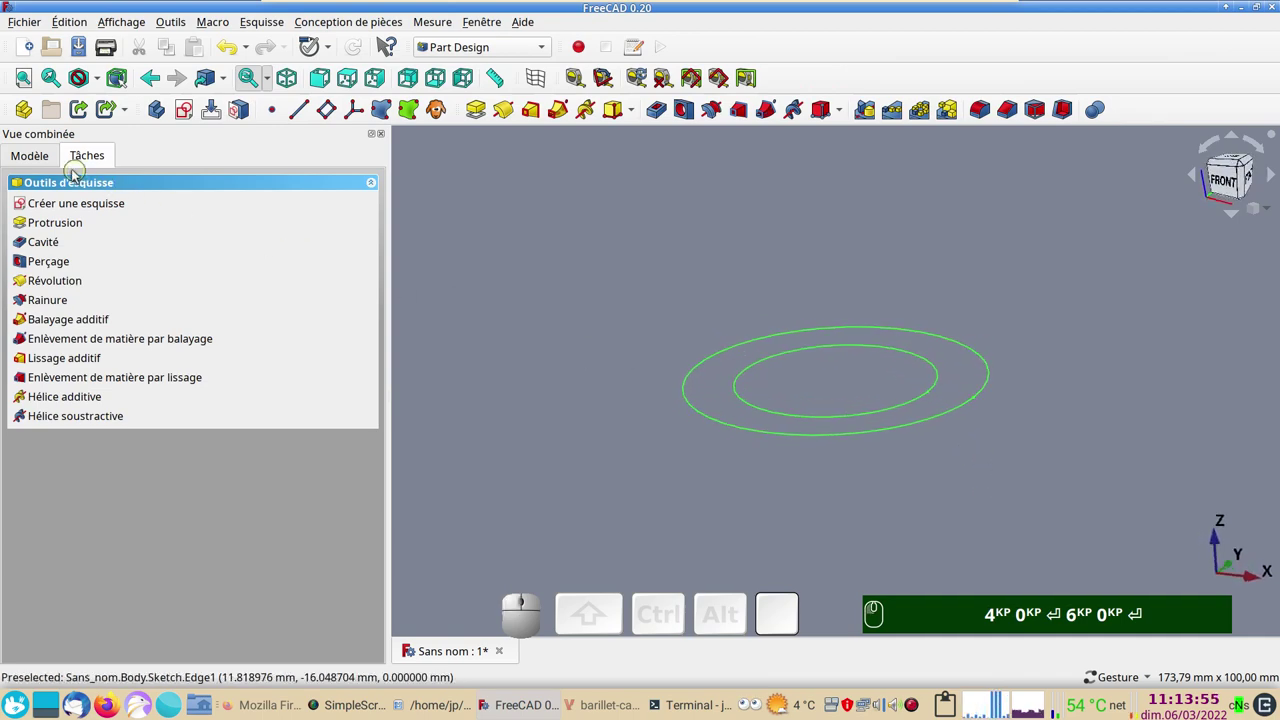
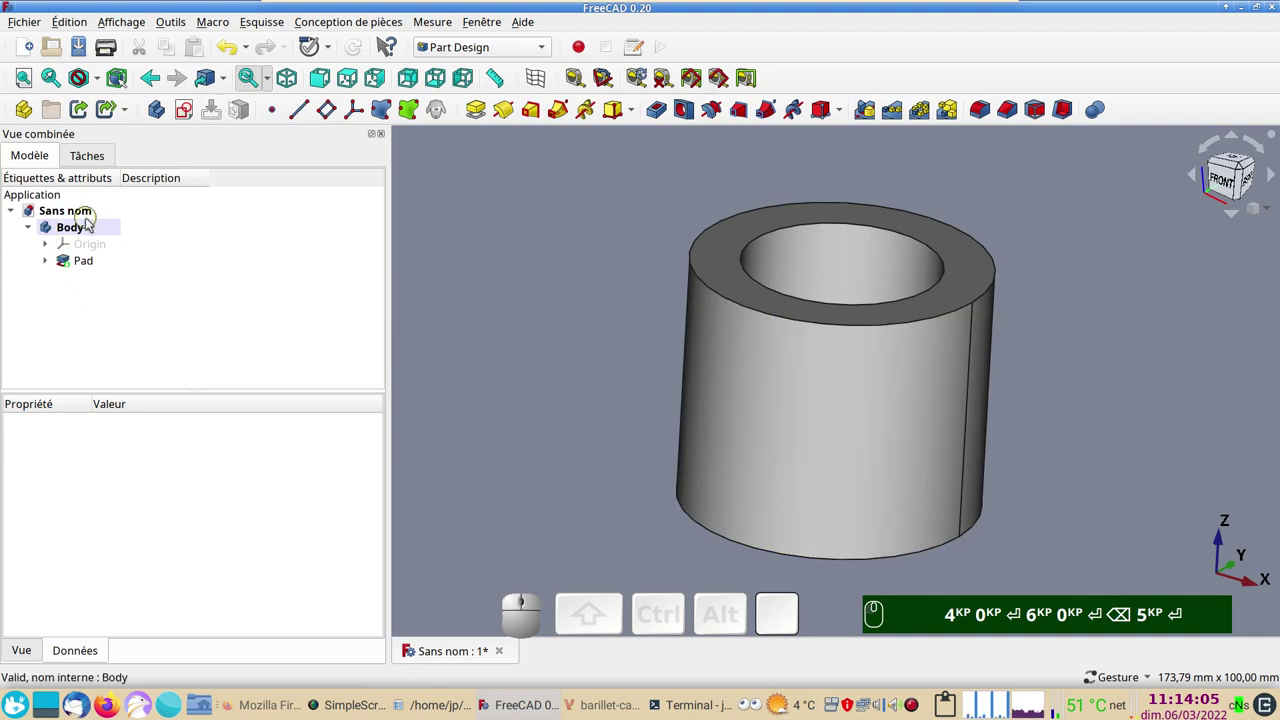
Step: Give the padded tube's Body the description 'tube'
left_click(166, 235)
key("F2")
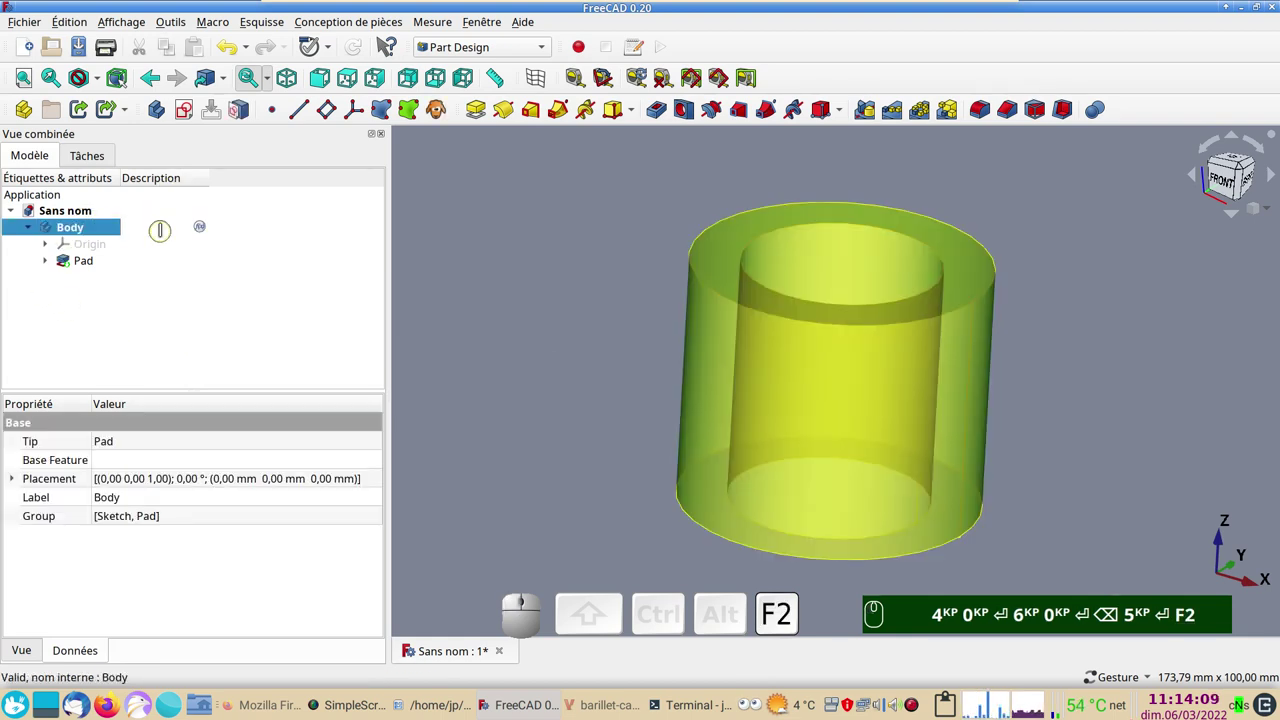
key("KP_4")
key("KP_0")
key("Return")
key("KP_6")
key("BackSpace")
key("KP_5")
key("F2")
key("Return")
left_click(553, 348)
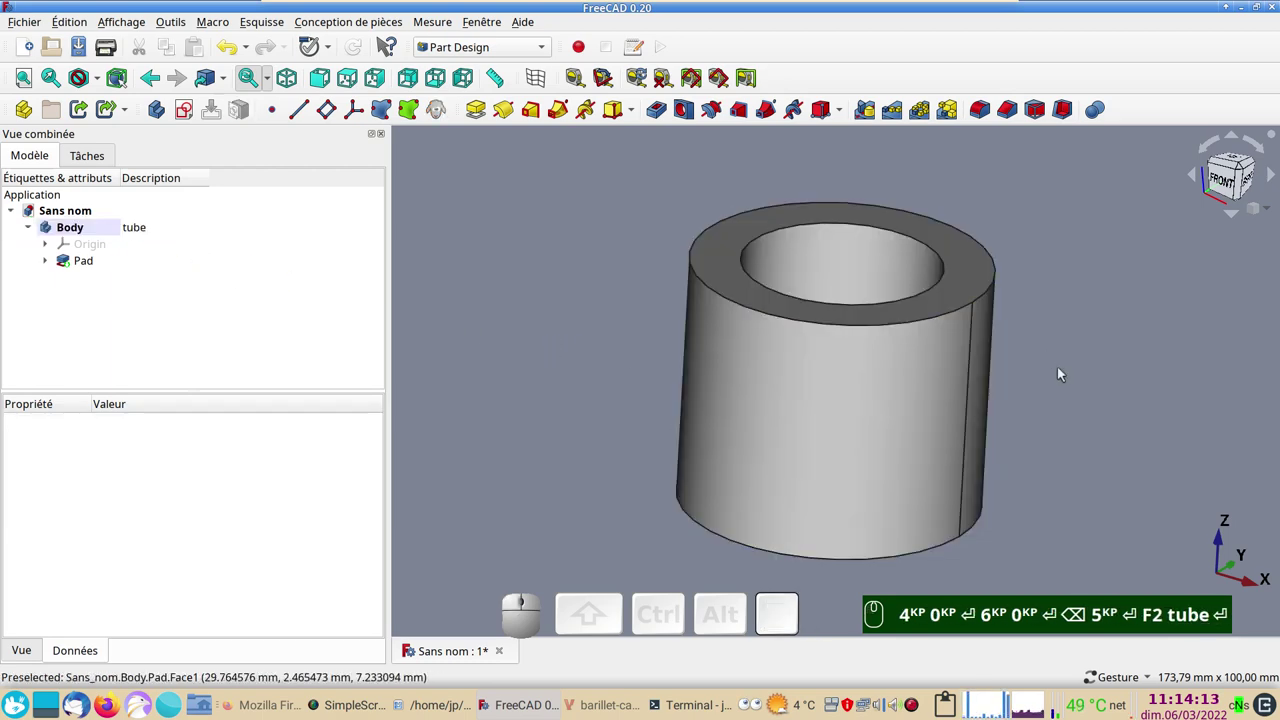
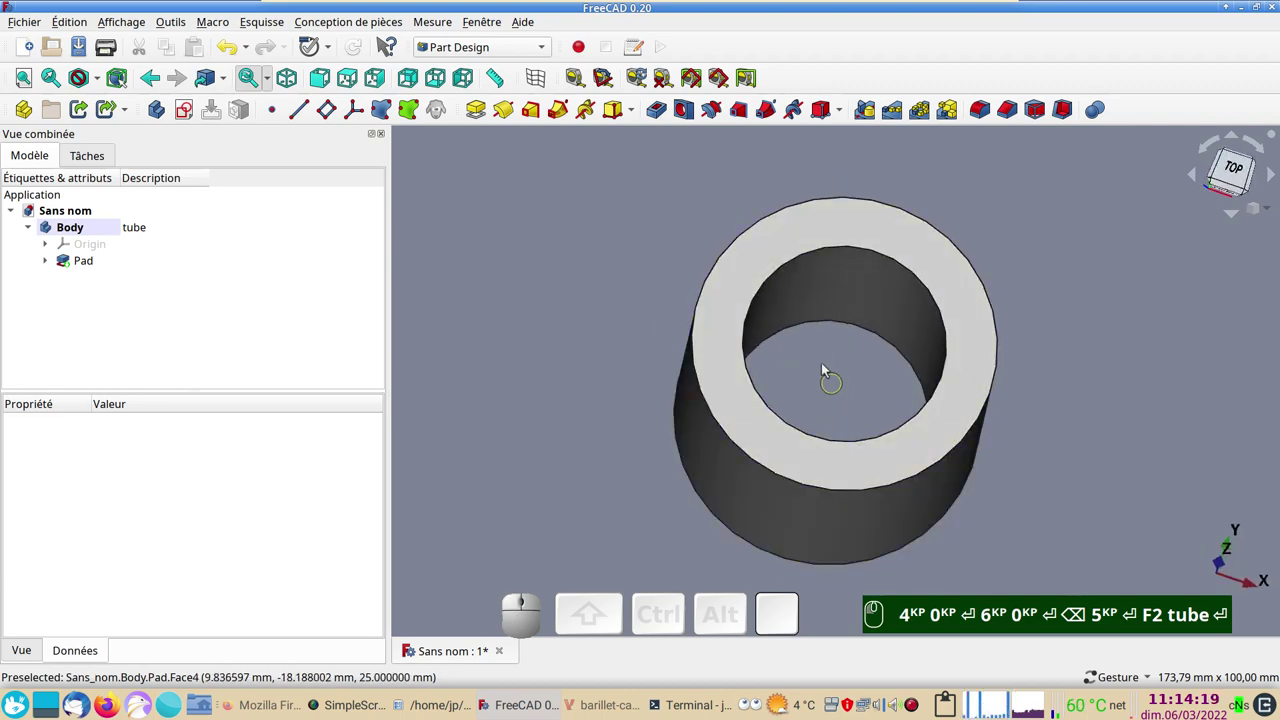
Step: Orbit the tube with the navigation cube to view it from the top and side
left_click(831, 384)
left_click_drag(873, 372, 766, 373)
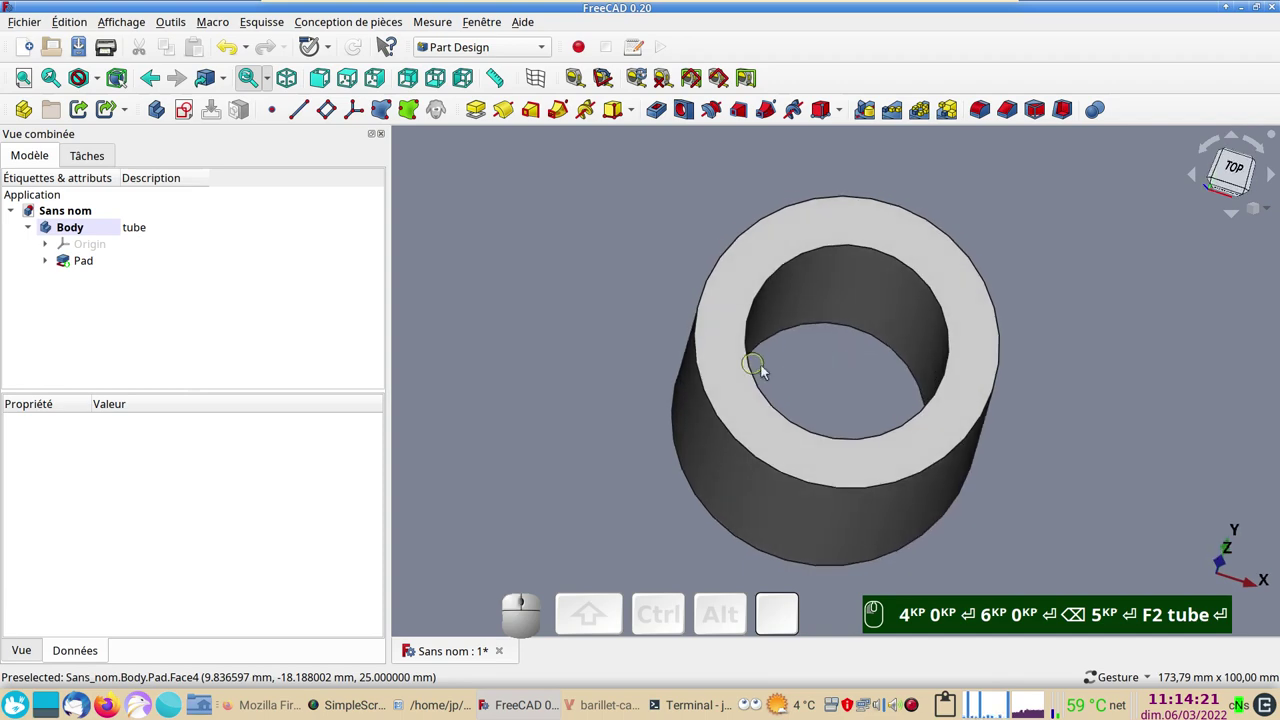
left_click(1043, 518)
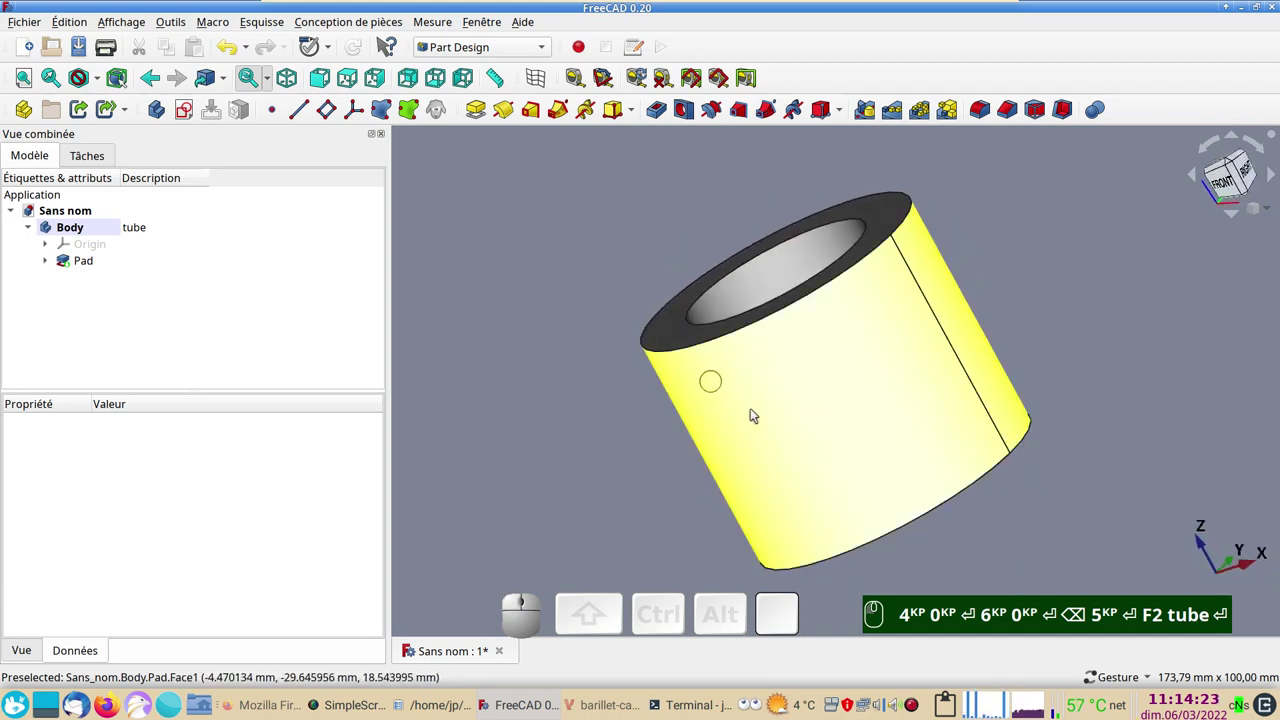
left_click(860, 443)
left_click_drag(798, 432, 806, 337)
Step: Create a second body, Body001, and start a new sketch in it
left_click_drag(1122, 376, 1154, 434)
type("4KP 0KP ⏎ 6KP 0KP ⏎ ⌫ 5KP ⏎ F2 tube ⏎")
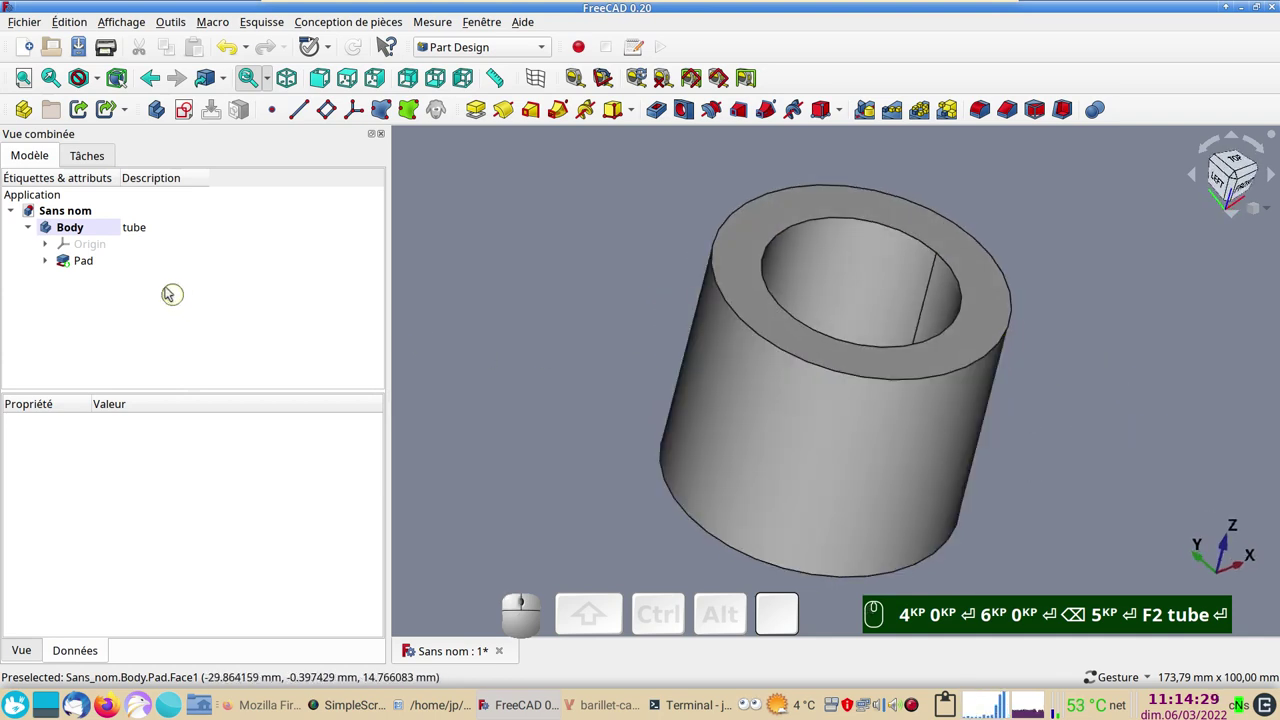
left_click(156, 115)
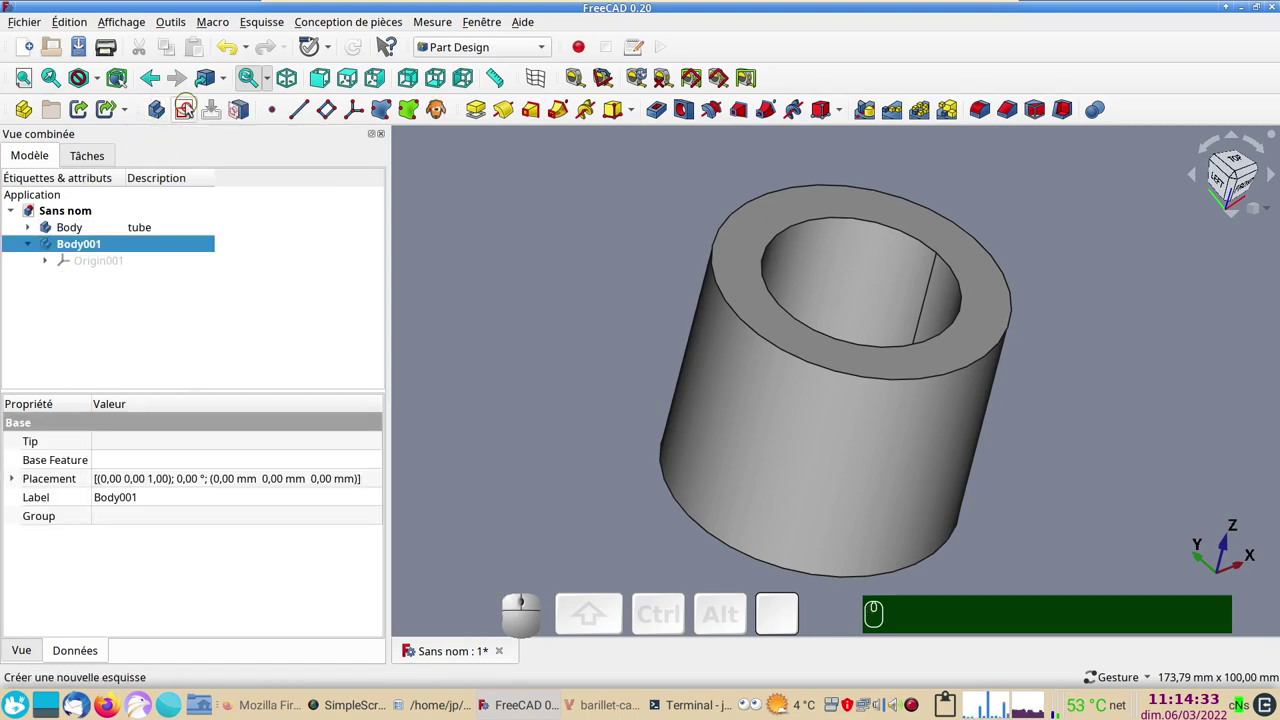
left_click(194, 107)
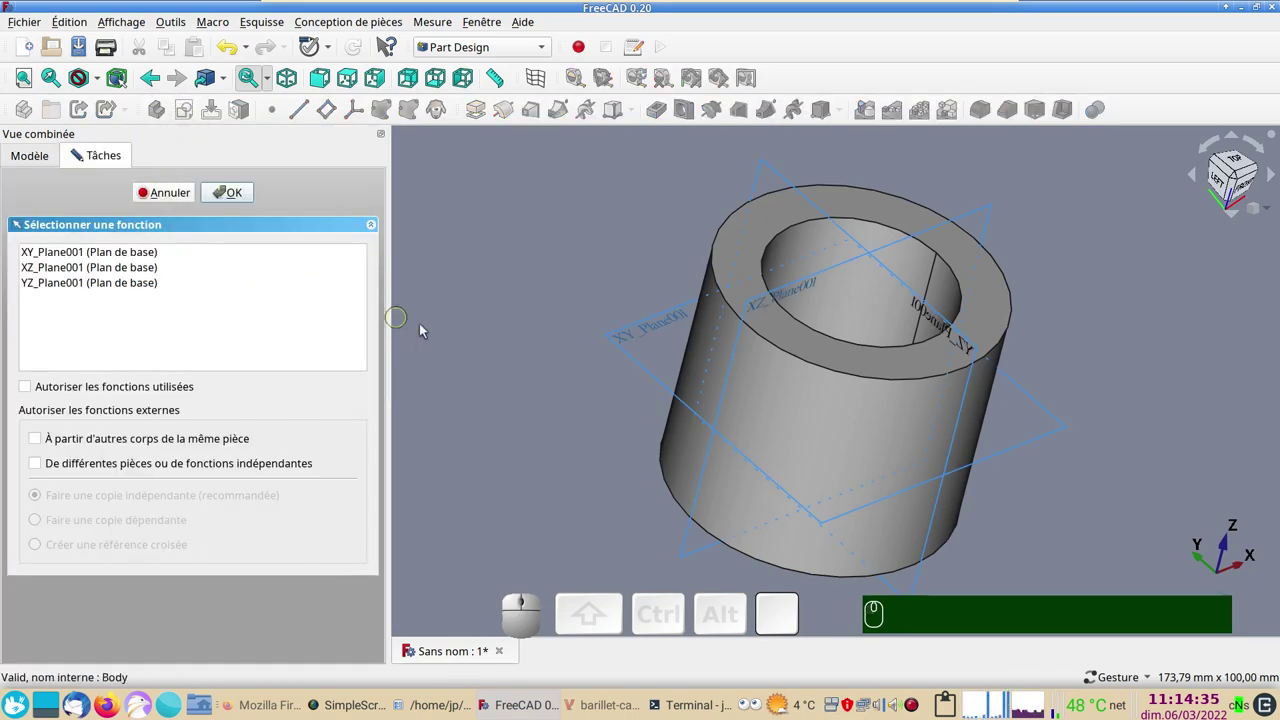
Step: Choose the YZ plane as the sketch support and confirm it
left_click_drag(546, 457, 243, 304)
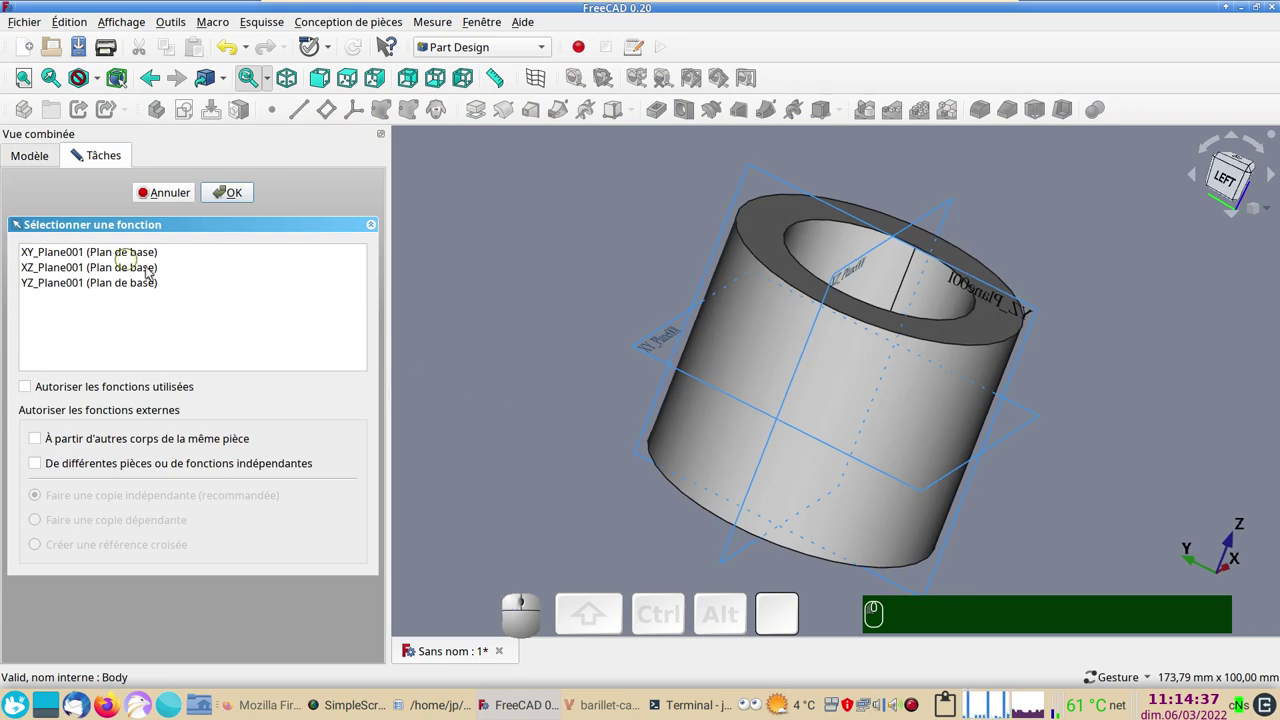
left_click(554, 317)
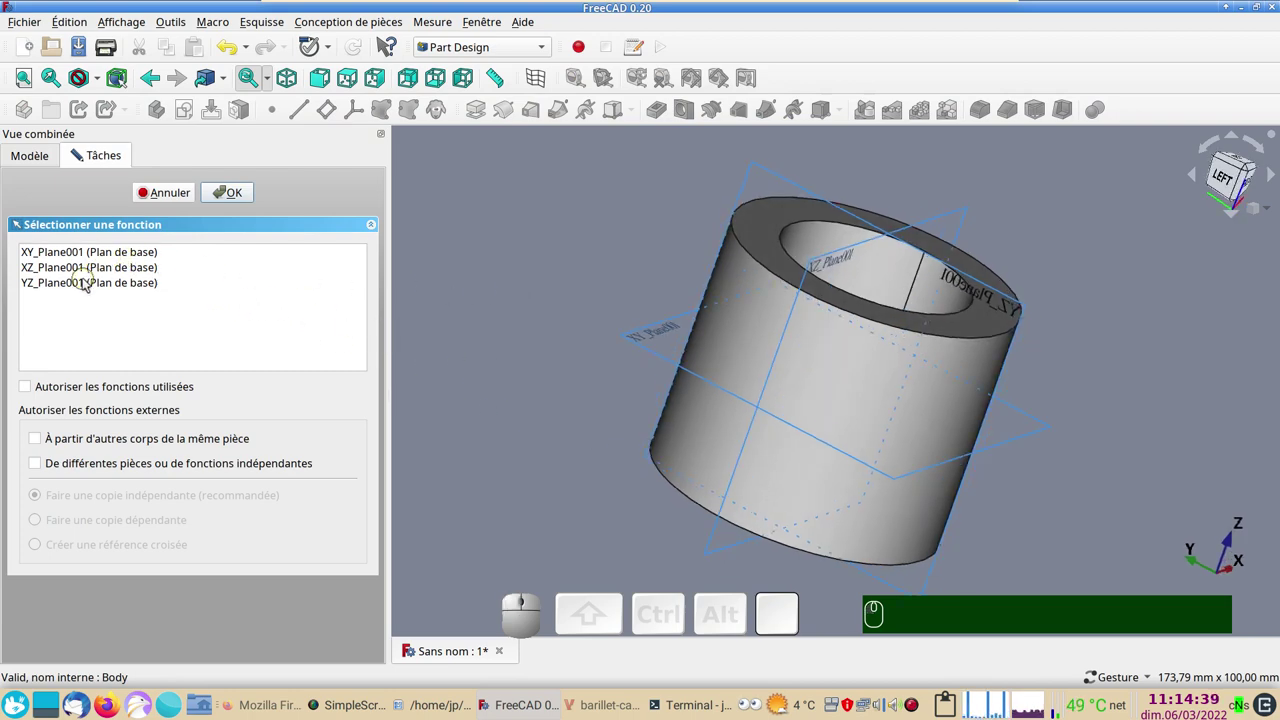
left_click(86, 289)
Step: Draw a rectangle beside the vertical axis and dimension its width to 15 mm
left_click(249, 205)
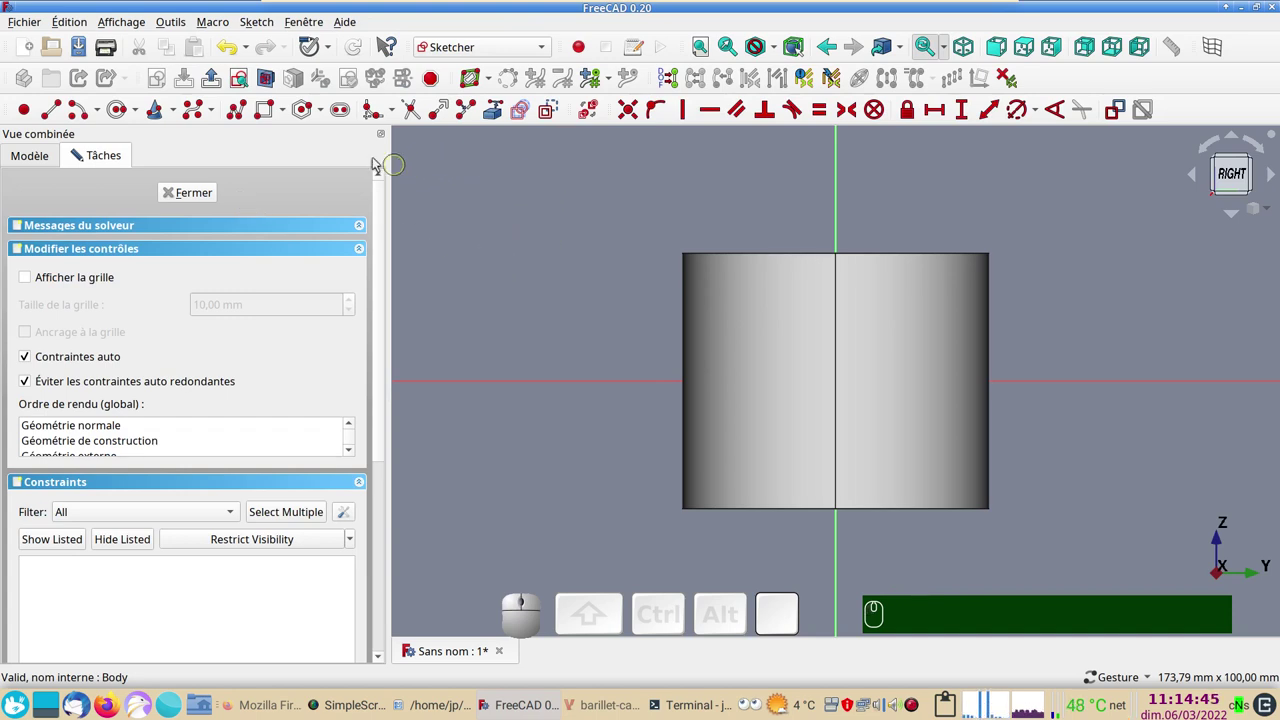
left_click(269, 112)
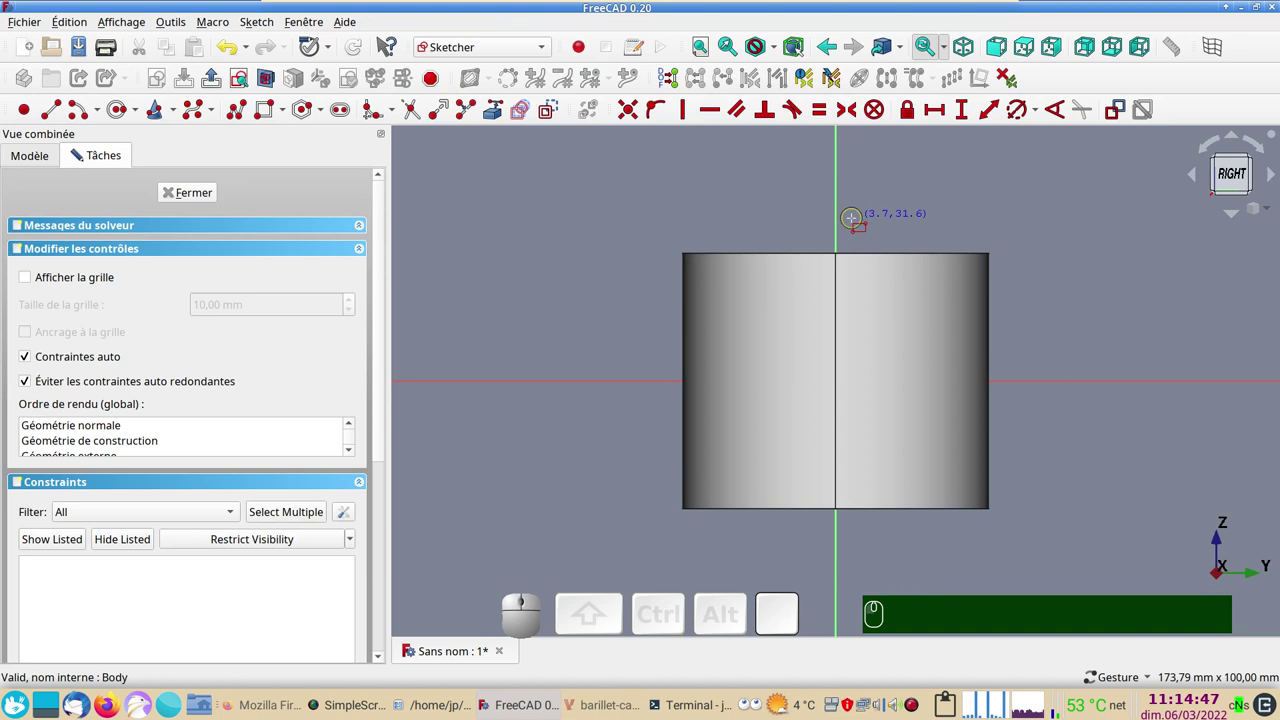
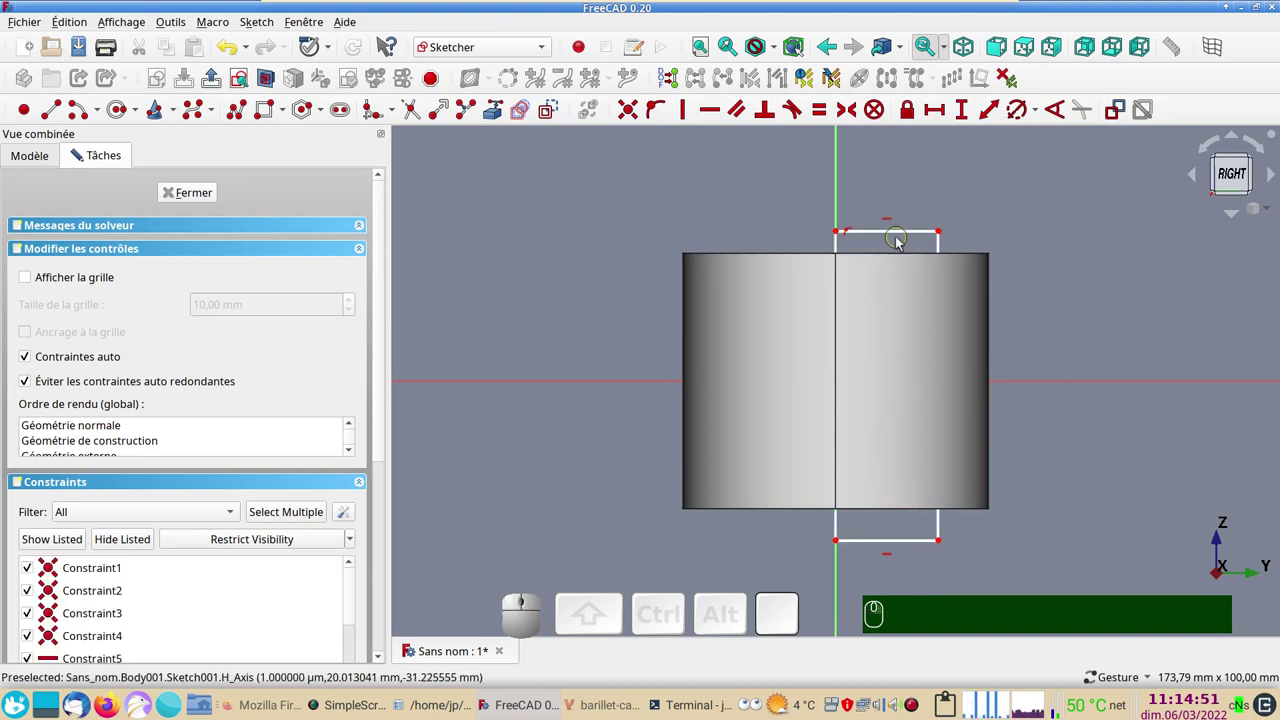
left_click(898, 239)
left_click(938, 125)
key("KP_1")
key("KP_5")
key("Return")
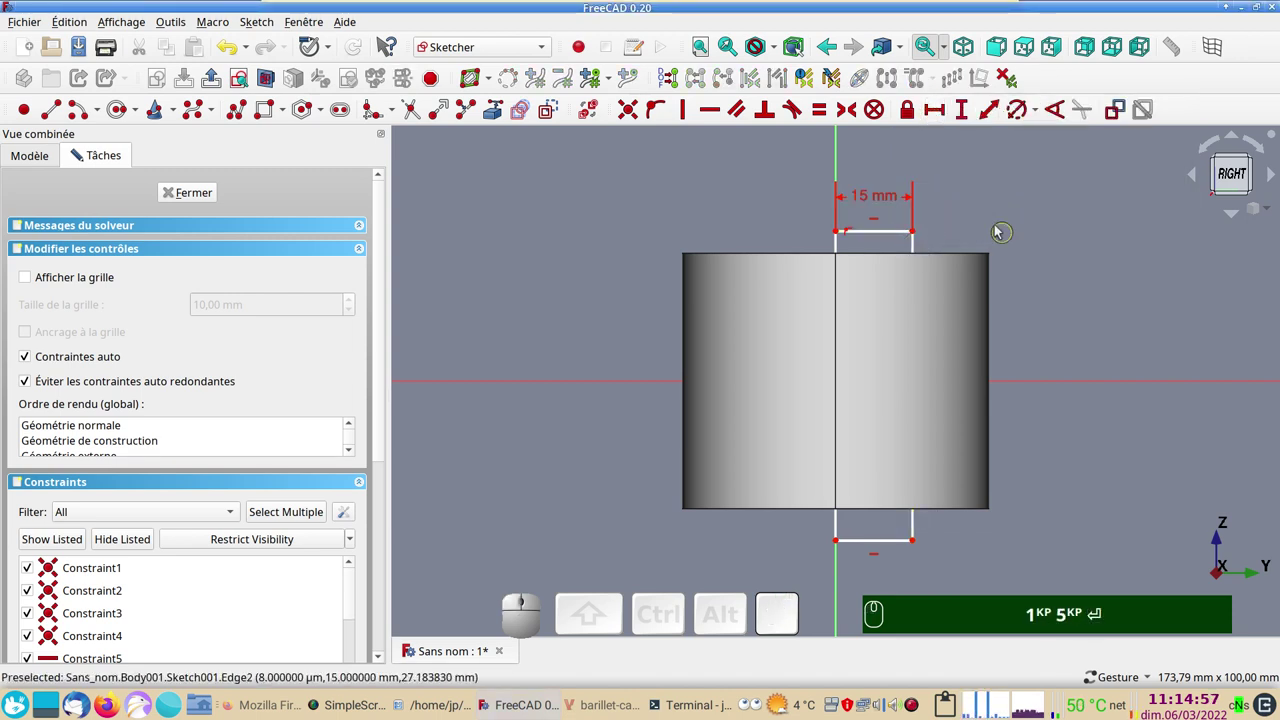
Step: Dimension the rectangle's height to 50 mm after checking it in 3D
left_click_drag(970, 201, 980, 345)
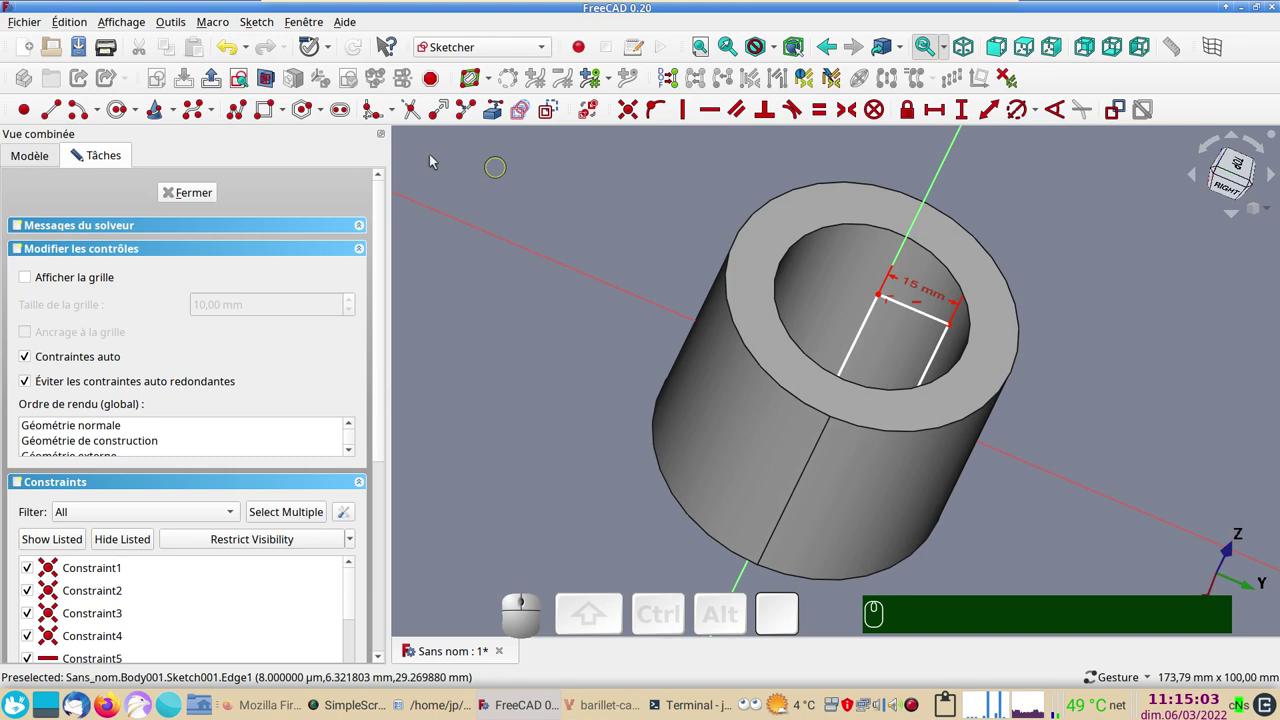
left_click(236, 80)
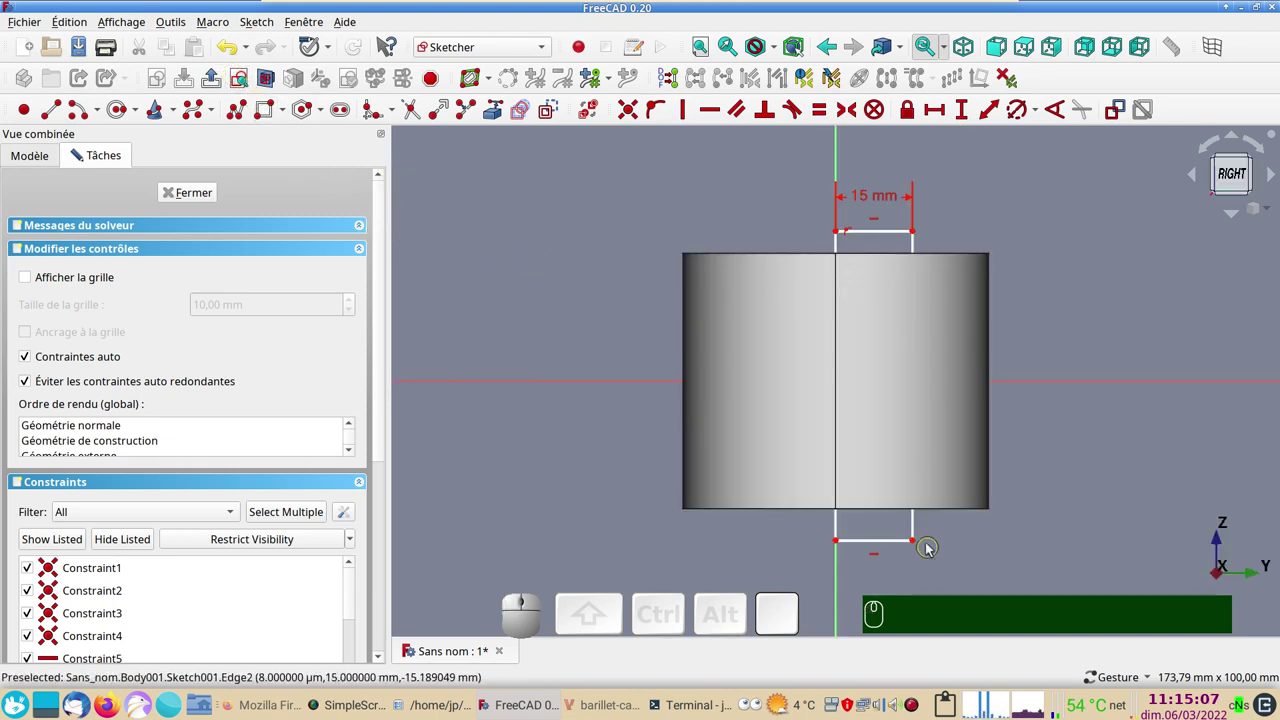
left_click(918, 530)
left_click(961, 119)
key("KP_5")
key("KP_0")
key("KP_Enter")
key("KP_5")
key("KP_0")
key("Return")
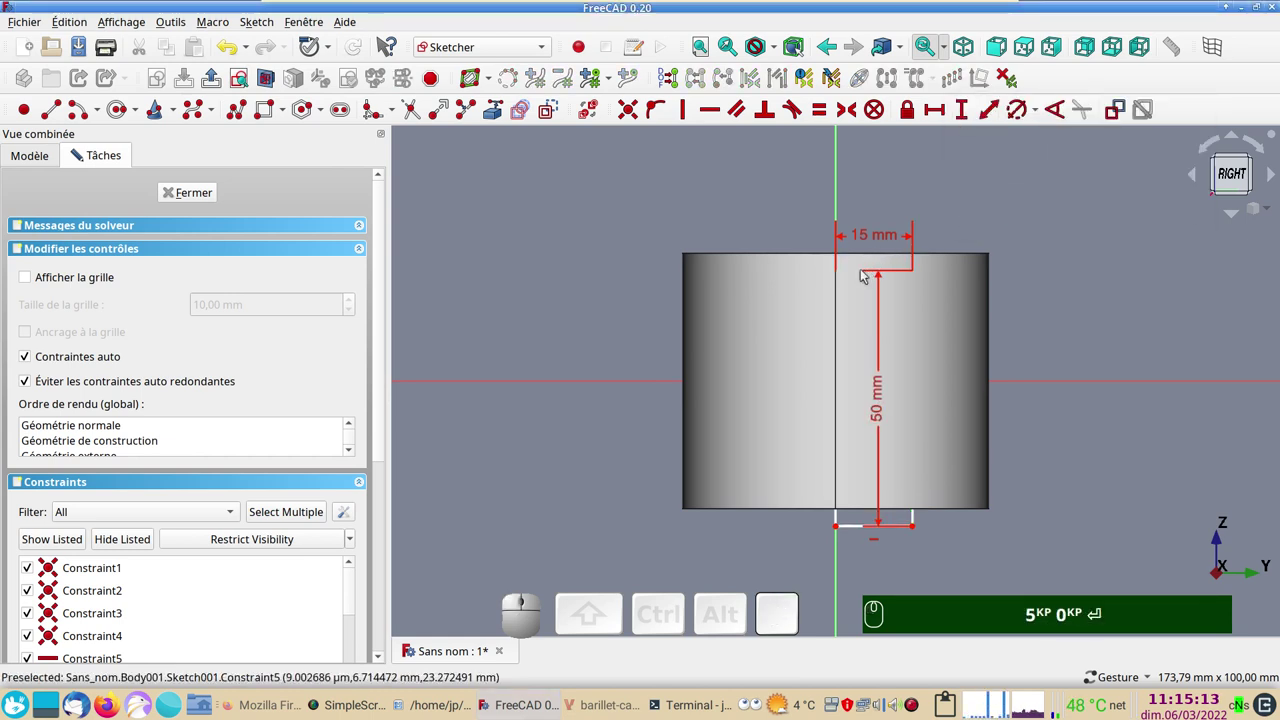
key("&")
Step: View the tube's section, constrain the rectangle's lower left corner and close the sketch
left_click(842, 277)
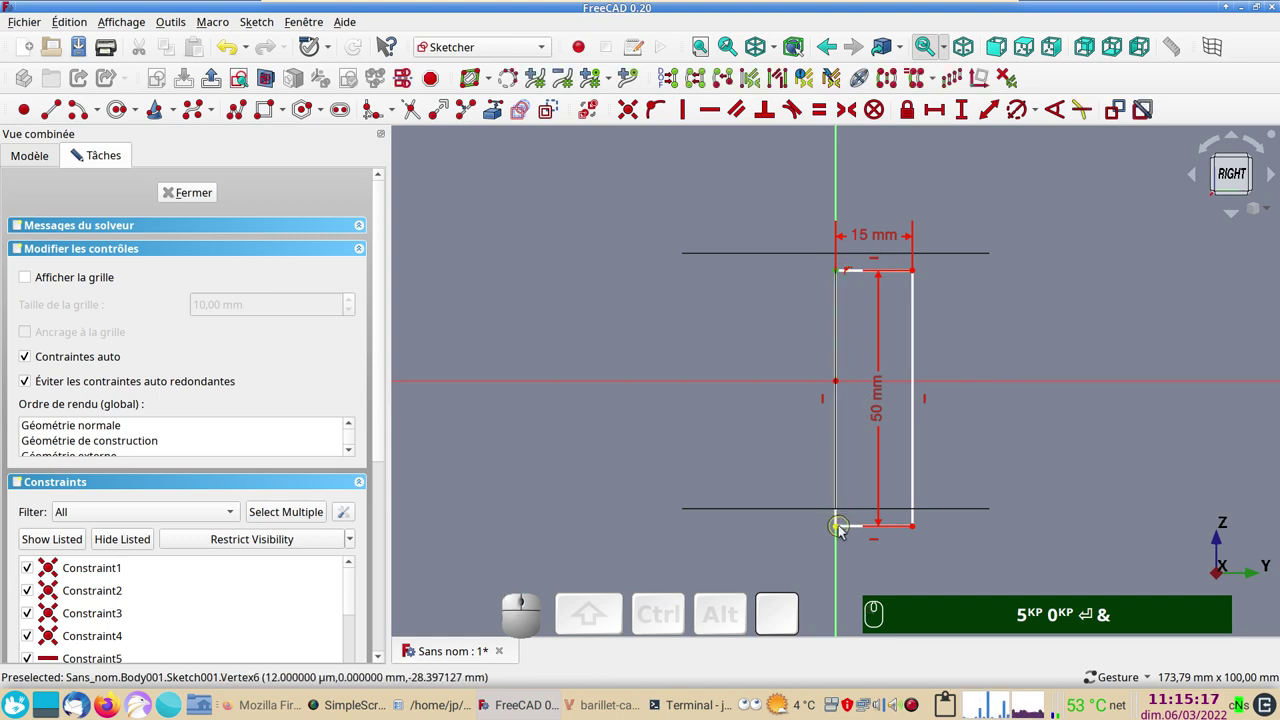
left_click(840, 533)
left_click(727, 385)
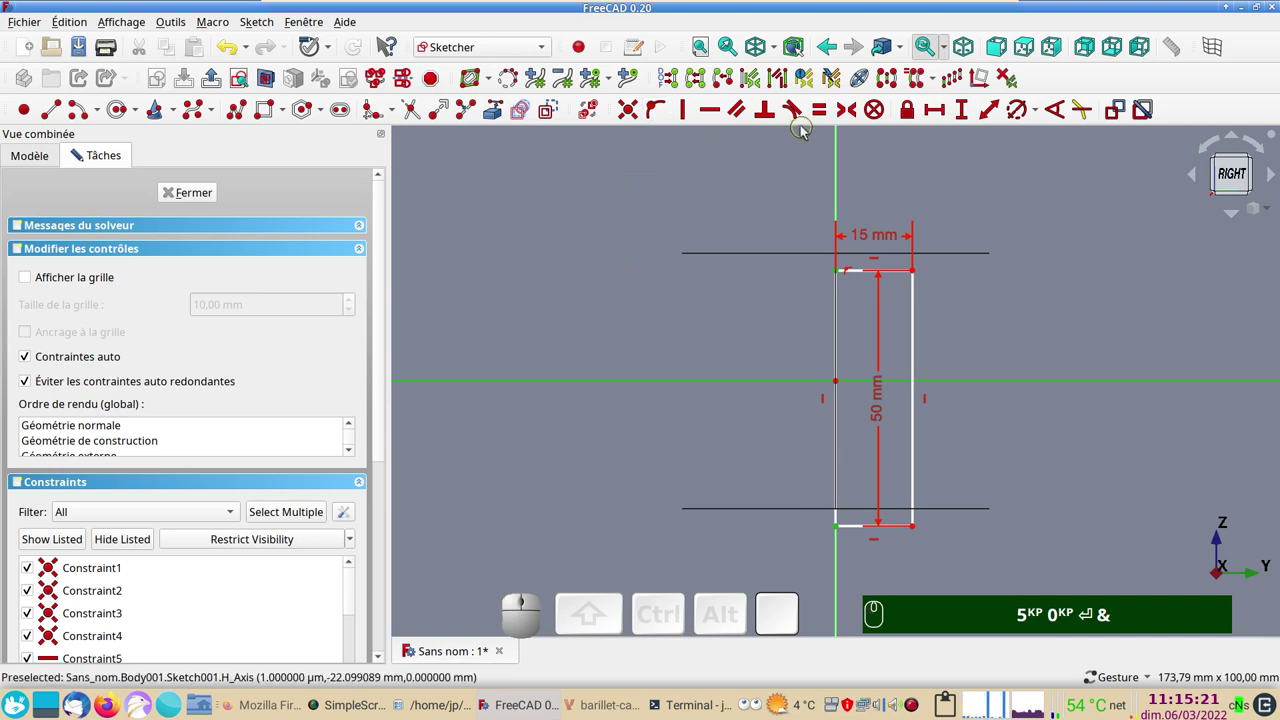
key("s")
left_click(208, 198)
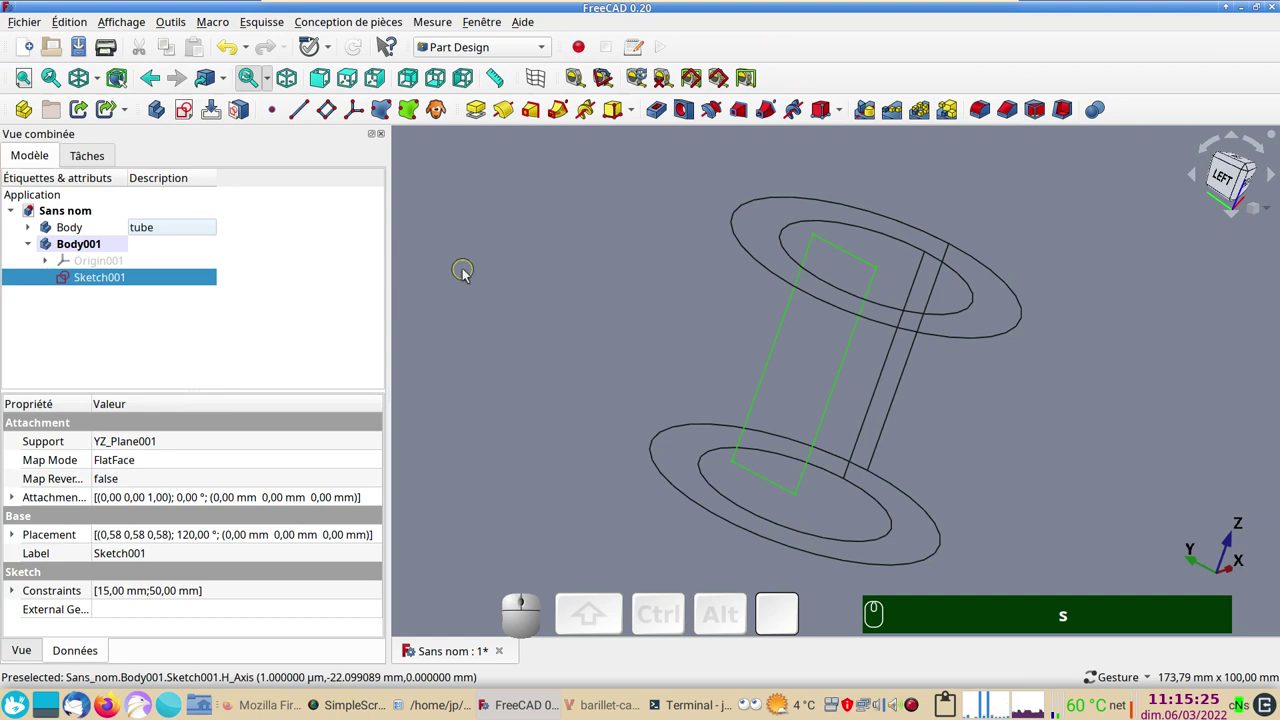
Step: Start a Revolution of the rectangle with a 90° angle, symmetric about the sketch plane
type("&")
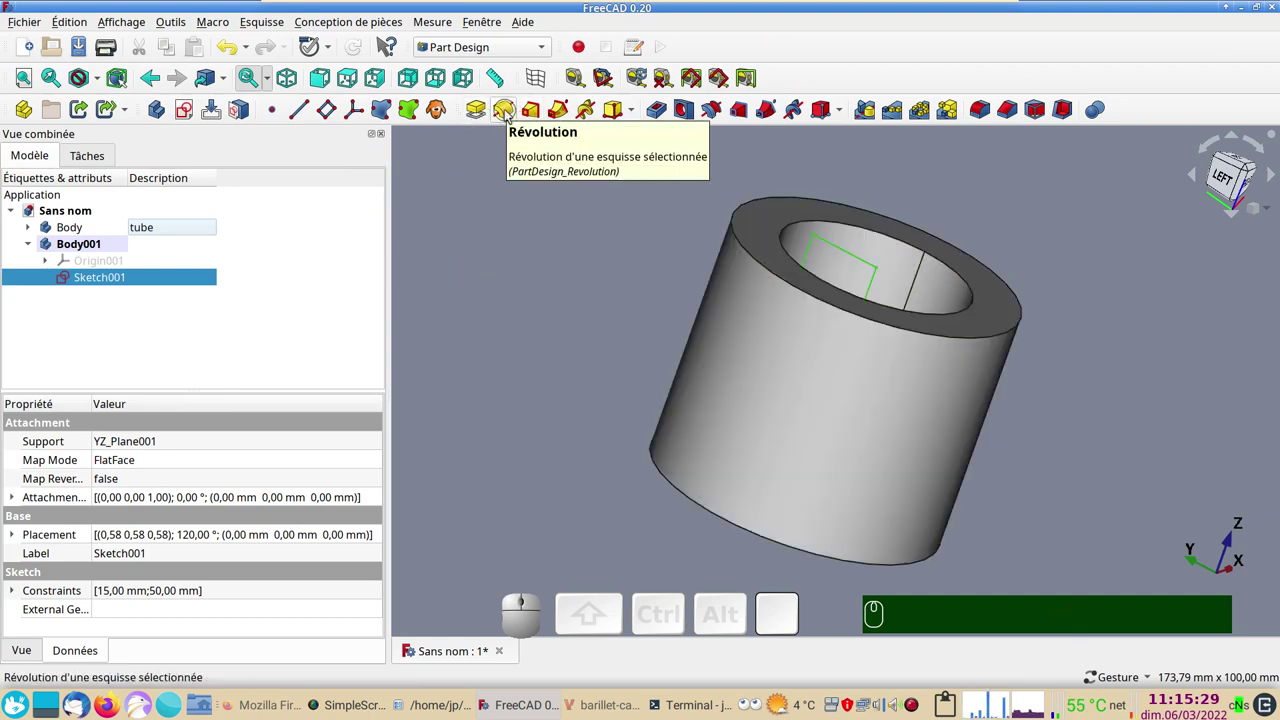
left_click(509, 115)
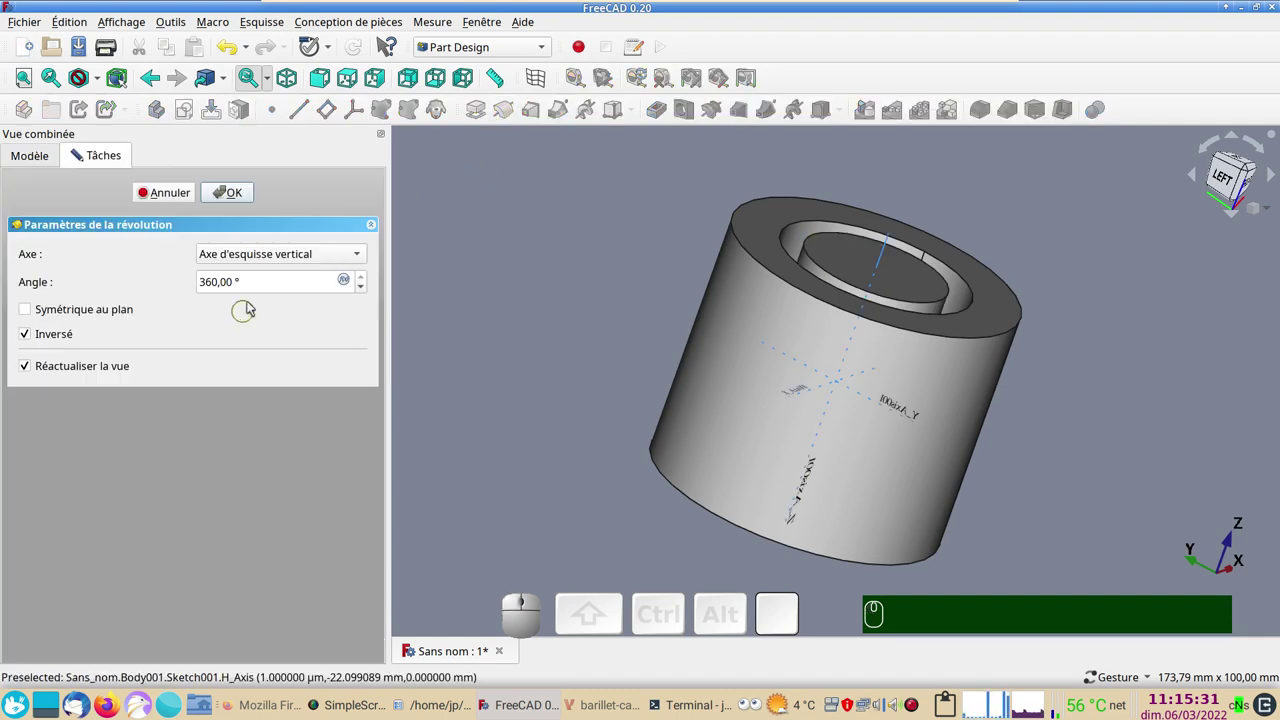
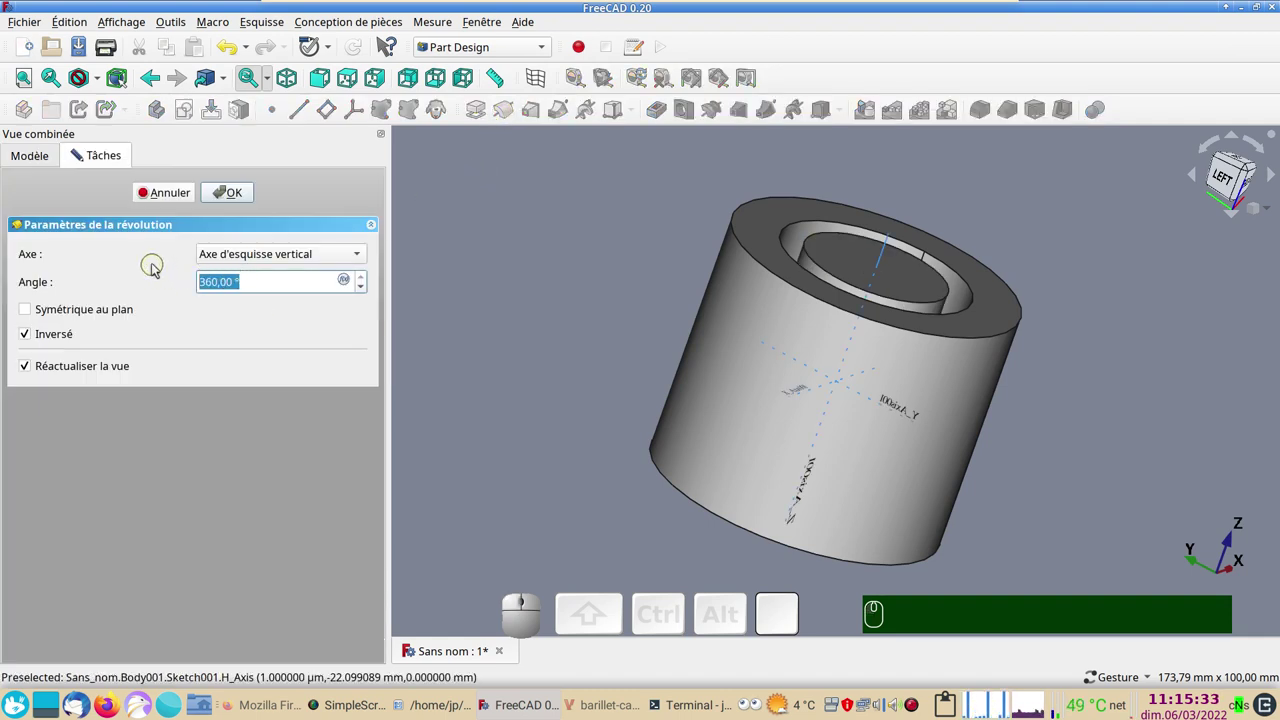
key("KP_9")
key("KP_0")
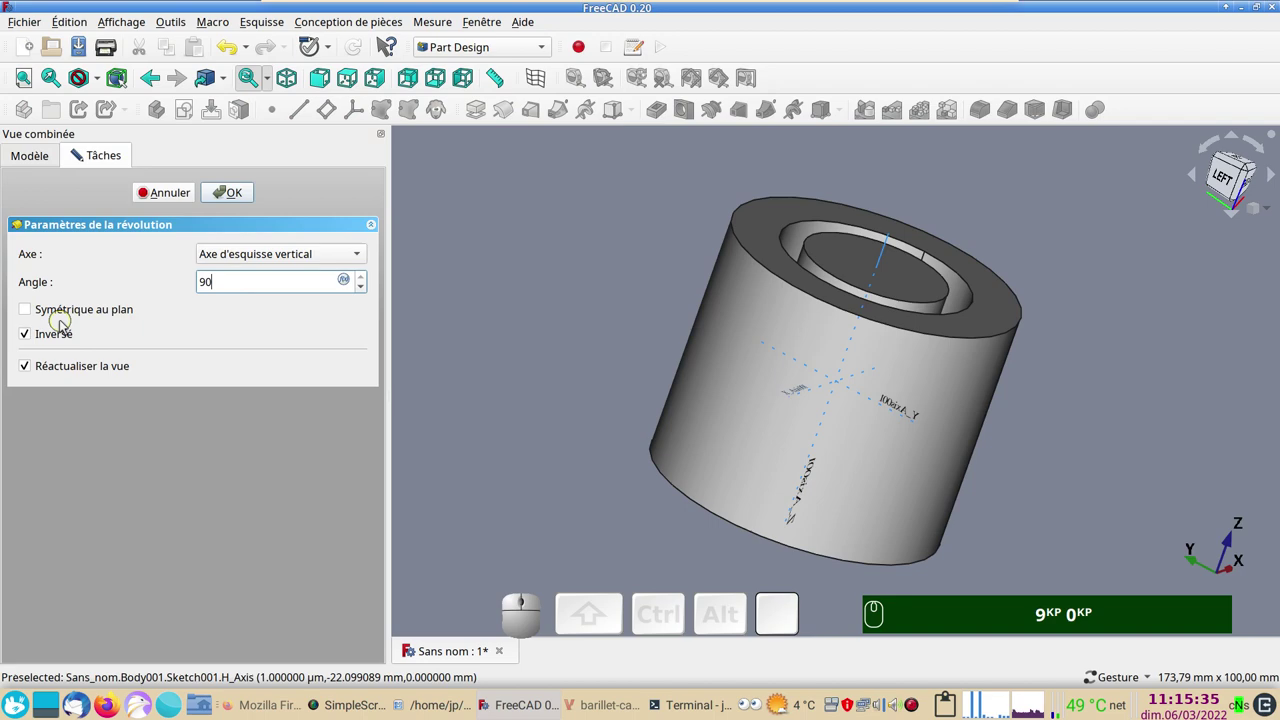
left_click(60, 311)
Step: Confirm the 90° revolution into a quarter wedge inside the tube and select the tube's Pad
left_click_drag(531, 440, 1061, 447)
key("KP_9")
key("KP_0")
left_click(1085, 459)
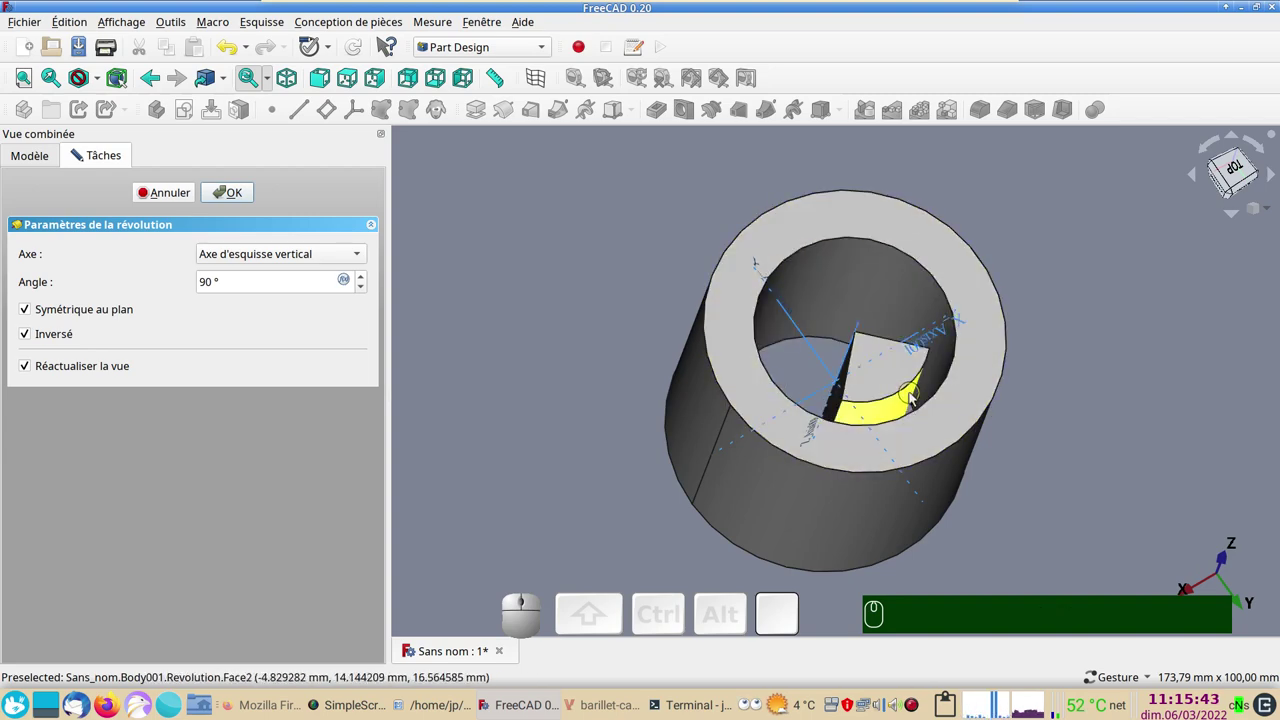
left_click(240, 201)
left_click_drag(982, 530, 772, 475)
left_click(774, 469)
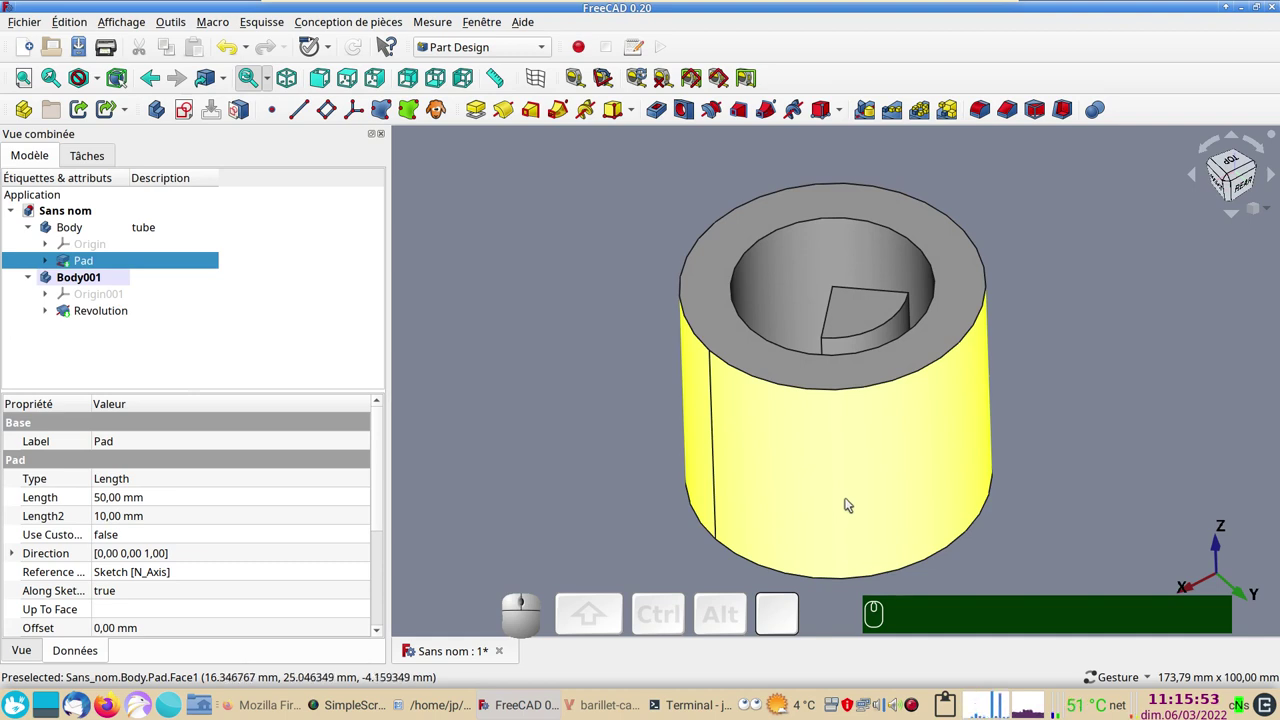
Step: Hide the tube's Pad so only the revolved wedge shows, and pick its curved outer face
key("space")
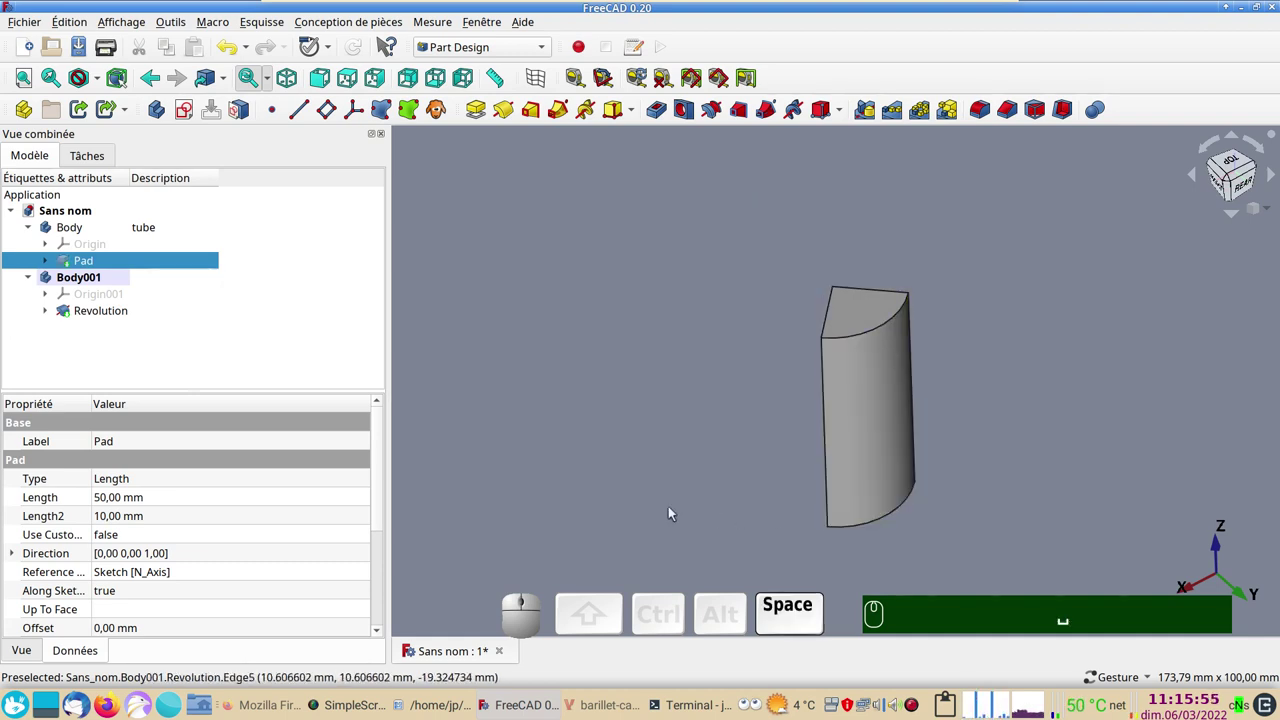
left_click_drag(665, 511, 653, 477)
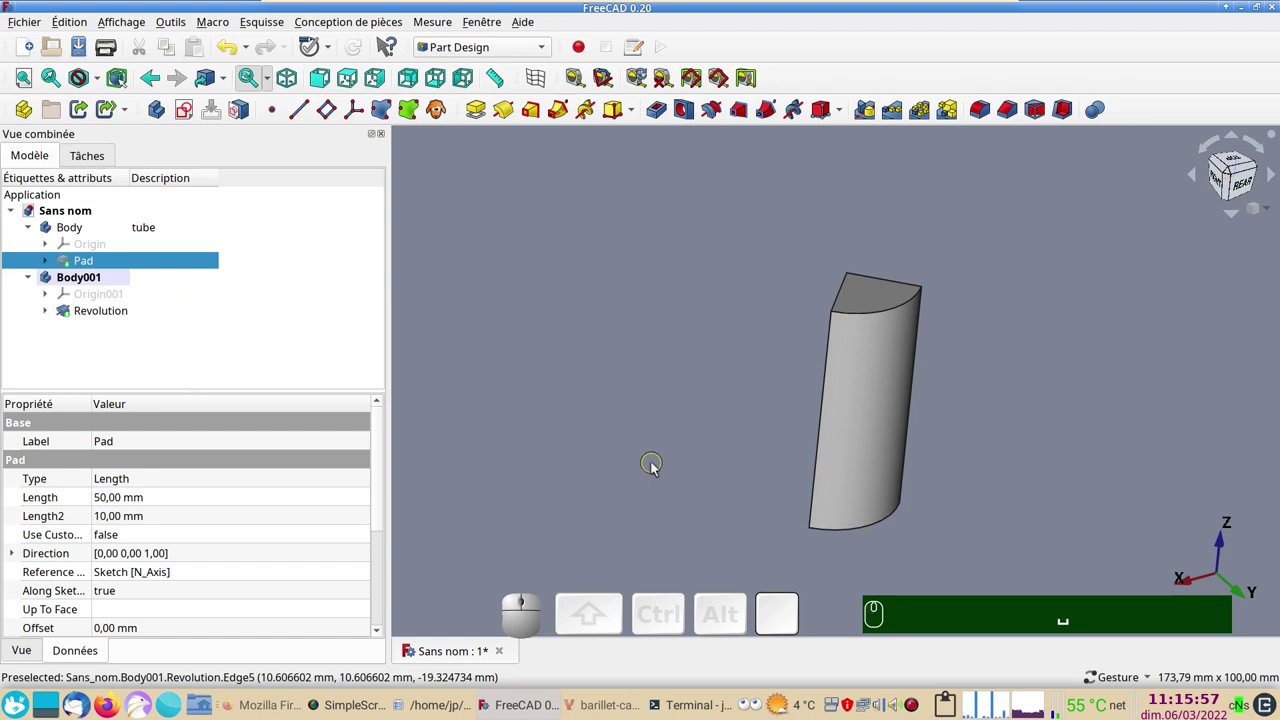
right_click(664, 420)
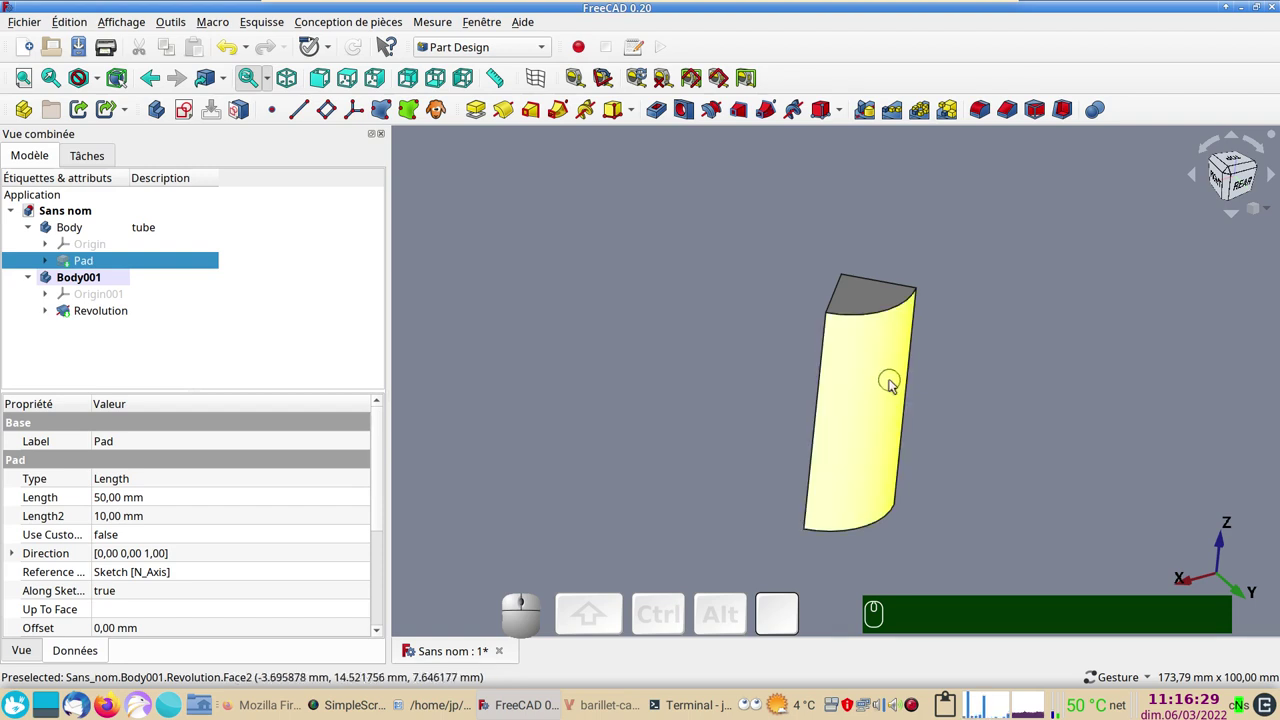
Step: Switch to the Curves workbench and map a sketch onto the wedge's curved face
left_click(897, 384)
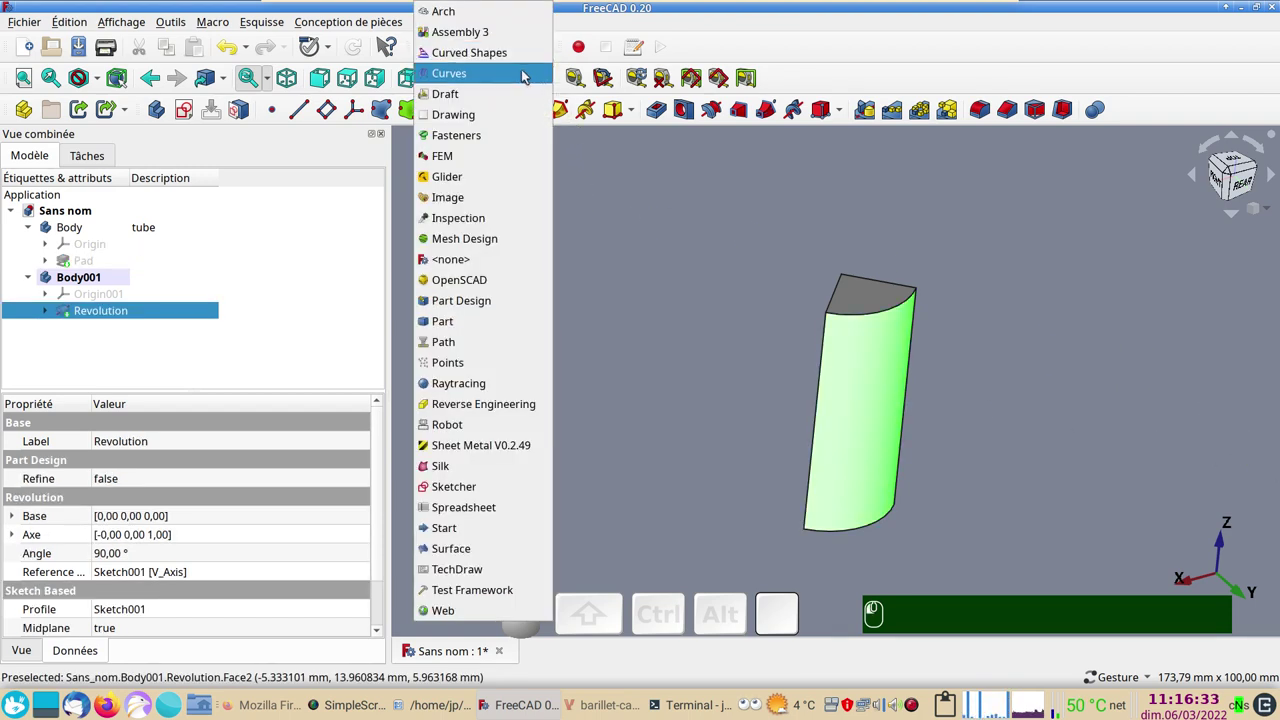
left_click(529, 76)
left_click(161, 23)
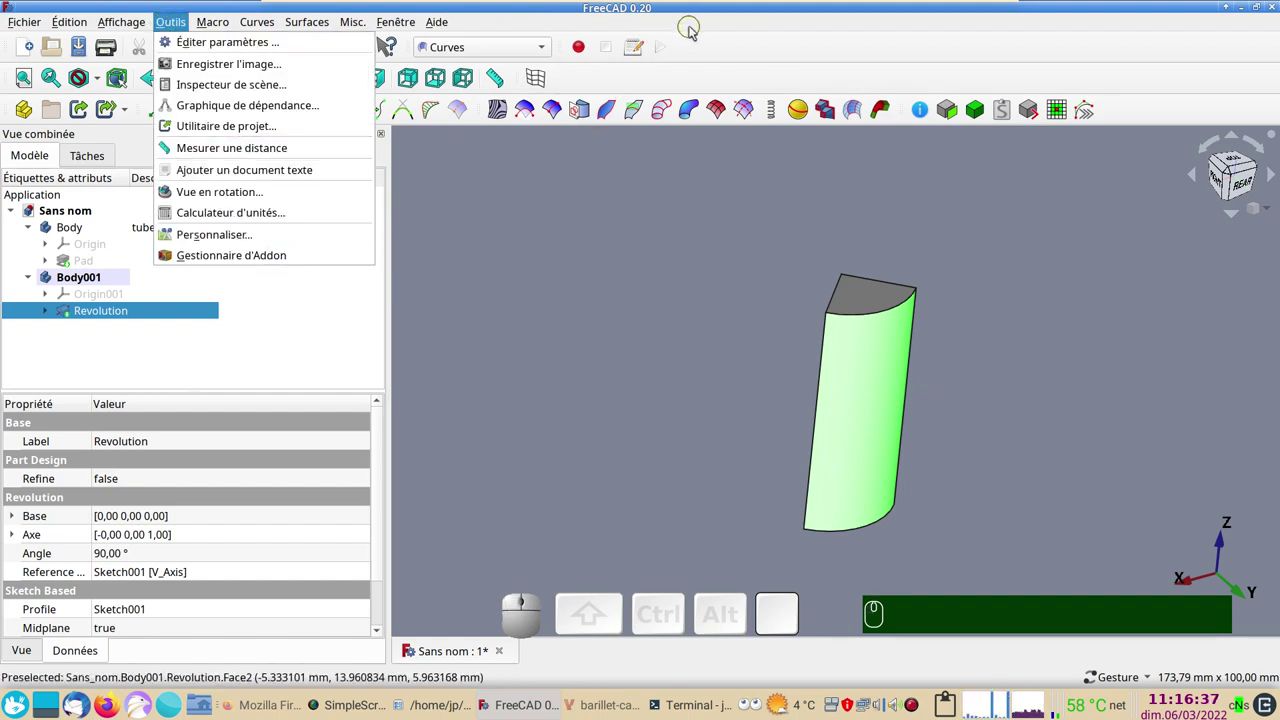
left_click(698, 29)
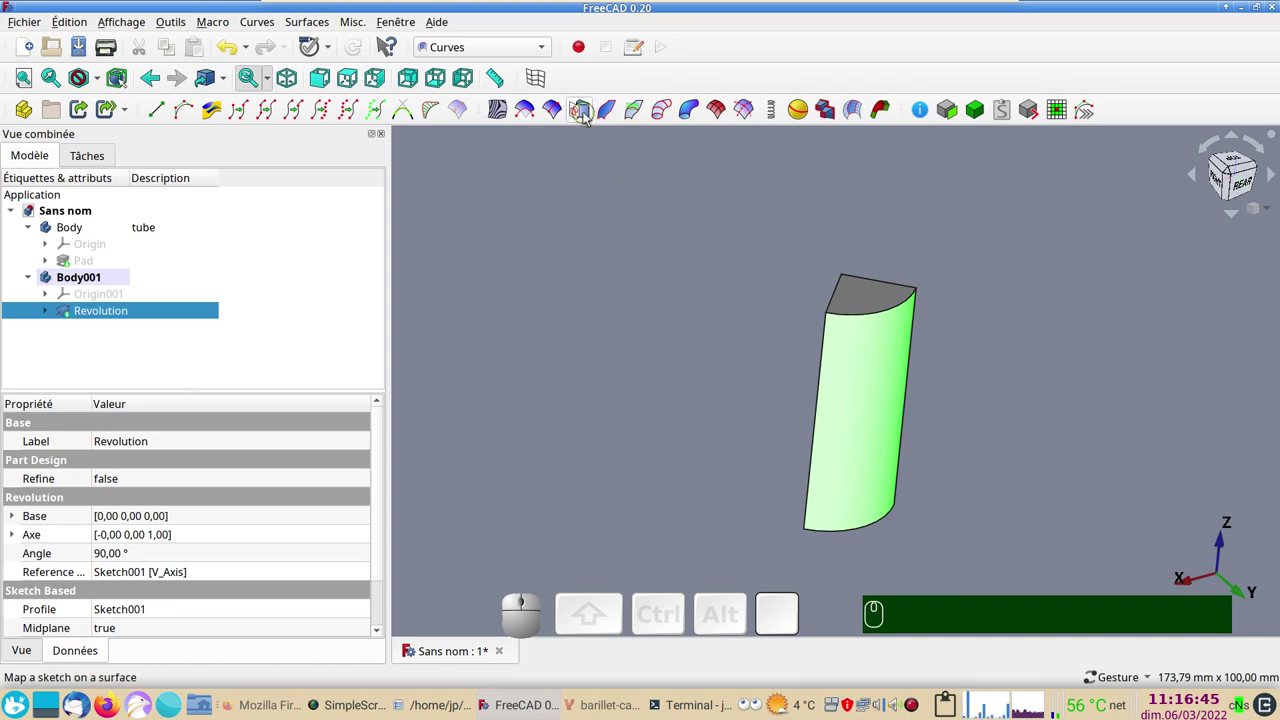
left_click(588, 120)
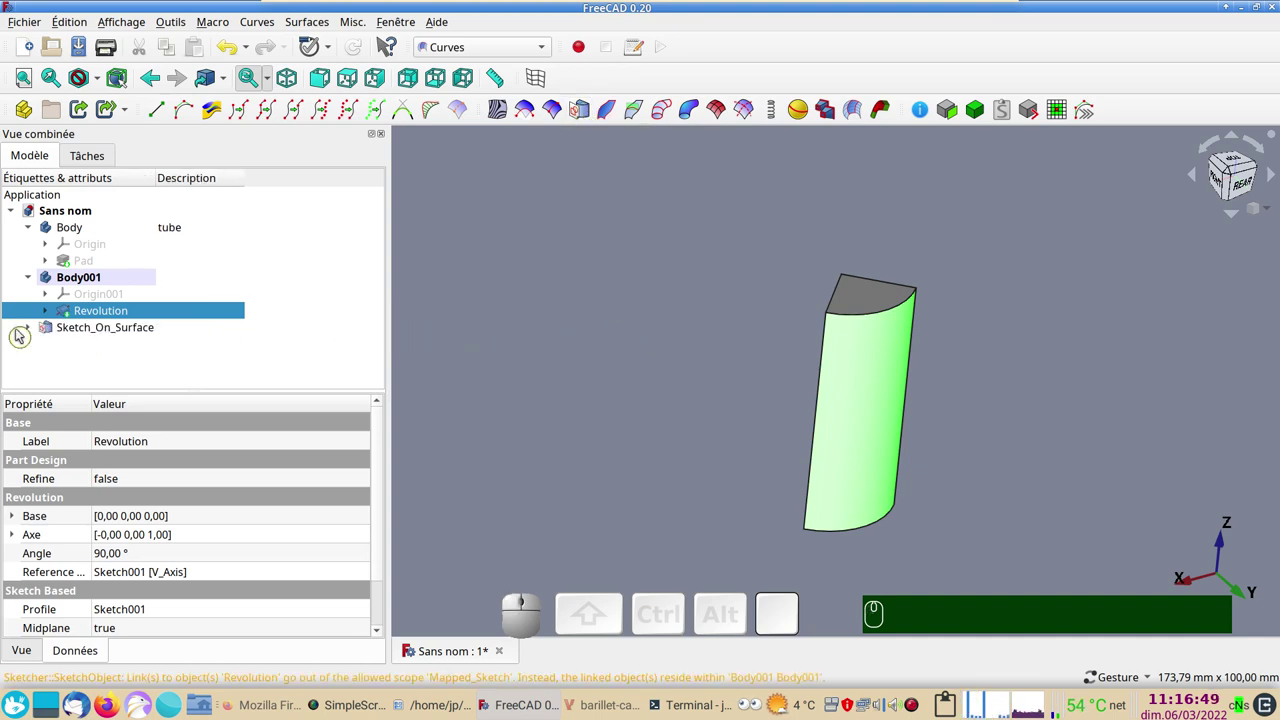
Step: Expand the new Sketch_On_Surface object and select its Mapped_Sketch
left_click(33, 328)
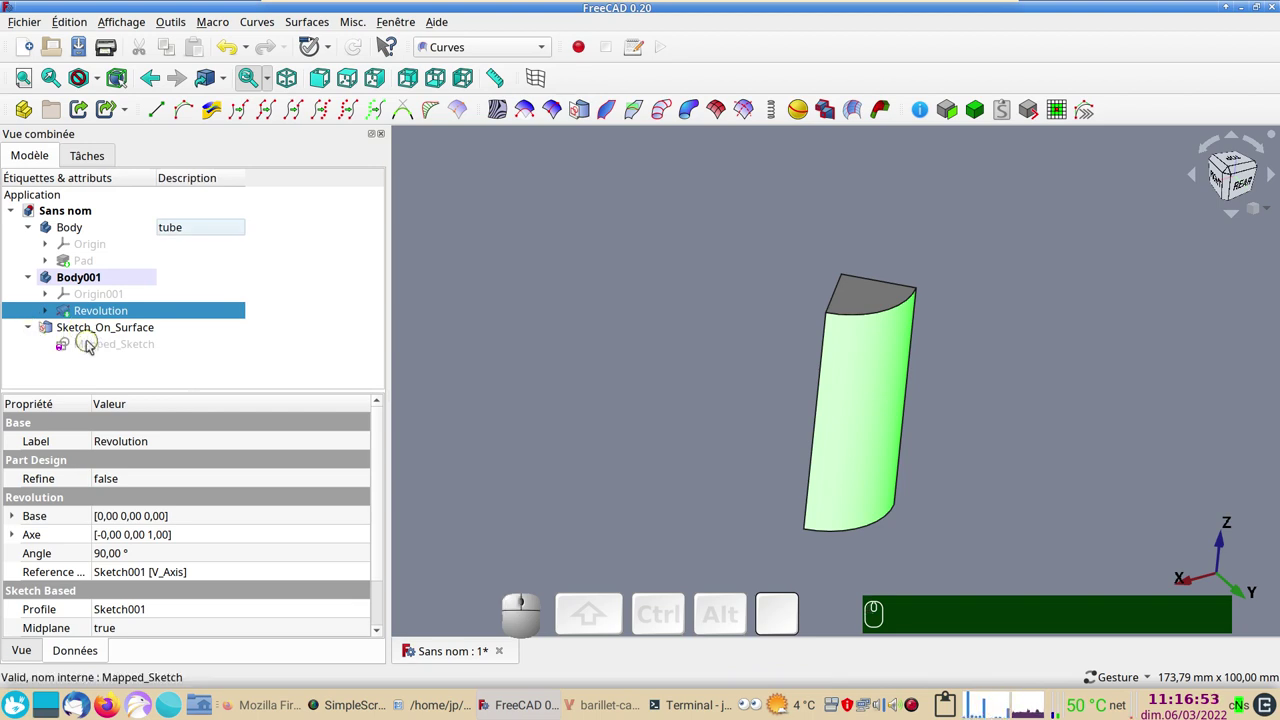
left_click(110, 348)
key("space")
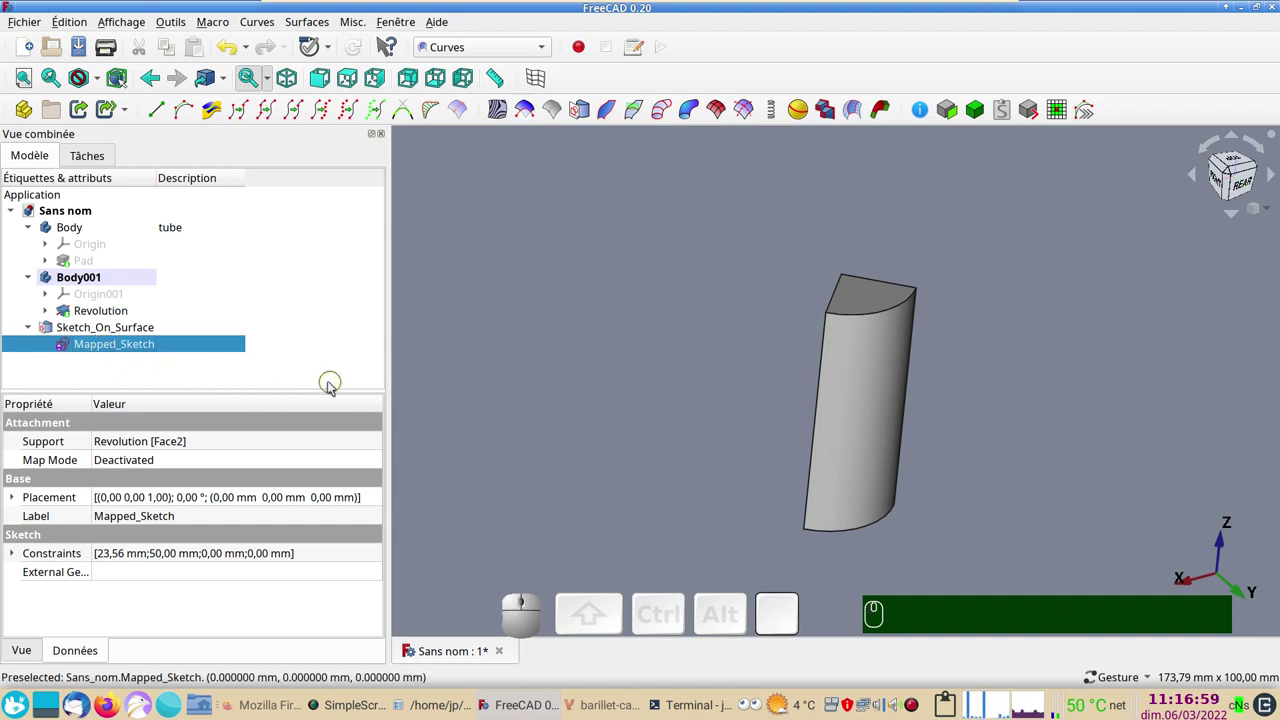
Step: Edit the mapped sketch and draw the groove path arc from the wedge tip across the unrolled face
left_click(160, 350)
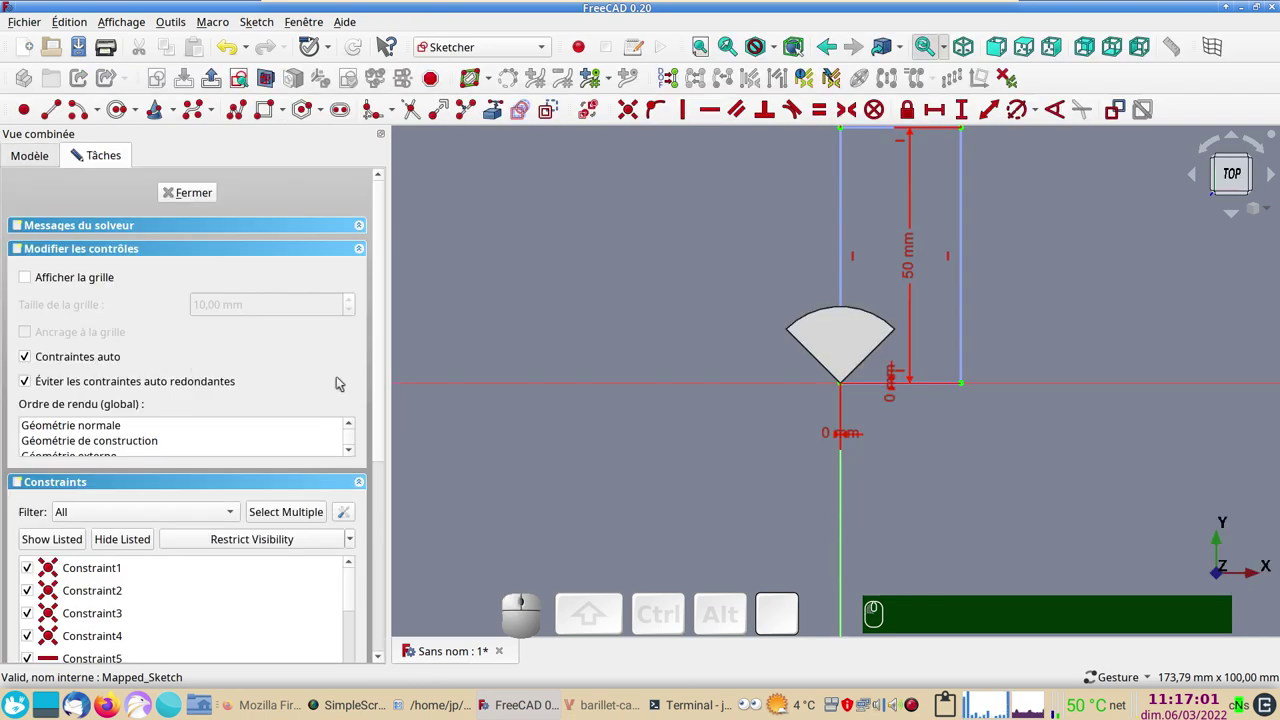
left_click_drag(680, 293, 741, 456)
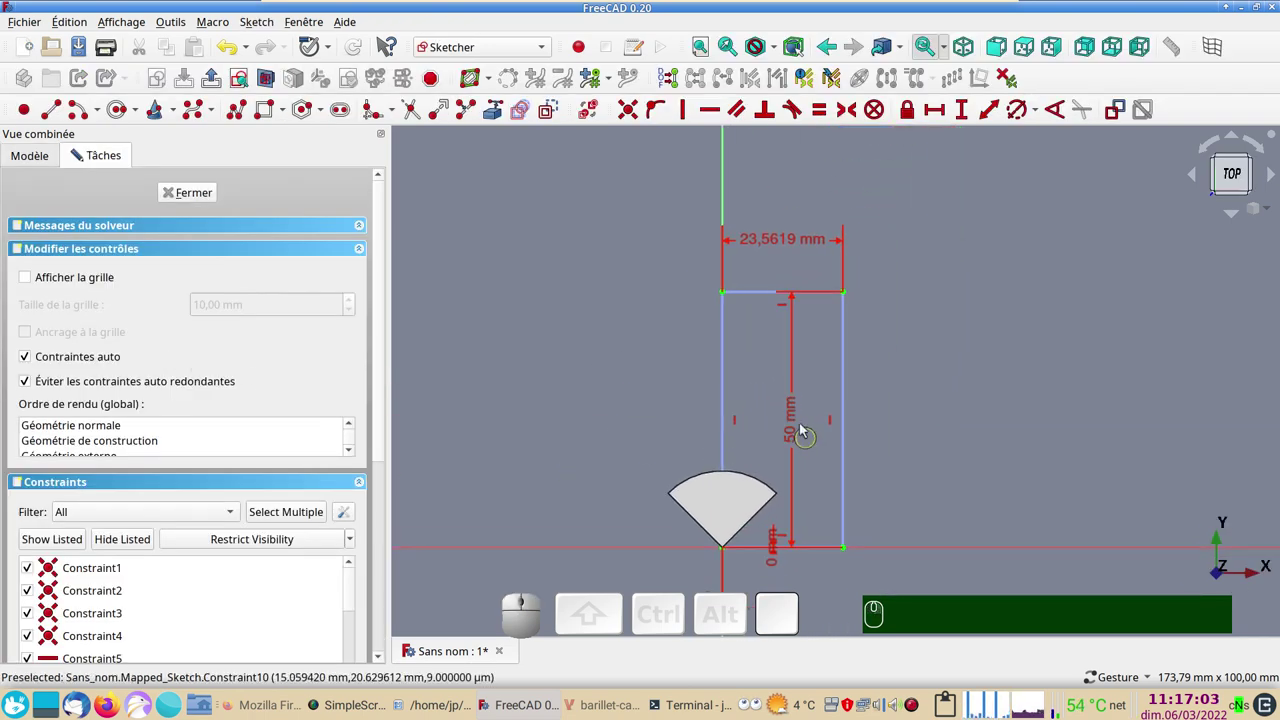
scroll("up", 3)
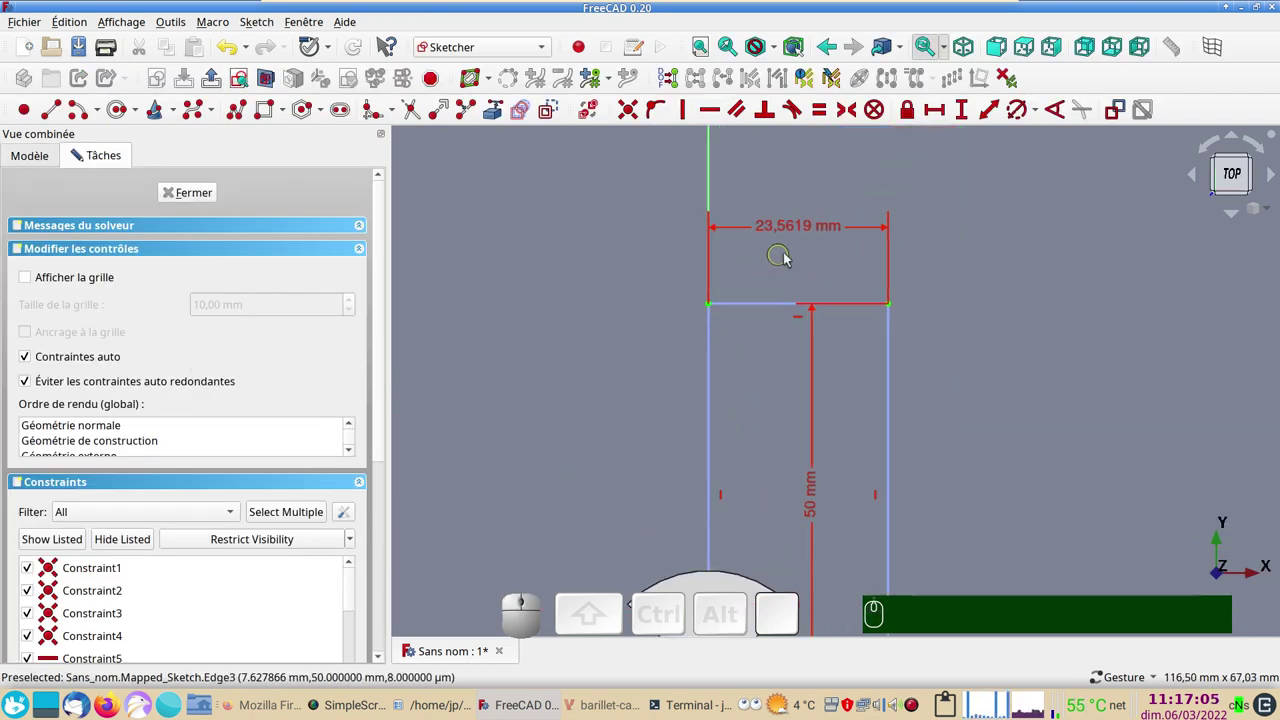
scroll("down", 3)
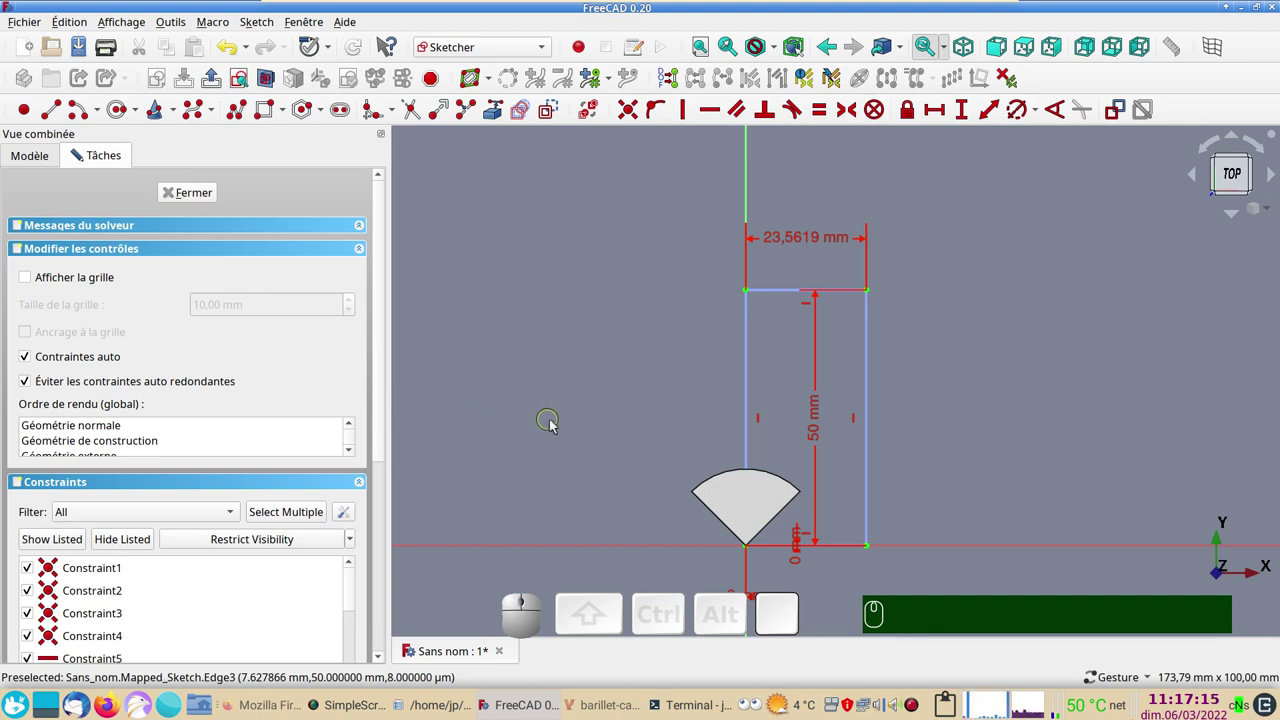
key("&")
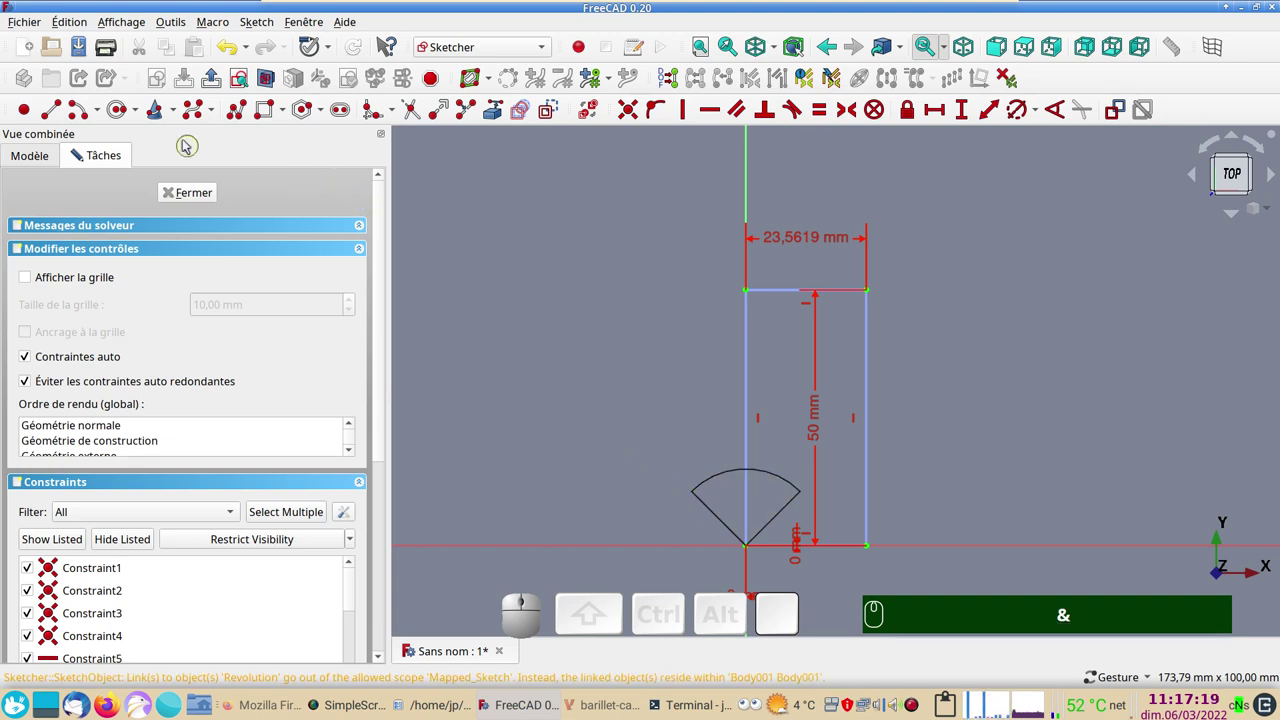
left_click(237, 115)
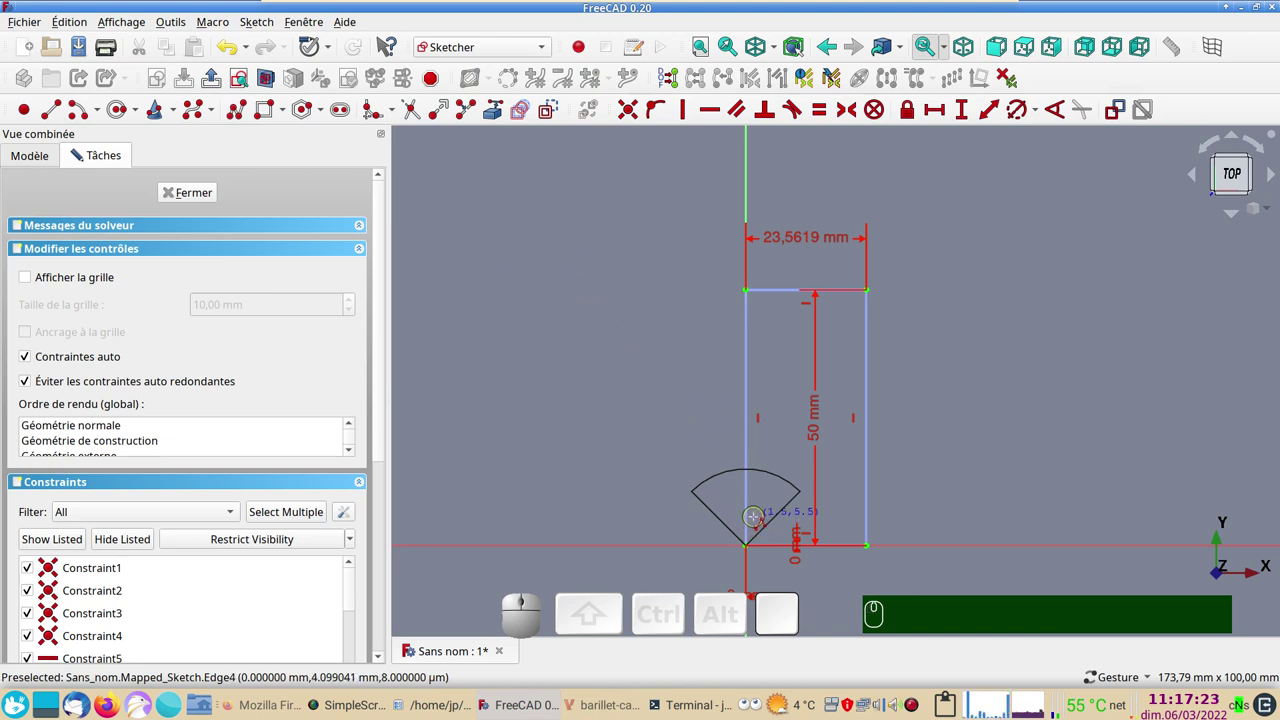
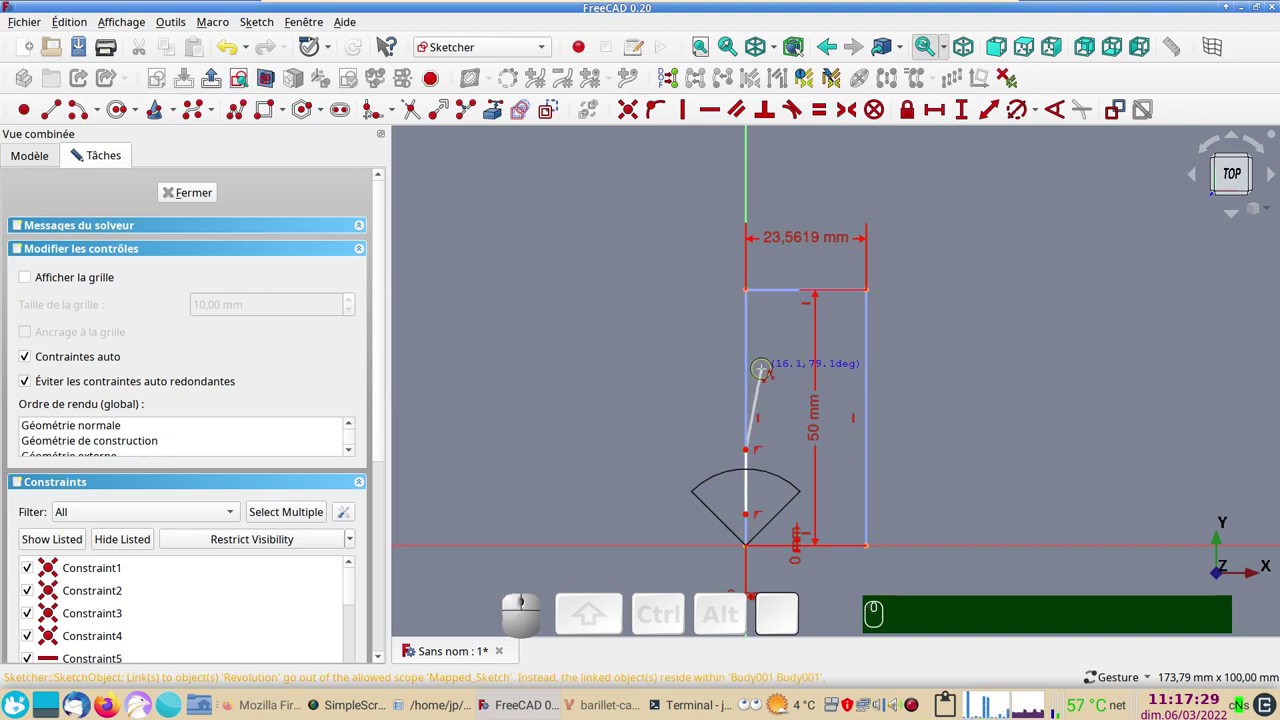
type("mmm")
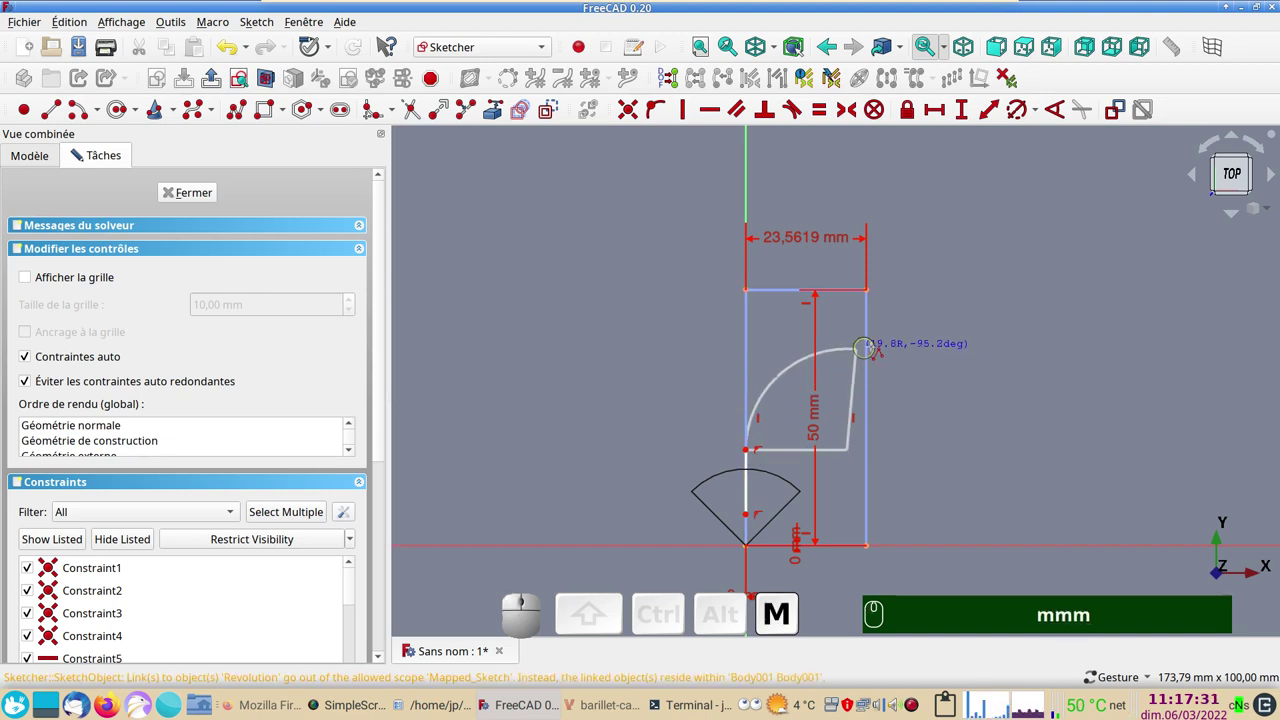
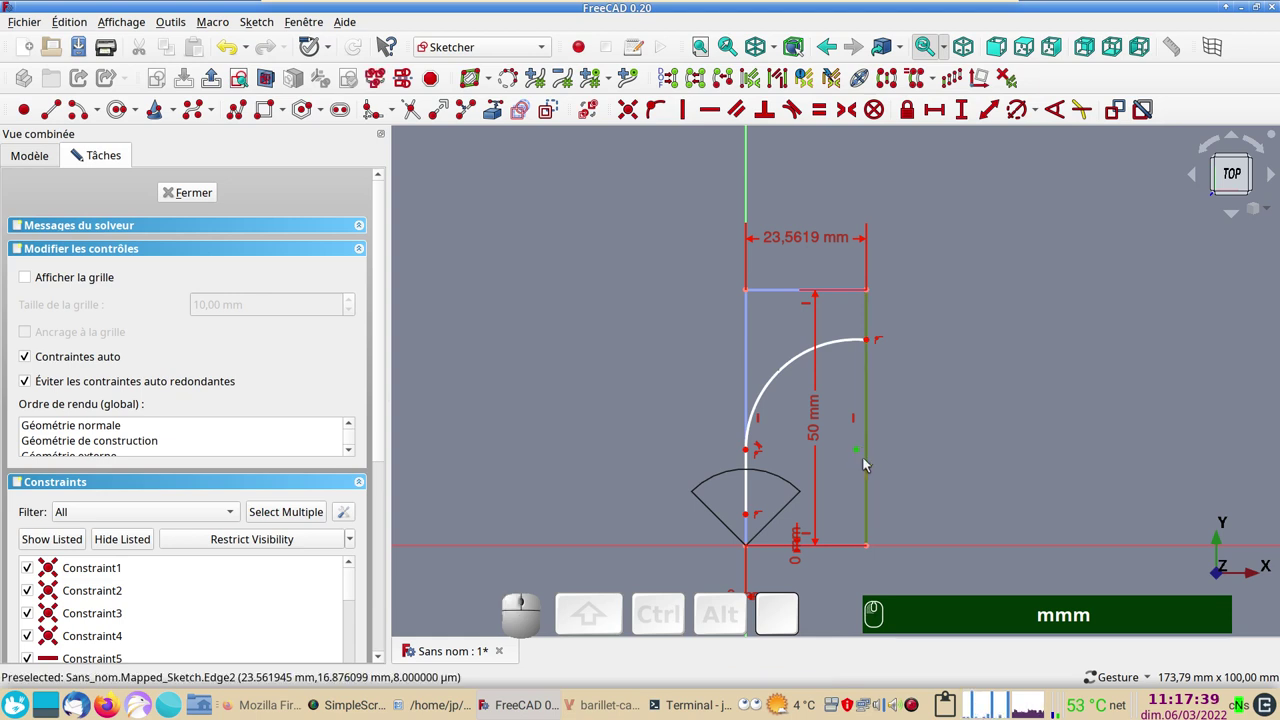
type("o")
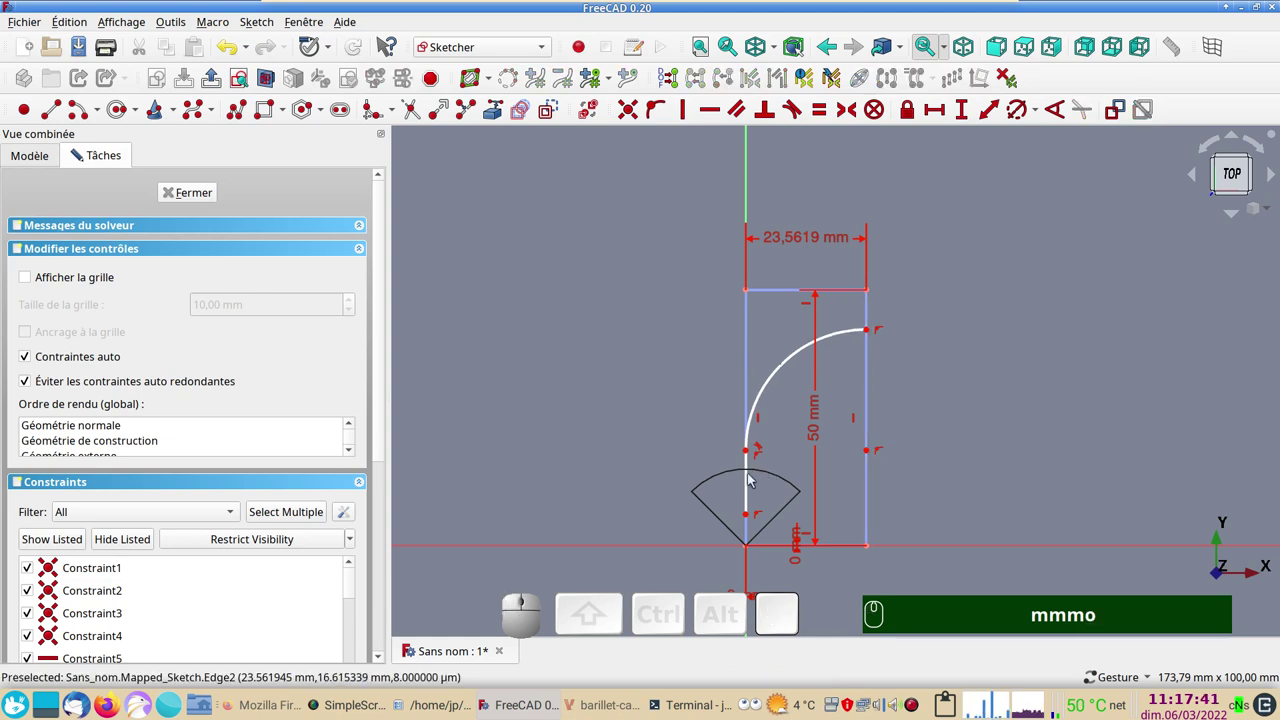
Step: Set a 10 mm vertical distance between the points below the arc's start
left_click(750, 487)
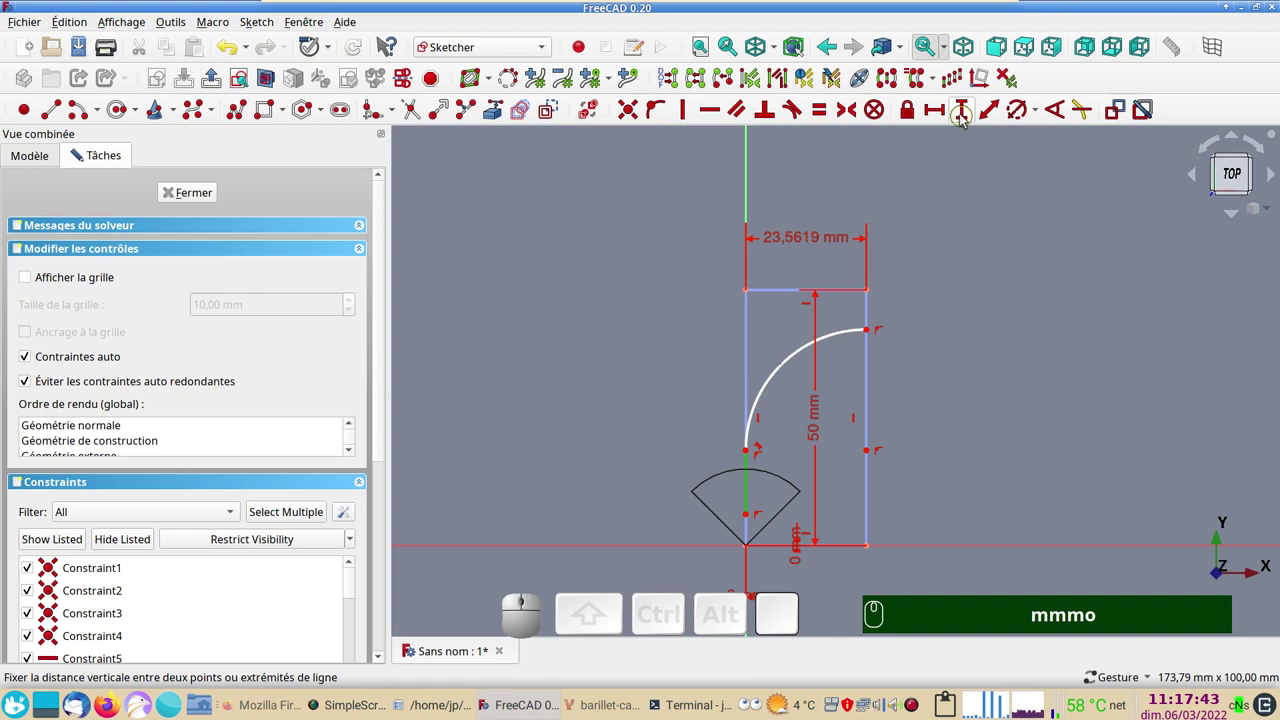
left_click(962, 120)
key("KP_1")
key("KP_0")
key("Return")
type("1KP 0KP ⏎")
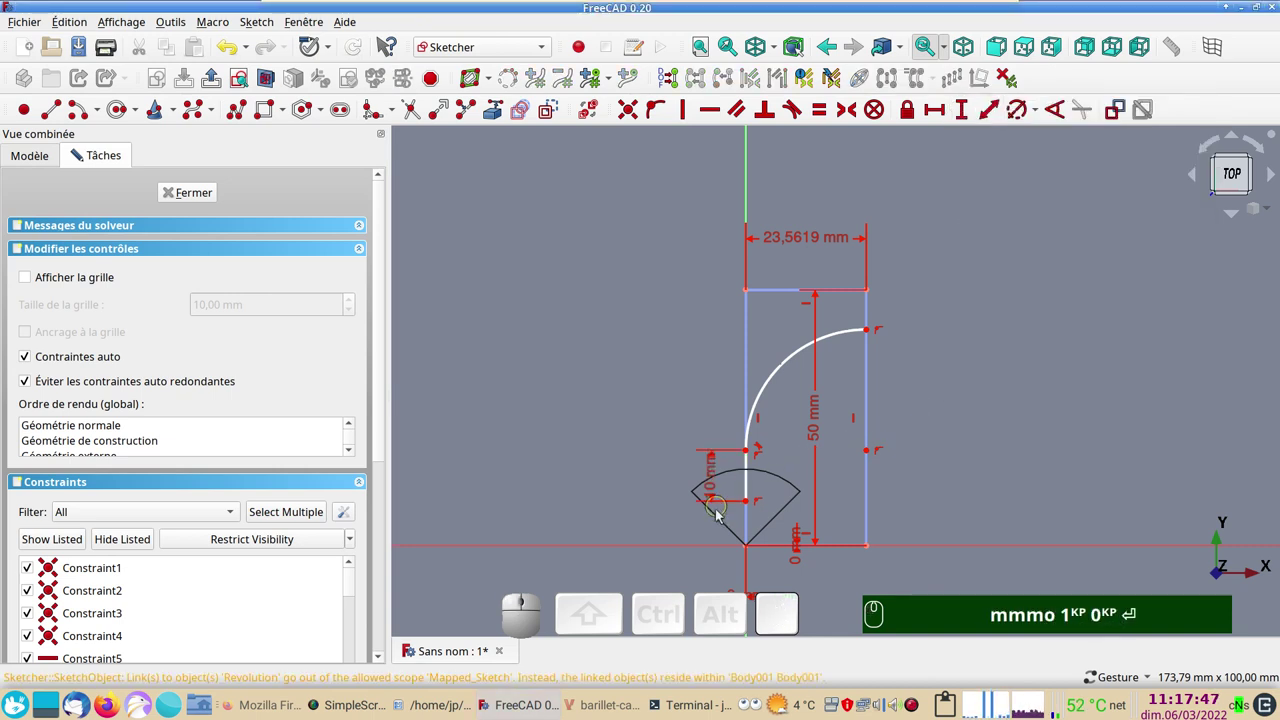
Step: Give the lower vertical segment a length of 8 mm
left_click(750, 509)
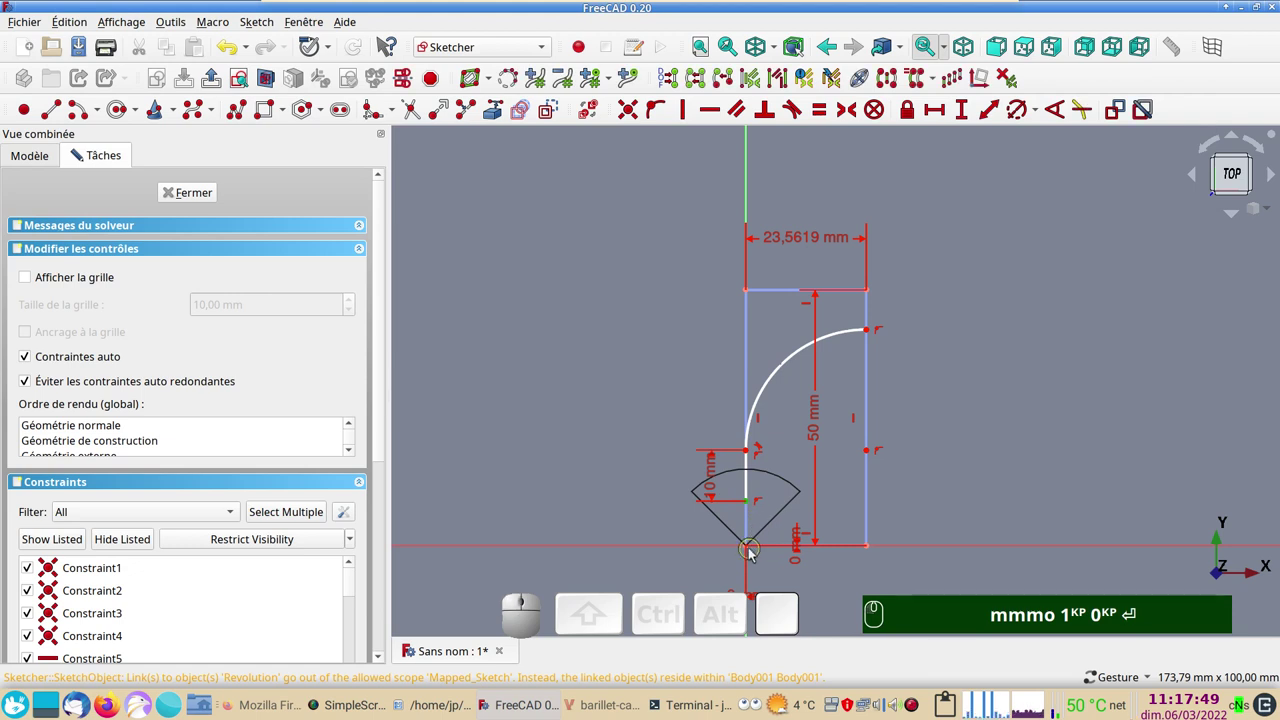
left_click(752, 553)
left_click(960, 112)
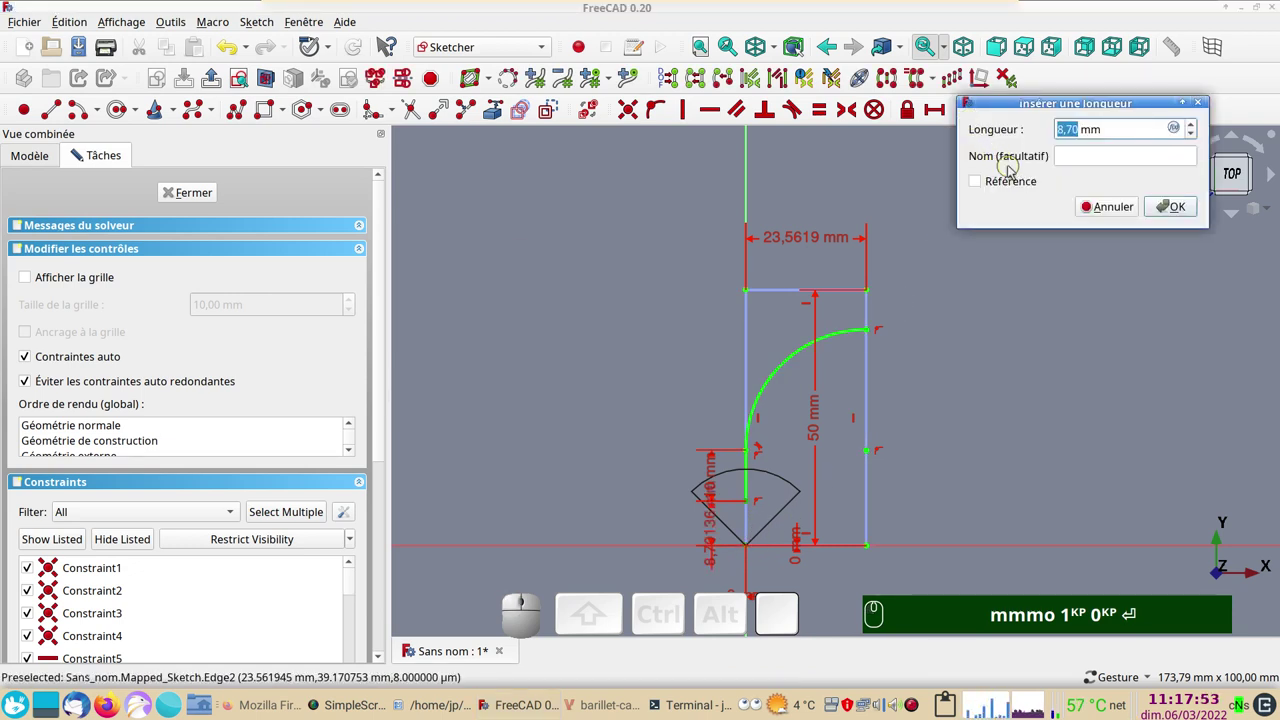
key("KP_8")
key("Return")
key("KP_Enter")
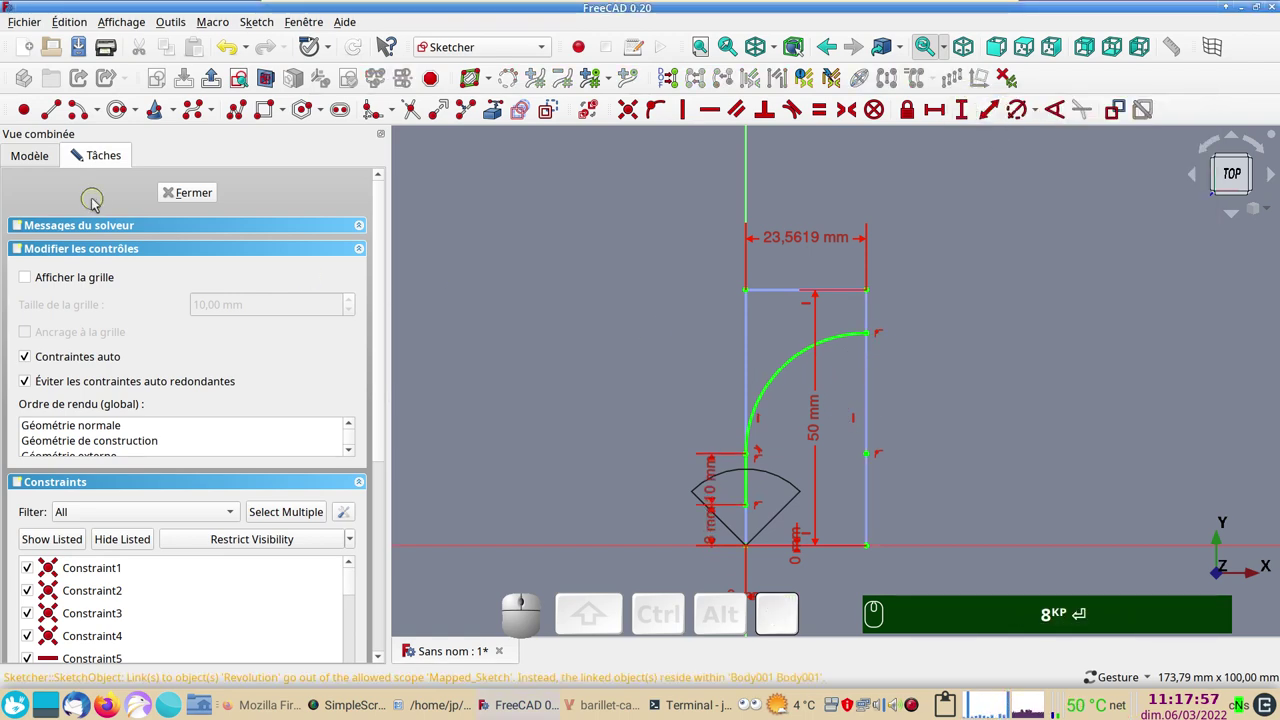
Step: Close the mapped sketch and show the revolved wedge as a solid again
left_click(188, 194)
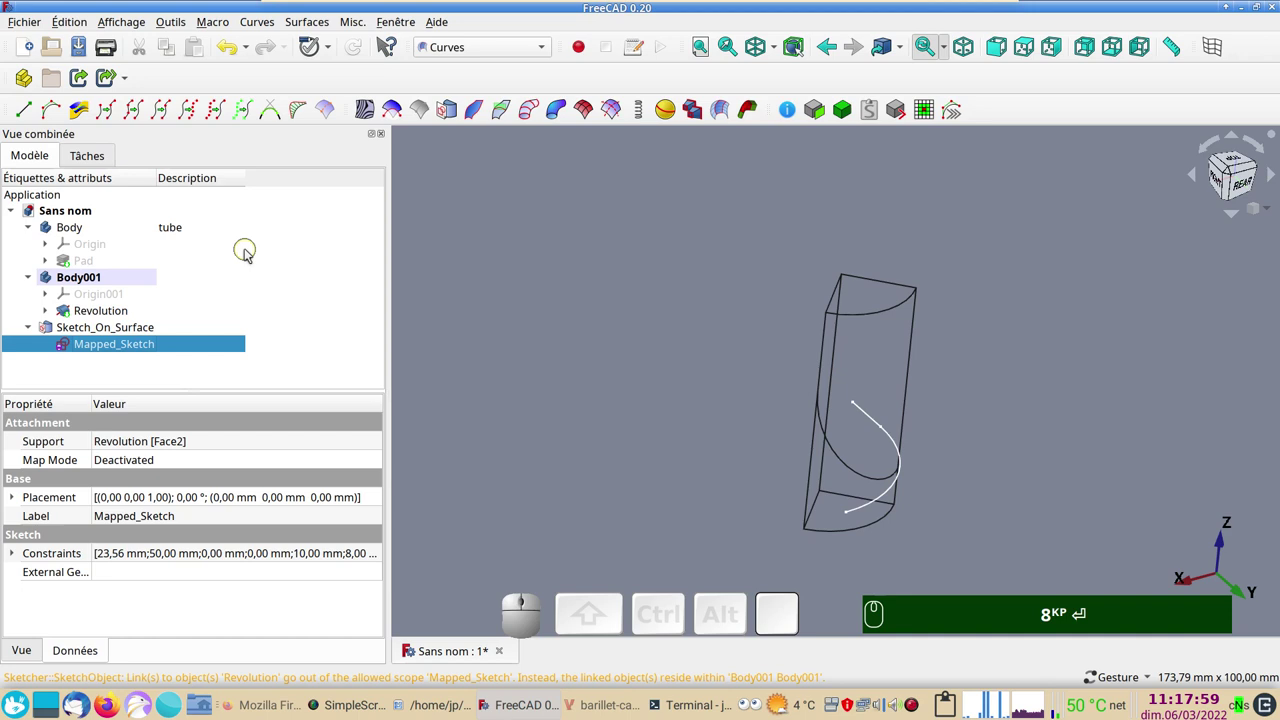
key("1")
left_click(1048, 475)
left_click(103, 347)
key("space")
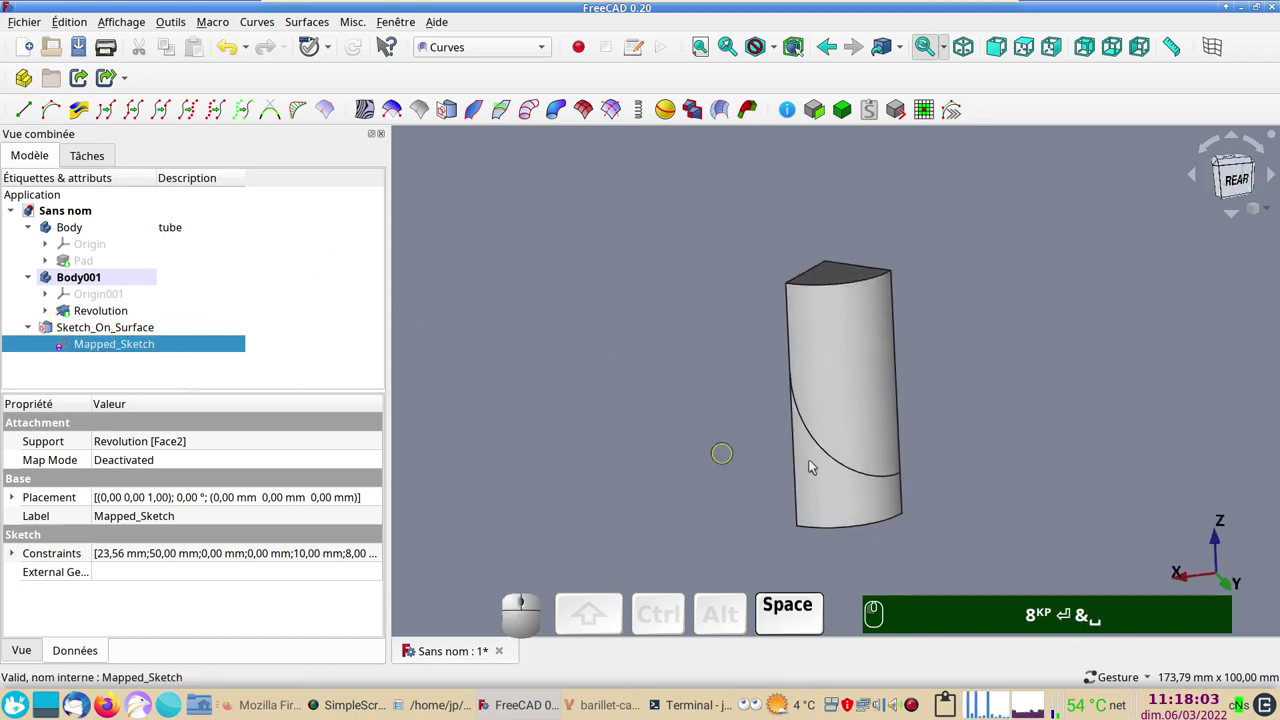
left_click_drag(1048, 370, 1080, 403)
type("8ᴷᴾ ⏎ &␣")
Step: Orbit the model to inspect the green curve wrapped across the wedge's curved face
left_click_drag(1043, 437, 887, 424)
left_click_drag(675, 325, 583, 295)
left_click_drag(635, 335, 572, 328)
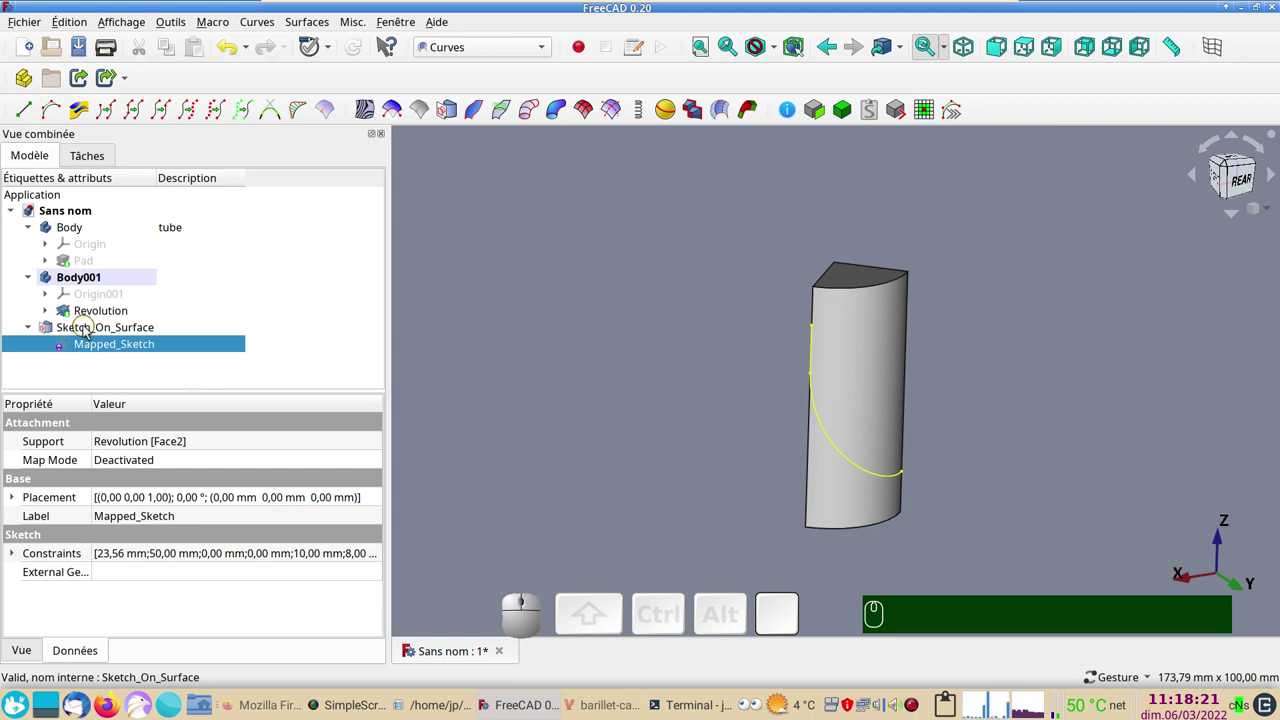
scroll("up", 3)
right_click(641, 400)
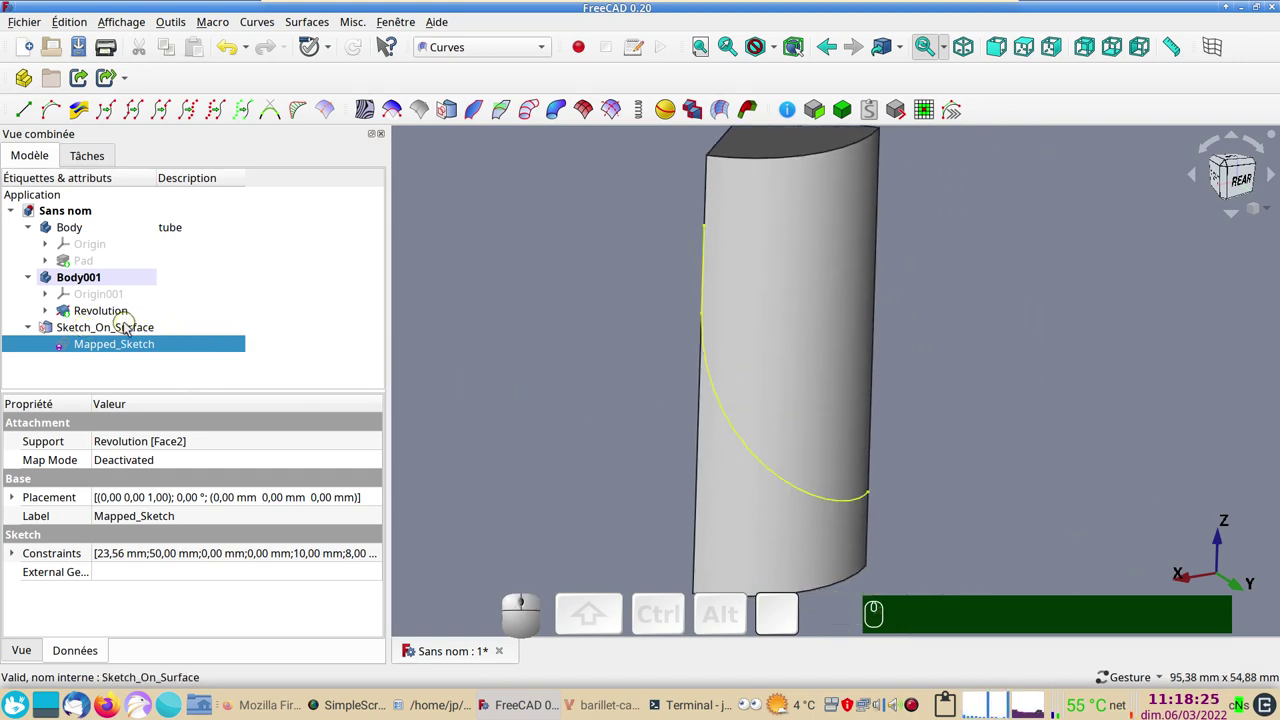
left_click_drag(1100, 404, 250, 342)
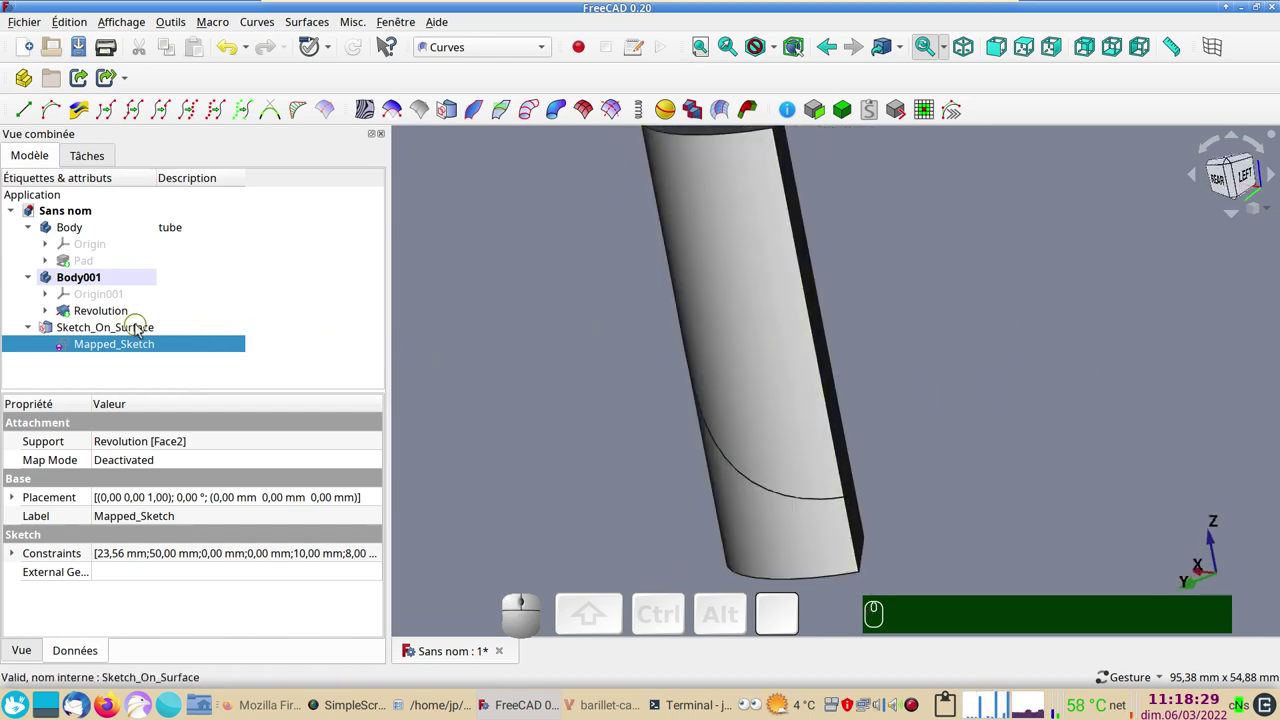
left_click_drag(919, 356, 1021, 340)
scroll("down", 3)
scroll("up", 3)
left_click_drag(1020, 316, 1005, 353)
Step: Set the Sketch_On_Surface Thickness to 20 so the curve becomes a curved ribbon off the wedge
left_click(134, 341)
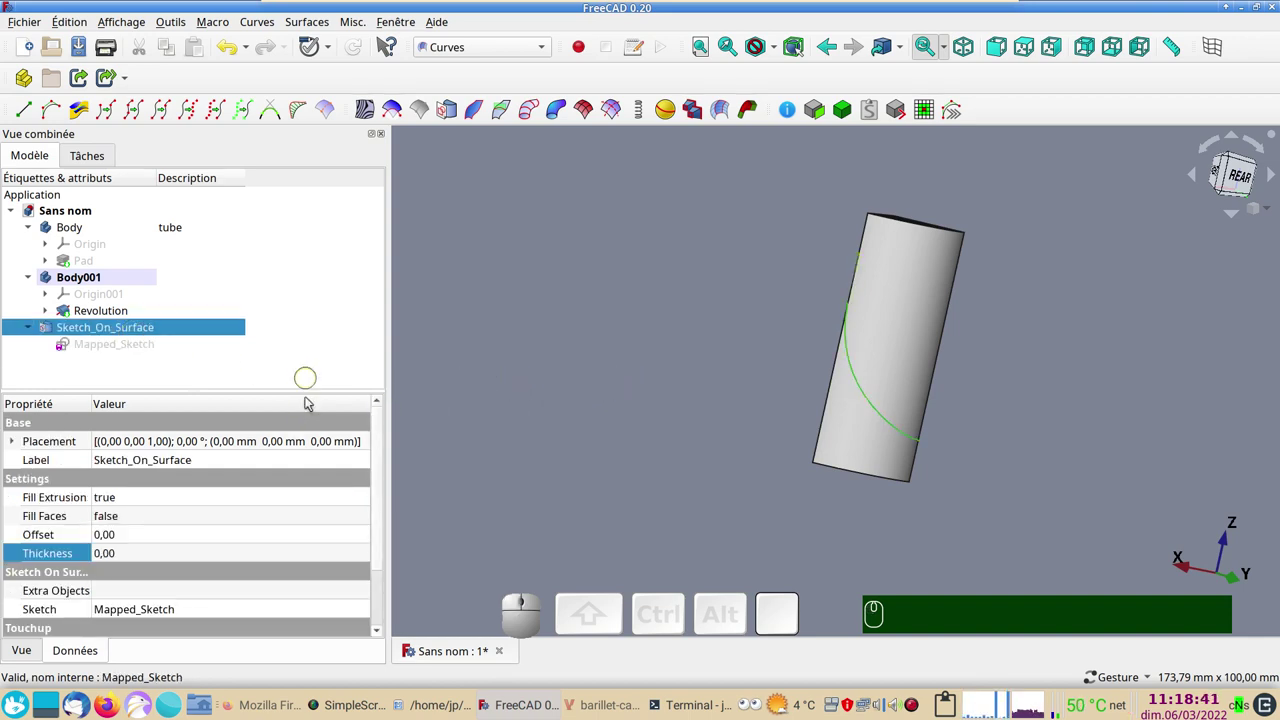
left_click(151, 538)
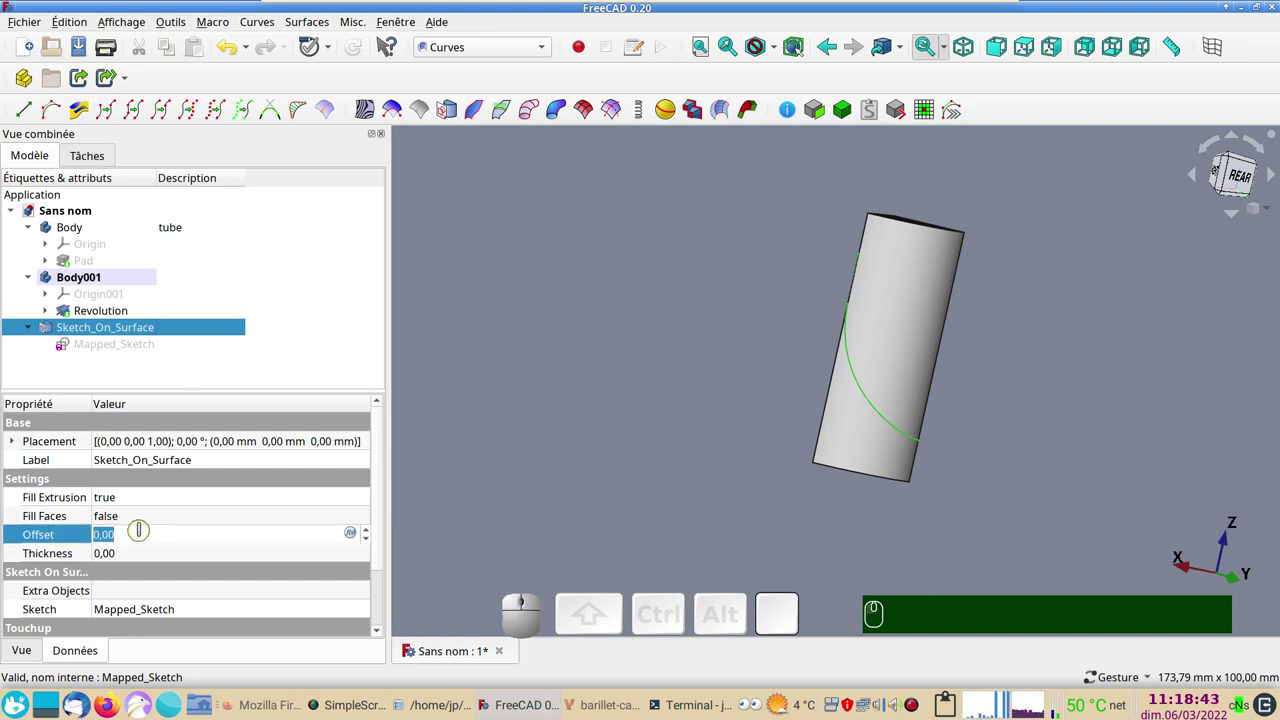
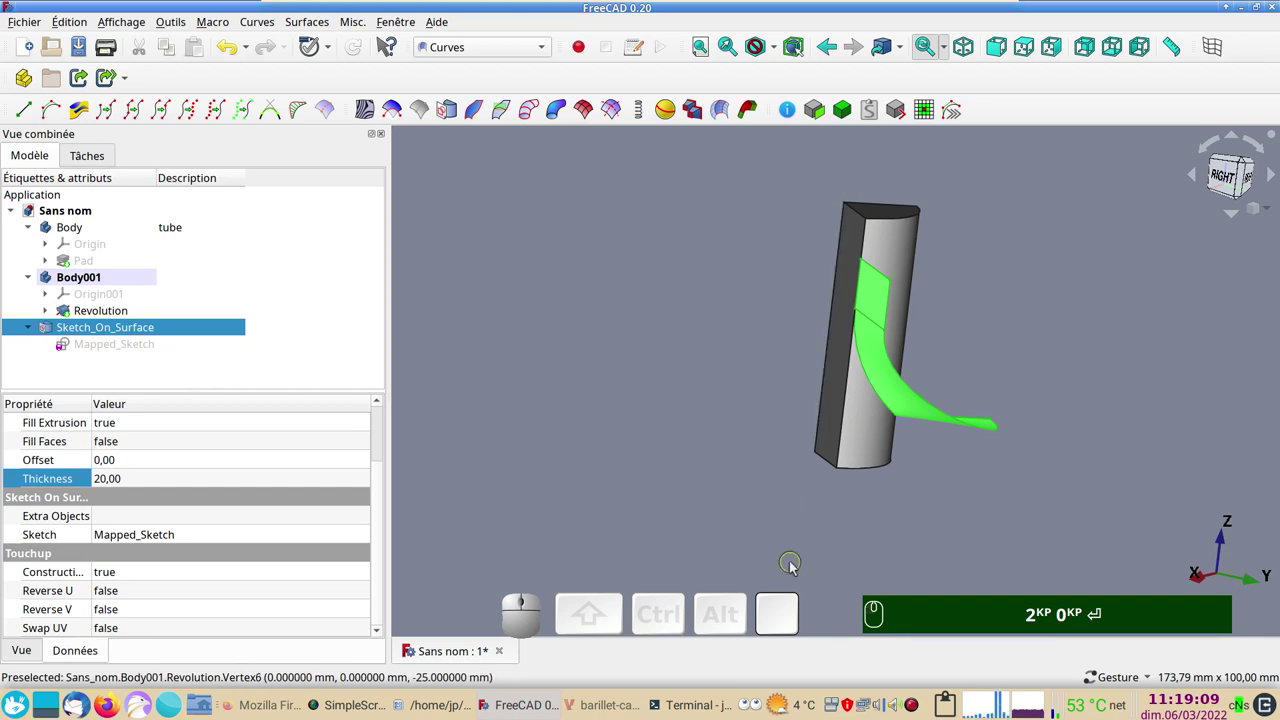
left_click_drag(817, 523, 738, 458)
left_click_drag(735, 456, 648, 460)
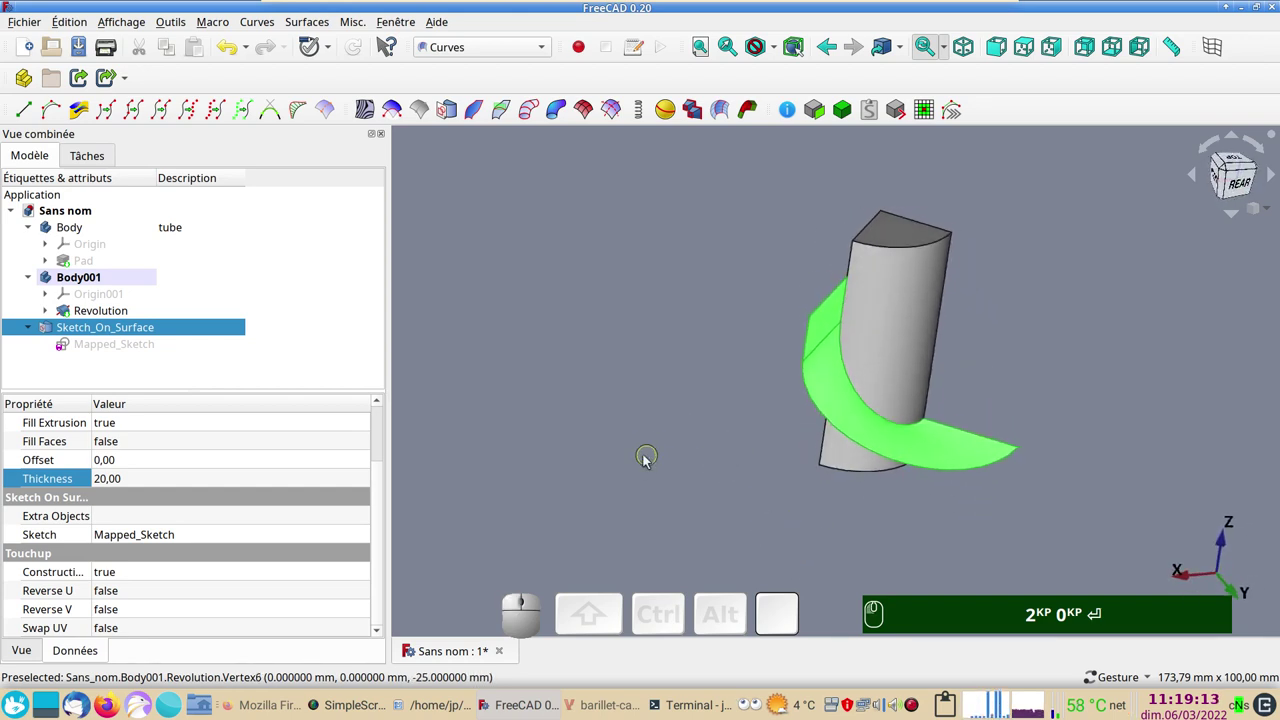
left_click_drag(685, 524, 727, 445)
scroll("up", 3)
left_click_drag(707, 422, 686, 397)
key("KP_2")
key("KP_0")
key("Return")
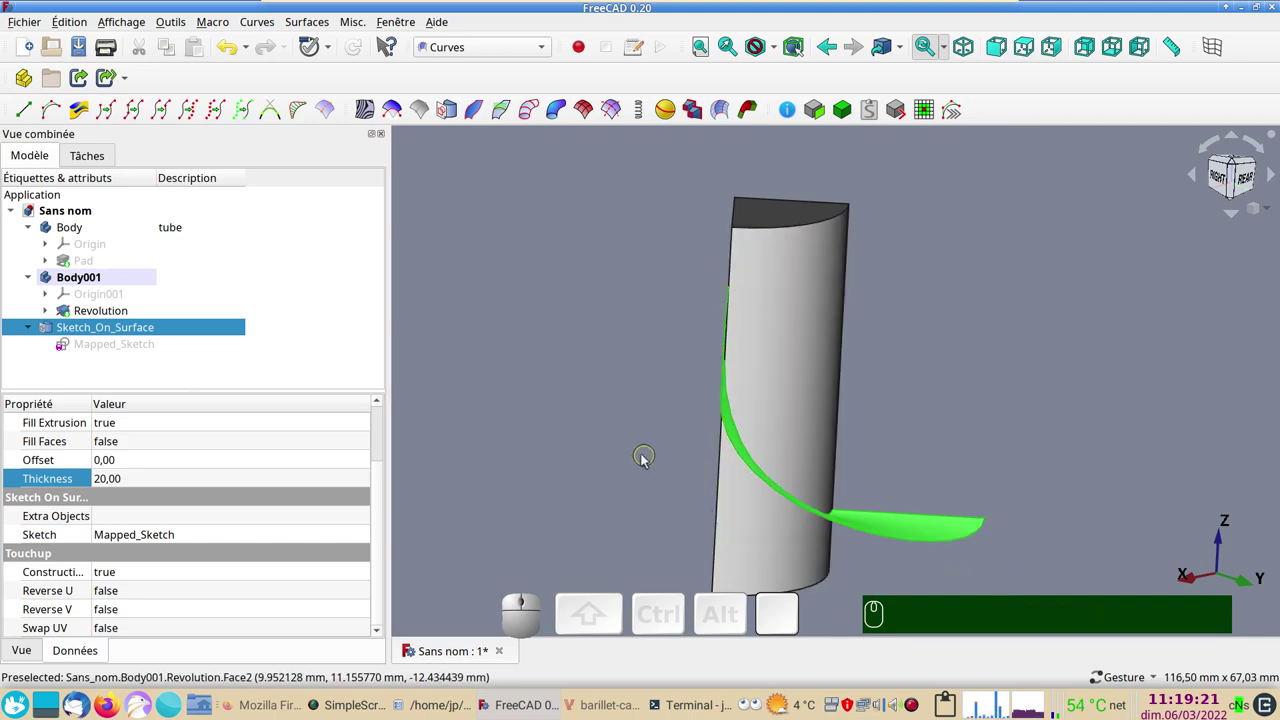
left_click_drag(650, 497, 944, 443)
left_click_drag(1083, 398, 1223, 170)
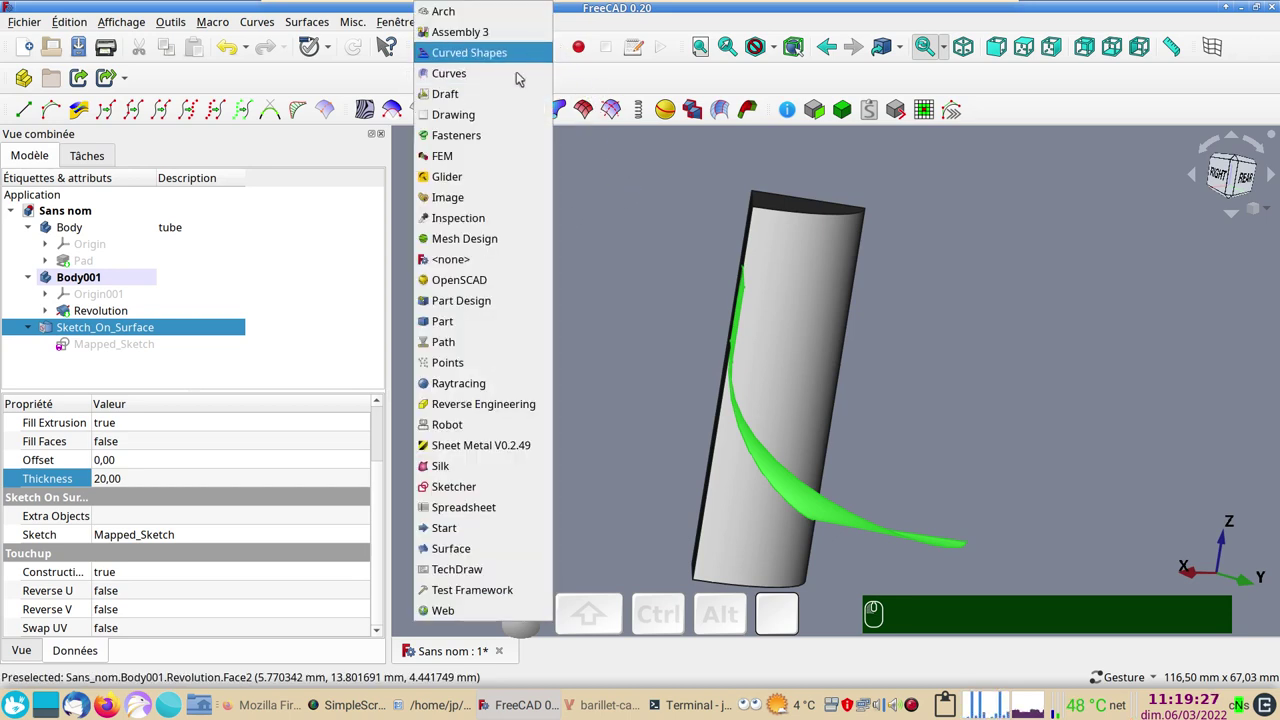
Step: In the Part workbench, apply a filled 2 mm 3D Offset to the ribbon, making a solid band
left_click(1223, 170)
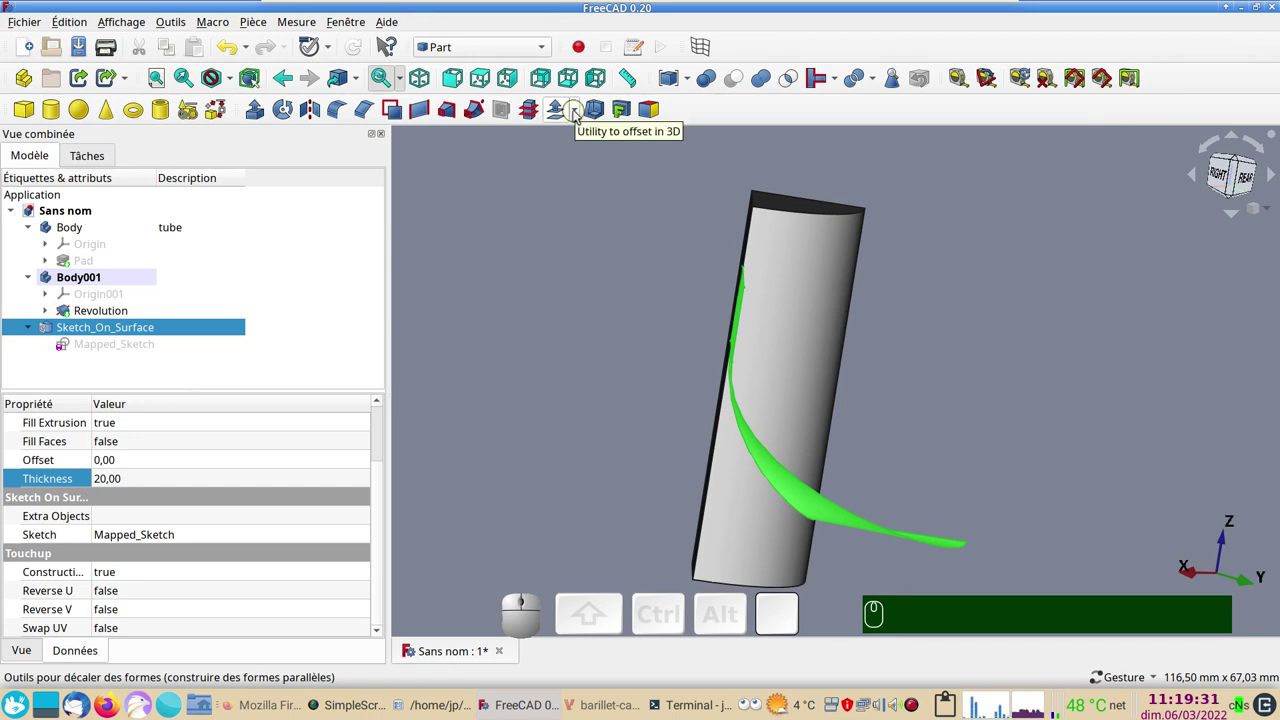
left_click(1223, 170)
left_click(1223, 170)
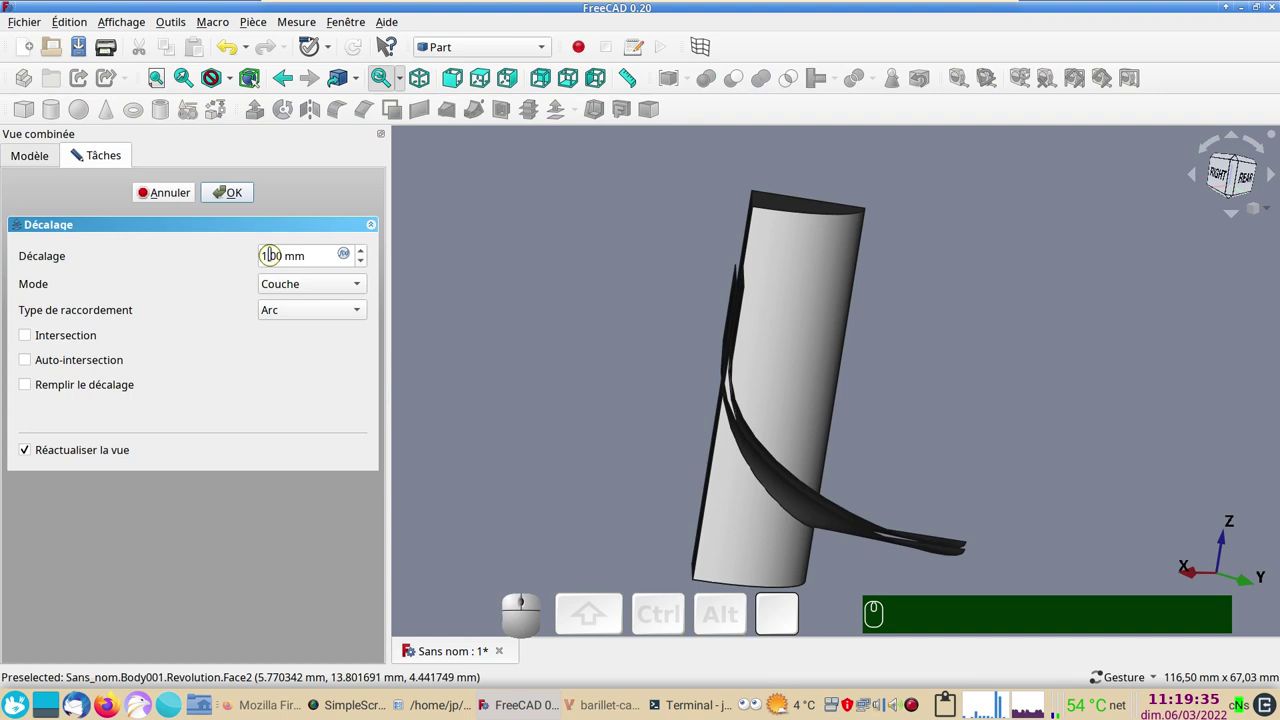
left_click(1223, 170)
key("KP_2")
left_click(1223, 170)
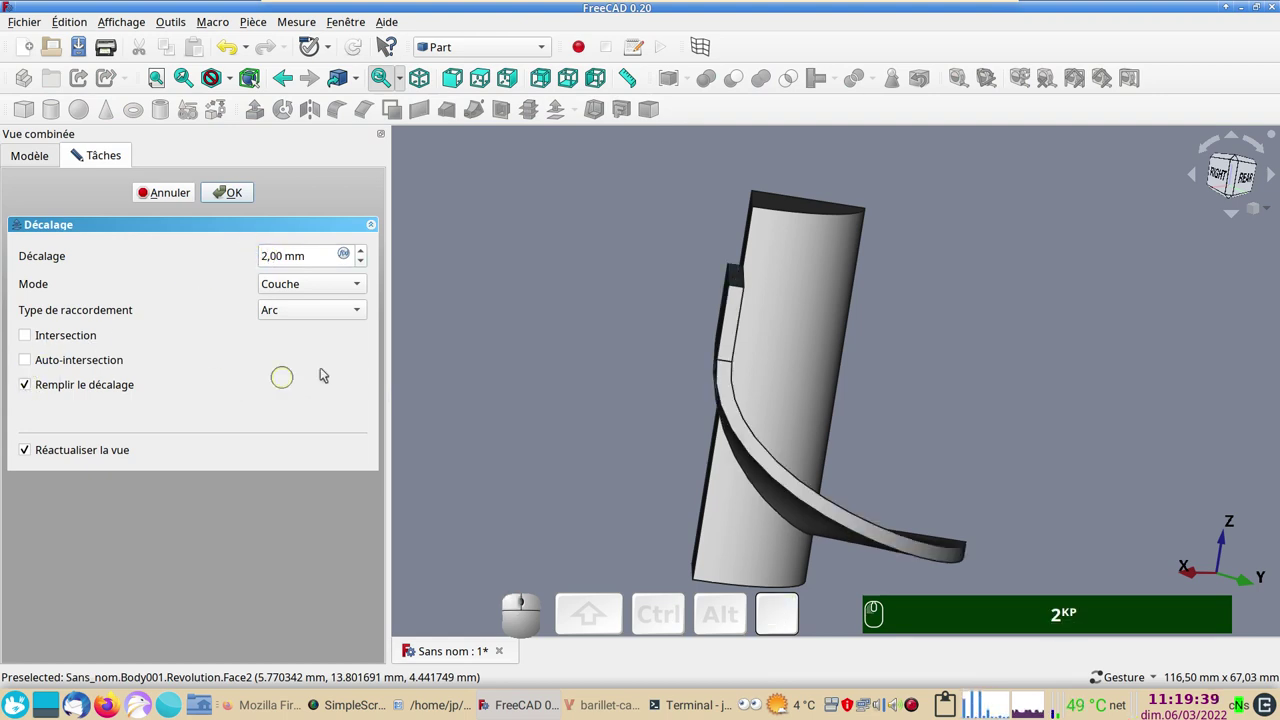
left_click(1223, 170)
Step: Inspect the band, then select Sketch_On_Surface inside the Offset for another offset
left_click_drag(1223, 170, 786, 363)
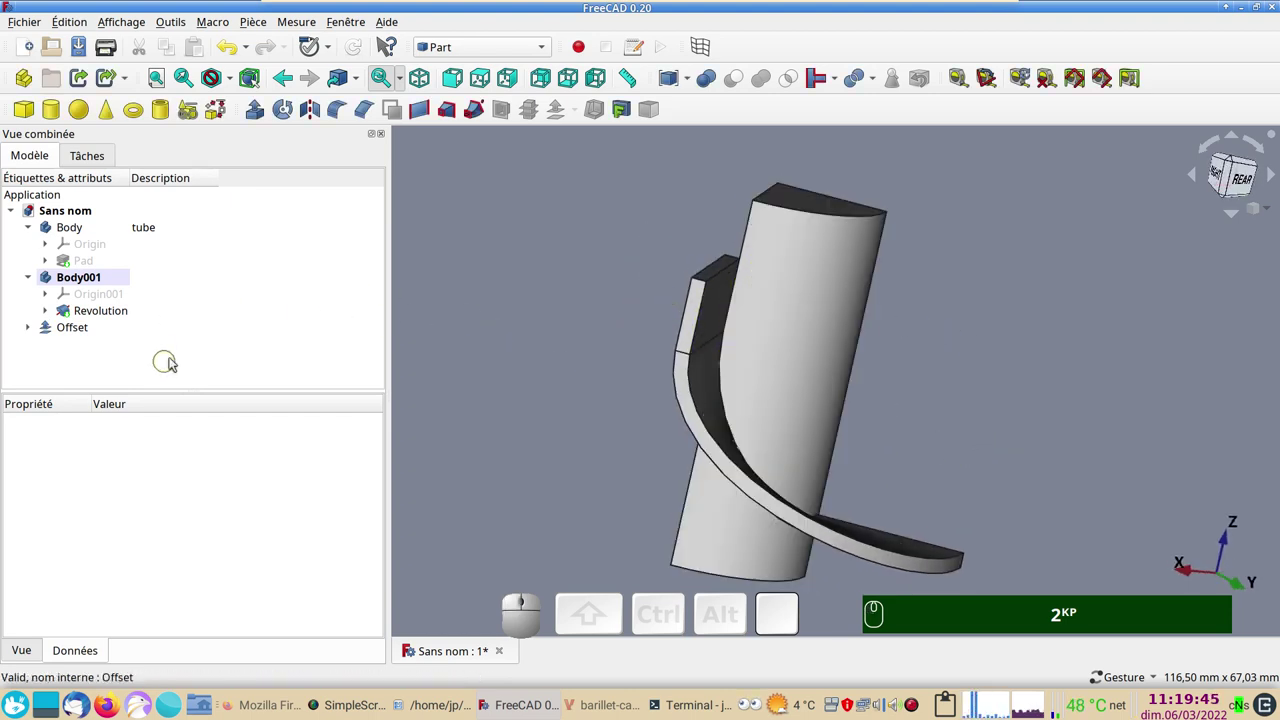
left_click(518, 385)
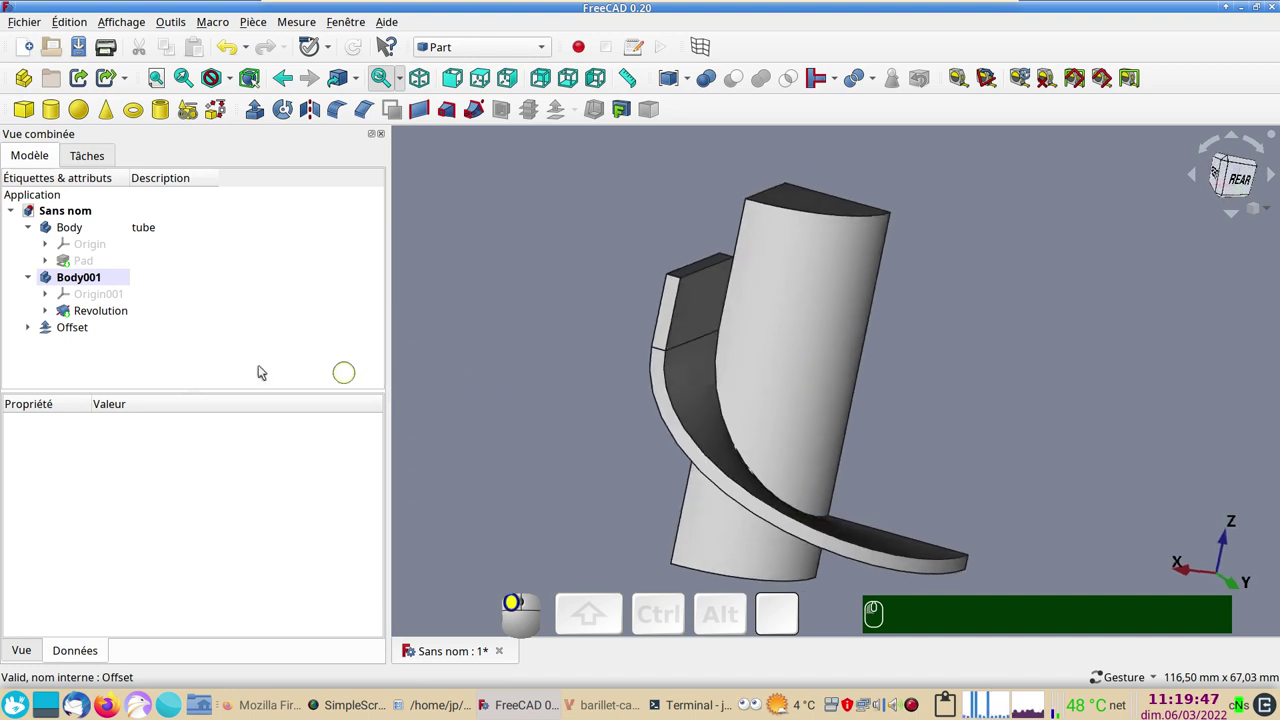
left_click(716, 324)
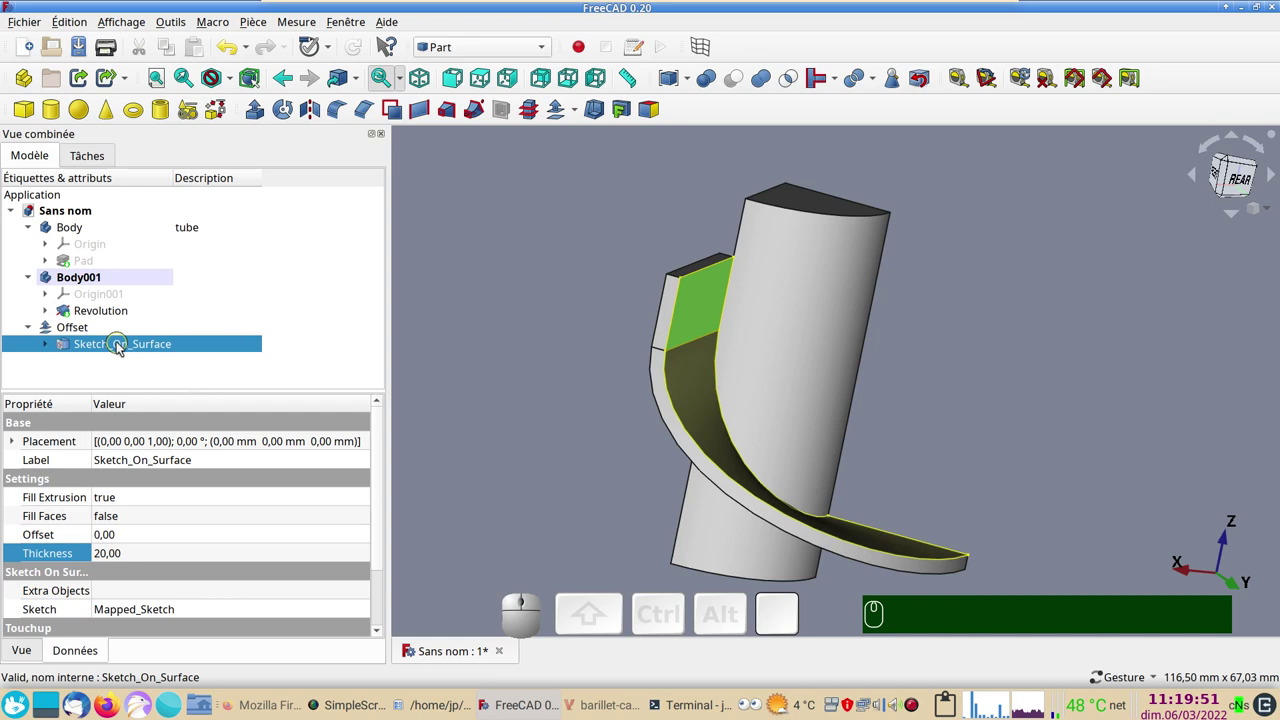
left_click(124, 346)
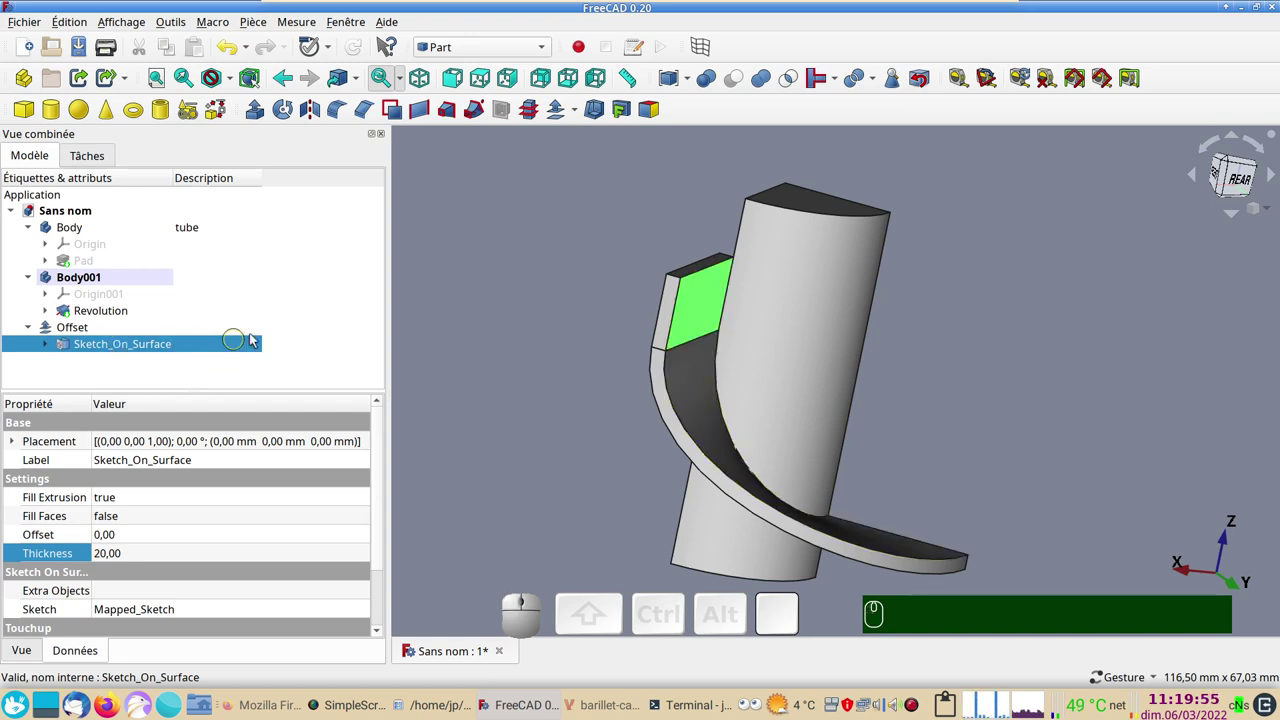
left_click(581, 115)
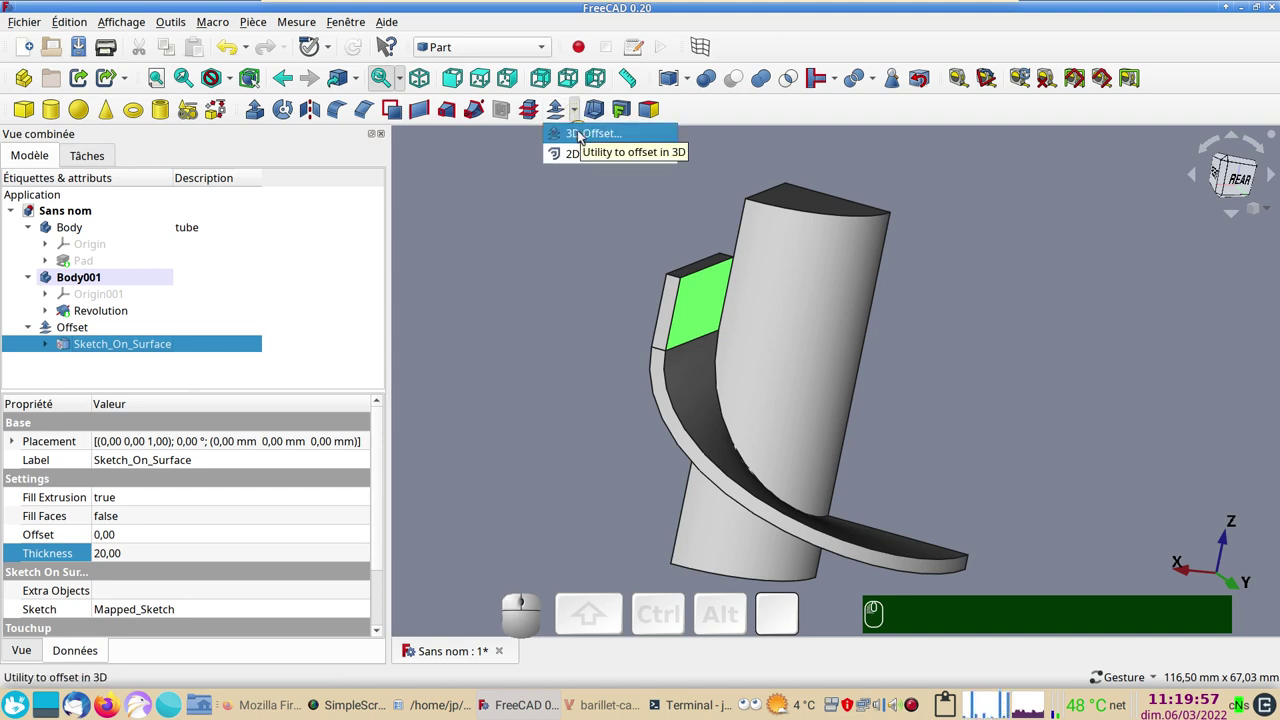
Step: Create a second filled skin offset of -2 mm, Offset001, thickening the band inward
left_click(585, 135)
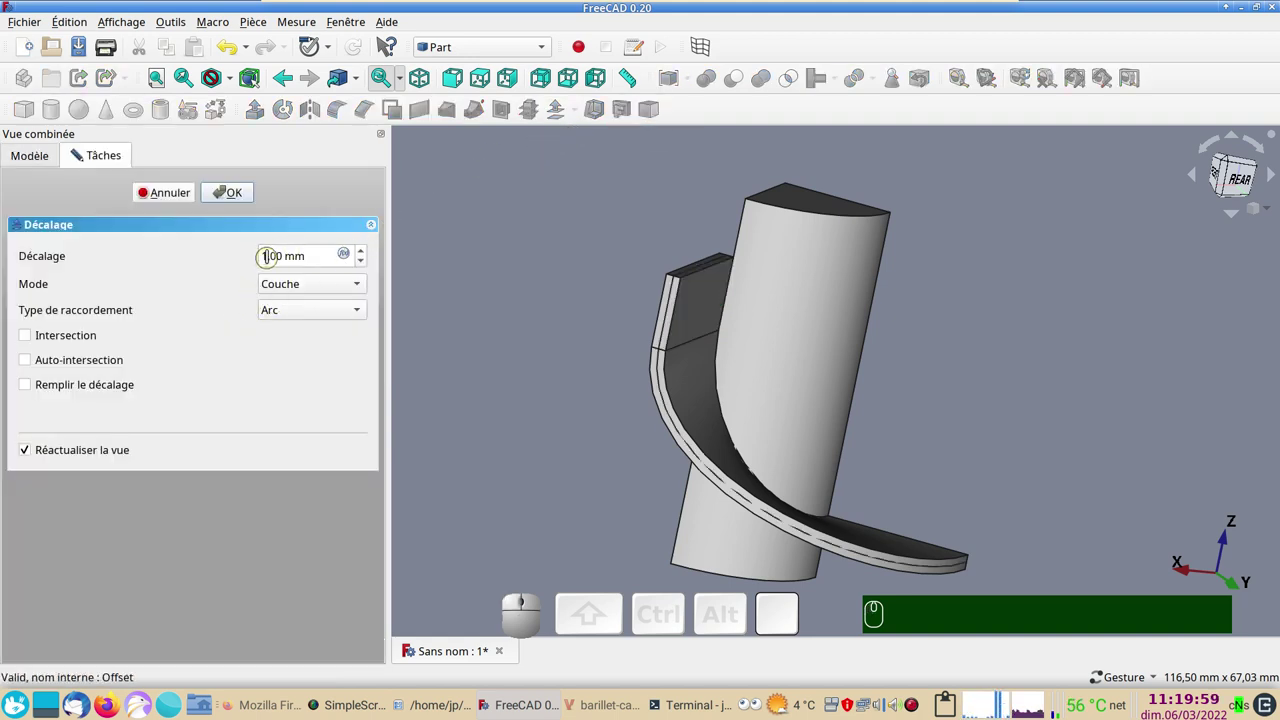
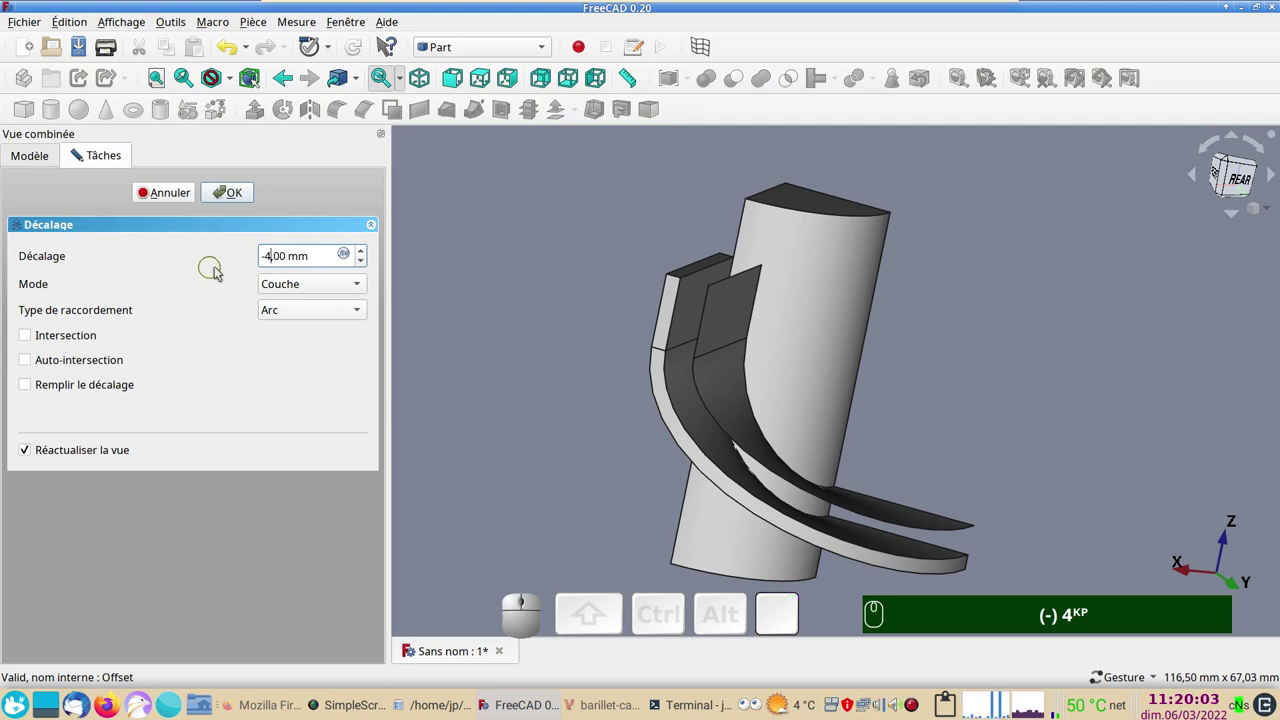
key("BackSpace")
type("(-) 4ᴷᴾ ⌫")
key("KP_2")
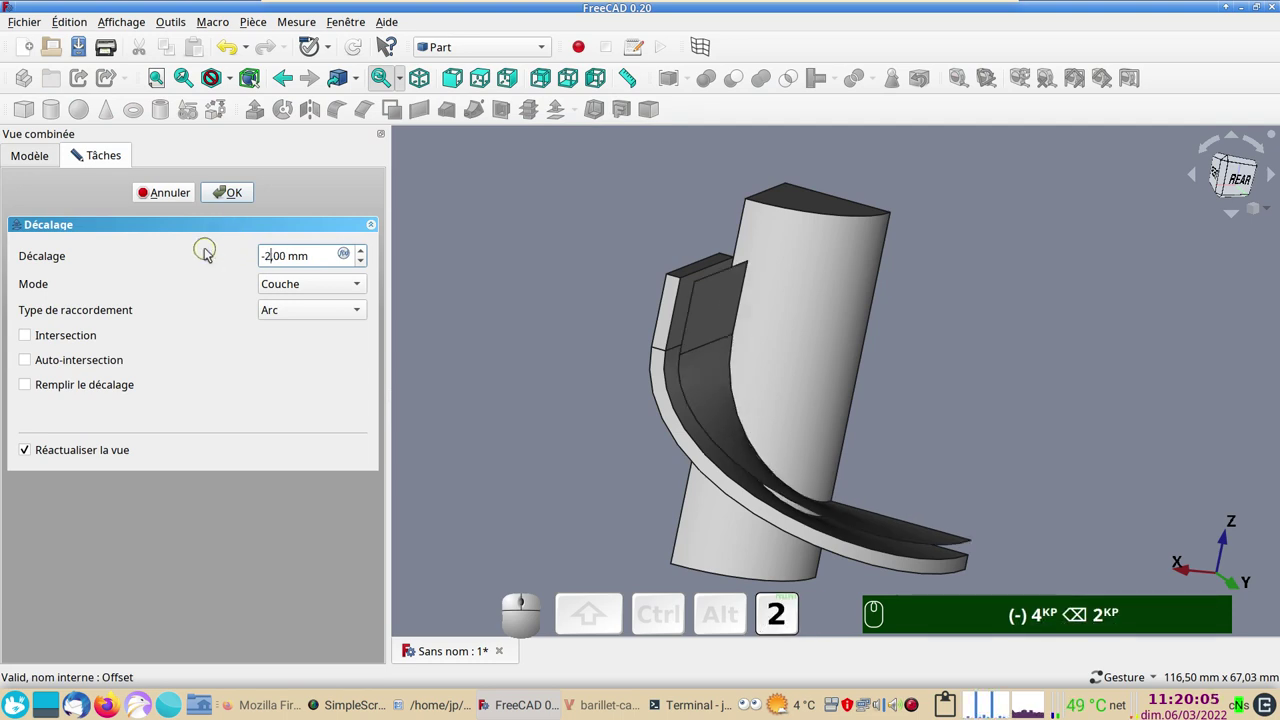
left_click(62, 389)
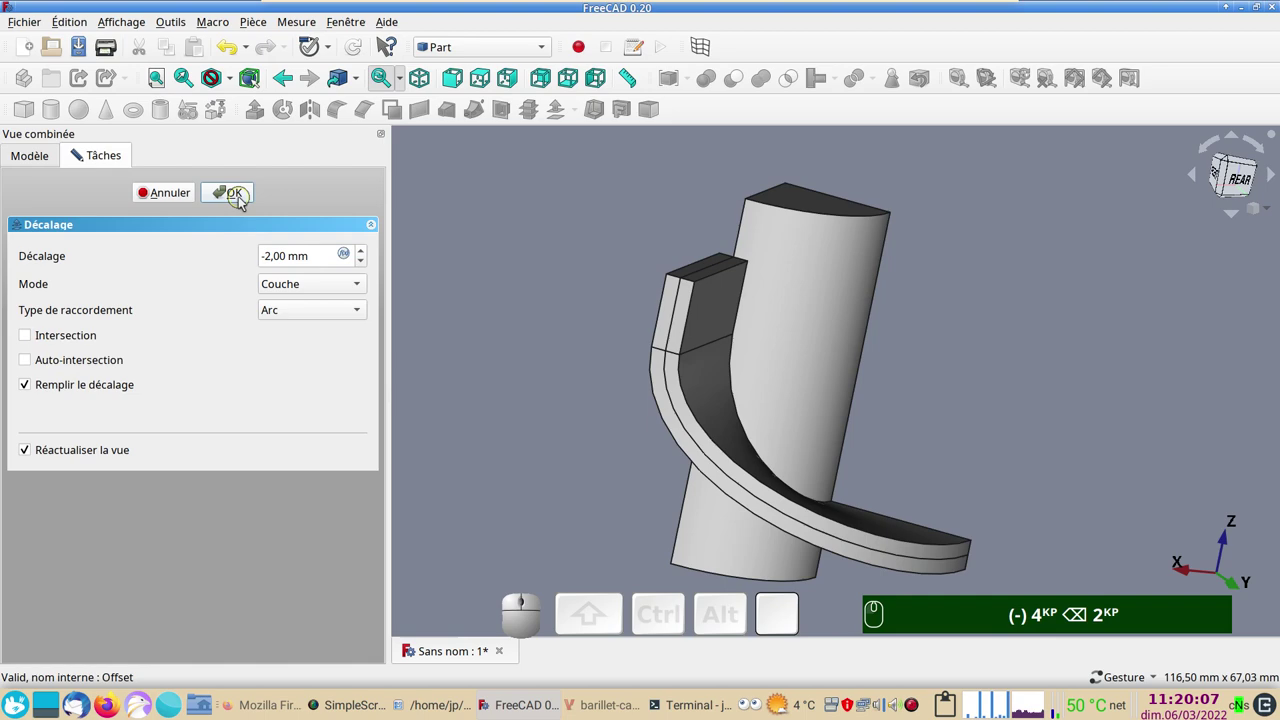
left_click(245, 202)
left_click(568, 493)
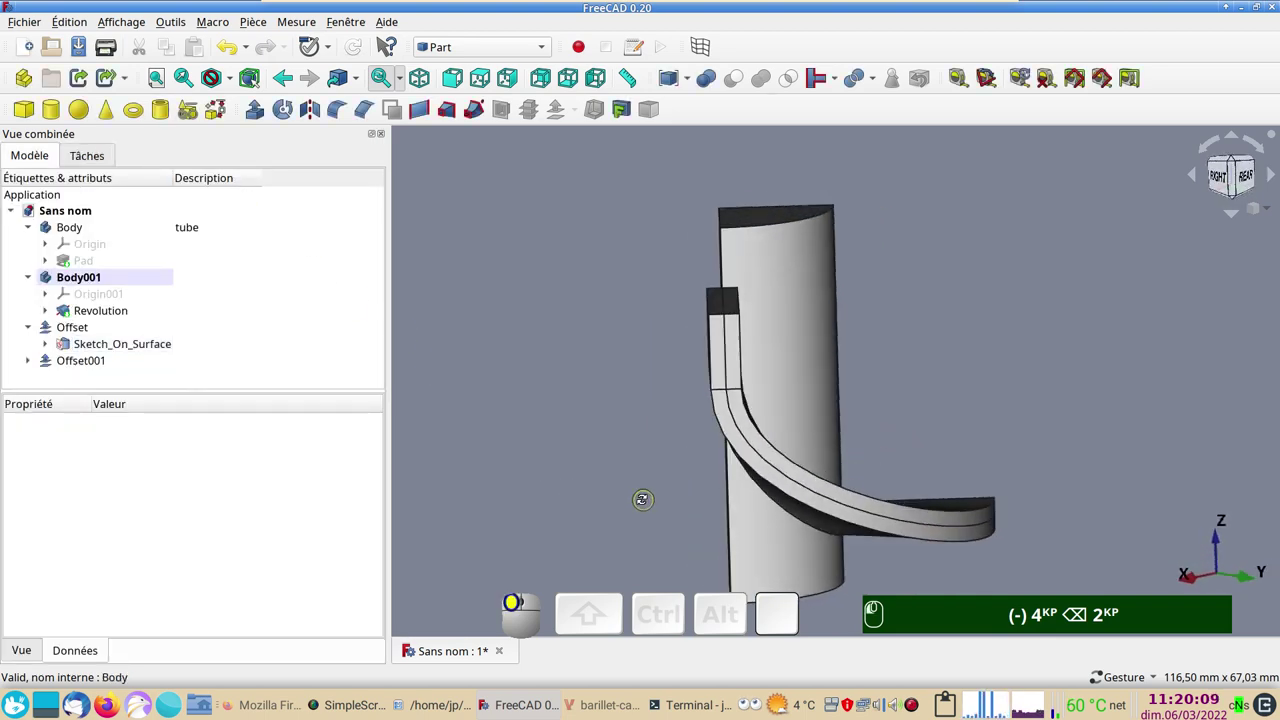
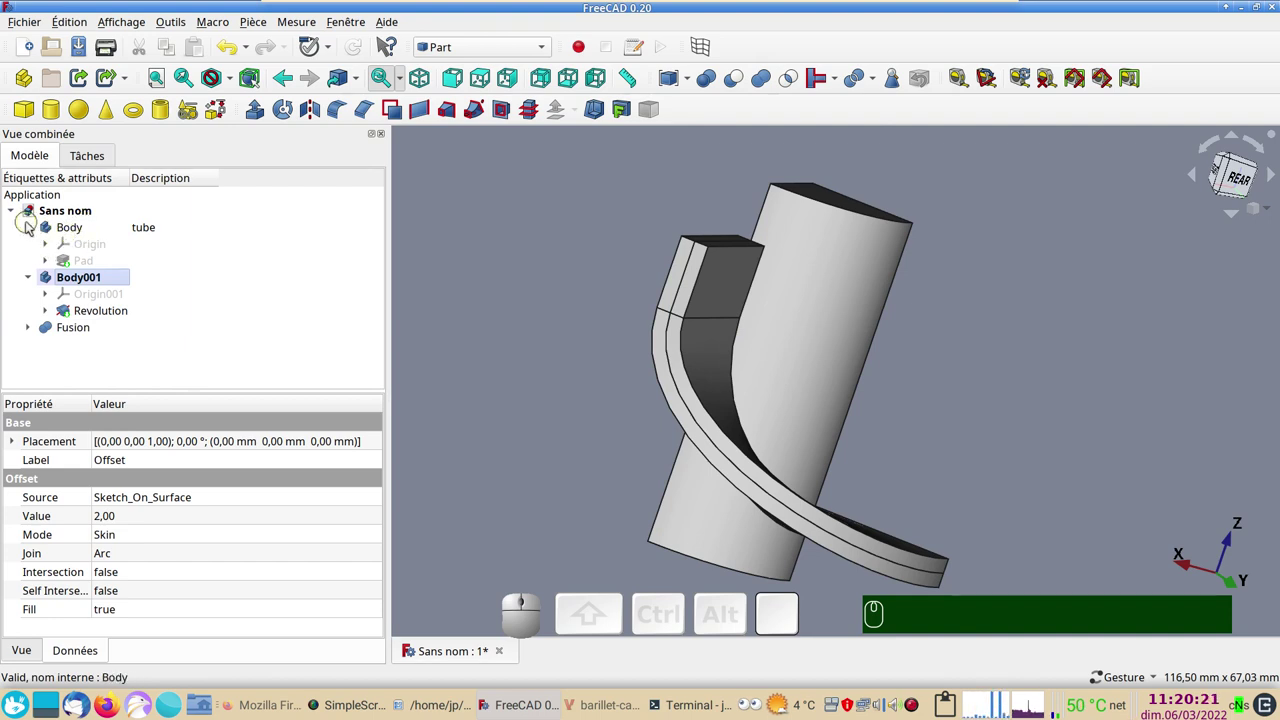
Step: Make the hidden tube Body visible again and orbit around it
left_click(34, 226)
left_click(43, 229)
left_click(72, 263)
key("space")
left_click_drag(797, 354, 390, 364)
Step: Cut the Fusion of both offsets from the tube Body and inspect the carved groove
left_click(620, 343)
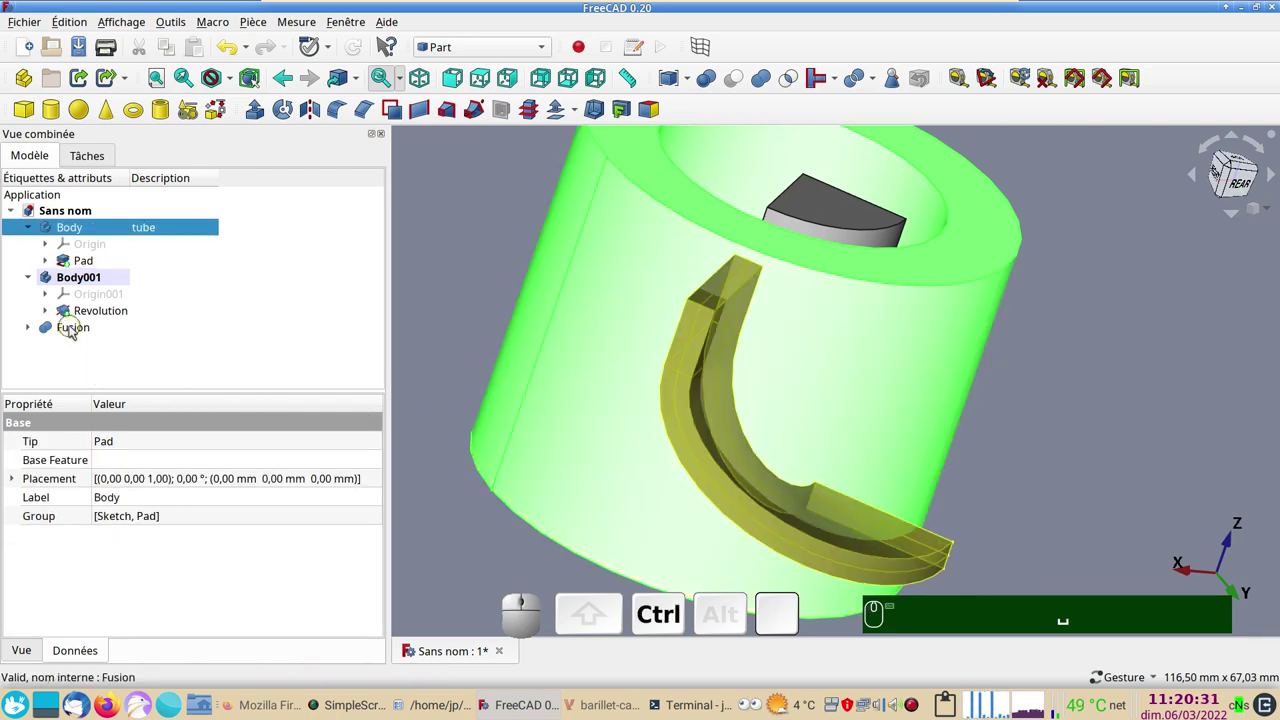
left_click(77, 330)
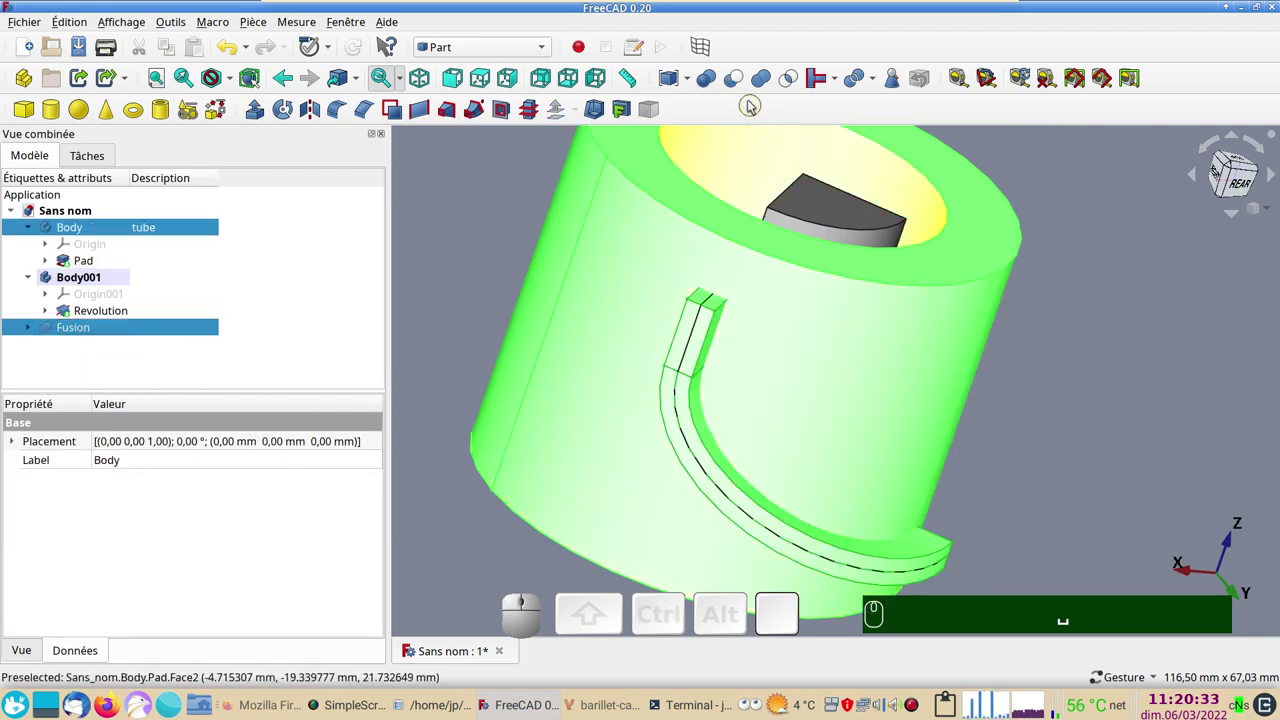
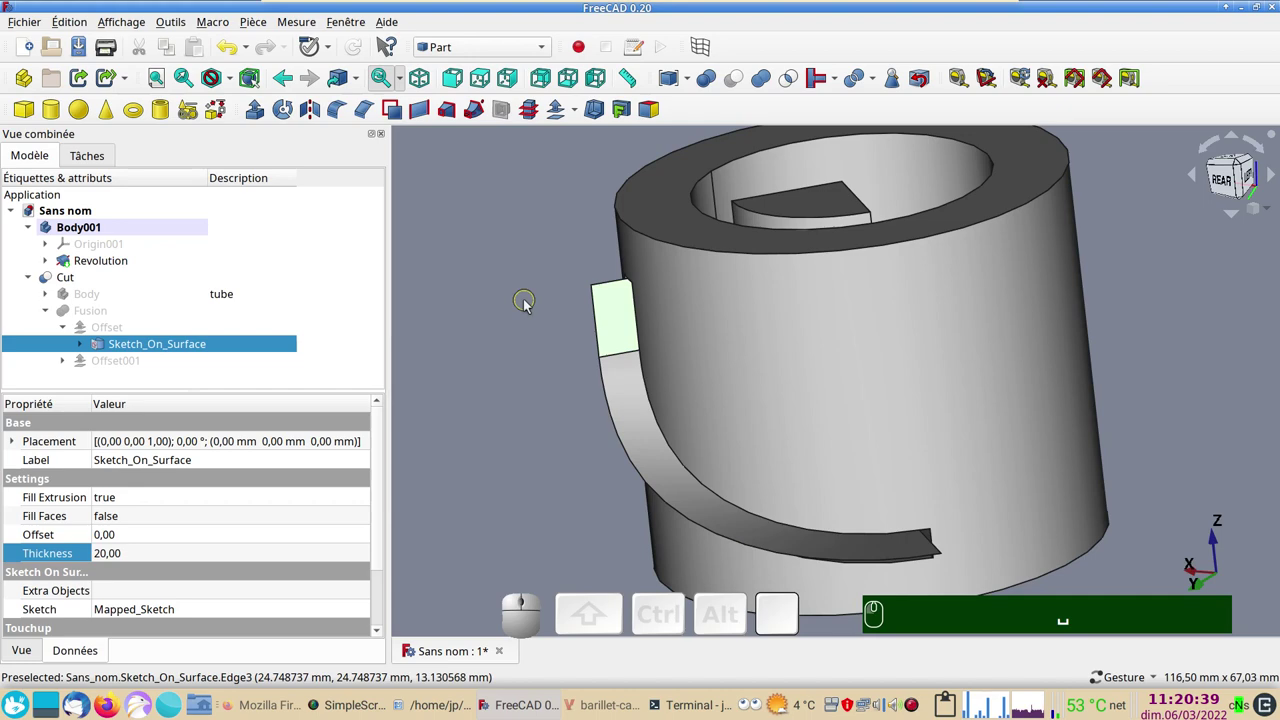
key("space")
left_click_drag(568, 370, 643, 381)
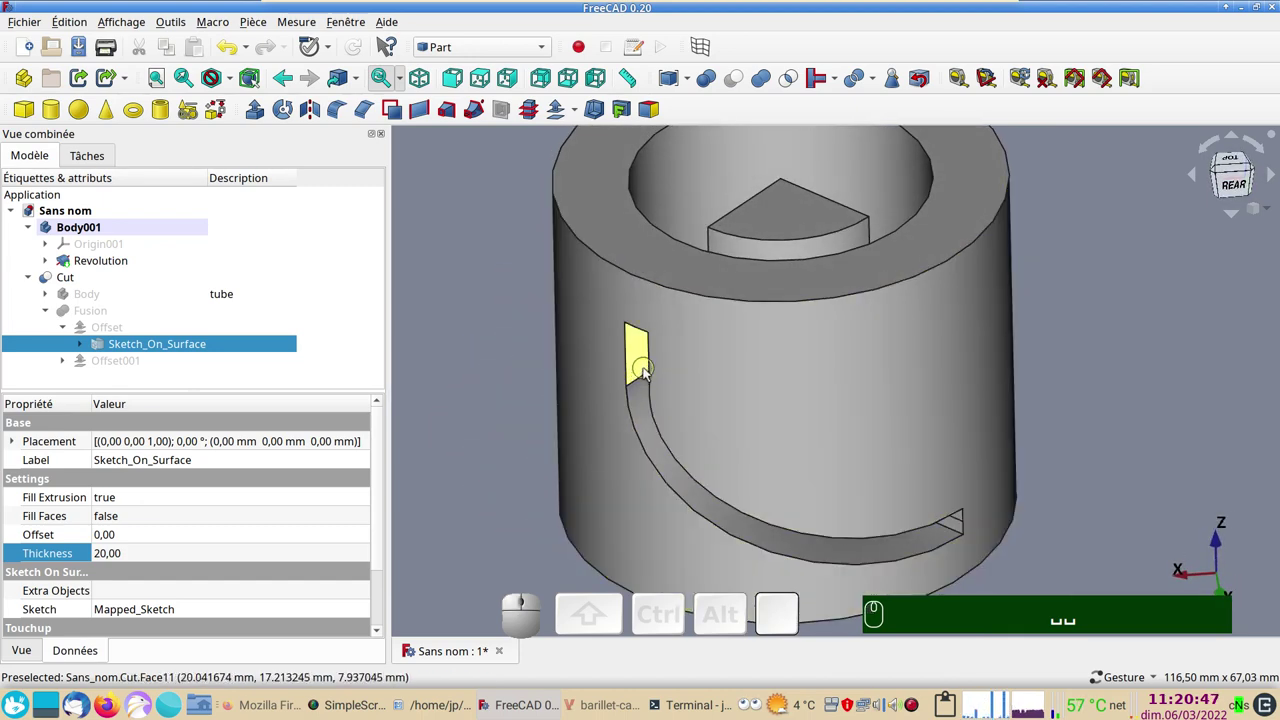
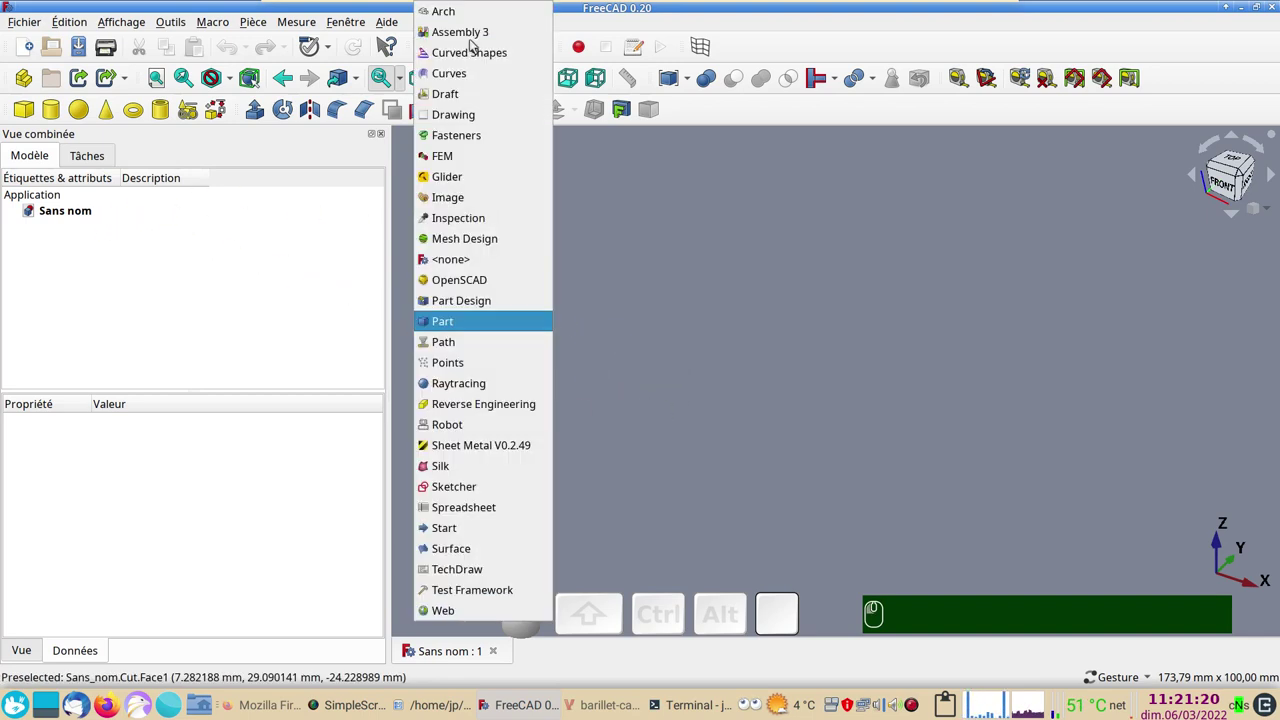
Step: Create a Part Design body in the new document and choose XY_Plane for its first sketch
left_click(500, 306)
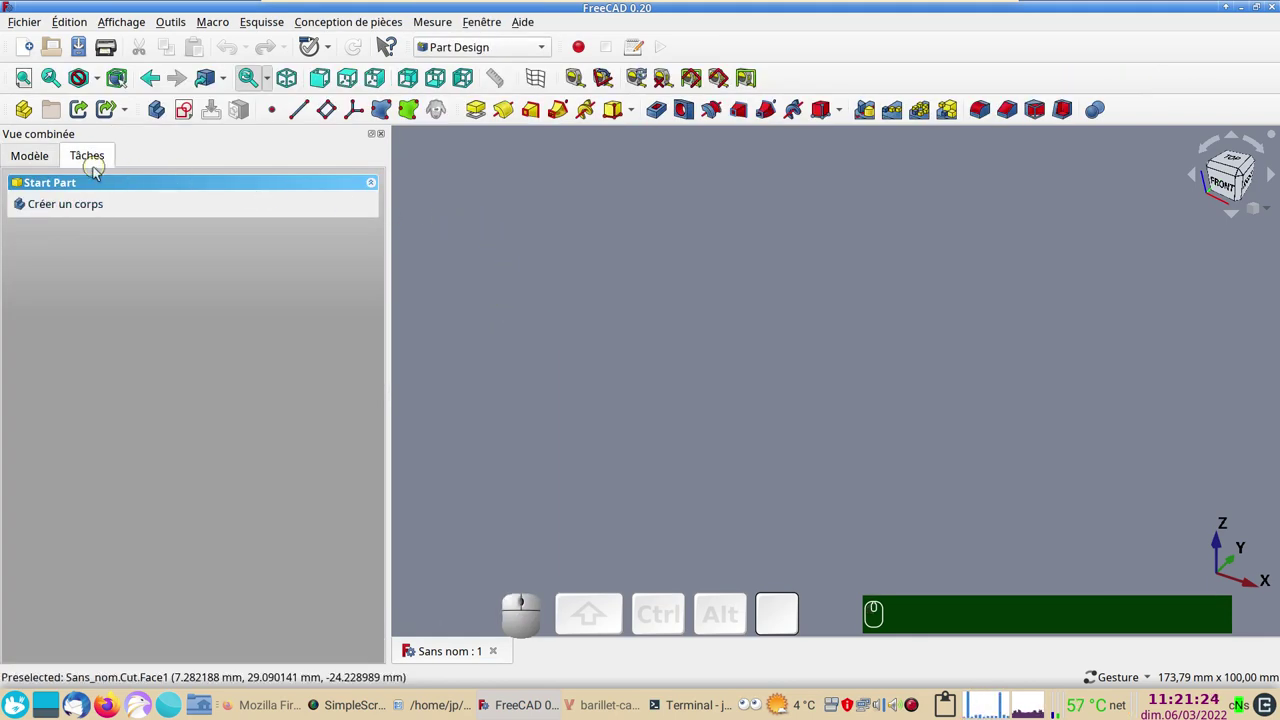
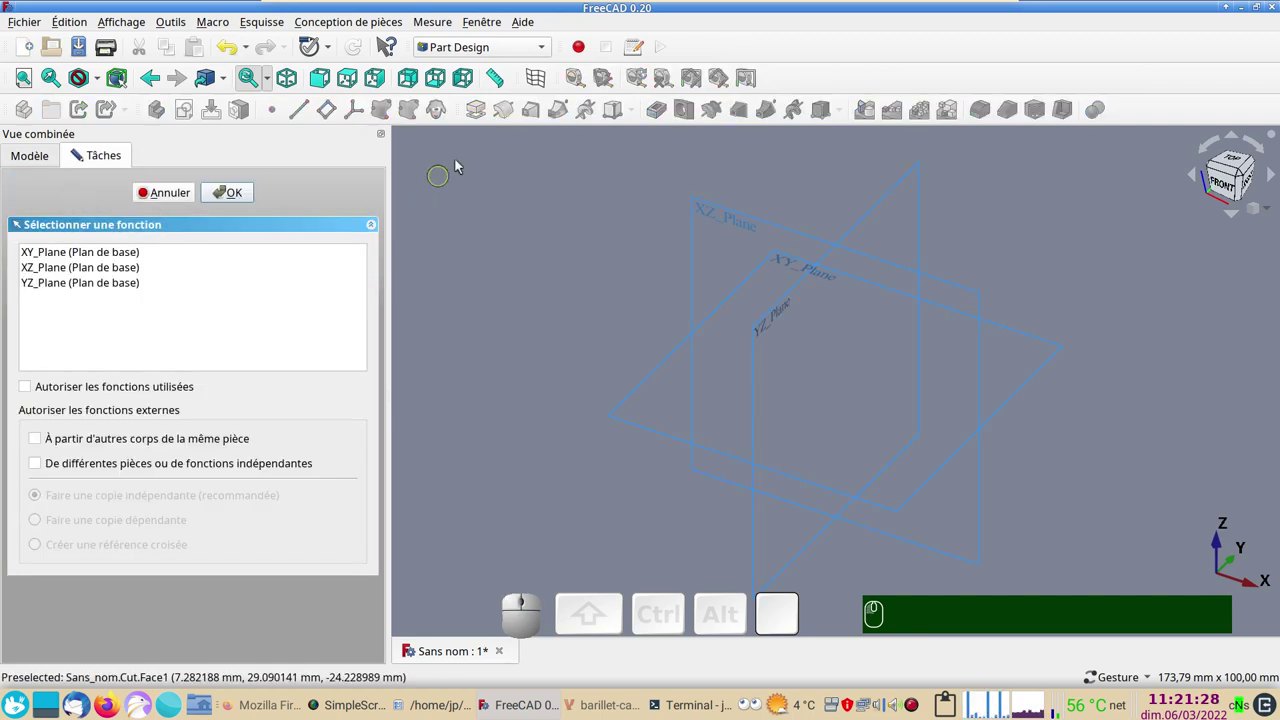
left_click(123, 265)
Step: Draw an origin-centred circle, constrain its diameter to 40 mm and close the sketch
left_click(238, 197)
left_click(124, 120)
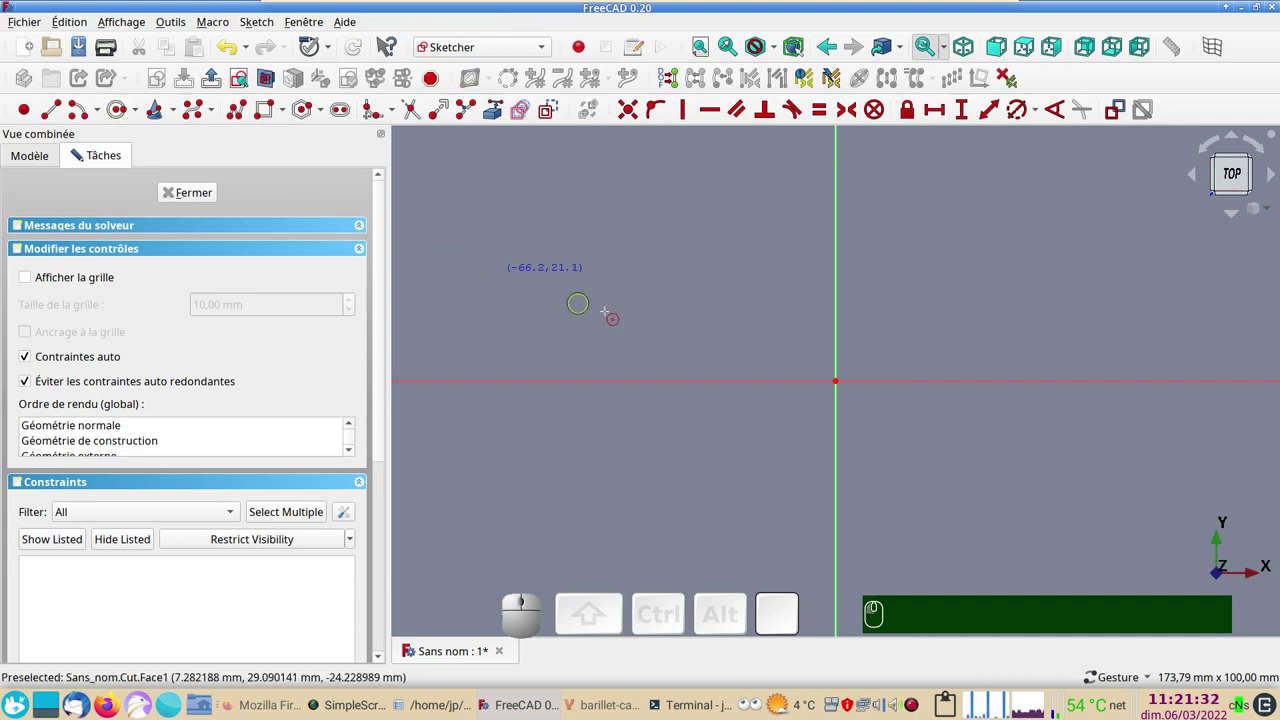
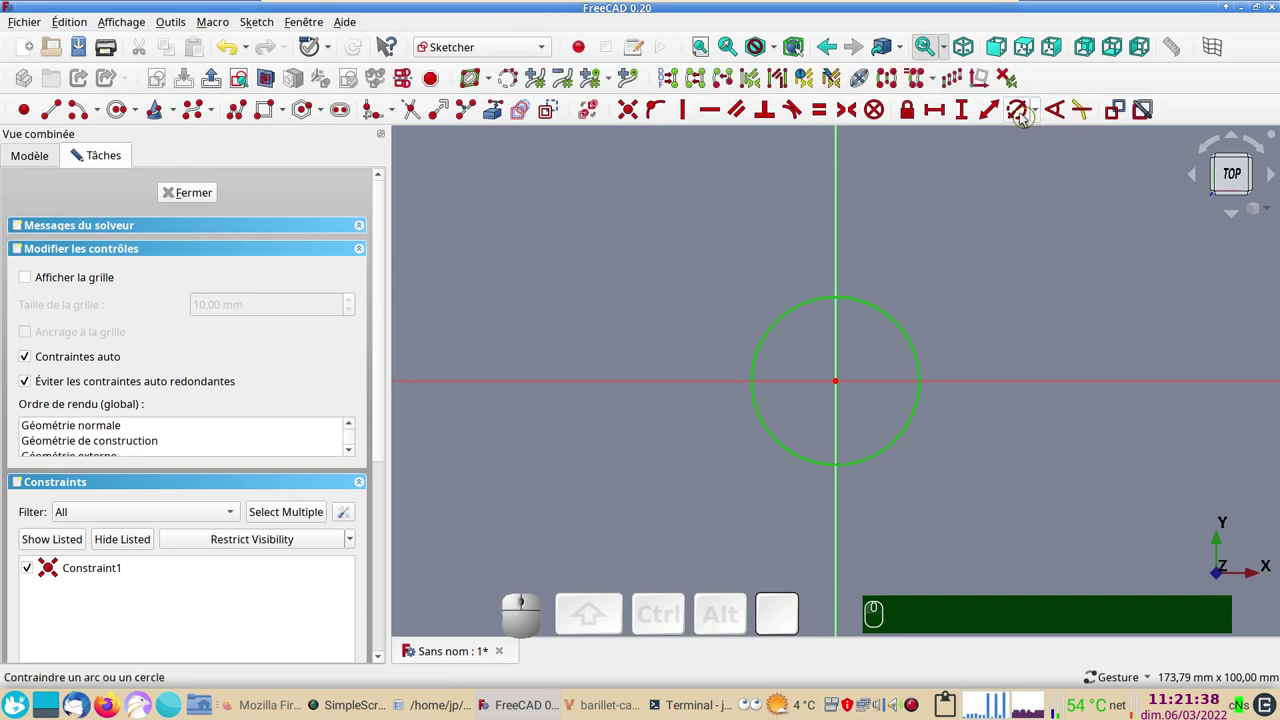
left_click(1022, 119)
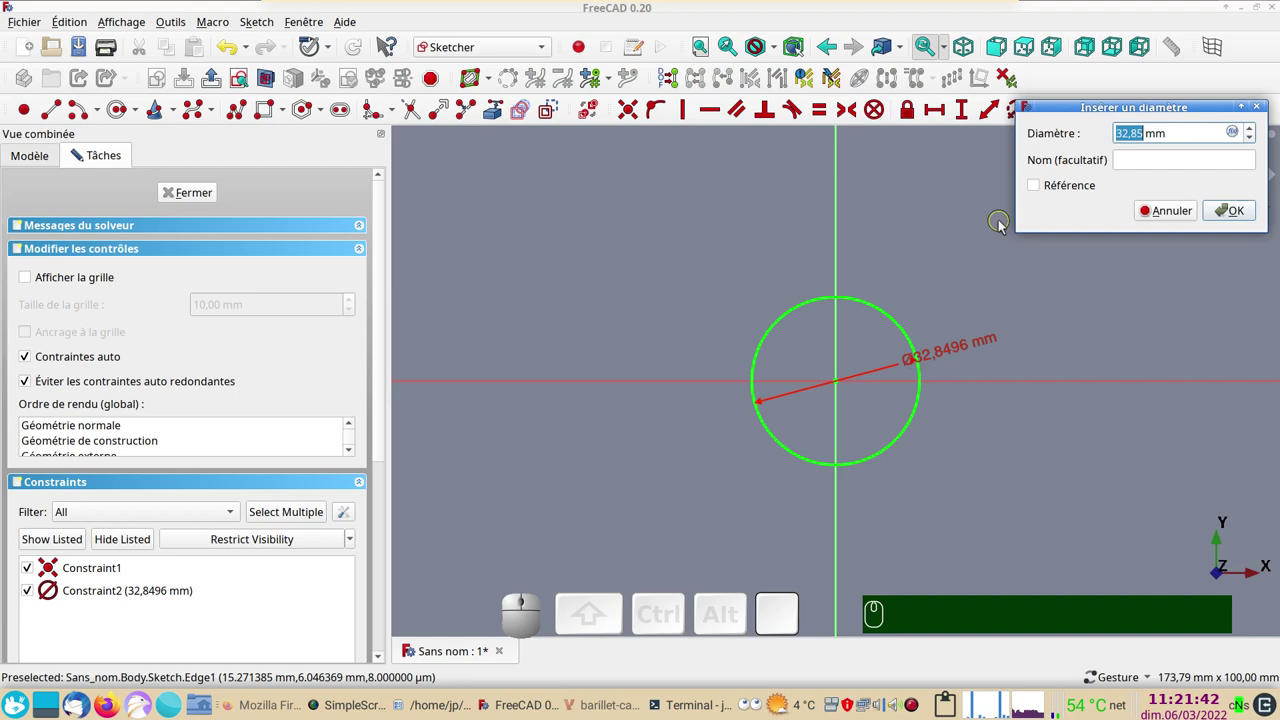
key("KP_4")
key("KP_0")
key("KP_Enter")
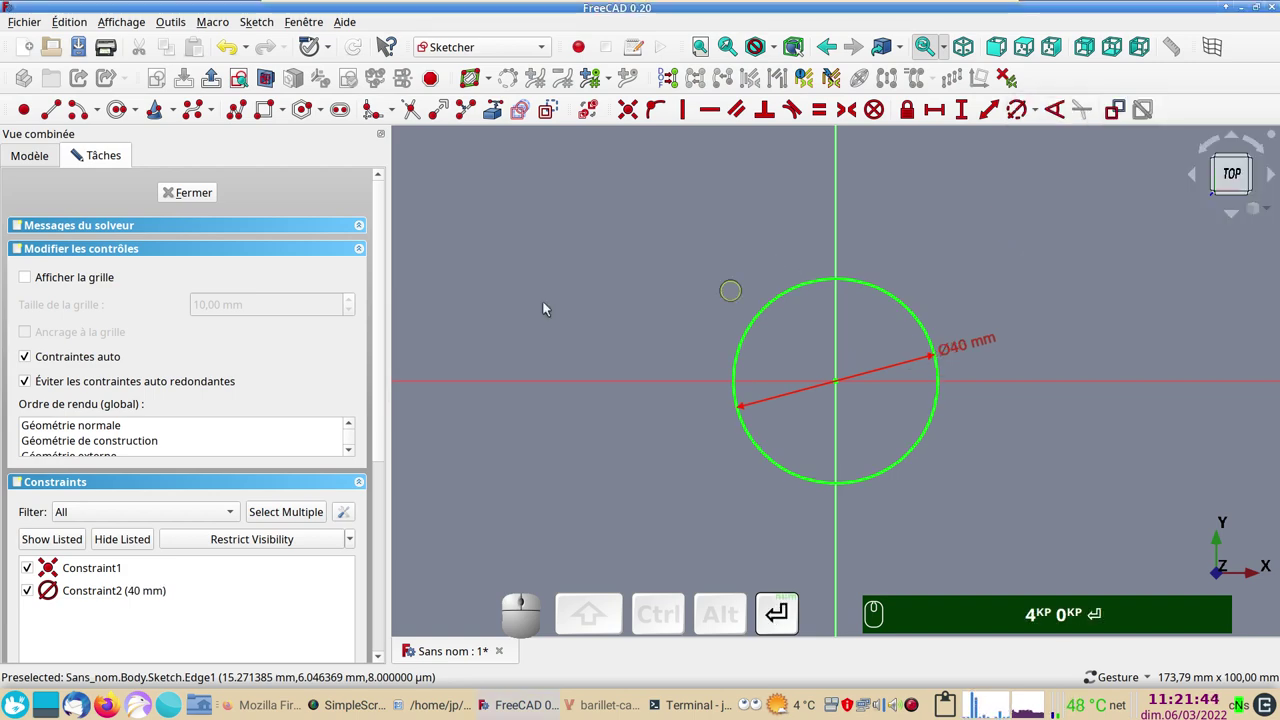
left_click(205, 200)
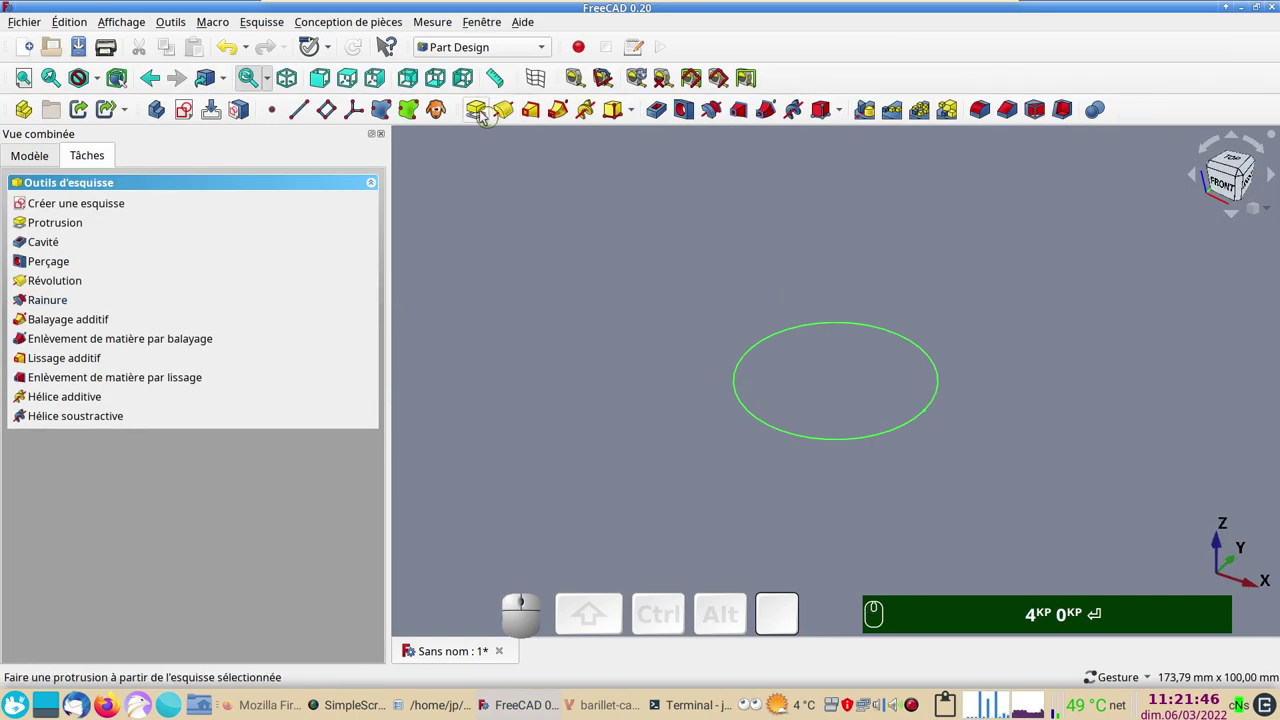
Step: Pad the circle symmetric to the sketch plane into a 50 mm cylinder
left_click(481, 115)
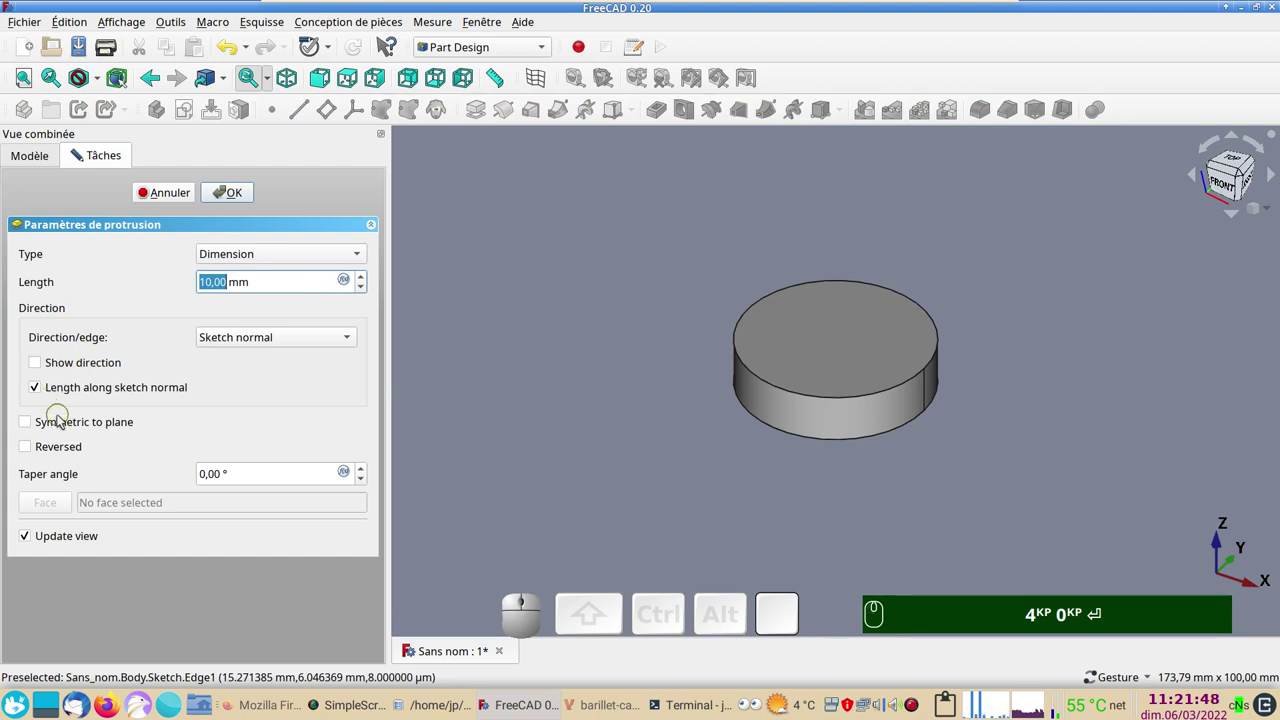
left_click(65, 419)
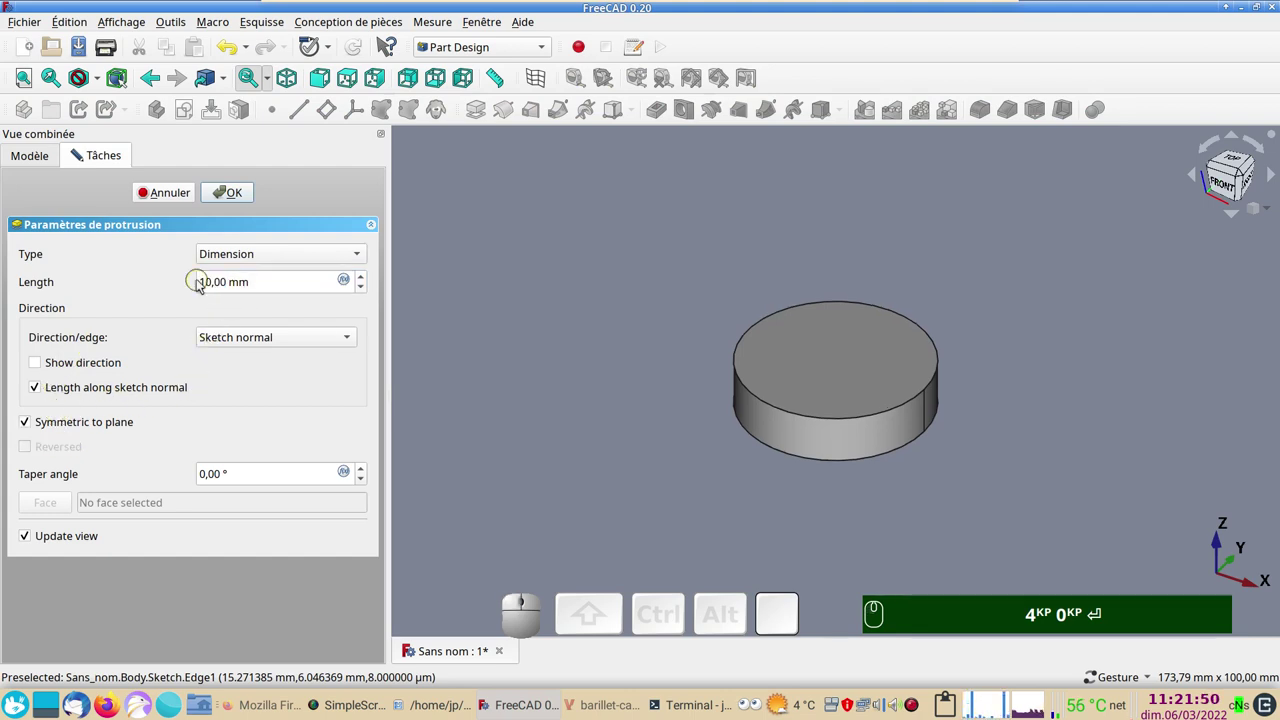
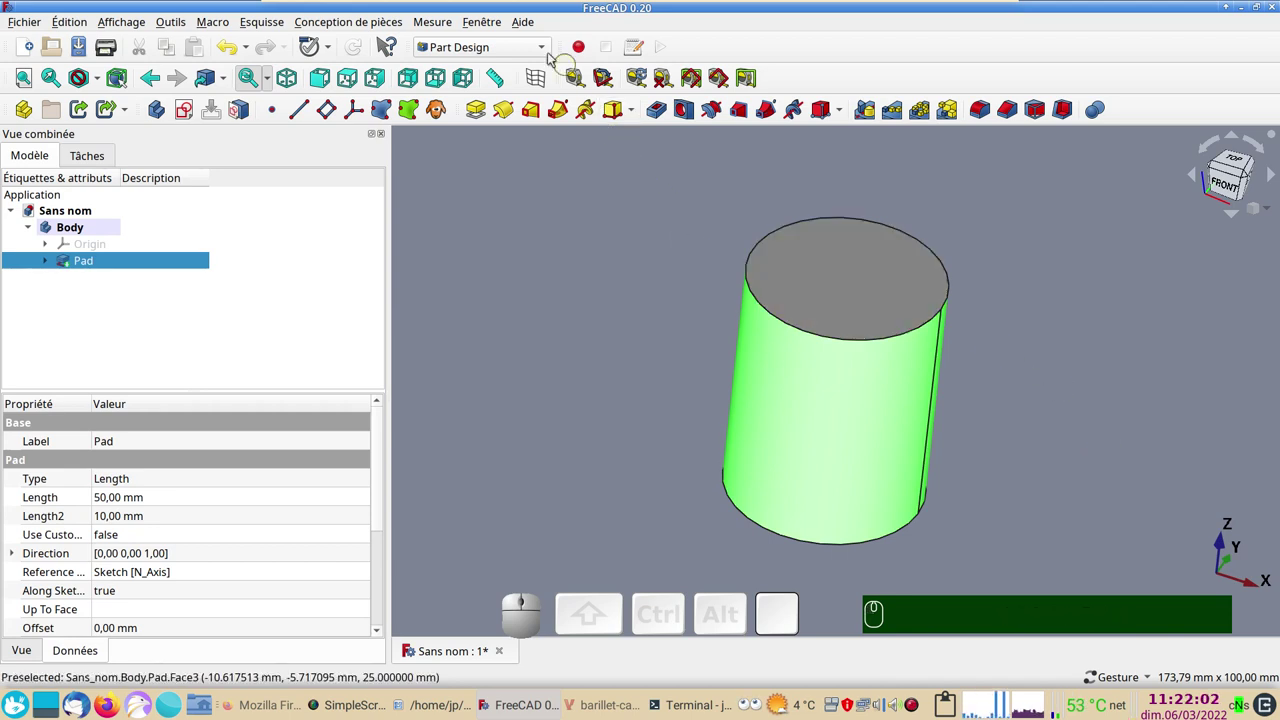
Step: In the Curves workbench, map a sketch onto the cylinder's side face and open Mapped_Sketch
left_click(543, 49)
left_click(528, 94)
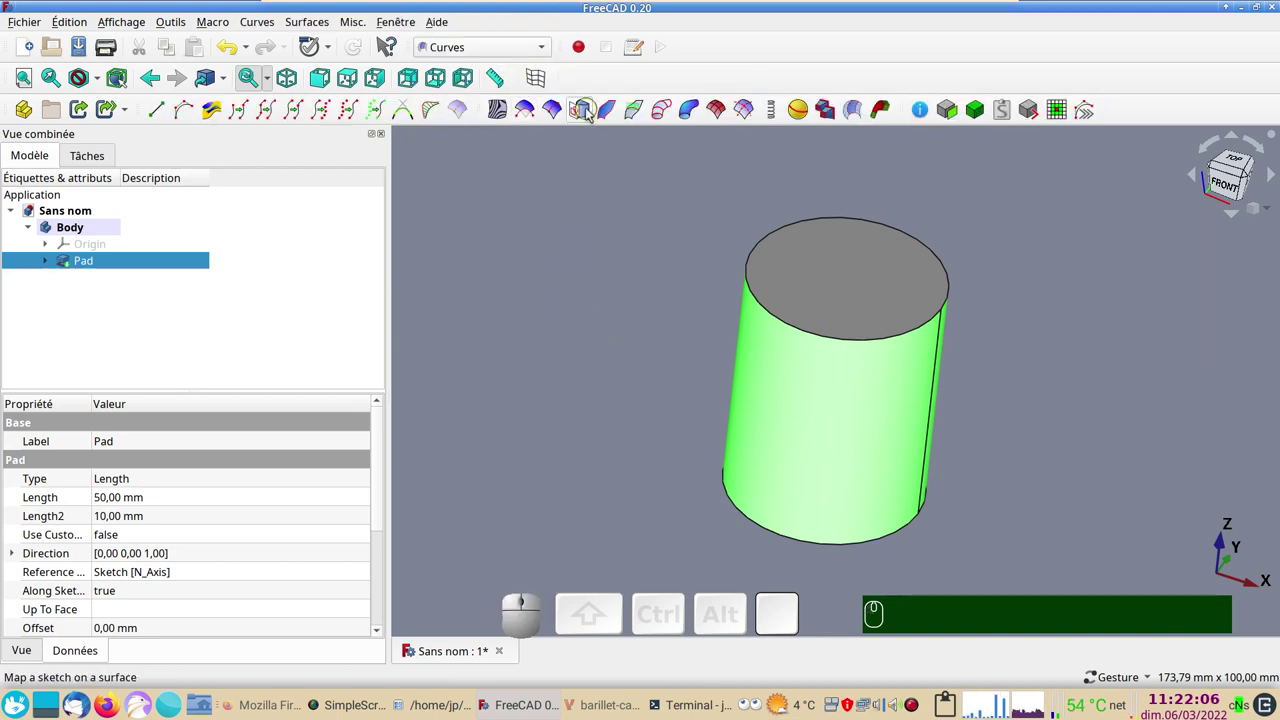
left_click(593, 114)
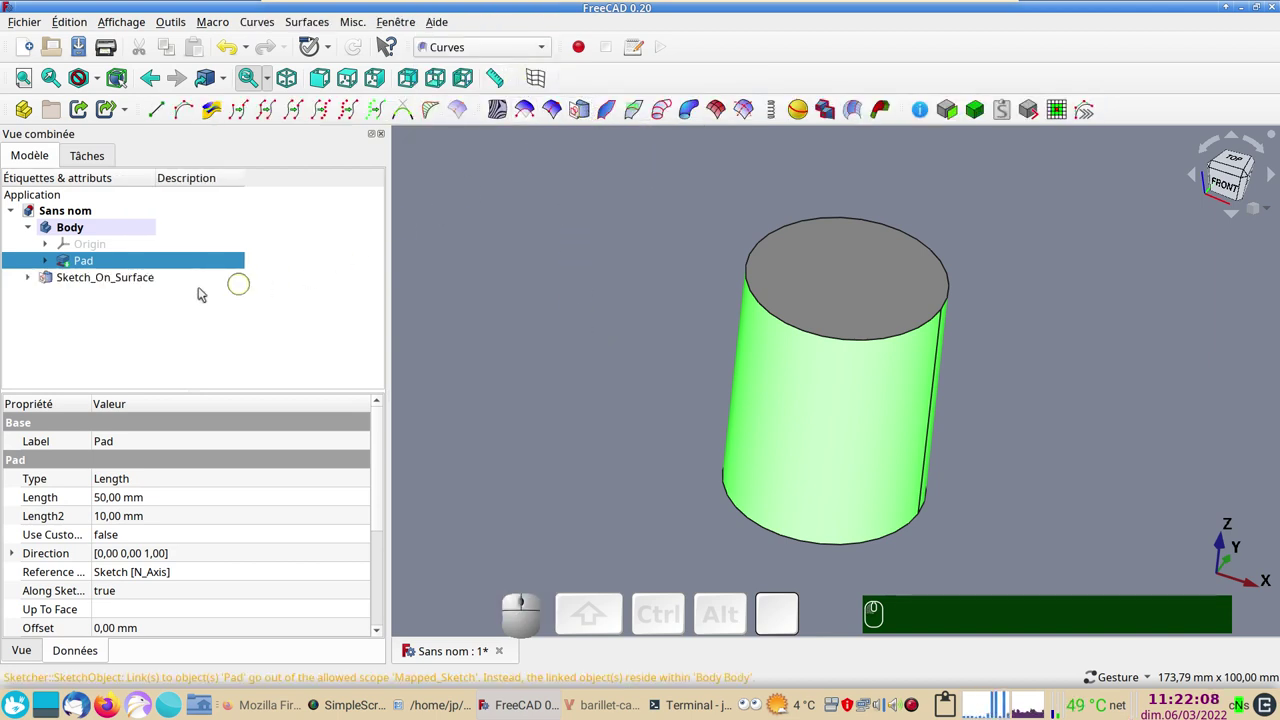
left_click(35, 276)
left_click(90, 298)
Step: Inspect the mapped line around the cylinder and reopen Mapped_Sketch on the unrolled 125,664×50 mm face
scroll("down", 3)
right_click(682, 516)
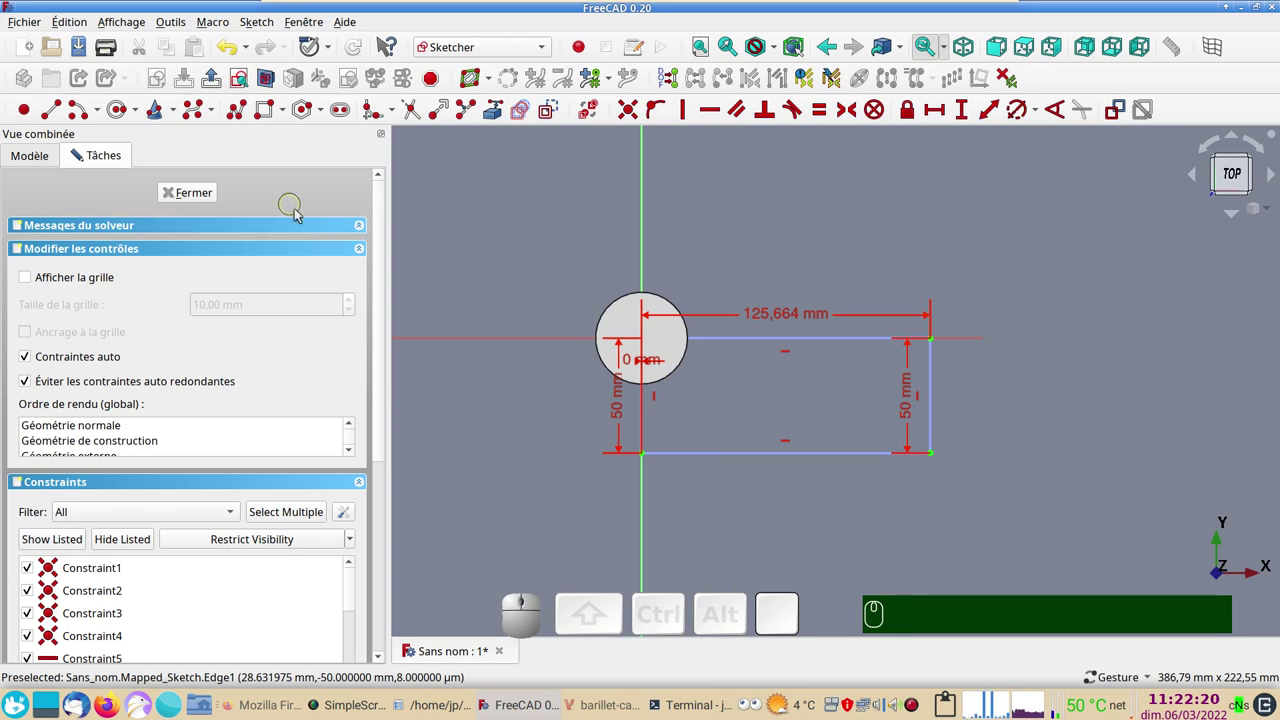
scroll("up", 3)
right_click(759, 533)
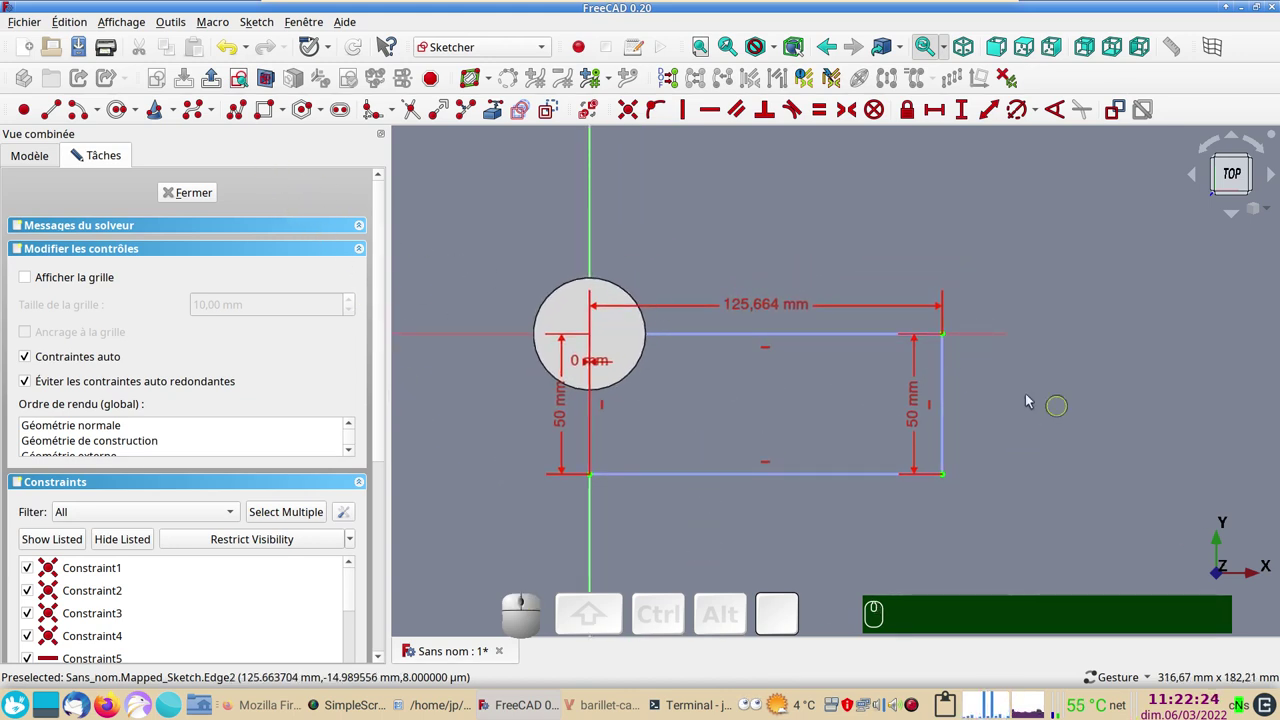
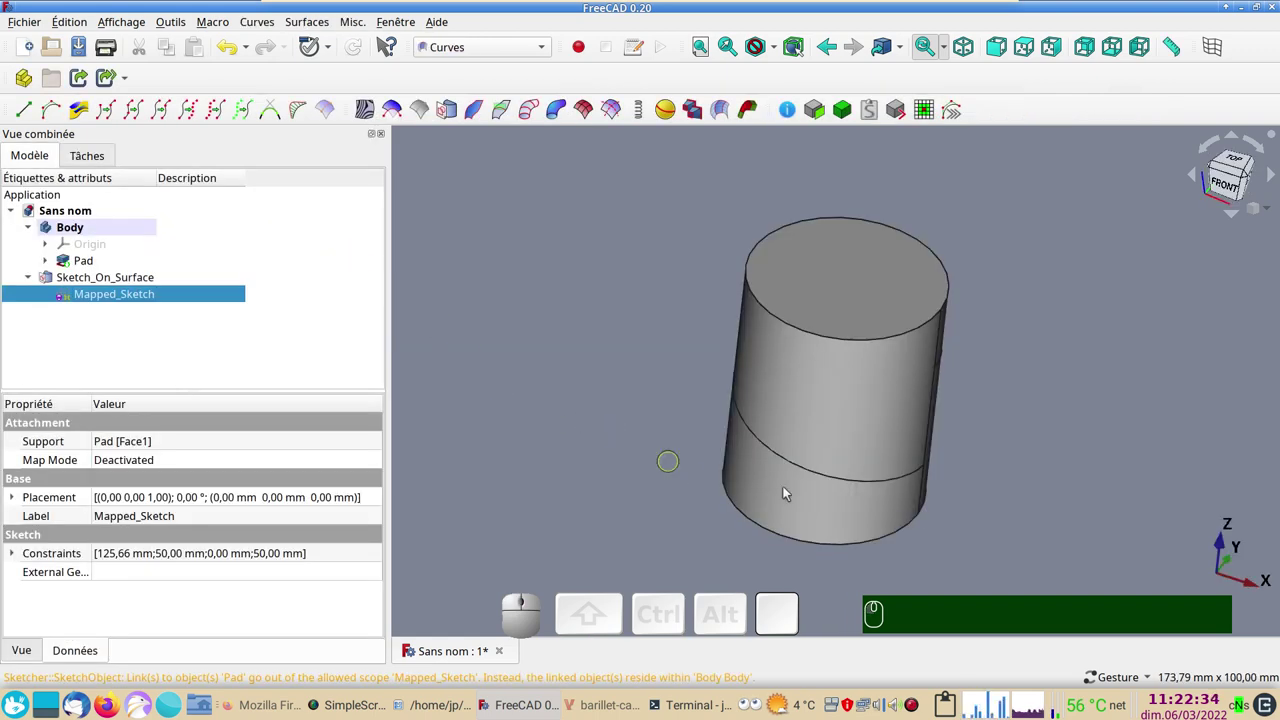
left_click_drag(1099, 487, 110, 323)
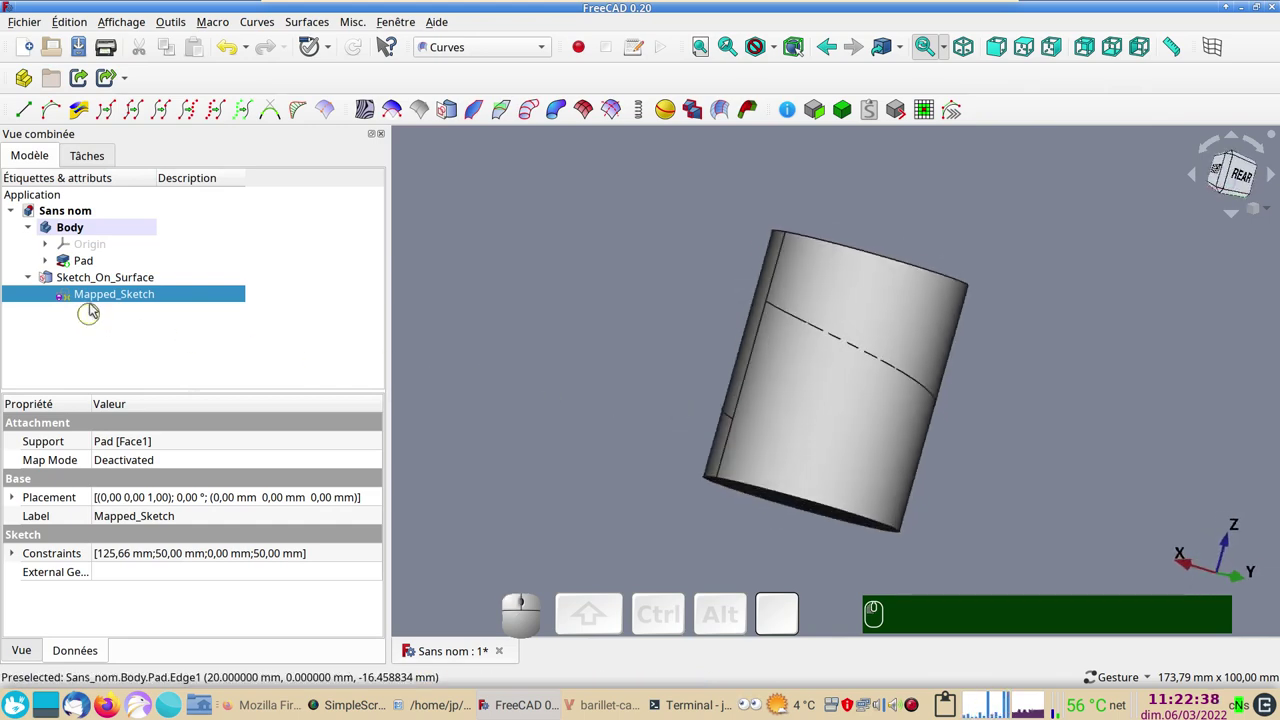
left_click(104, 301)
scroll("down", 3)
right_click(1004, 447)
Step: Replace the diagonal line with a smooth S-curve of tangent arcs, its ends perpendicular to the rectangle sides
left_click(793, 428)
key("Delete")
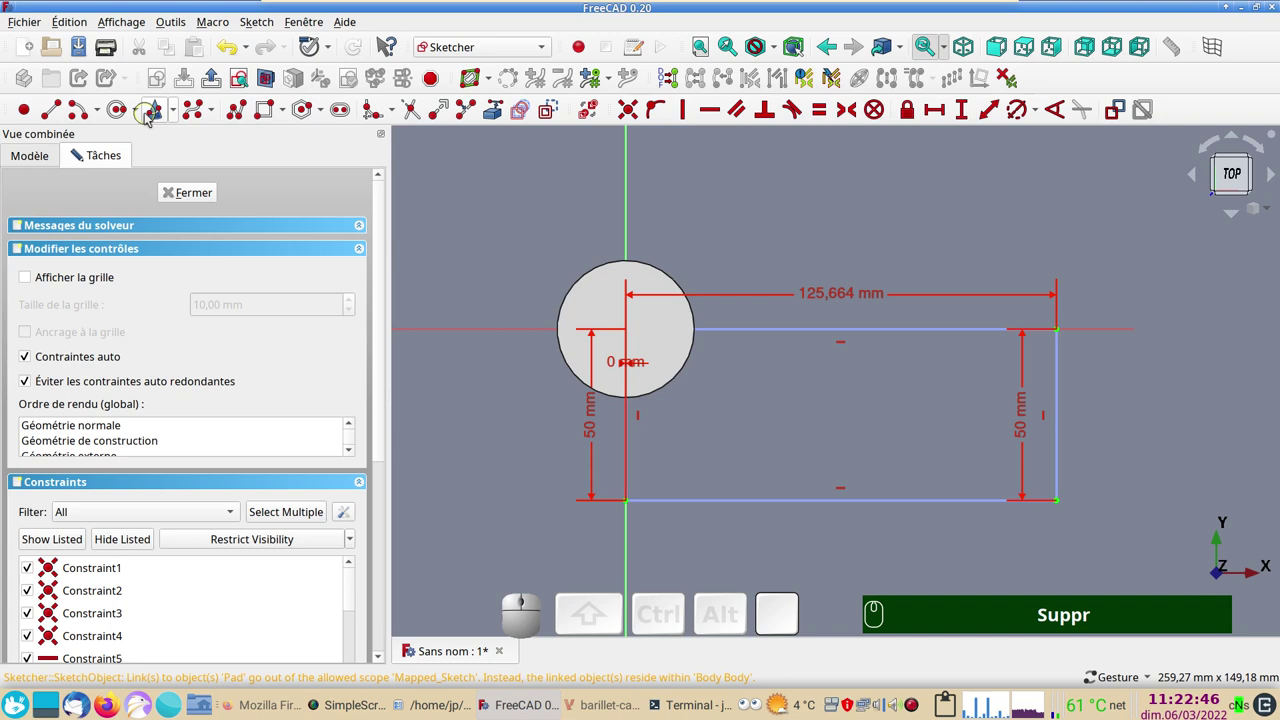
left_click(106, 118)
left_click(87, 157)
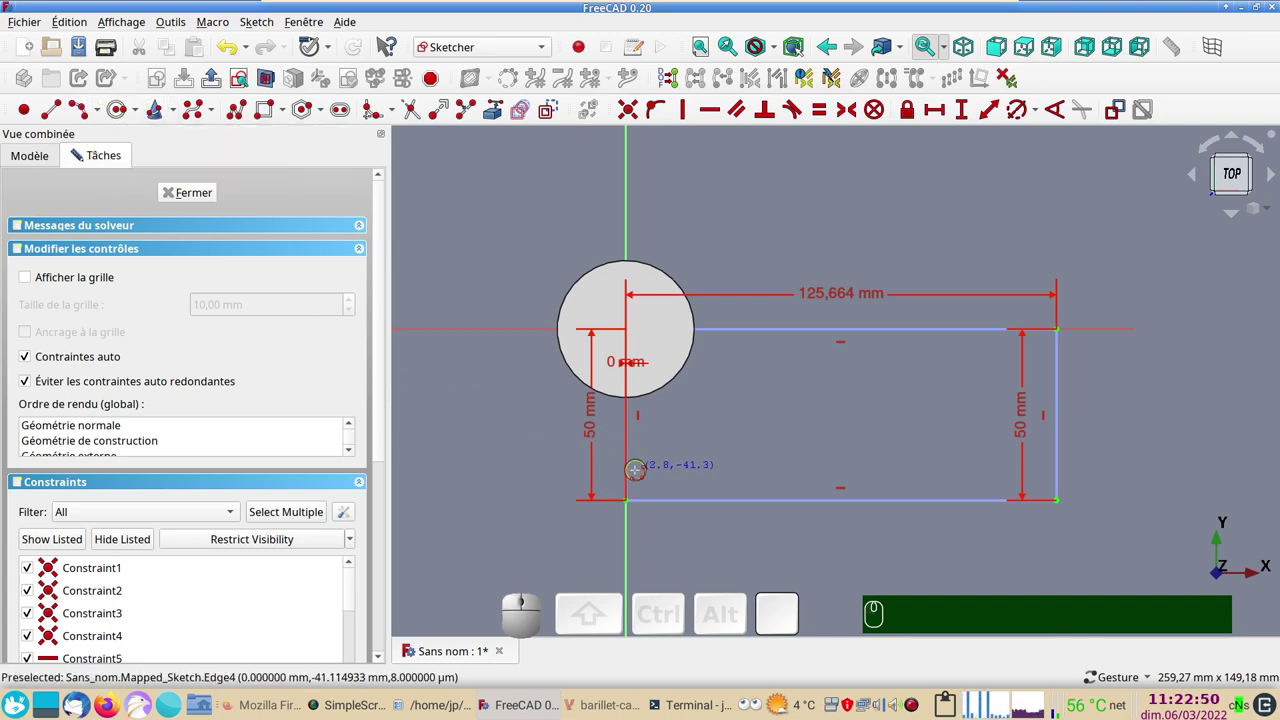
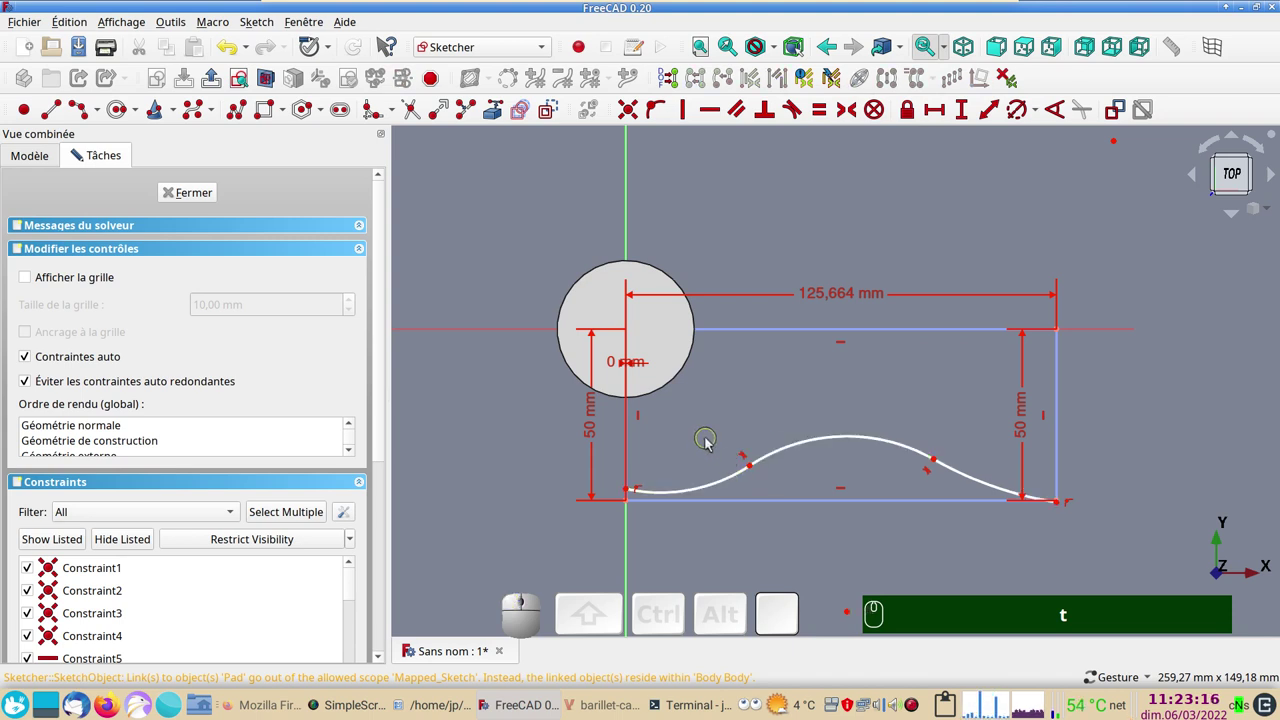
left_click(710, 444)
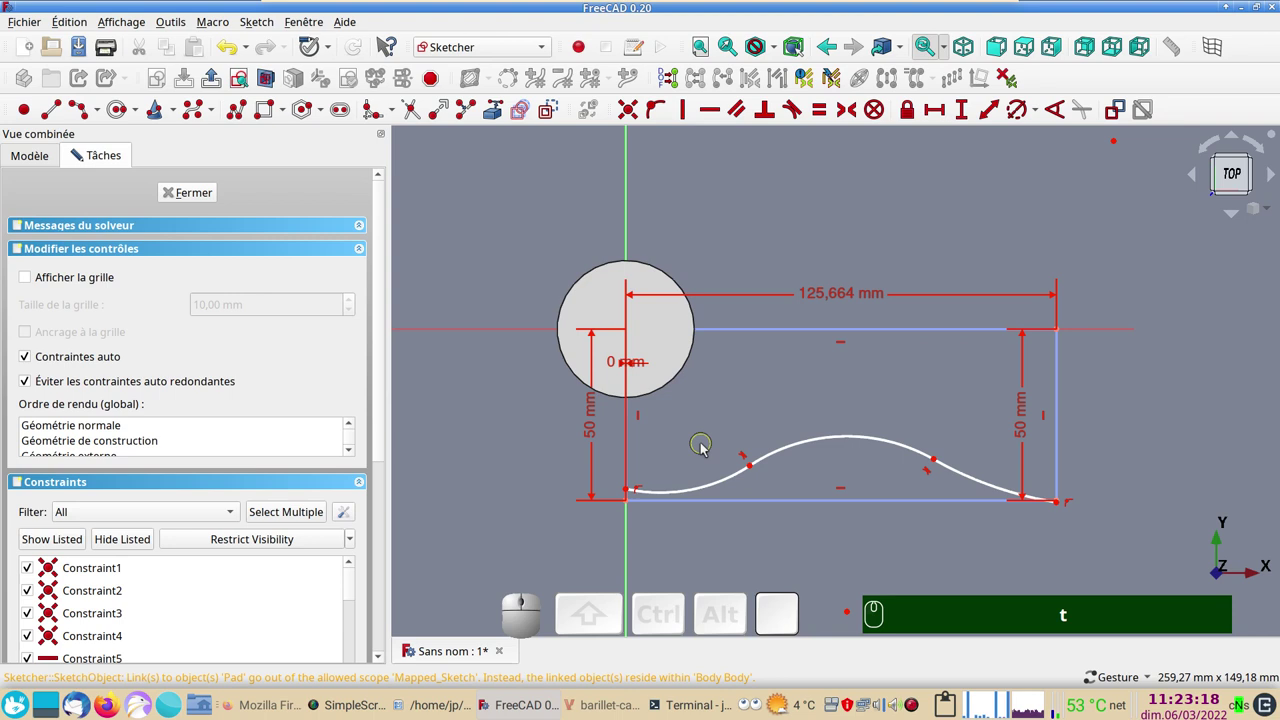
type("n")
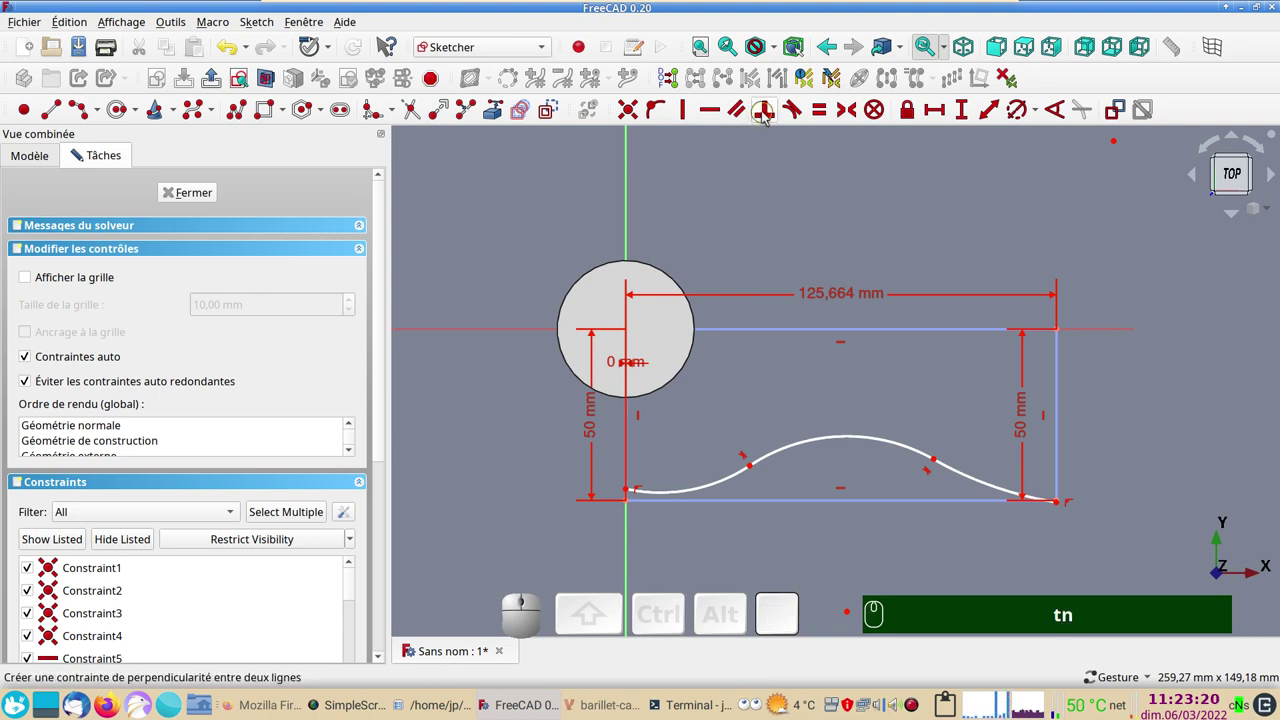
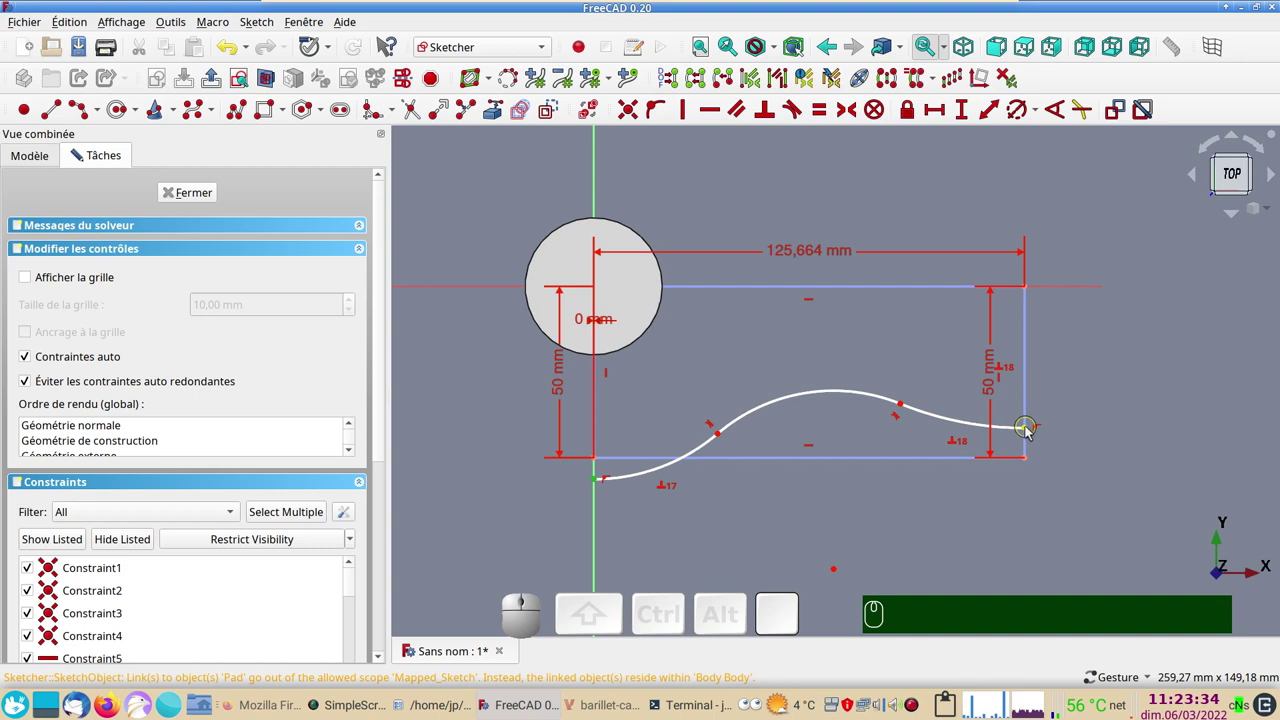
Step: Constrain the curve's left end 8 mm above the rectangle's bottom corner
left_click(1030, 434)
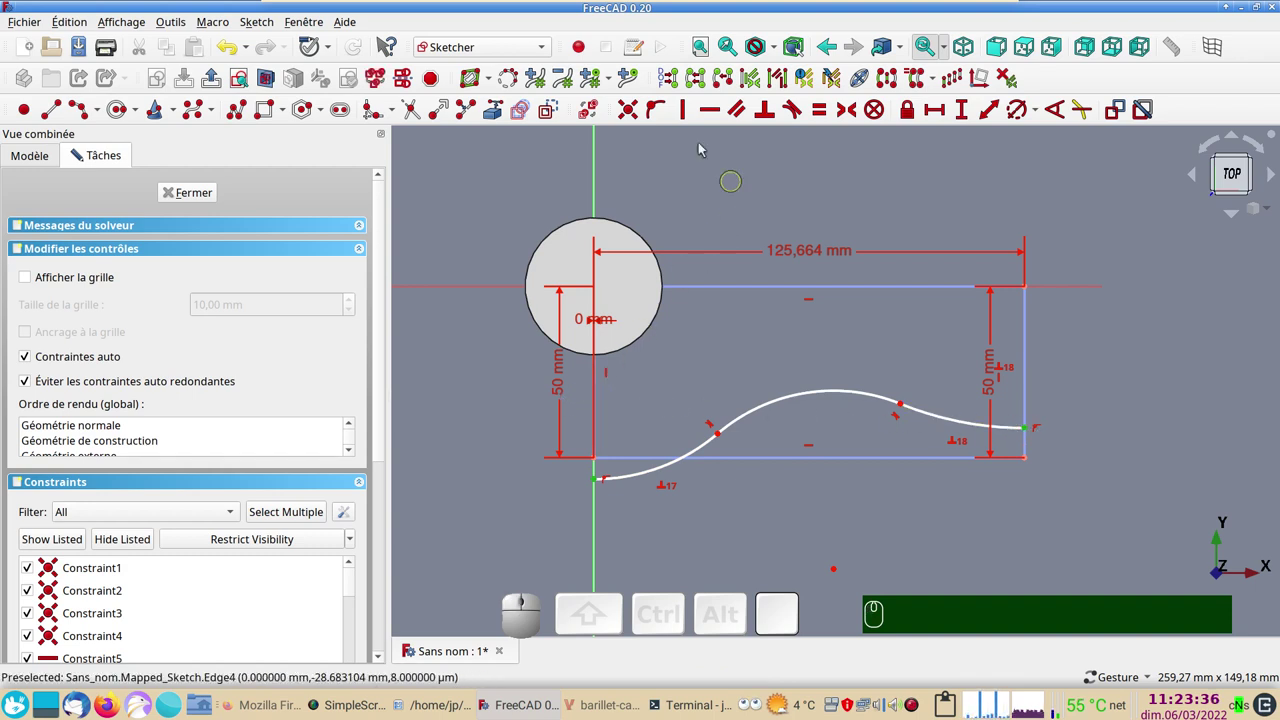
key("h")
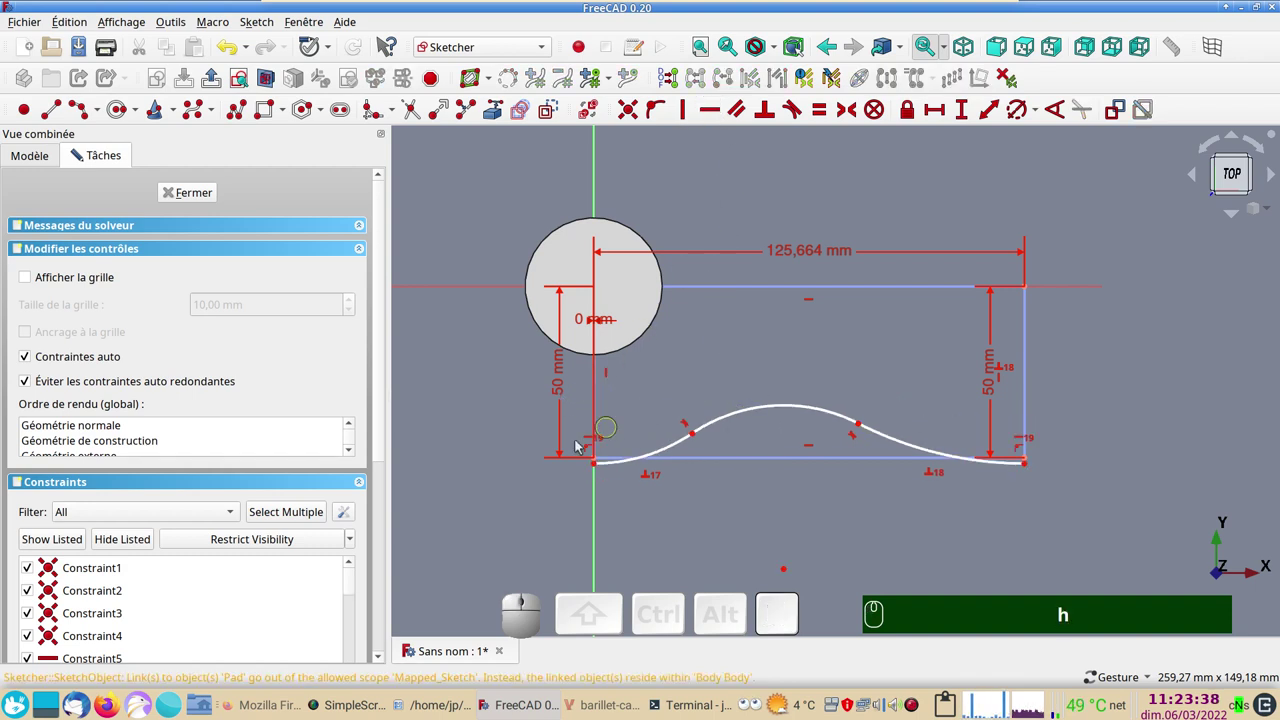
left_click_drag(598, 471, 601, 439)
left_click(600, 433)
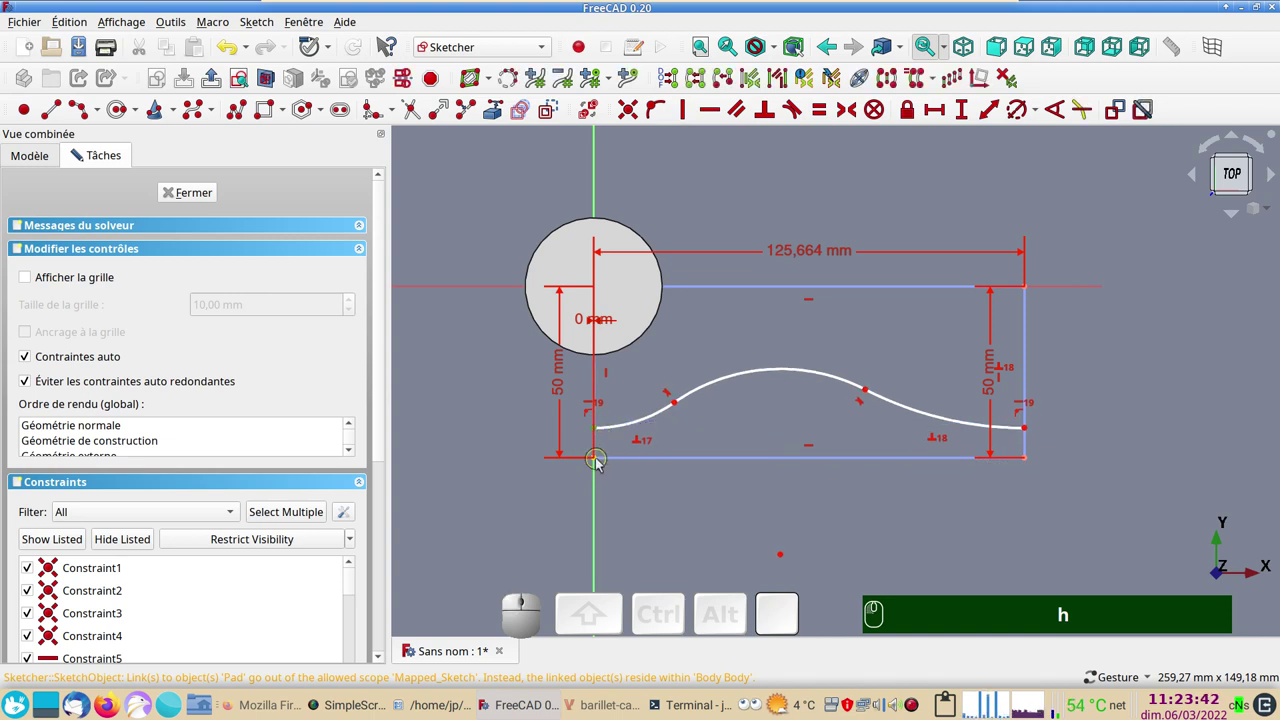
left_click(598, 464)
left_click(966, 118)
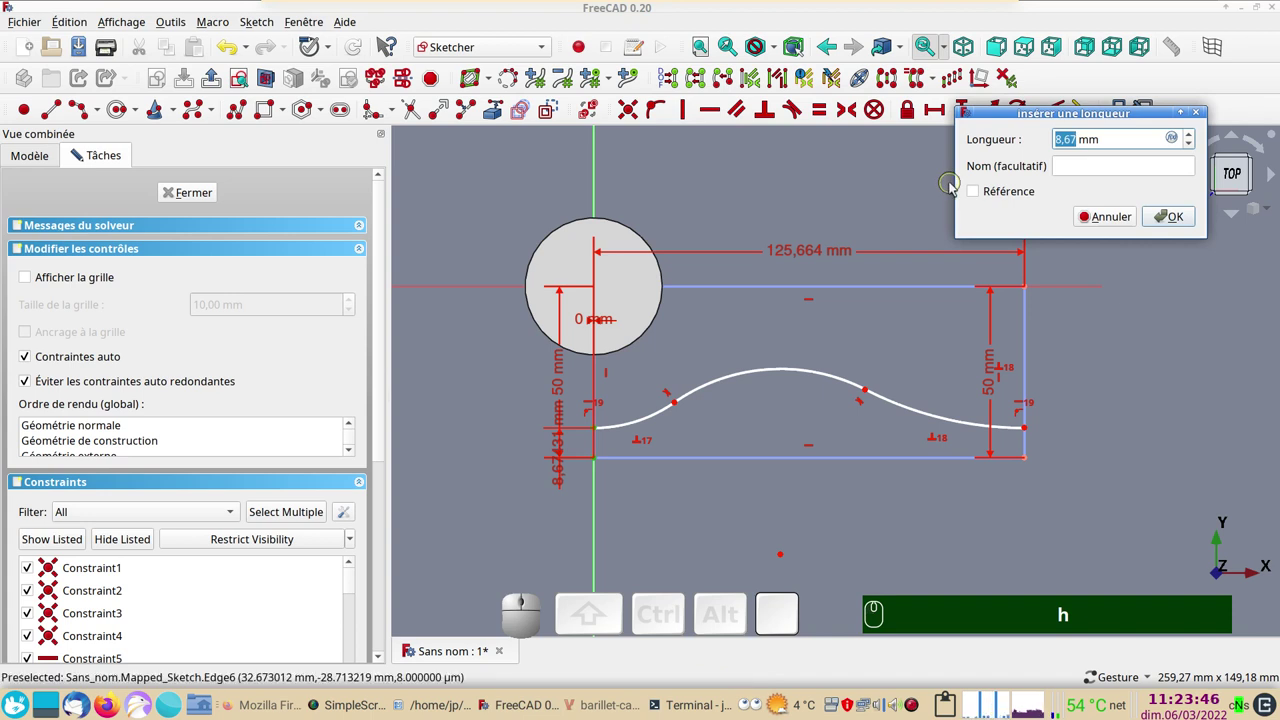
key("KP_8")
key("KP_Enter")
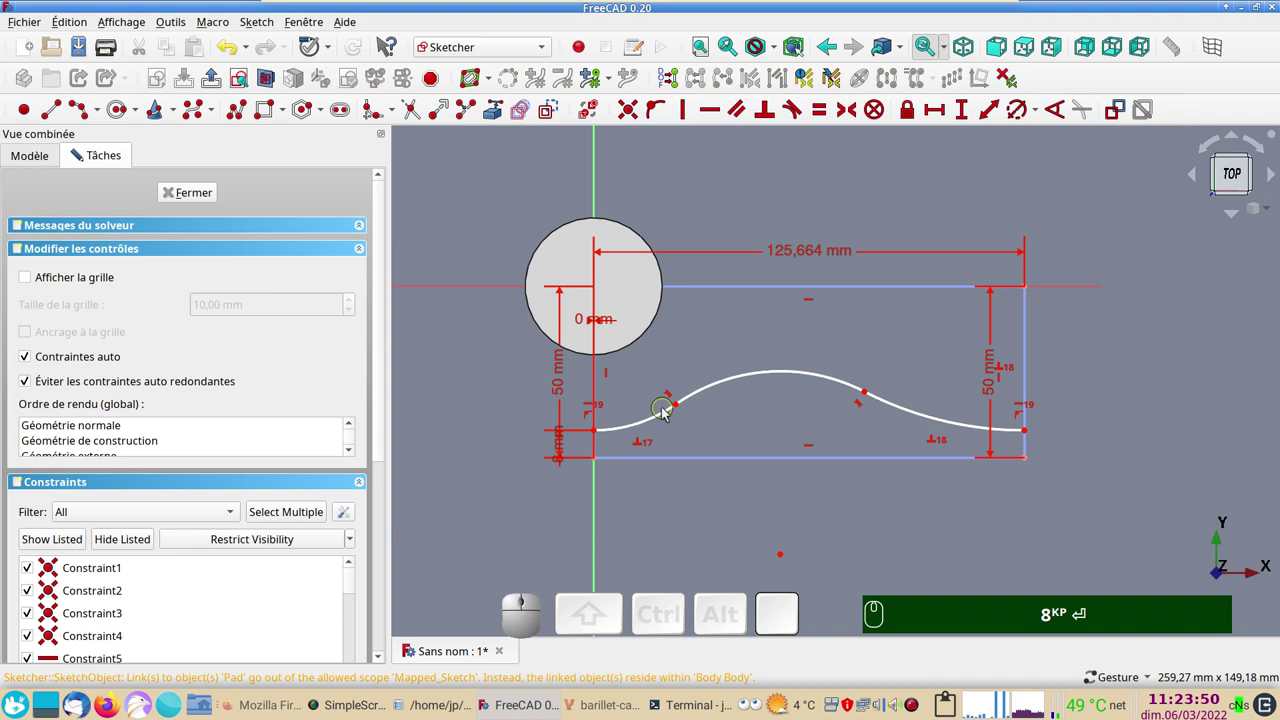
Step: Make the three arcs equal and pull the middle arc higher into a symmetric hump
left_click(663, 418)
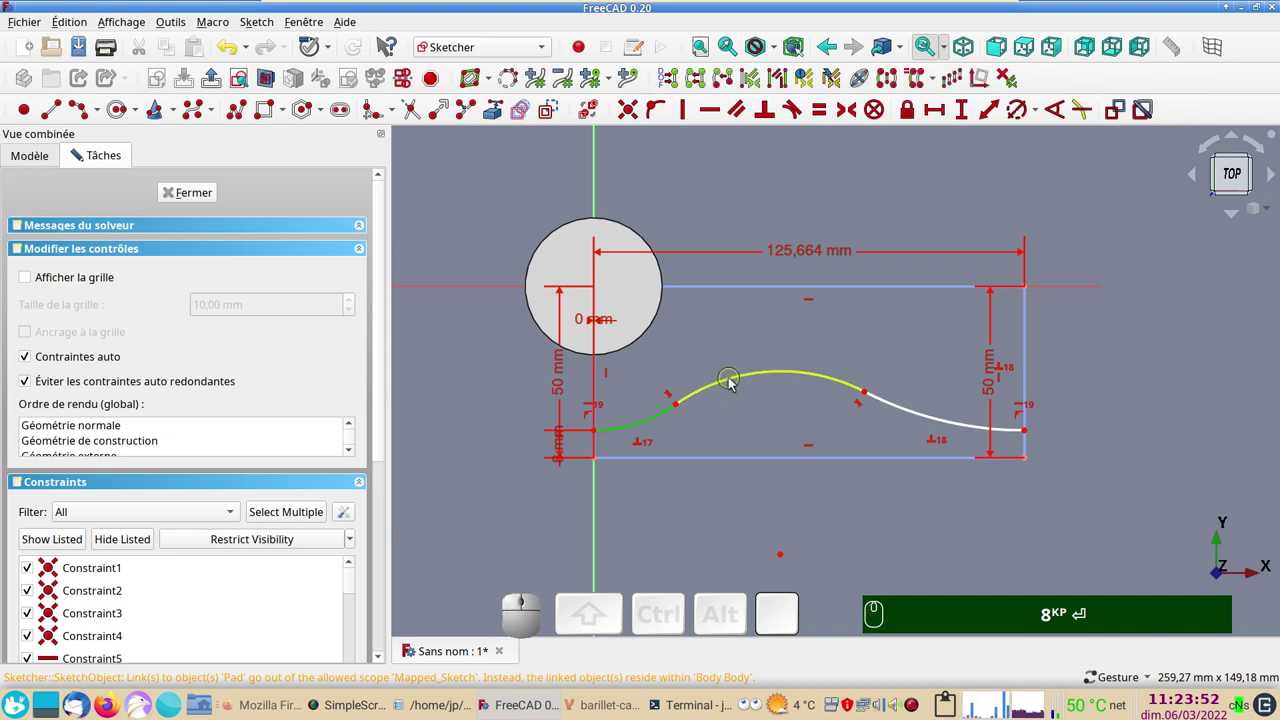
left_click(733, 383)
left_click(922, 420)
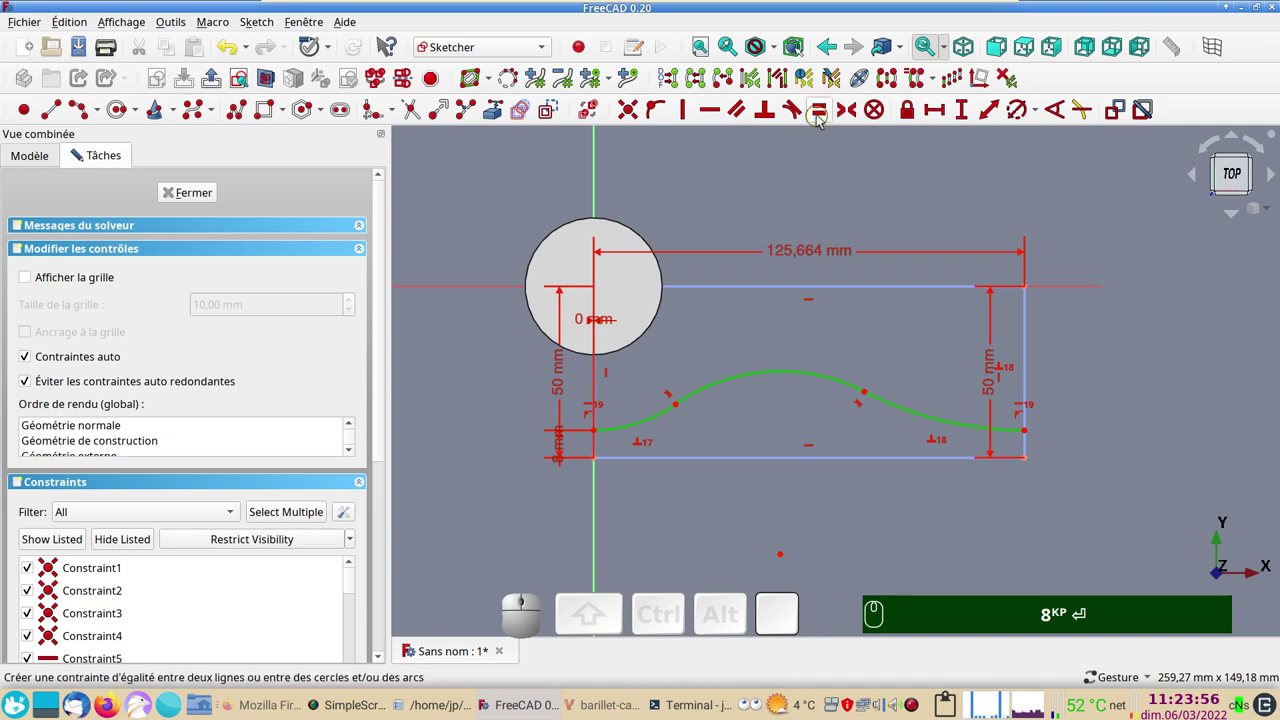
key("e")
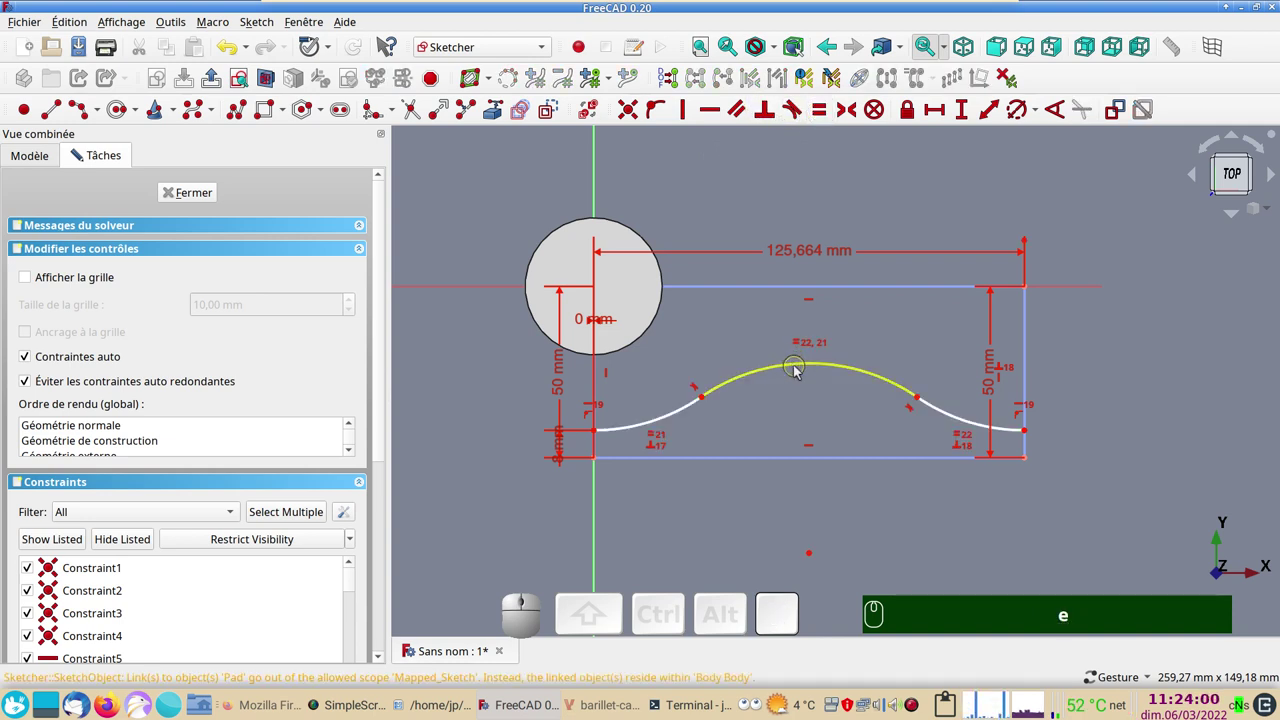
left_click_drag(798, 373, 781, 341)
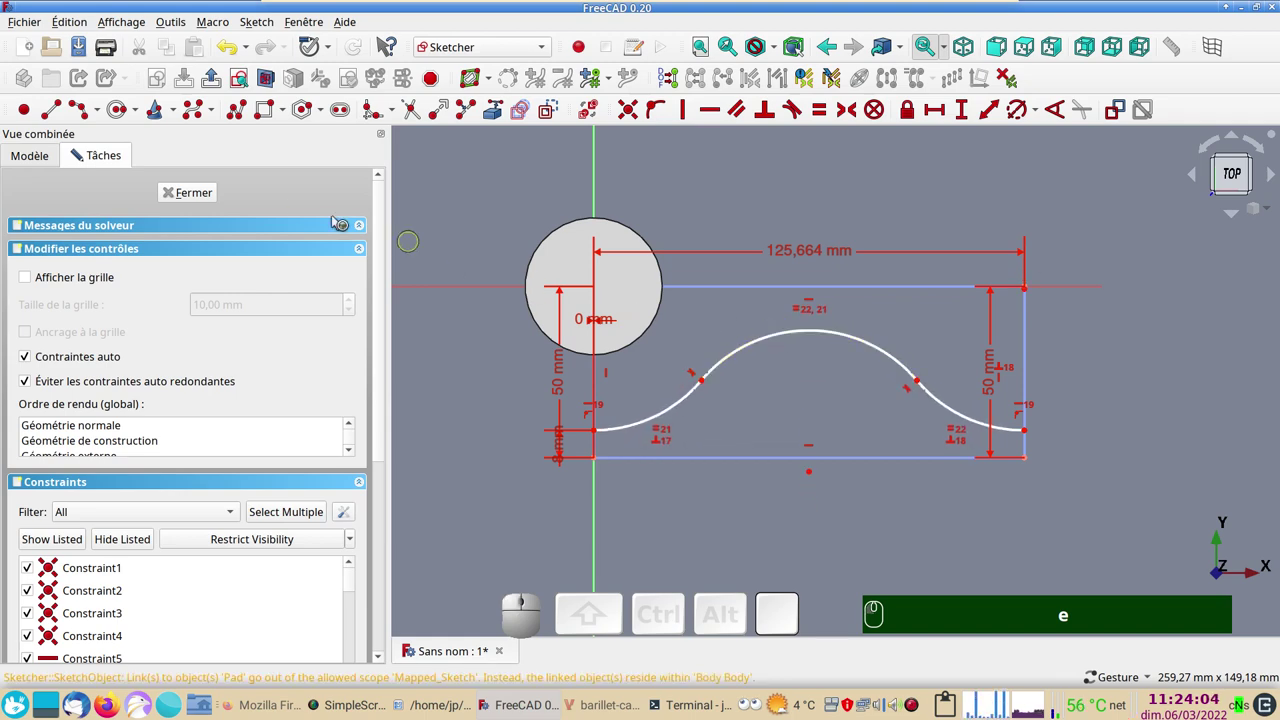
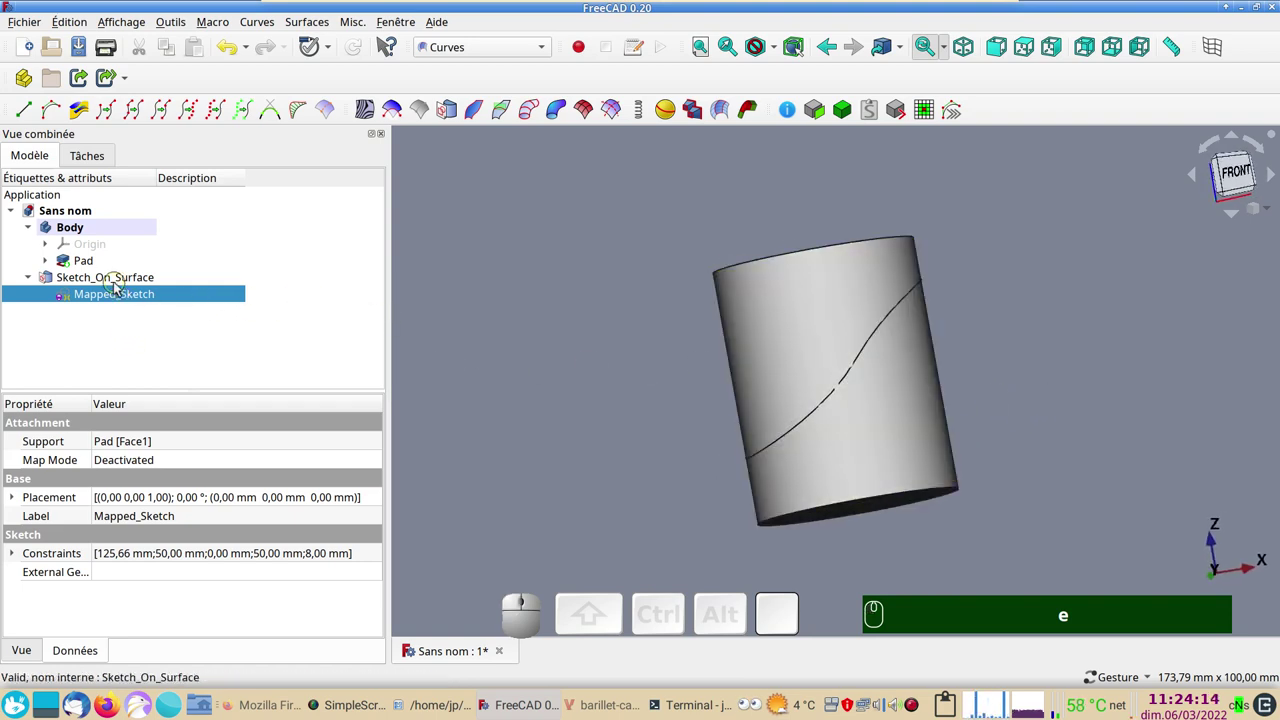
Step: Hide Mapped_Sketch and show the Sketch_On_Surface skin wrapped around the cylinder
left_click(122, 286)
left_click(134, 561)
key("KP_1")
key("KP_0")
left_click(538, 473)
left_click_drag(568, 370, 253, 341)
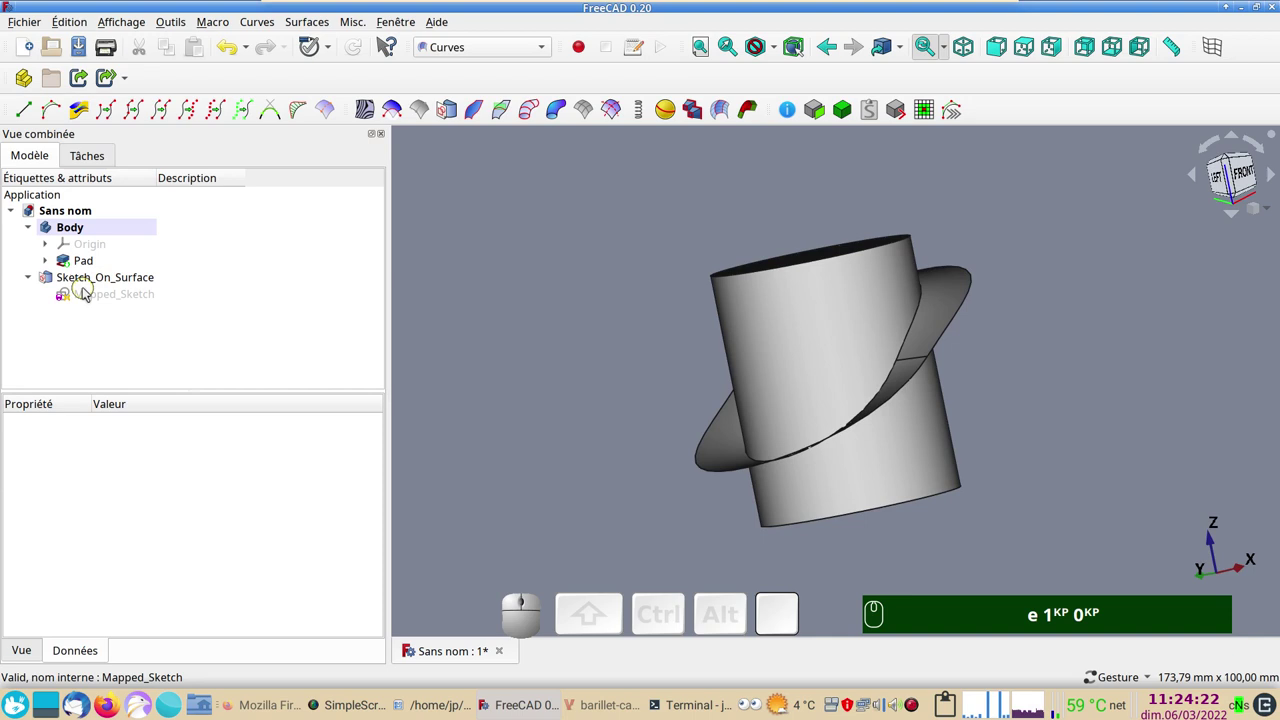
Step: Set the Sketch_On_Surface Offset to −4 in the Data tab, keeping thickness 10
left_click(103, 281)
left_click(148, 533)
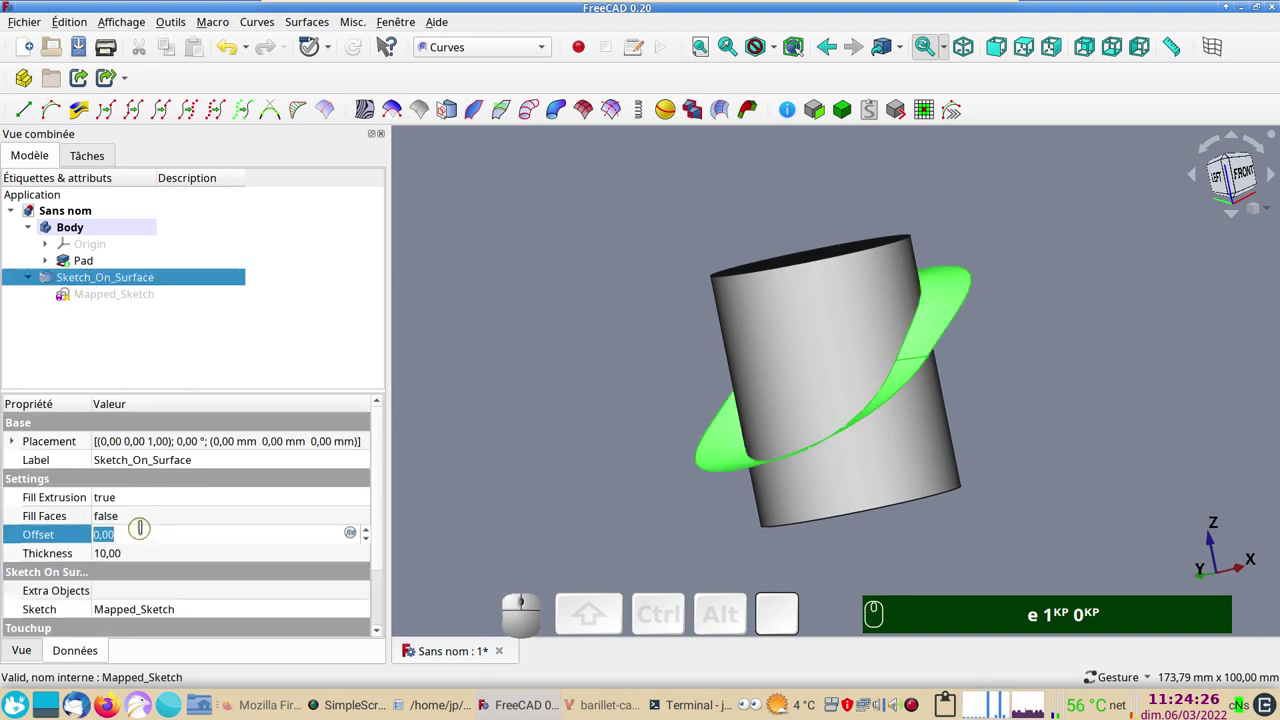
scroll("up", 3)
scroll("up", 3)
scroll("up", 3)
left_click(538, 500)
left_click(92, 281)
type("e")
key("KP_1")
key("KP_0")
left_click(206, 204)
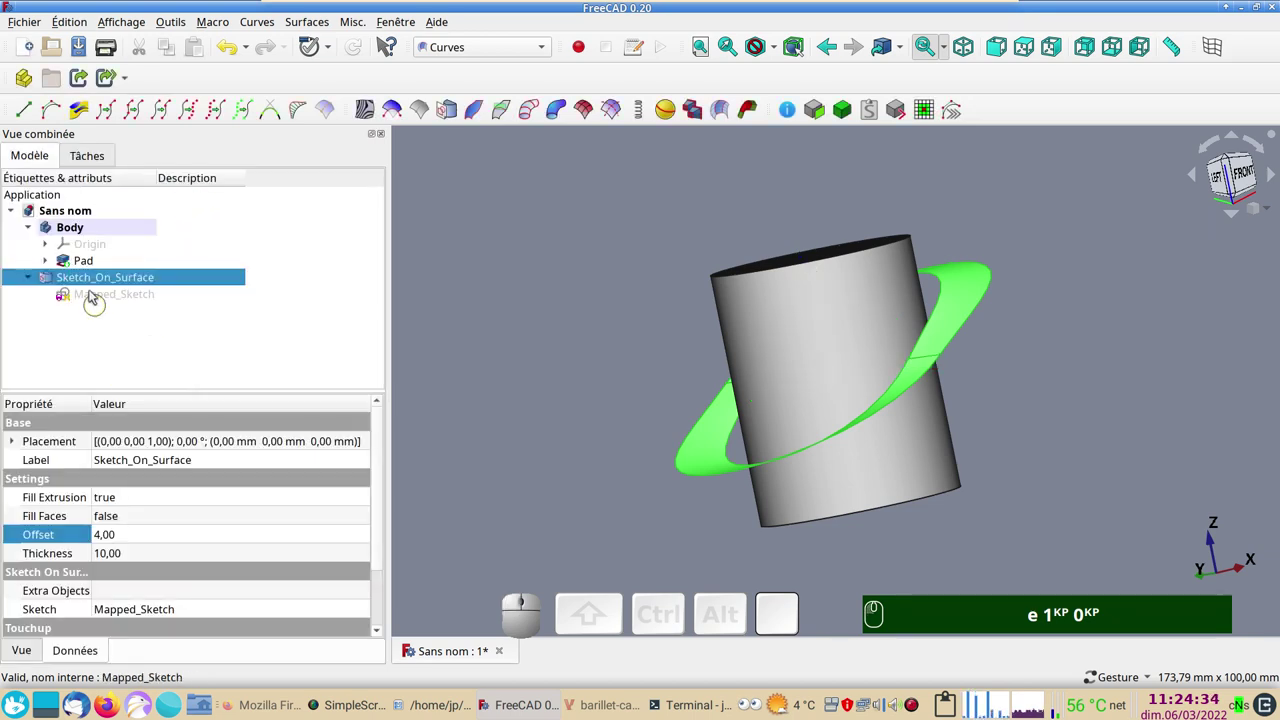
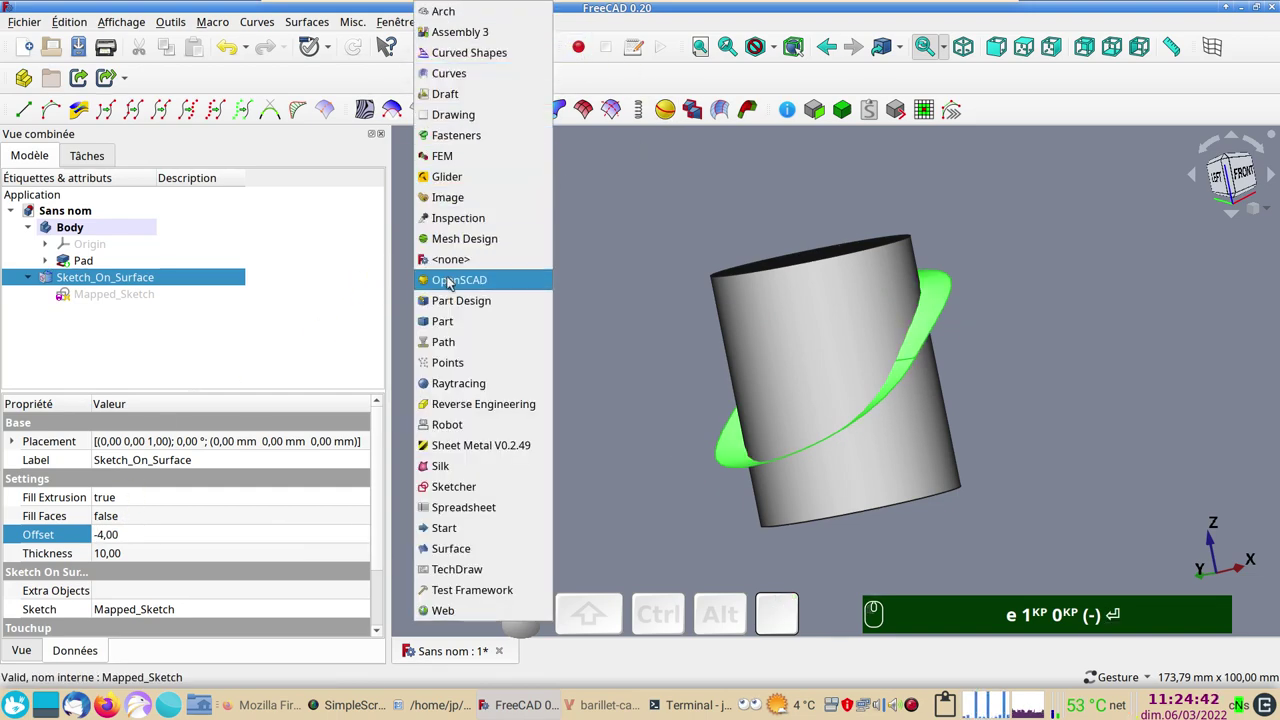
Step: Bring the model tree back and switch to the Part workbench
left_click(463, 299)
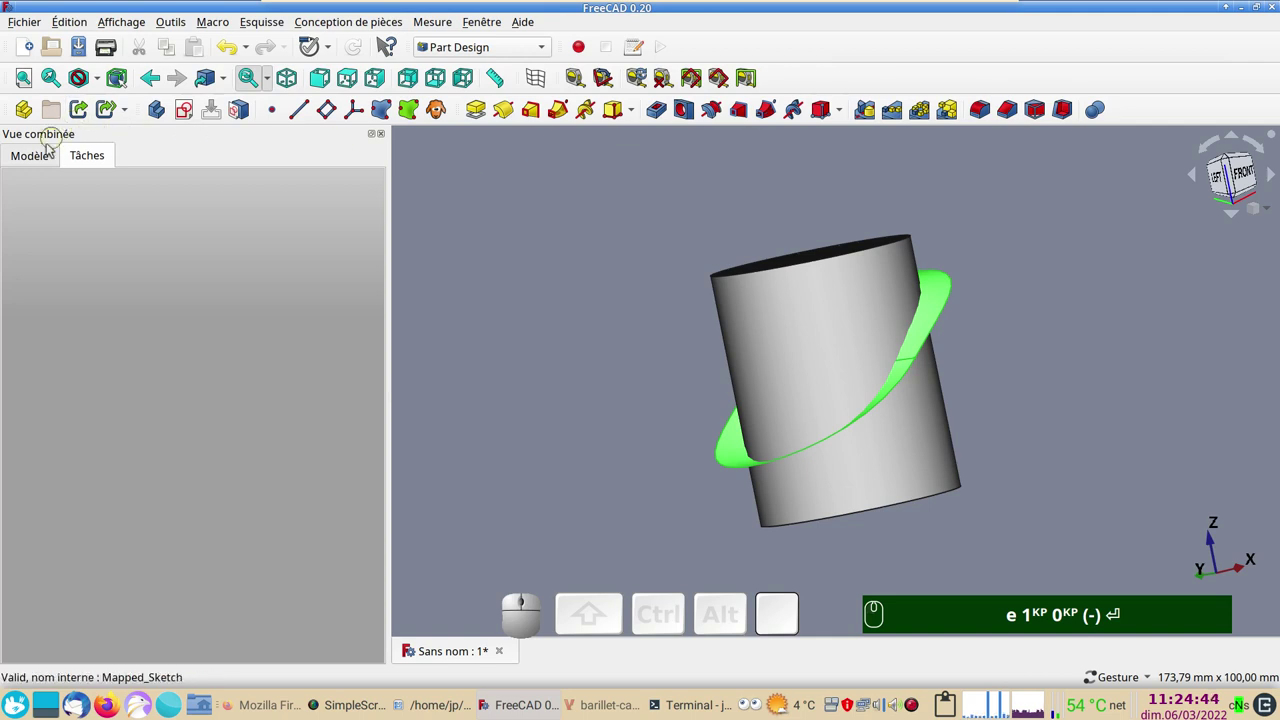
left_click(44, 157)
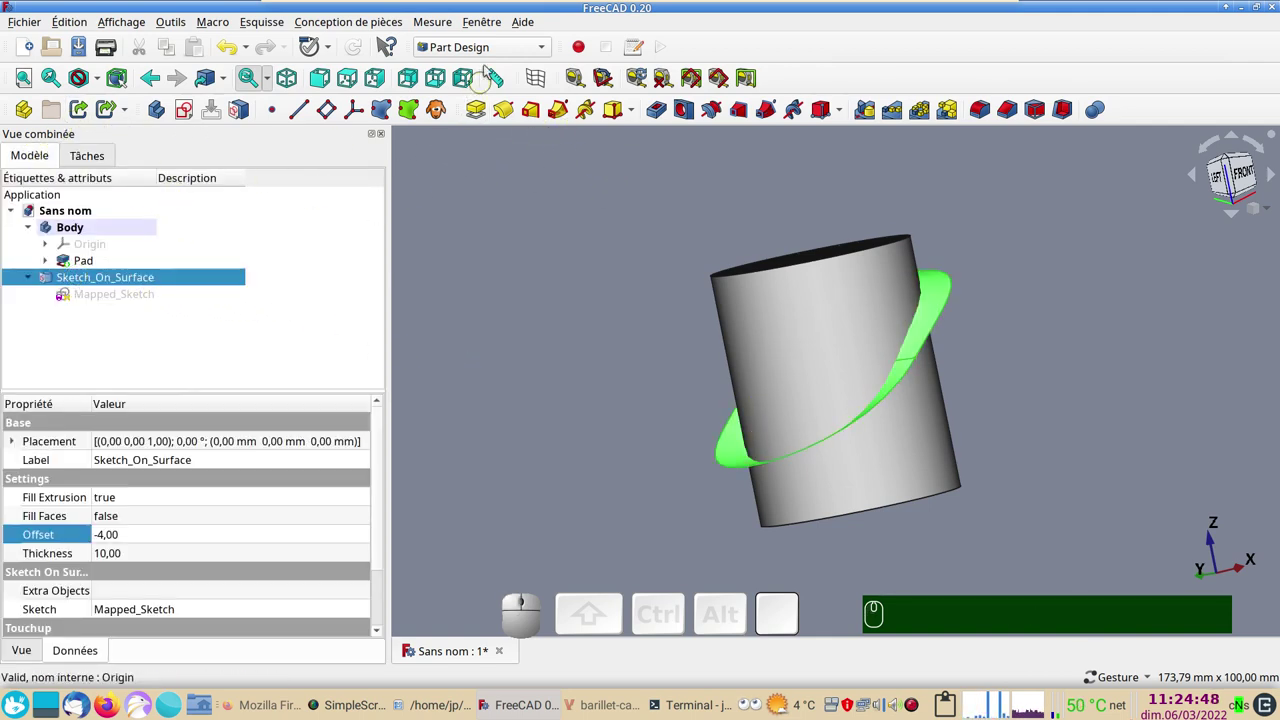
left_click(492, 52)
Step: Create a 3D Offset shell in Skin mode from the Sketch_On_Surface band
left_click(471, 312)
left_click(580, 111)
left_click(577, 140)
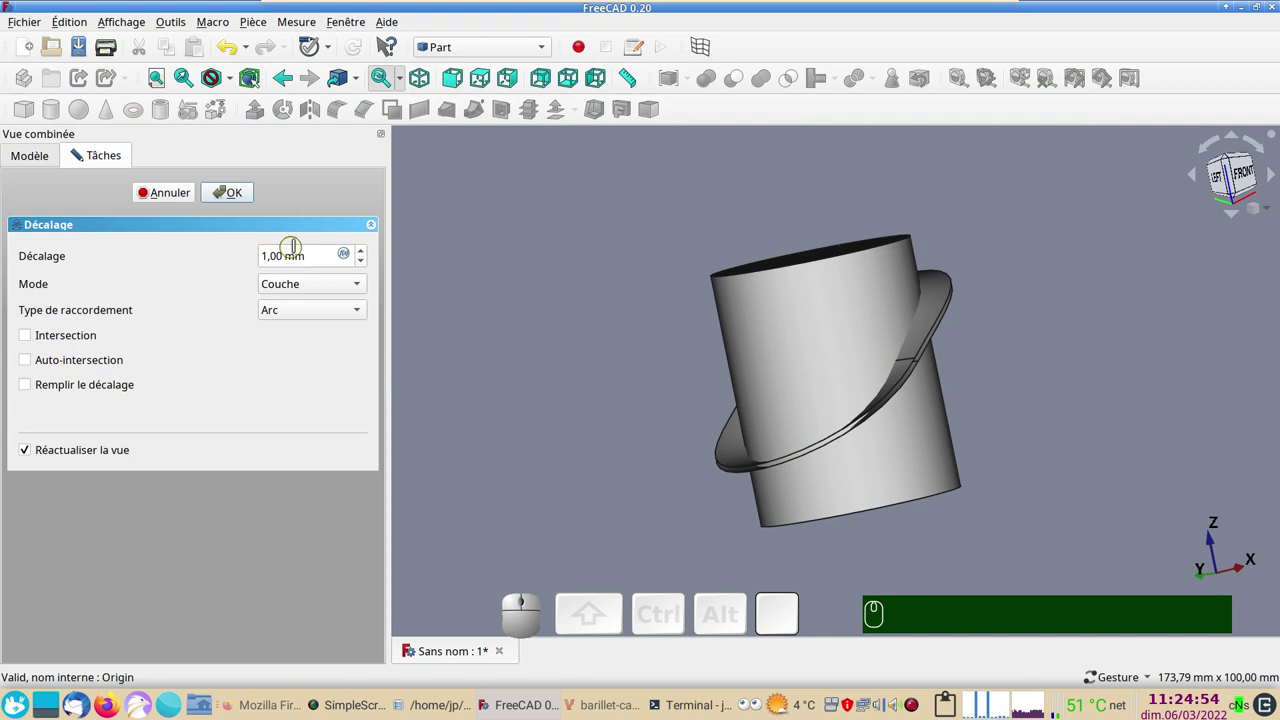
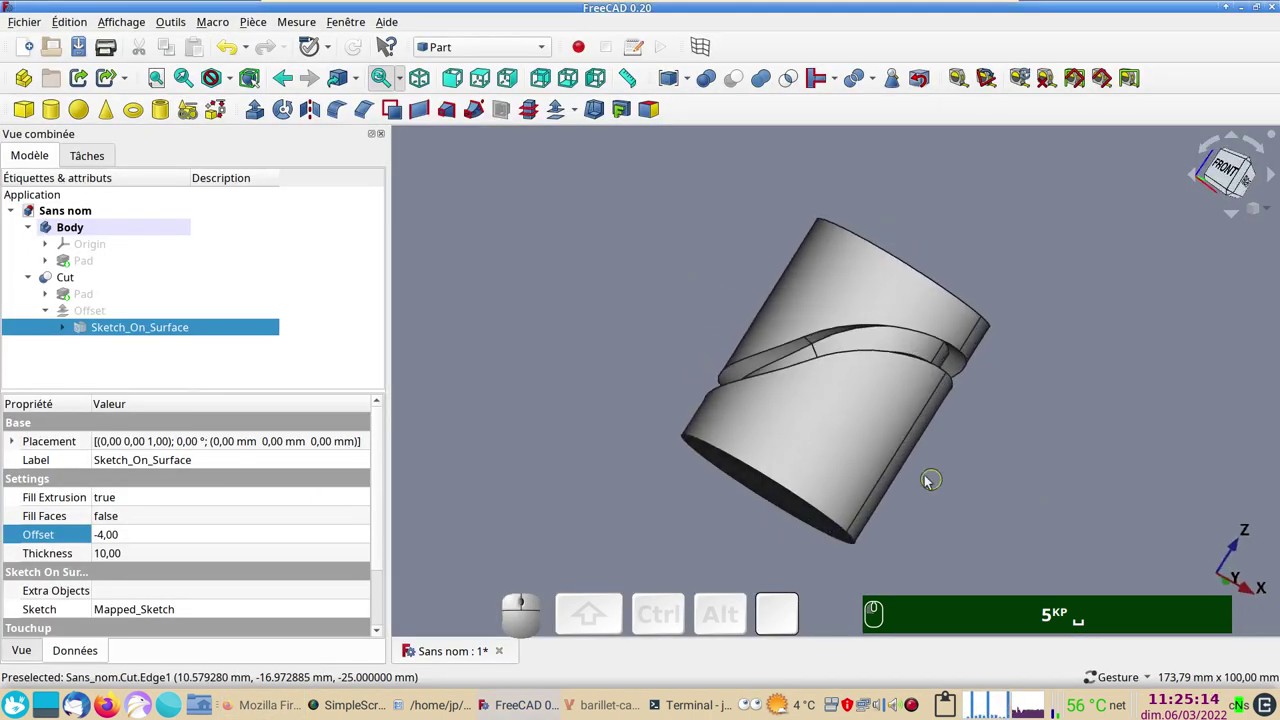
Step: Cycle through standard views of the Cut cylinder and zoom in on the groove
key("KP_1")
scroll("up", 3)
key("KP_5")
key("KP_1")
right_click(900, 441)
key("KP_5")
key("KP_1")
key("ctrl+d")
key("KP_5")
key("KP_1")
key("KP_5")
key("KP_1")
left_click_drag(40, 507, 210, 618)
Step: Set the Cut solid's transparency to 72 in Display properties and orbit to see the groove's inner faces
left_click(210, 618)
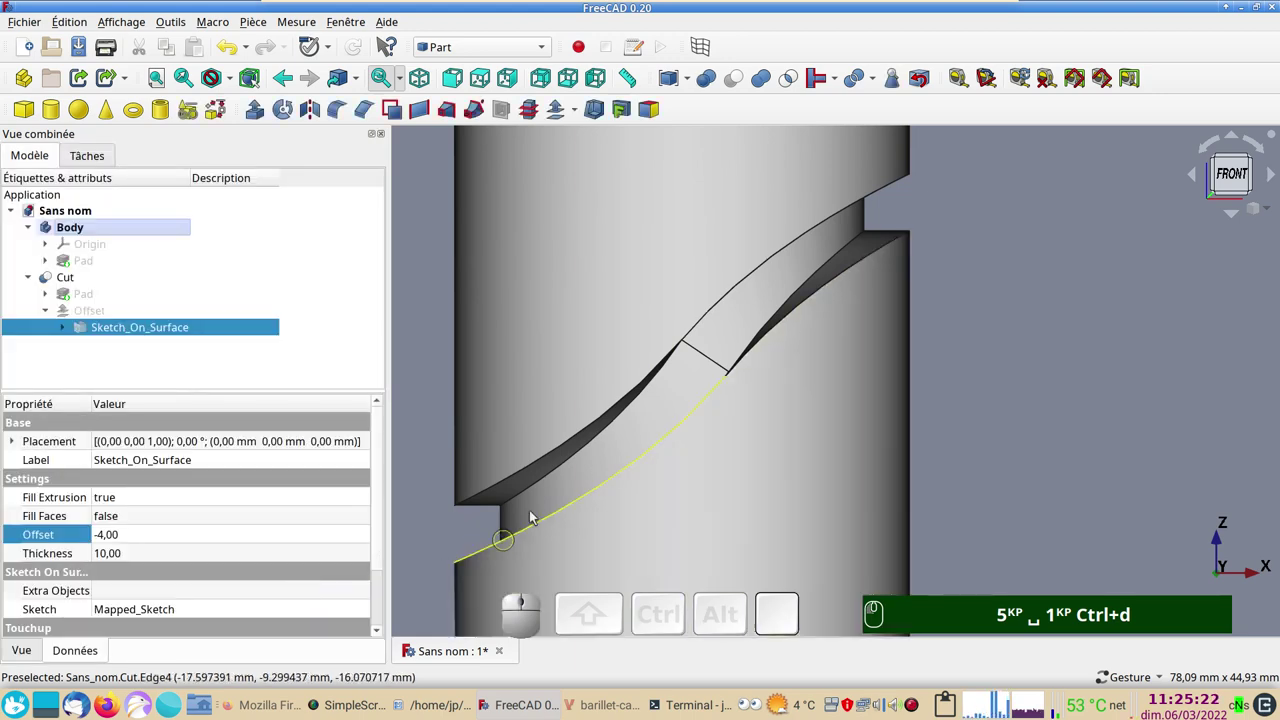
left_click(532, 356)
key("ctrl+d")
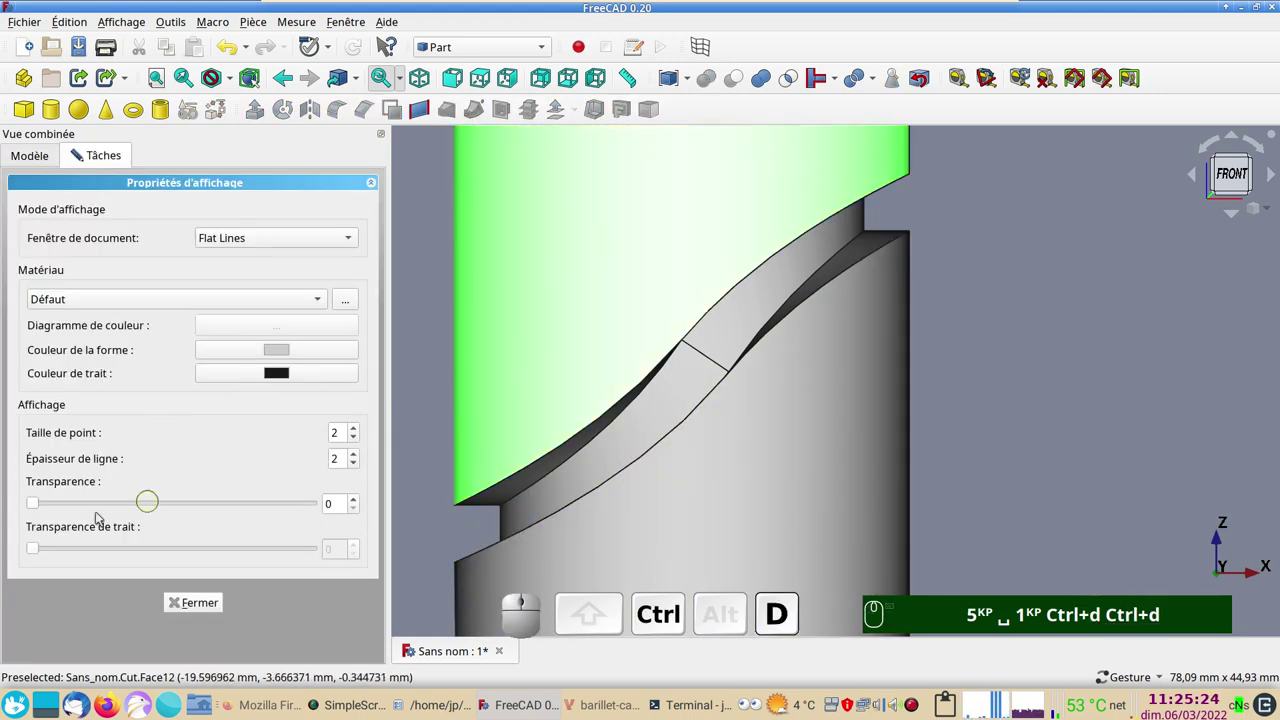
left_click_drag(38, 504, 202, 609)
left_click(204, 609)
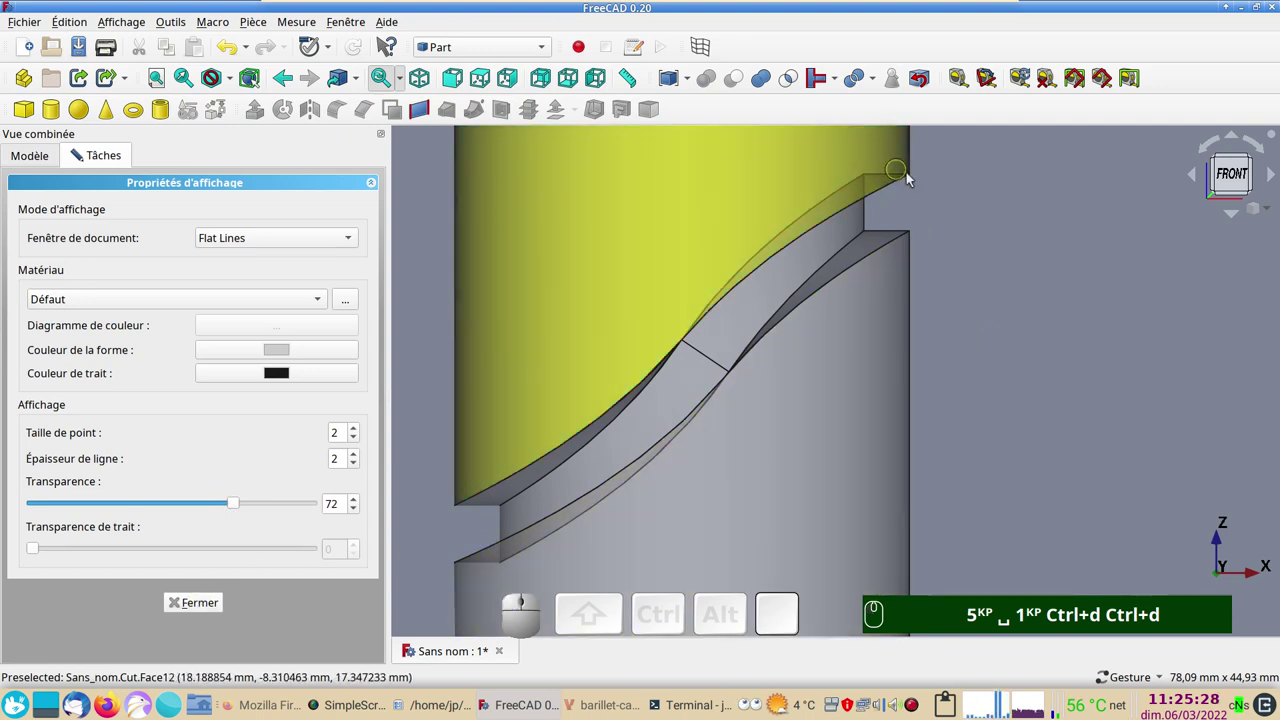
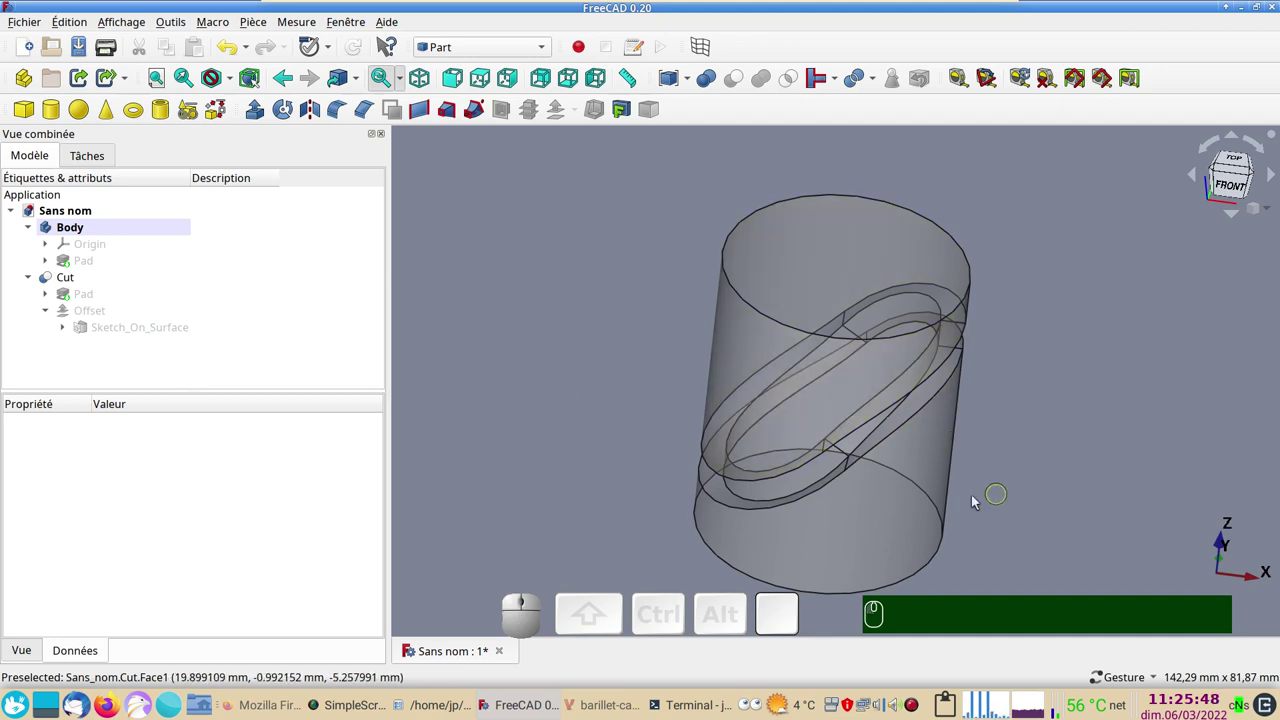
left_click_drag(1051, 564, 1025, 411)
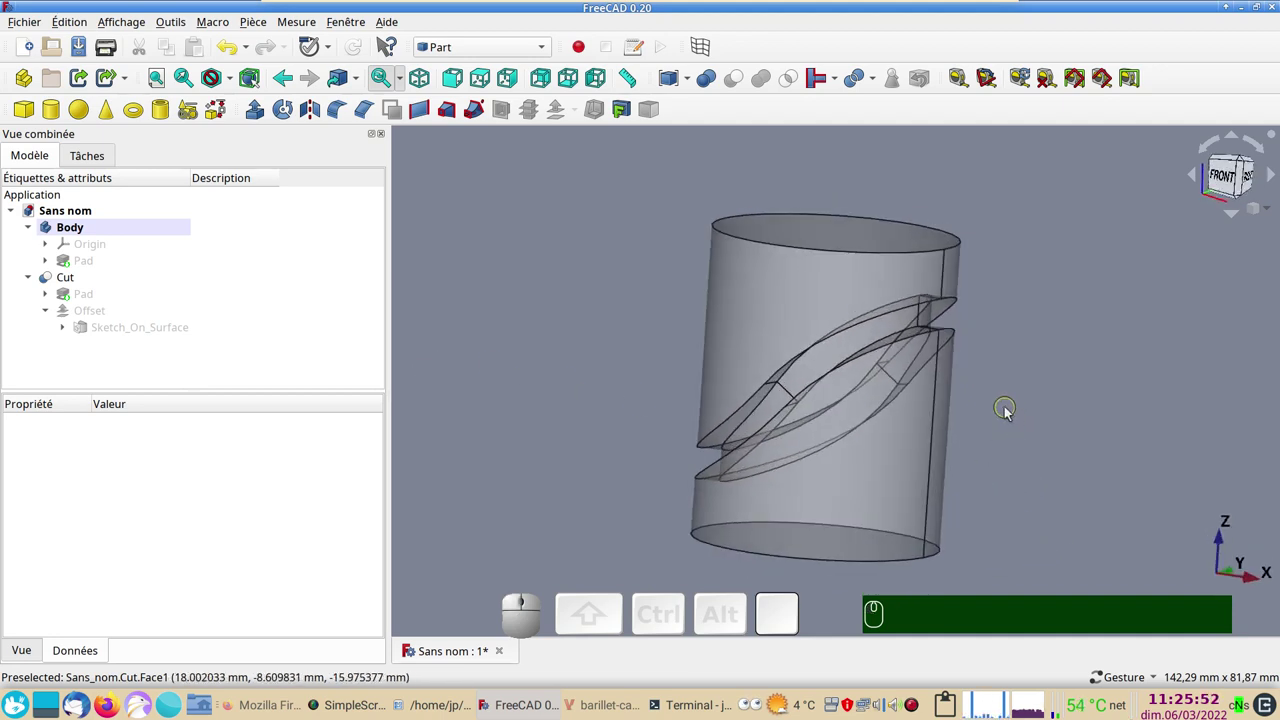